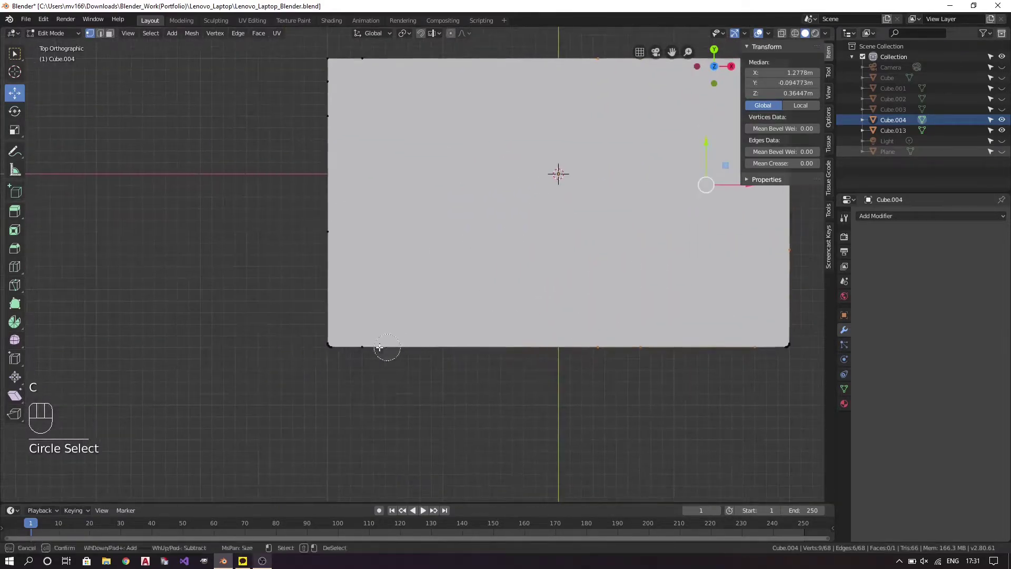
# Box-select the stray vertices at the lid corner and along the lid edge.
pyautogui.moveTo(330, 376); pyautogui.dragTo(418, 379)
pyautogui.moveTo(387, 292); pyautogui.dragTo(404, 375)
pyautogui.moveTo(386, 124); pyautogui.dragTo(405, 303)
pyautogui.press('c')
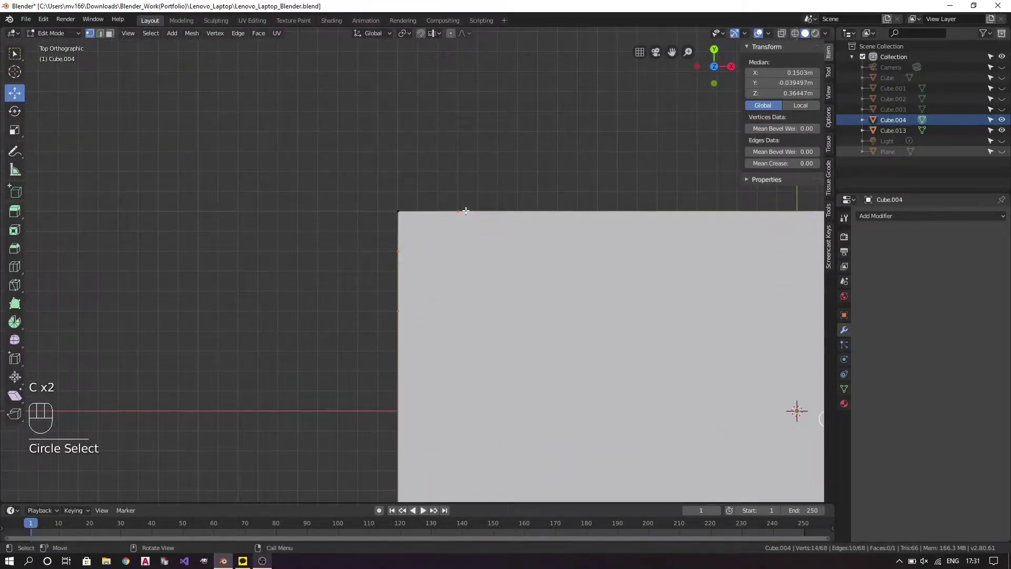
# Delete the selected stray vertices from the lid mesh and save the file.
pyautogui.press('Delete')
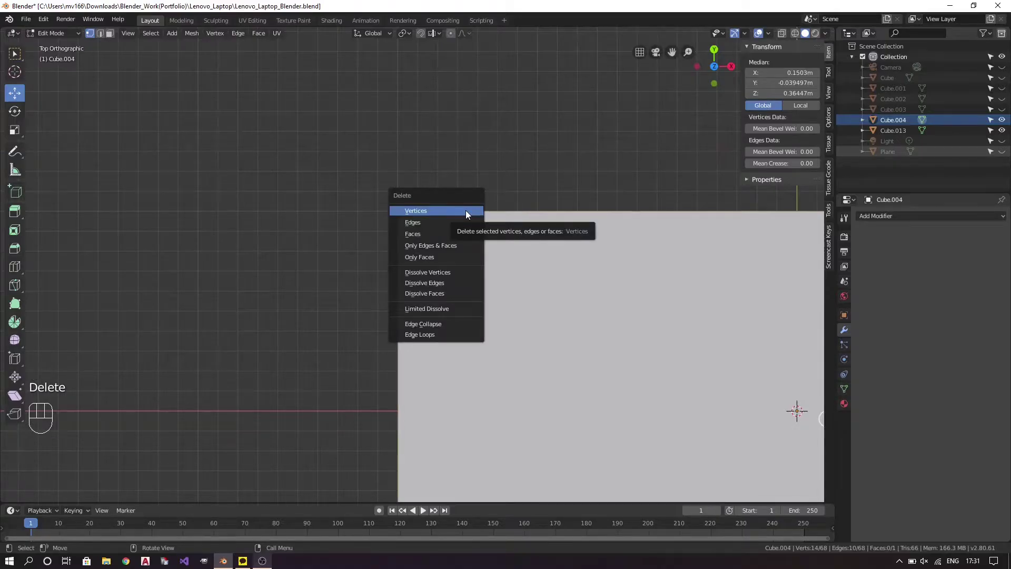
pyautogui.press('a')
pyautogui.press('a')
pyautogui.press('1')
pyautogui.press('ctrl+r')
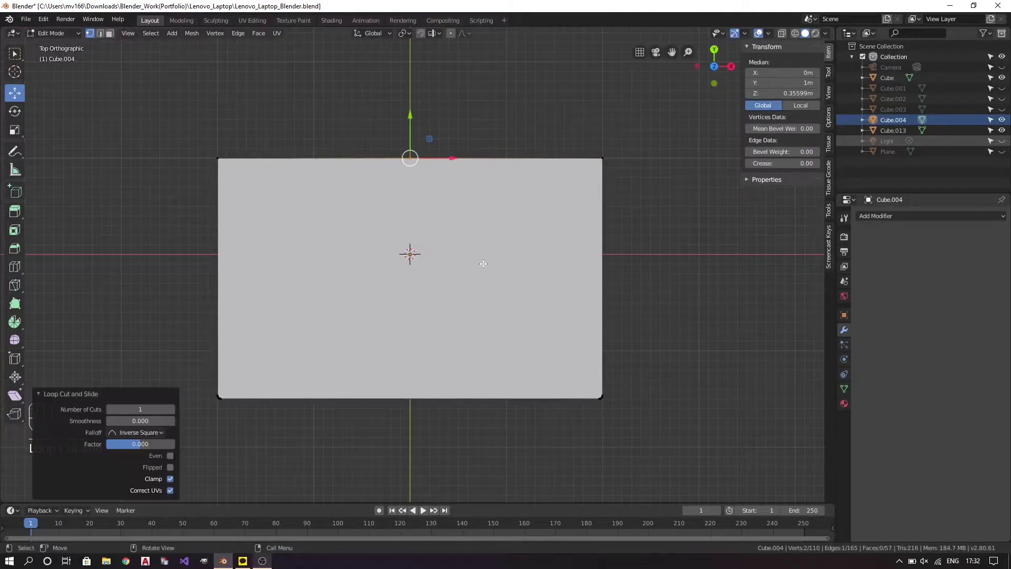
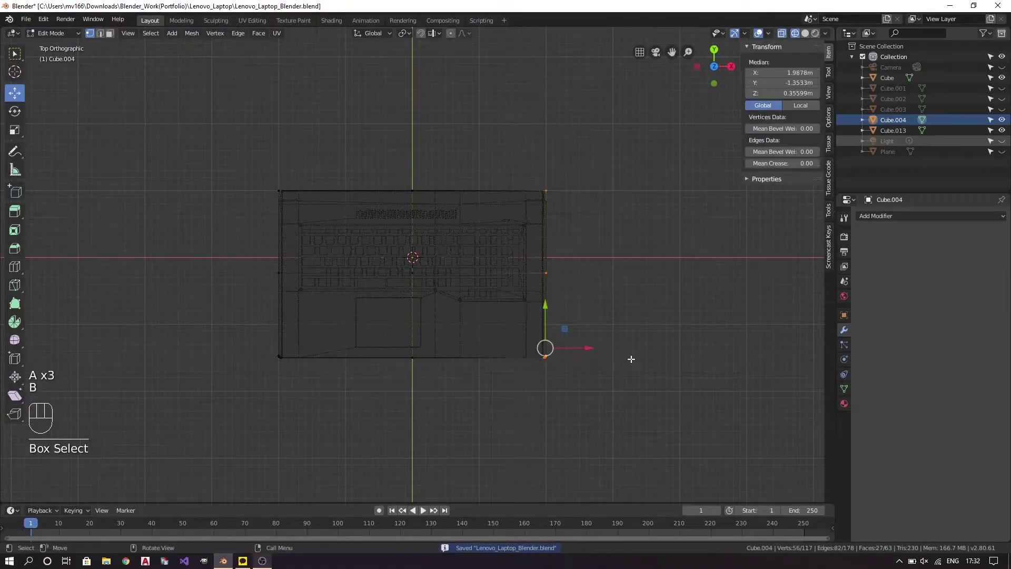
# Clear the selection on the lid mesh and prepare it for the X/Y Mirror modifier.
pyautogui.press('Delete')
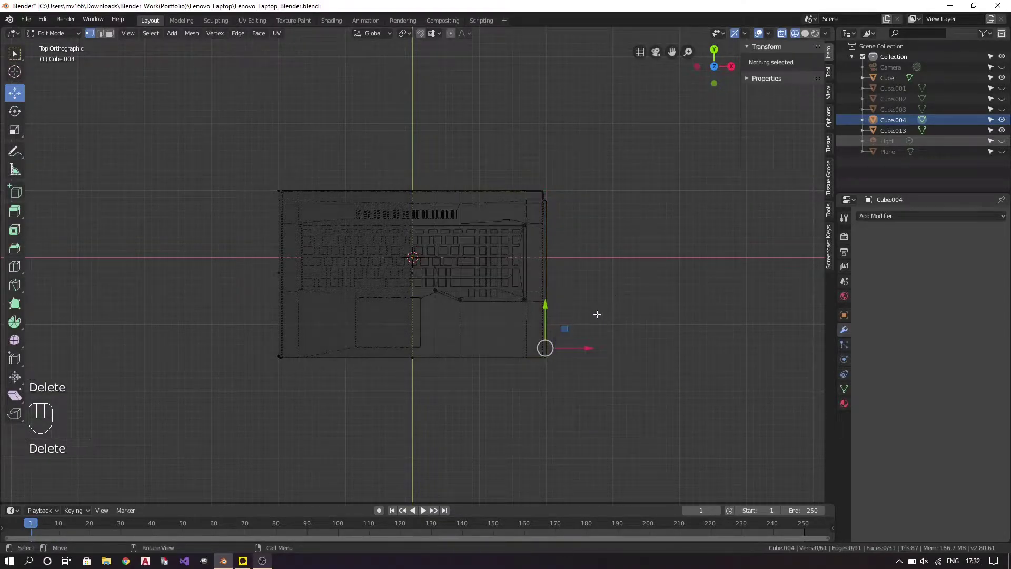
pyautogui.press('a')
pyautogui.press('a')
pyautogui.press('b')
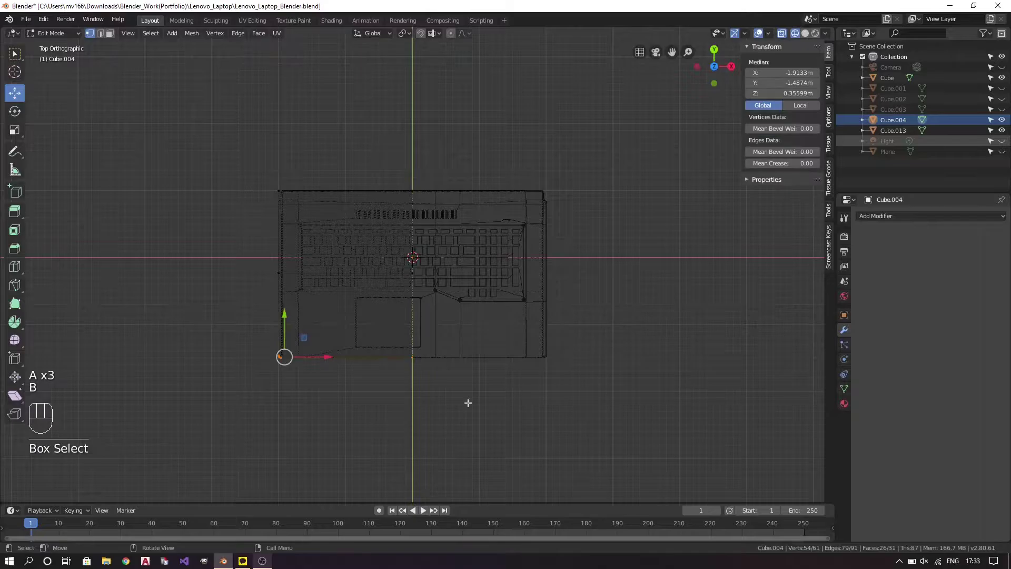
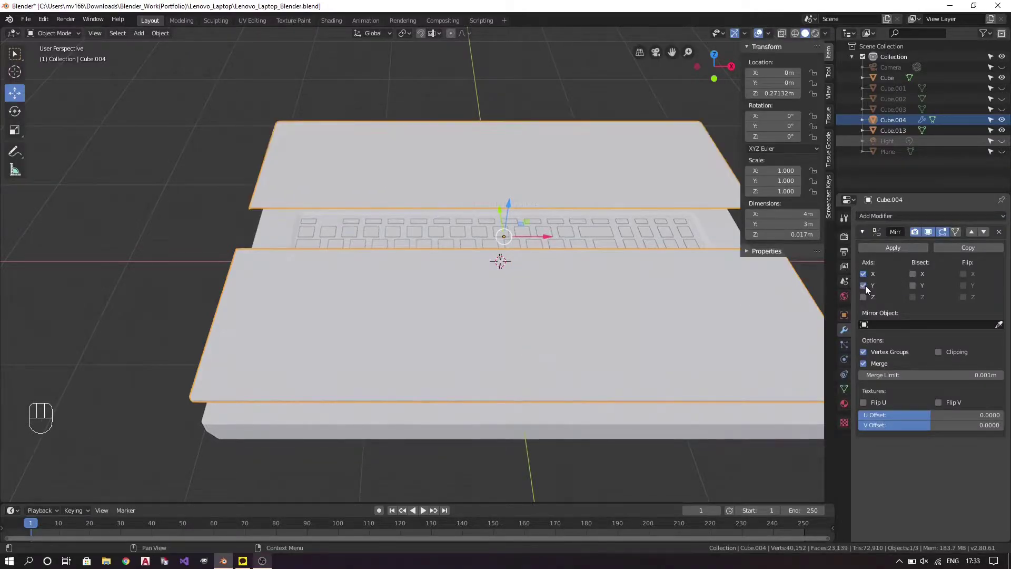
# Enable Y mirroring, then select the lid's quarter face and move it to align with the base edges.
pyautogui.click(868, 288)
pyautogui.press('KP_7')
pyautogui.moveTo(643, 334); pyautogui.dragTo(567, 315)
pyautogui.press('Tab')
pyautogui.press('a')
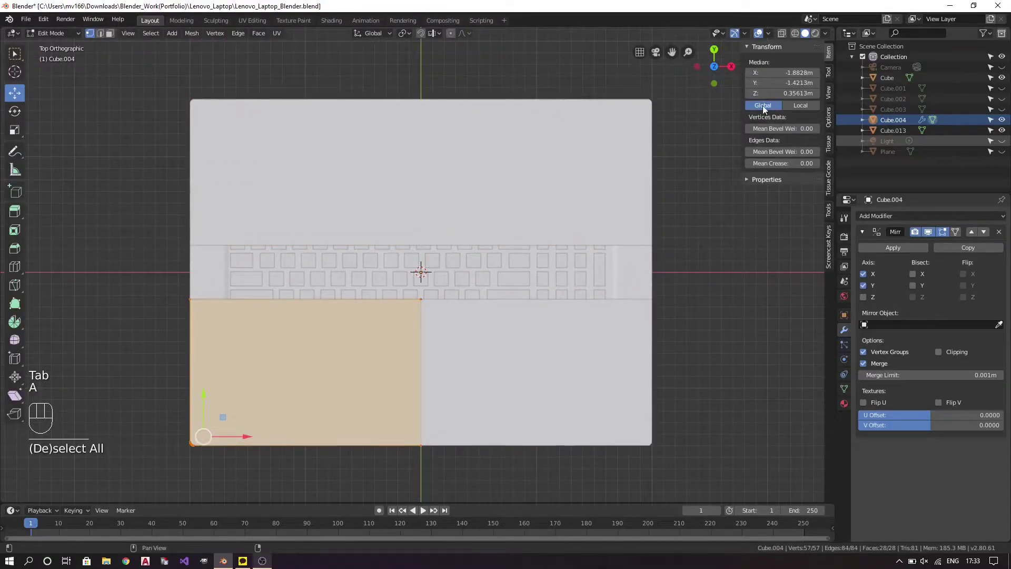
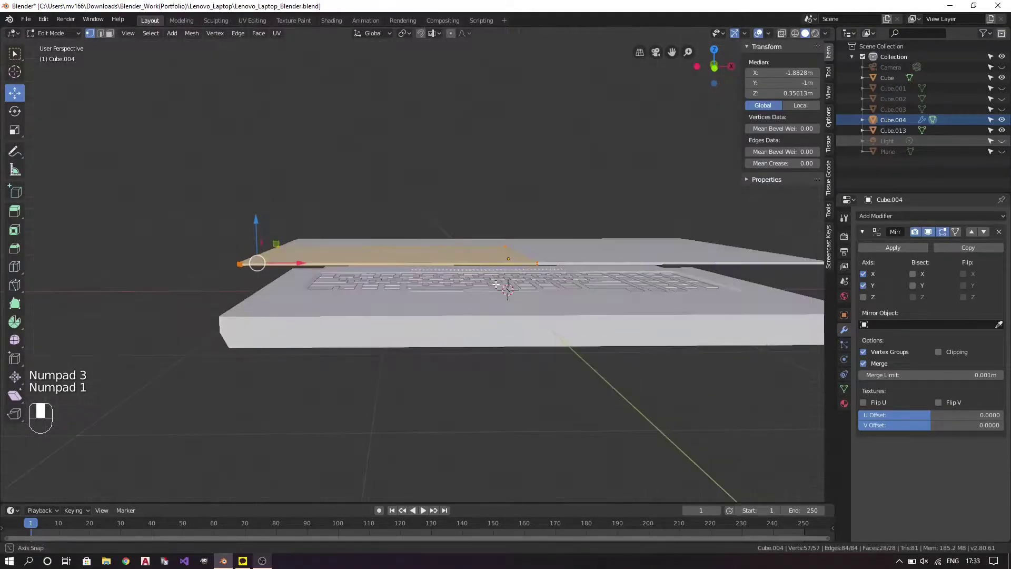
pyautogui.moveTo(496, 283); pyautogui.dragTo(585, 275)
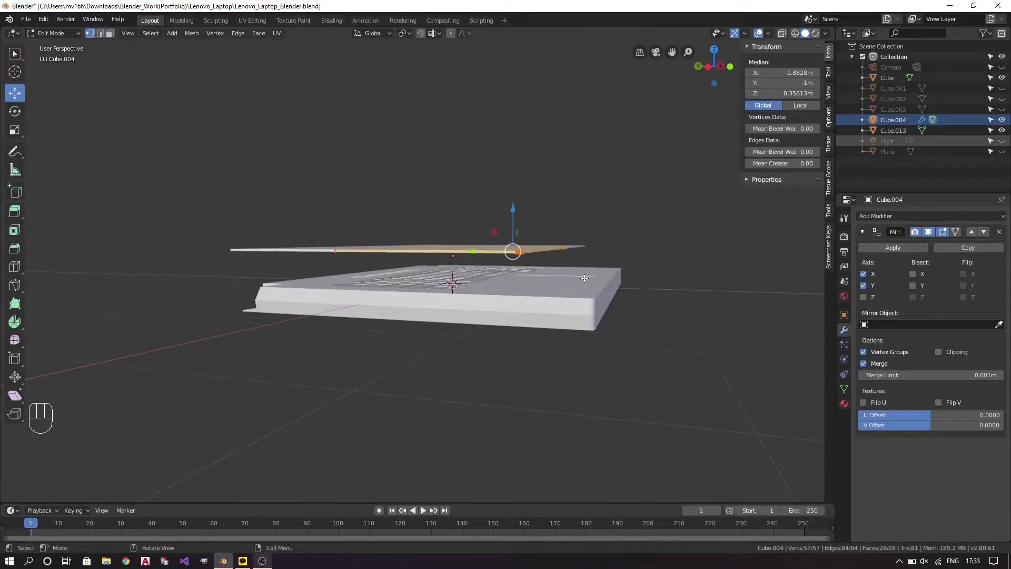
pyautogui.press('KP_7')
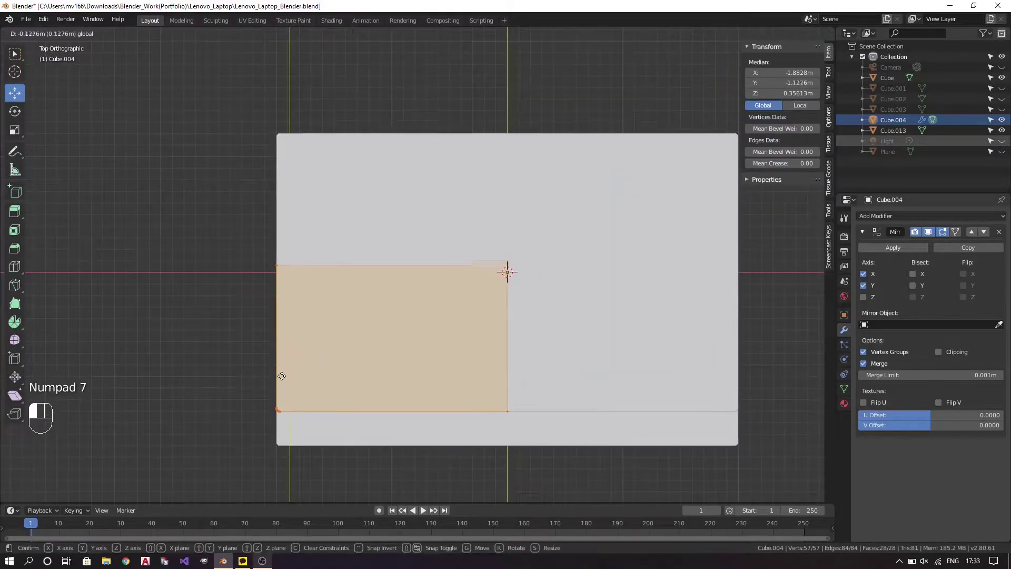
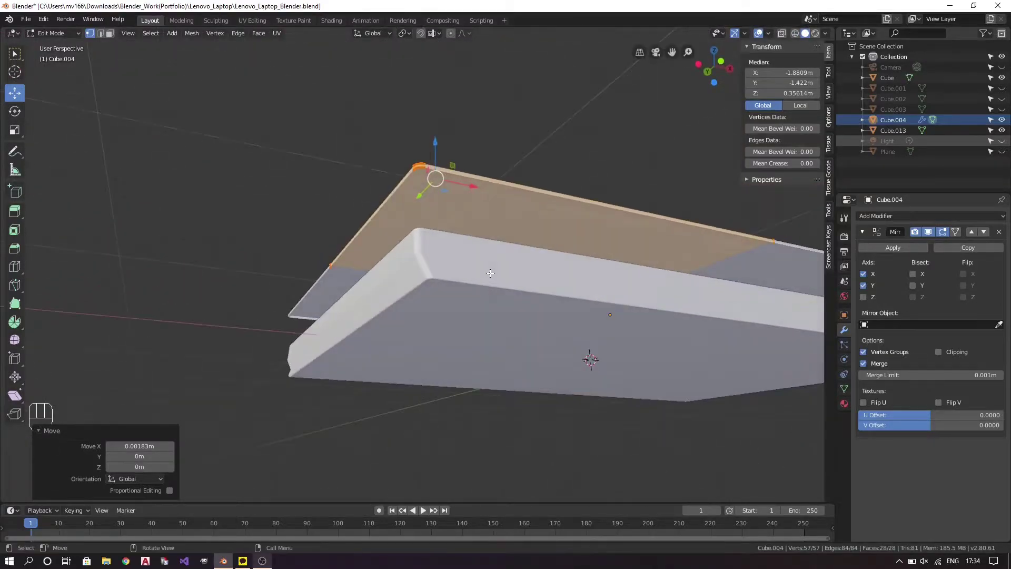
# Check the lid from the top view and return to Object Mode.
pyautogui.press('KP_7')
pyautogui.press('z')
pyautogui.press('z')
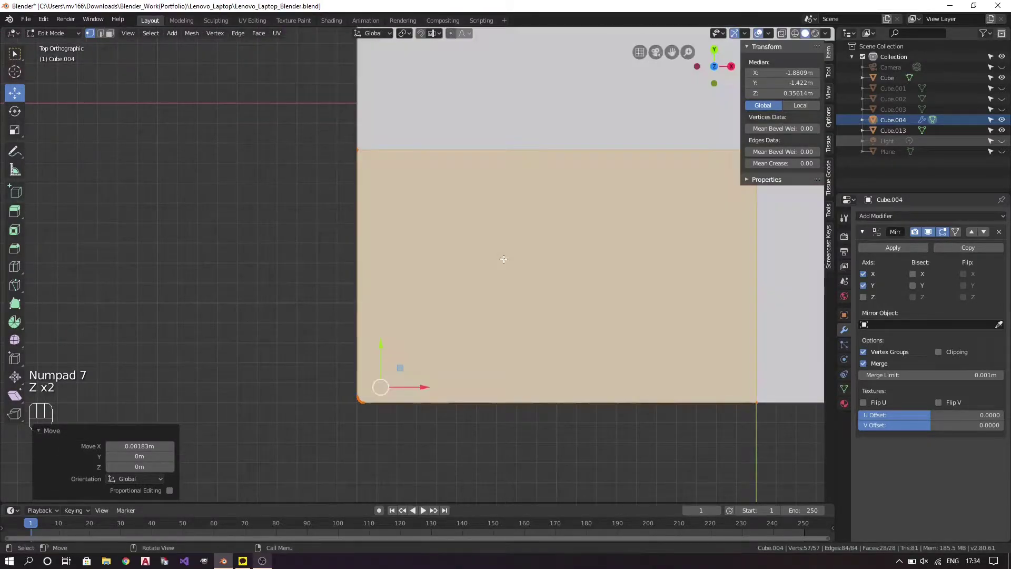
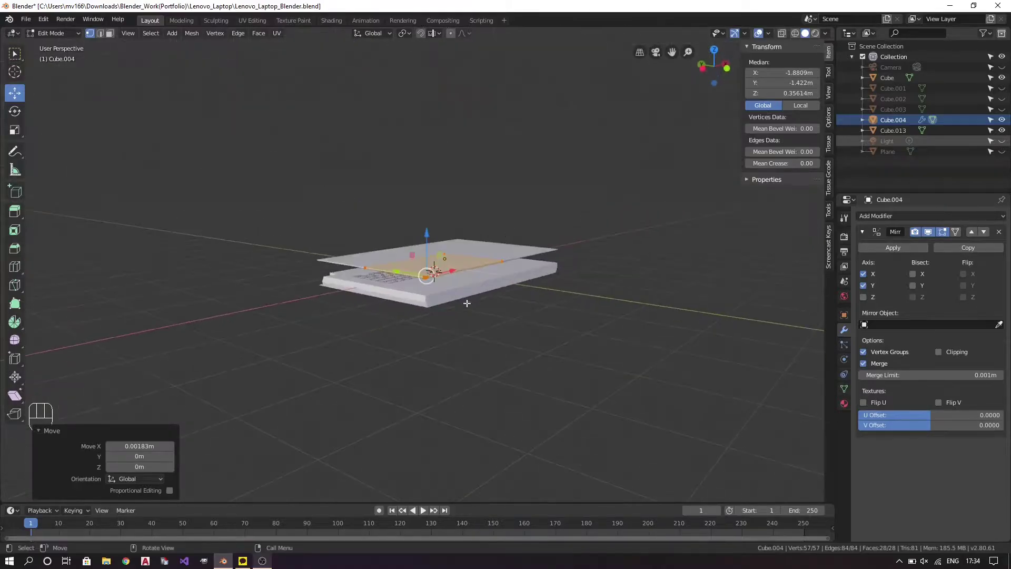
pyautogui.press('Tab')
# Rotate the lid 90° on X to stand upright and move it up along Z behind the base.
pyautogui.moveTo(509, 311); pyautogui.dragTo(598, 308)
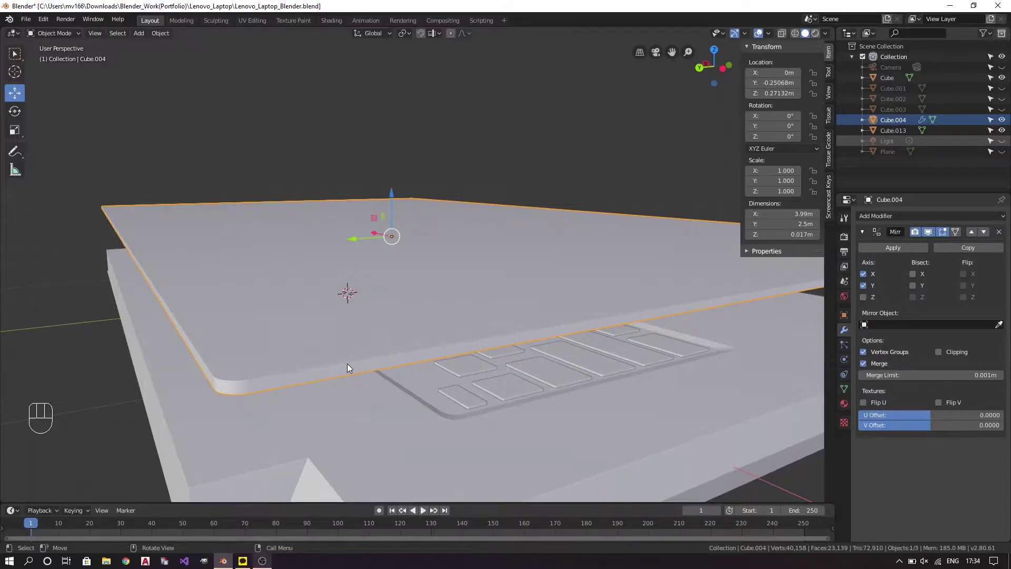
pyautogui.moveTo(419, 327); pyautogui.dragTo(585, 360)
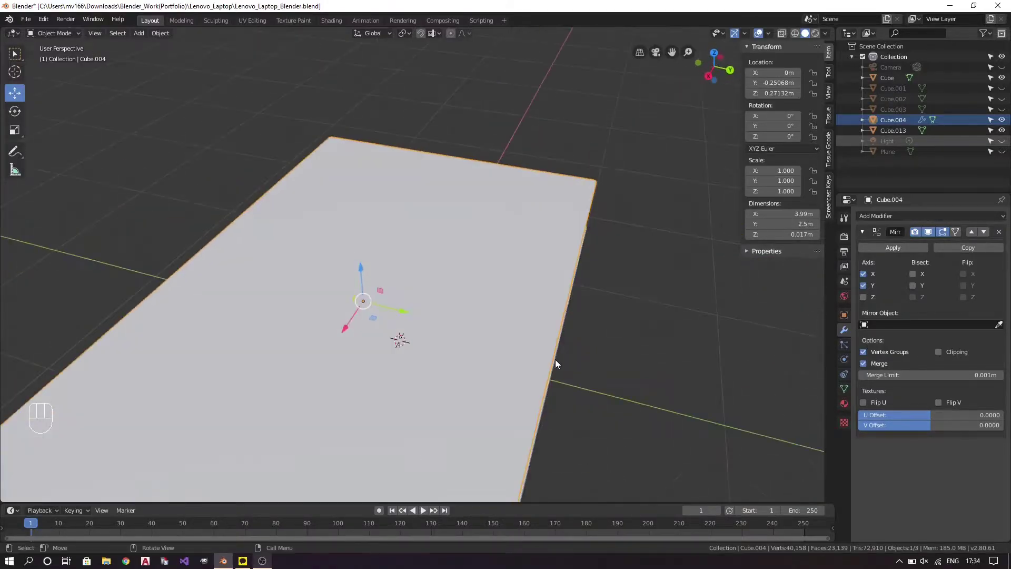
pyautogui.moveTo(521, 333); pyautogui.dragTo(332, 317)
pyautogui.press('r')
pyautogui.press('KP_1')
pyautogui.moveTo(517, 296); pyautogui.dragTo(465, 333)
pyautogui.press('z')
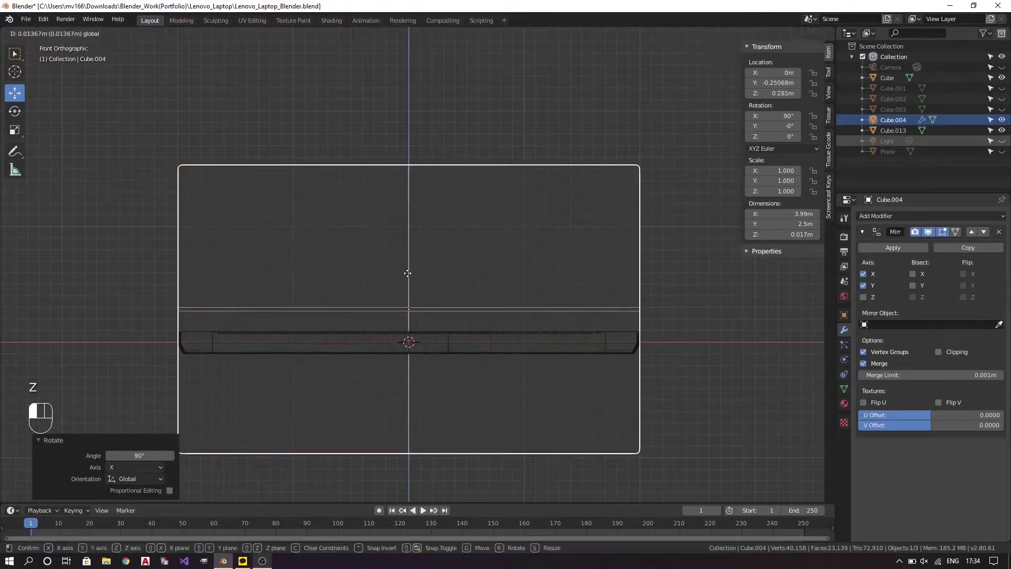
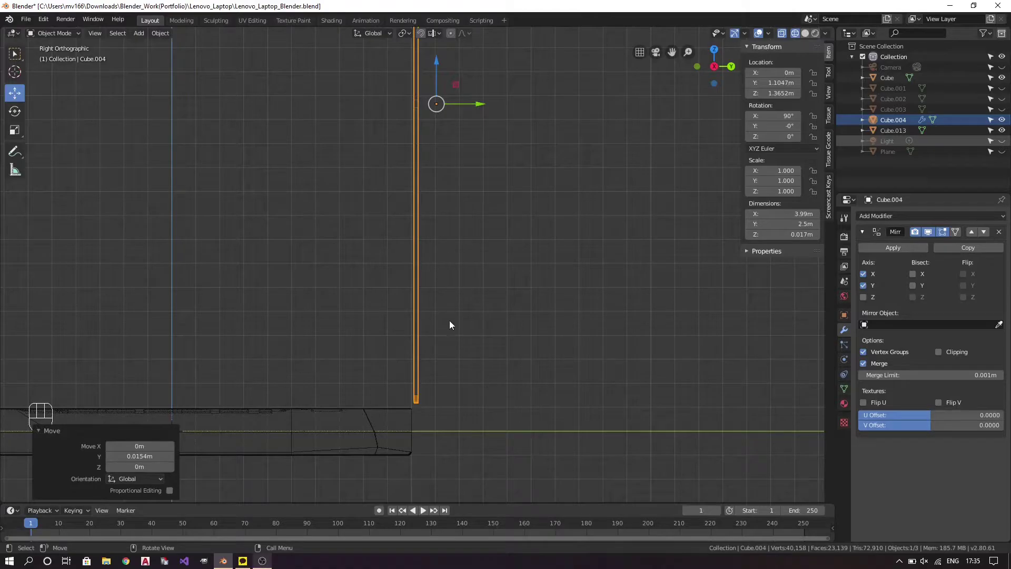
# Bring the hinge corner into view and enter Edit Mode with nothing selected on the lid.
pyautogui.moveTo(439, 66); pyautogui.dragTo(439, 115)
pyautogui.moveTo(426, 414); pyautogui.dragTo(428, 320)
pyautogui.moveTo(461, 369); pyautogui.dragTo(443, 399)
pyautogui.press('z')
pyautogui.moveTo(454, 394); pyautogui.dragTo(553, 282)
pyautogui.moveTo(557, 277); pyautogui.dragTo(568, 236)
pyautogui.moveTo(530, 286); pyautogui.dragTo(479, 298)
pyautogui.press('Tab')
pyautogui.press('a')
pyautogui.press('a')
pyautogui.press('2')
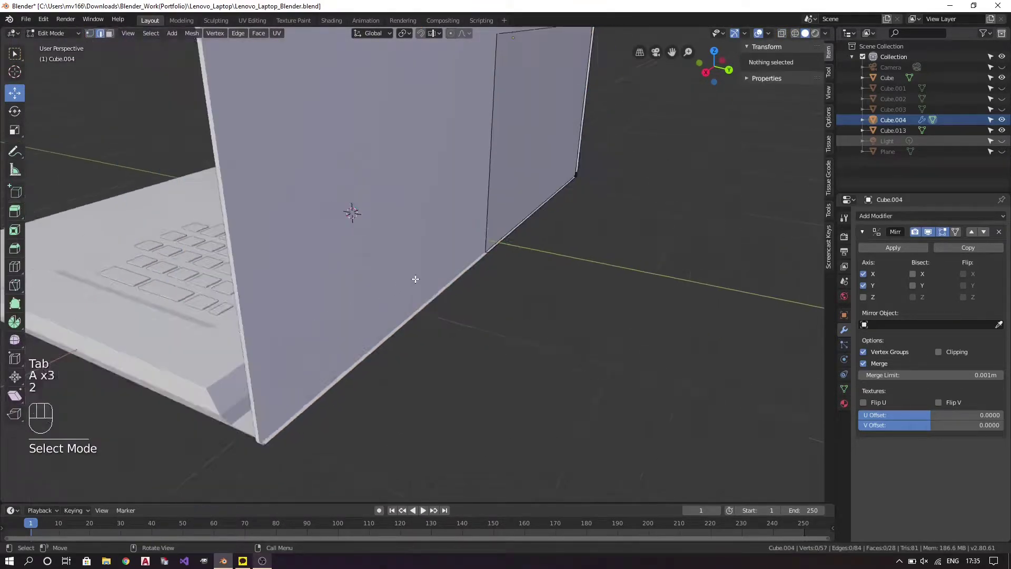
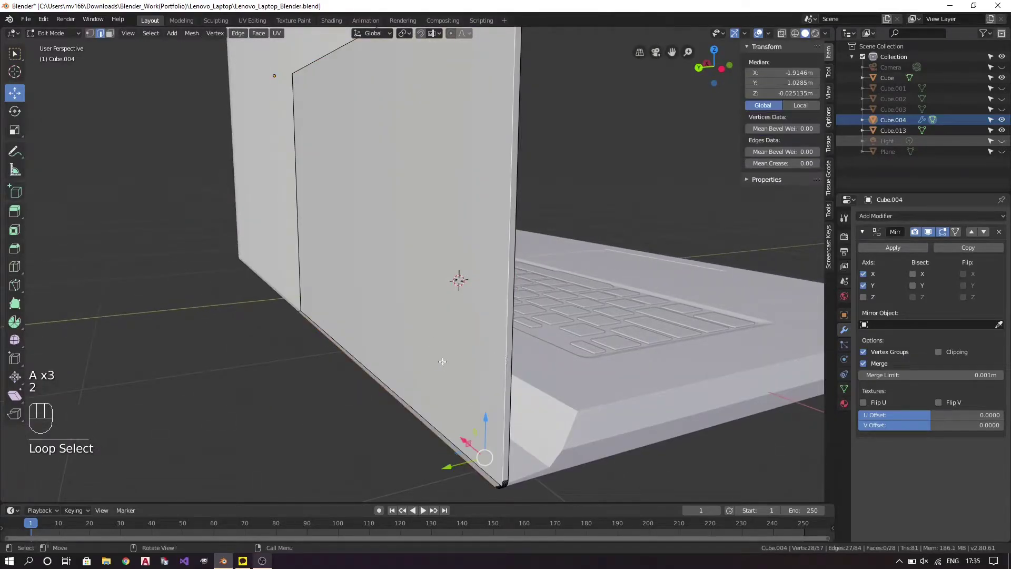
# Select the lid's bottom-edge vertices and slide them into place at the hinge.
pyautogui.moveTo(396, 200); pyautogui.dragTo(466, 207)
pyautogui.press('ctrl+z')
pyautogui.moveTo(359, 198); pyautogui.dragTo(466, 255)
pyautogui.press('a')
pyautogui.press('a')
pyautogui.moveTo(403, 230); pyautogui.dragTo(352, 233)
pyautogui.press('1')
pyautogui.press('e')
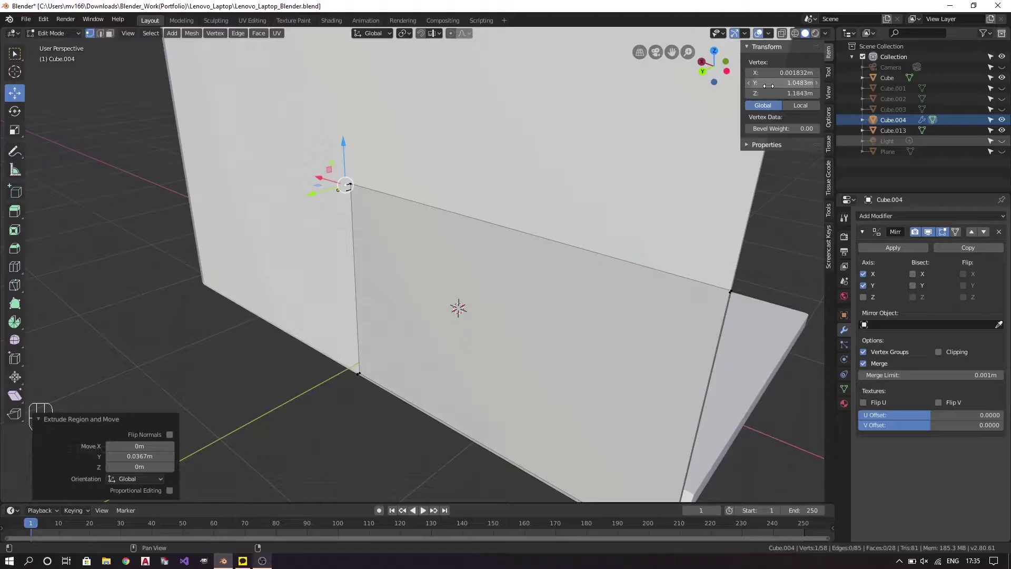
# Adjust the remaining hinge-side vertex so the lower edge lines up.
pyautogui.moveTo(427, 228); pyautogui.dragTo(539, 253)
pyautogui.press('ctrl+z')
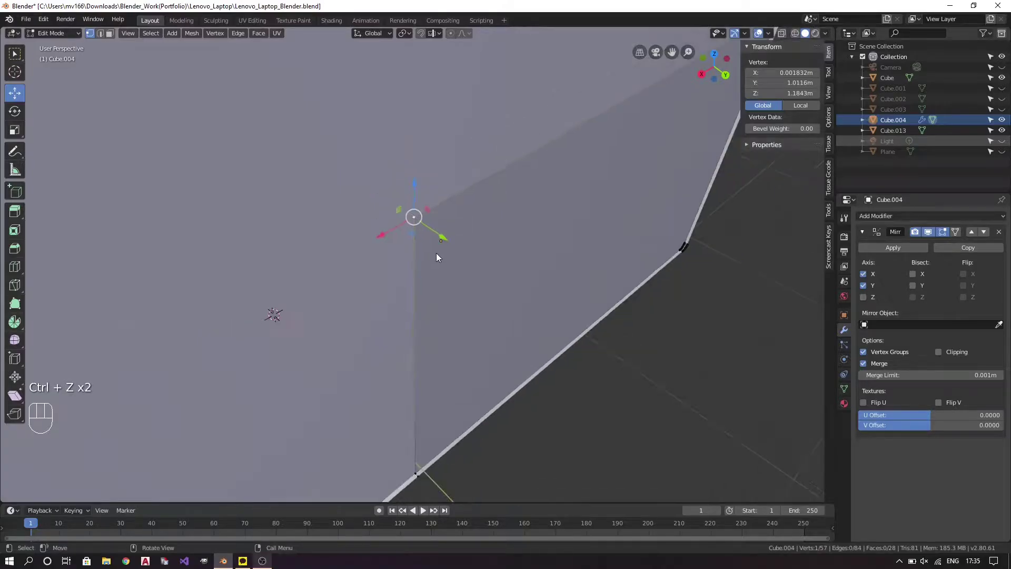
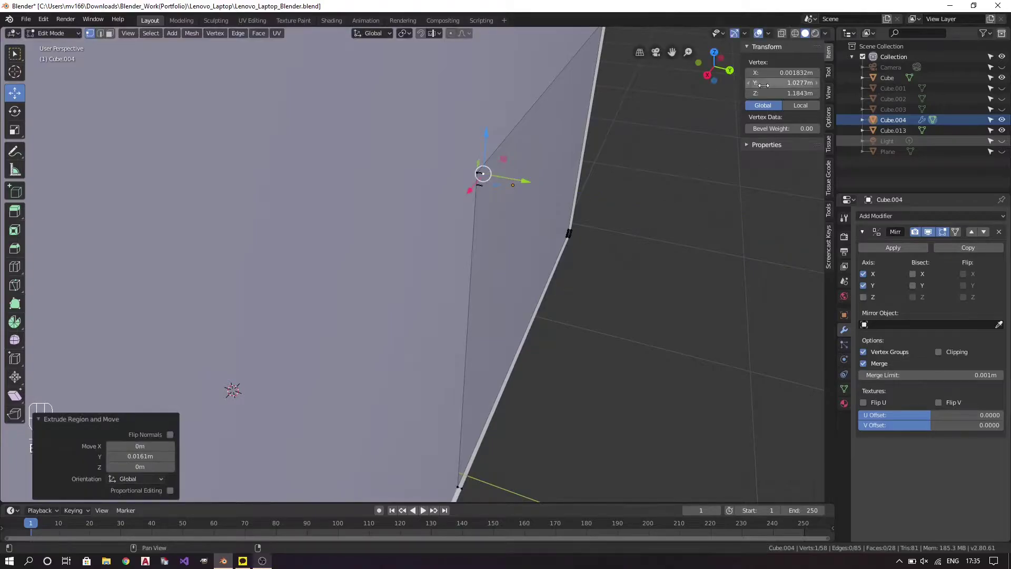
pyautogui.press('Right')
pyautogui.press('BackSpace')
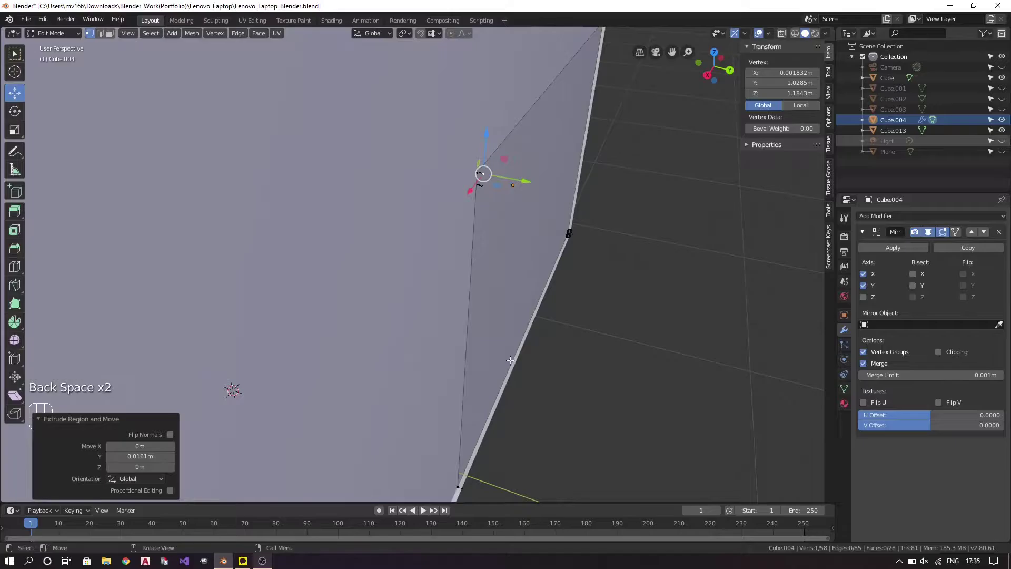
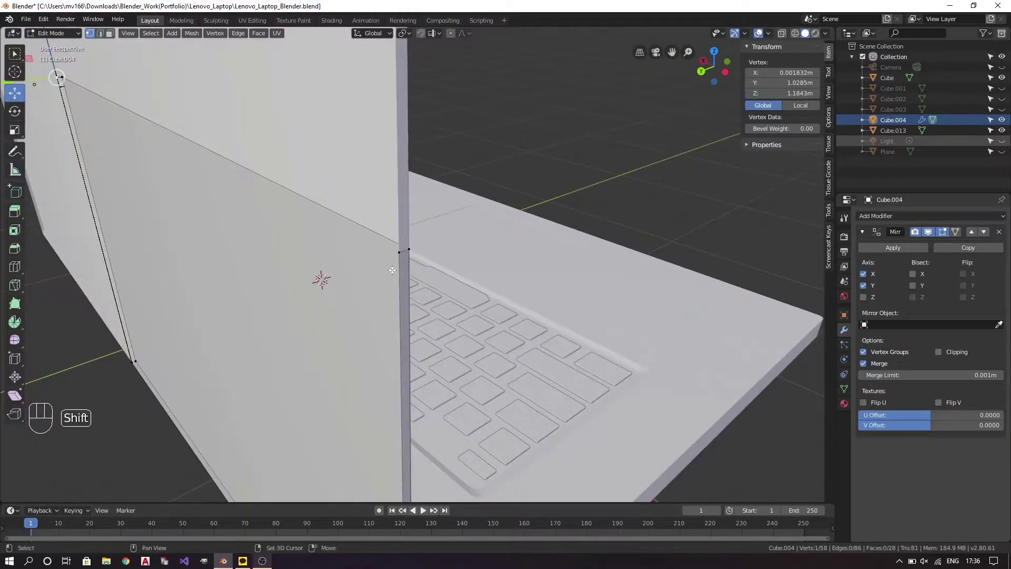
pyautogui.press('a')
pyautogui.press('a')
pyautogui.press('2')
# Select the lid's lower border edges, check them in Right Ortho view and save the file.
pyautogui.moveTo(378, 298); pyautogui.dragTo(407, 290)
pyautogui.press('f')
pyautogui.moveTo(442, 291); pyautogui.dragTo(414, 291)
pyautogui.moveTo(139, 193); pyautogui.dragTo(172, 199)
pyautogui.press('a')
pyautogui.press('a')
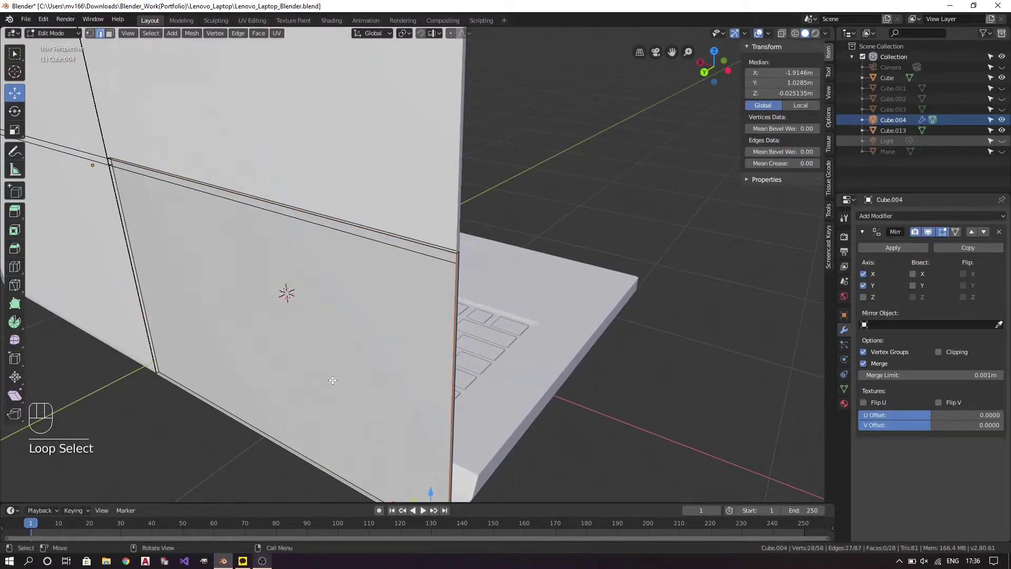
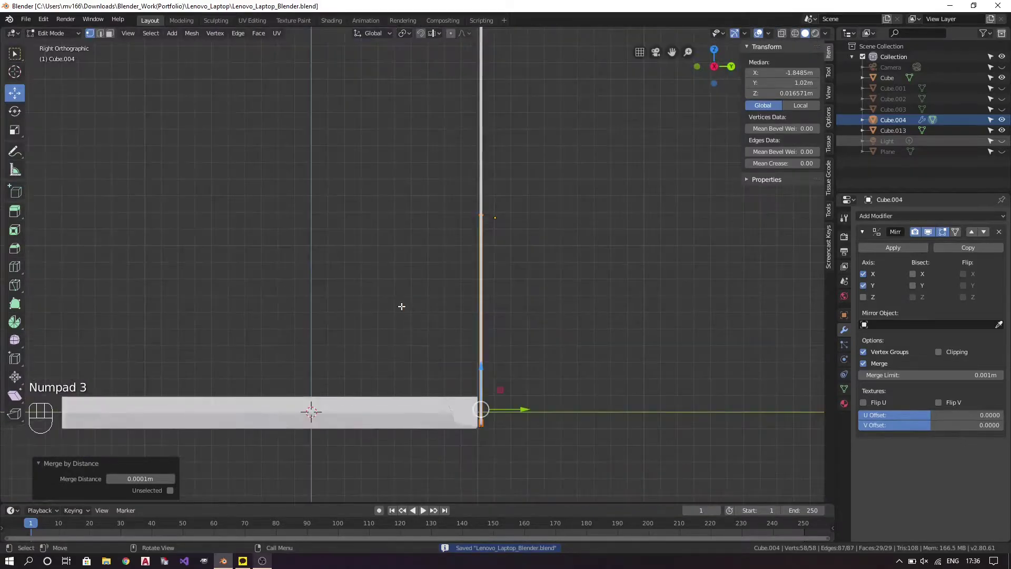
# Return to Object Mode and adjust the lid's height along Z.
pyautogui.press('Tab')
pyautogui.press('ctrl+z')
pyautogui.moveTo(477, 269); pyautogui.dragTo(480, 292)
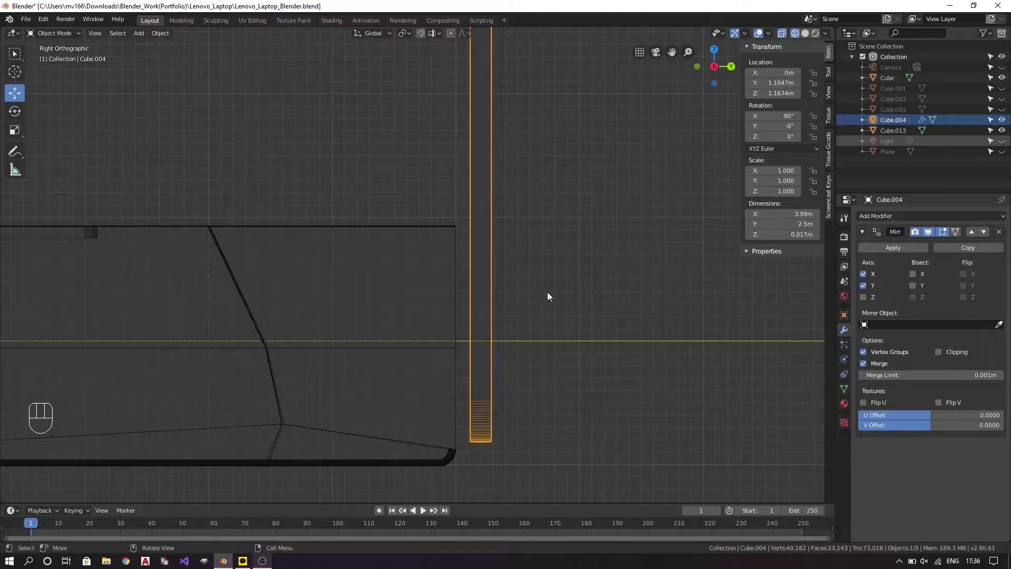
pyautogui.press('g')
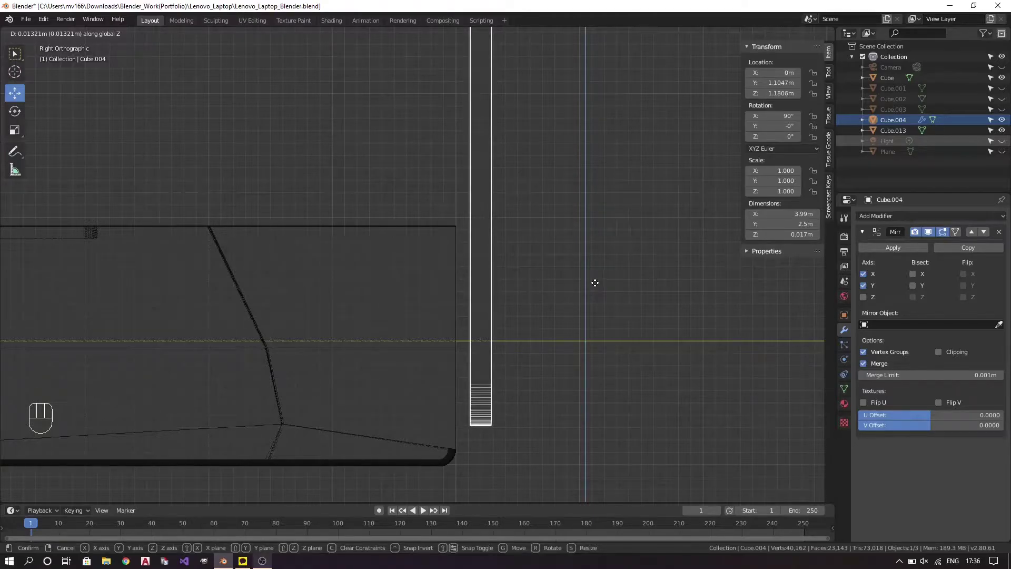
pyautogui.press('z')
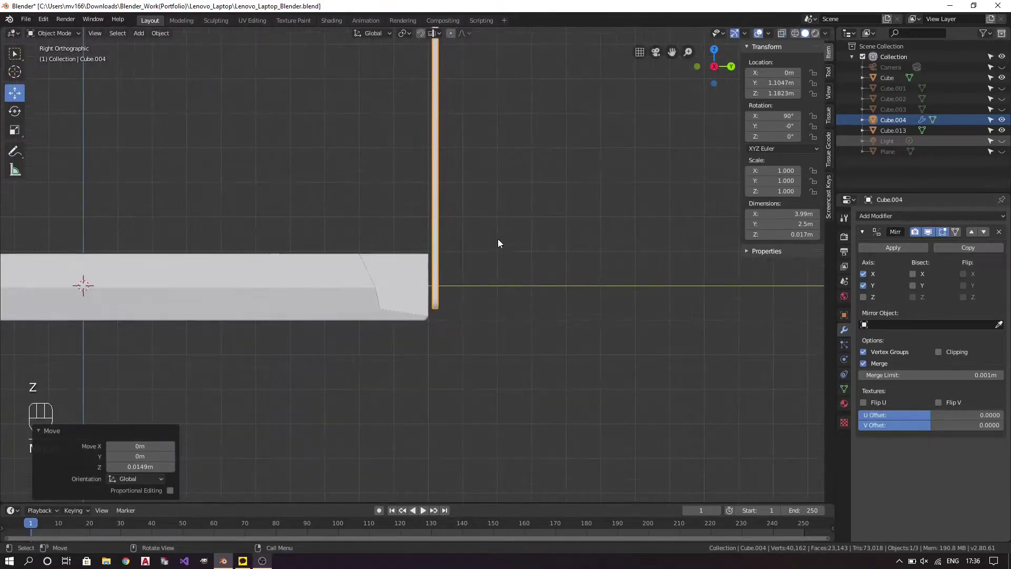
# From the side view, nudge the lid along Y against the base's back edge and save the file.
pyautogui.middleClick(511, 253)
pyautogui.press('KP_3')
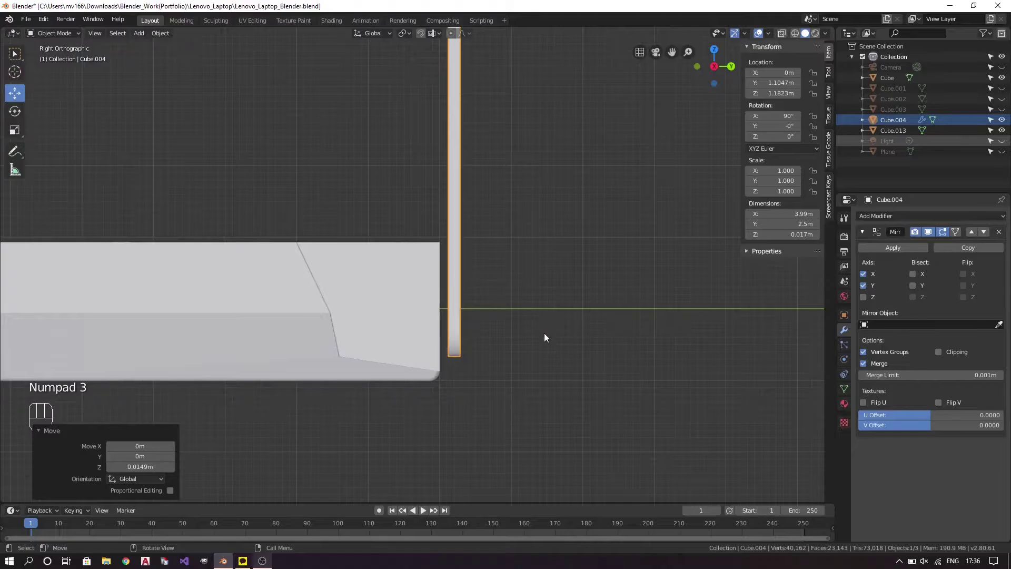
pyautogui.press('g')
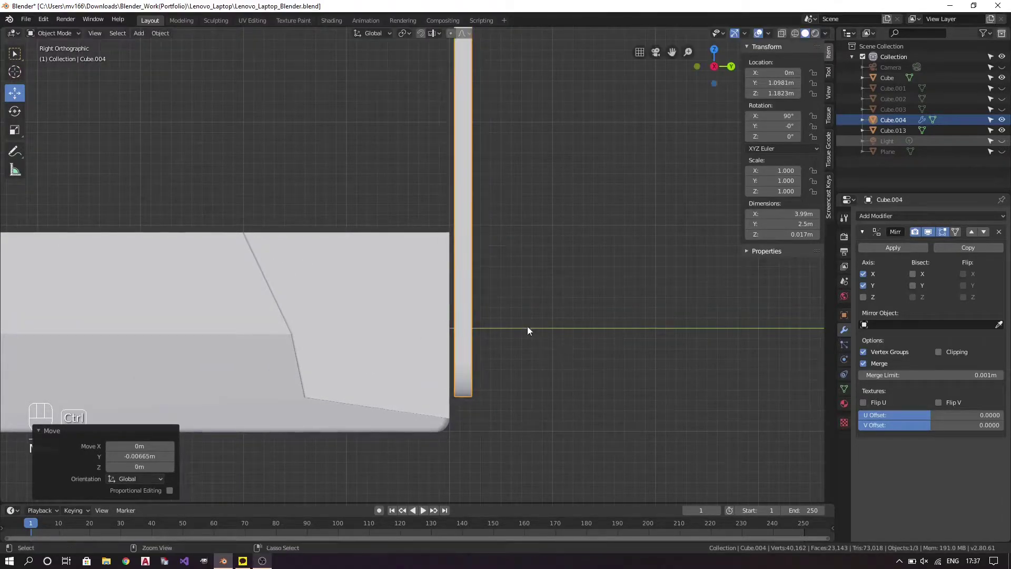
pyautogui.press('ctrl+s')
pyautogui.press('a')
pyautogui.press('a')
pyautogui.moveTo(652, 266); pyautogui.dragTo(344, 294)
pyautogui.moveTo(344, 294); pyautogui.dragTo(200, 292)
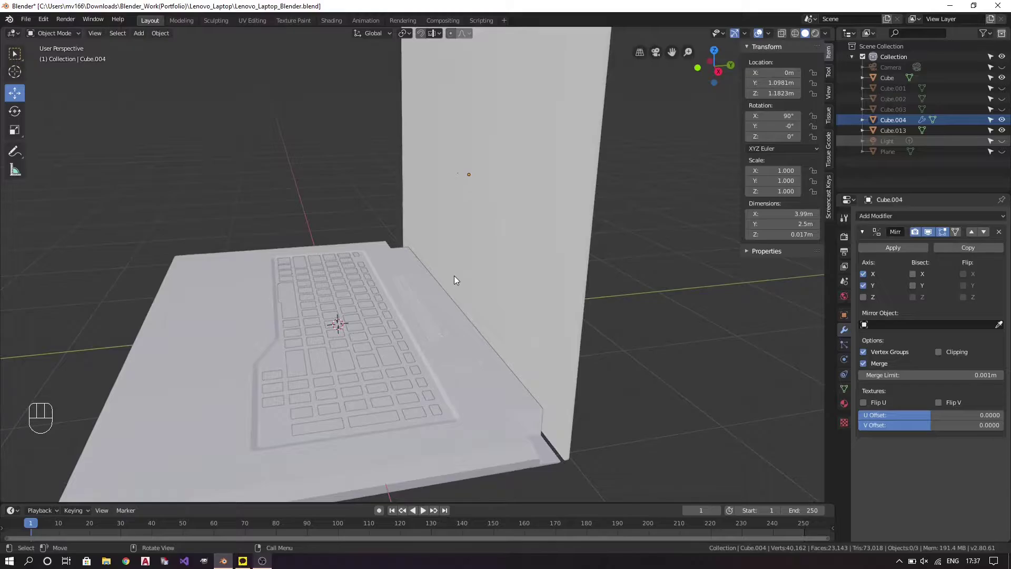
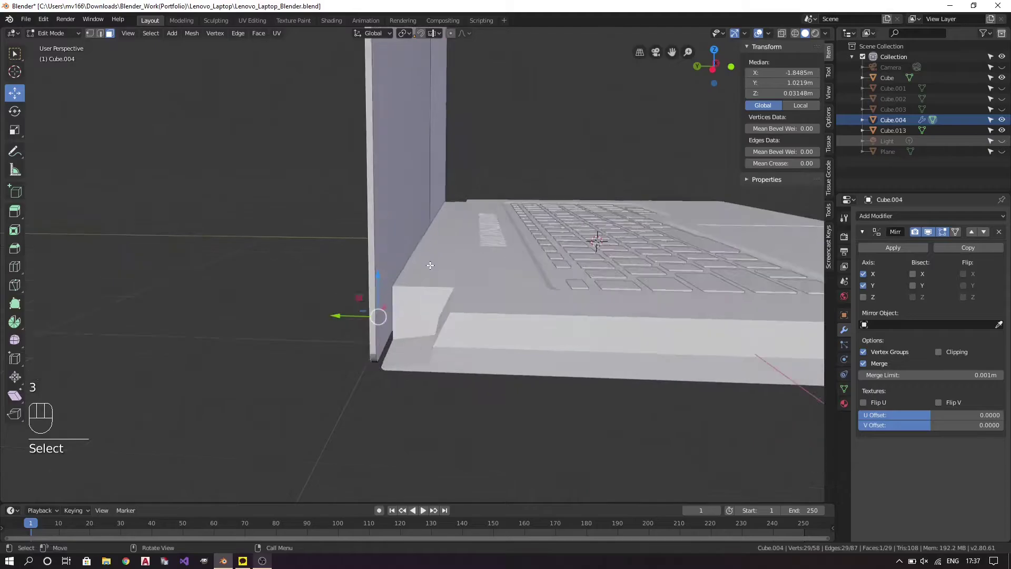
# In side view, nudge the lid's lower hinge vertices slightly along Y toward the base's back edge.
pyautogui.press('KP_3')
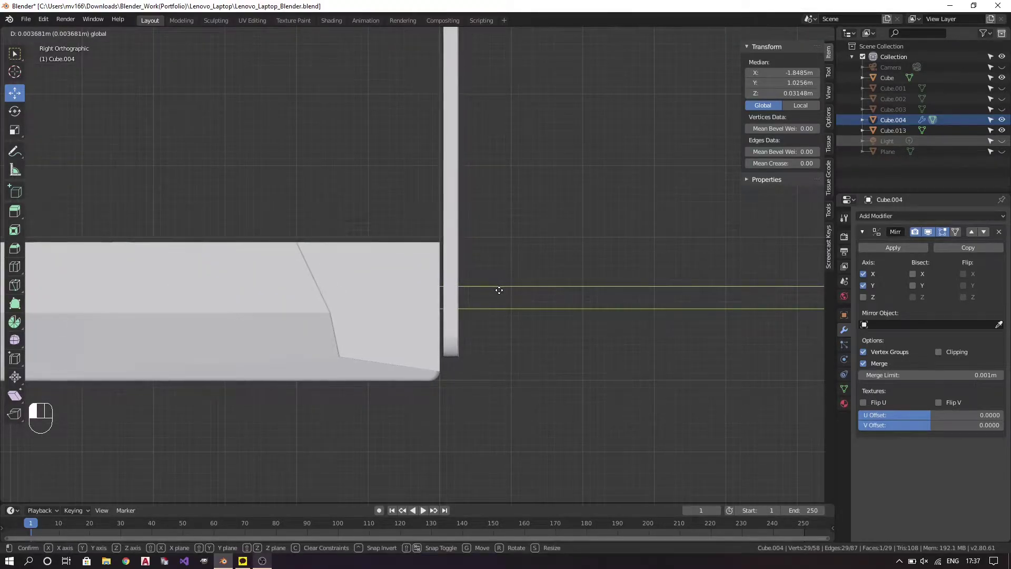
pyautogui.press('a')
pyautogui.press('a')
pyautogui.press('ctrl+KP_3')
pyautogui.moveTo(454, 332); pyautogui.dragTo(491, 306)
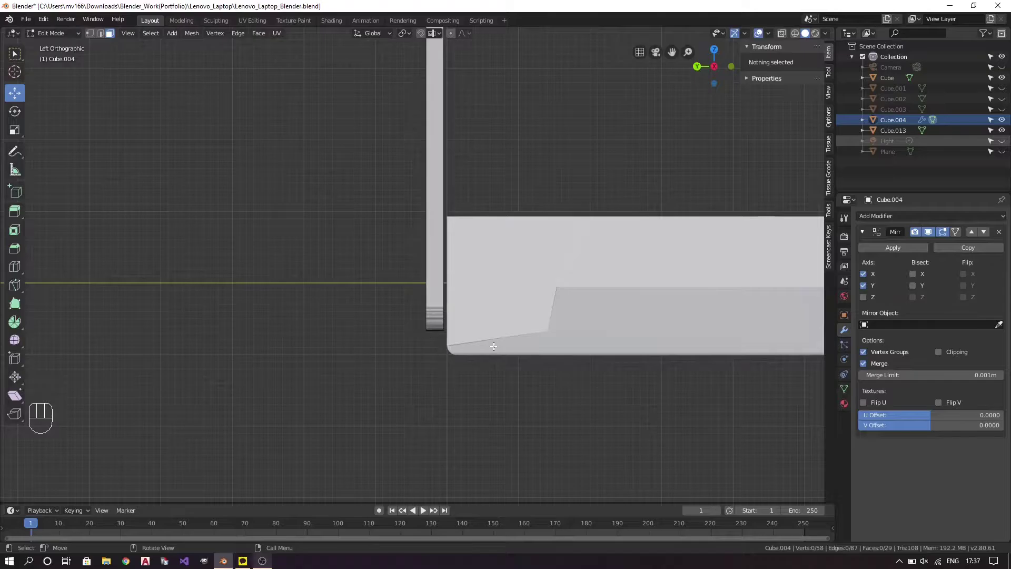
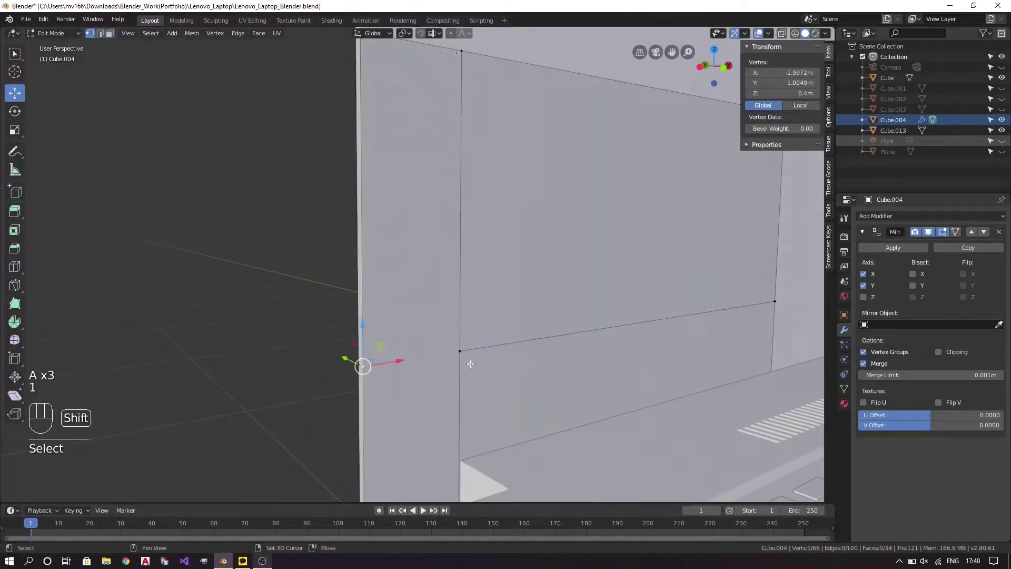
# Add a horizontal loop cut across the lid at Z 0.4 to frame the small rectangle, and save.
pyautogui.press('j')
pyautogui.press('a')
pyautogui.press('a')
pyautogui.click(386, 356)
pyautogui.press('ctrl+r')
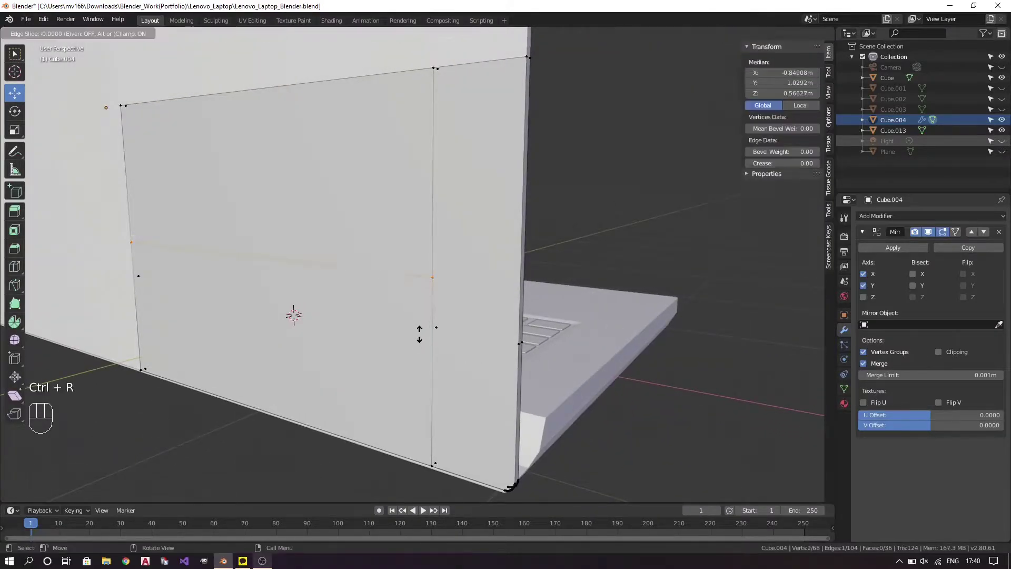
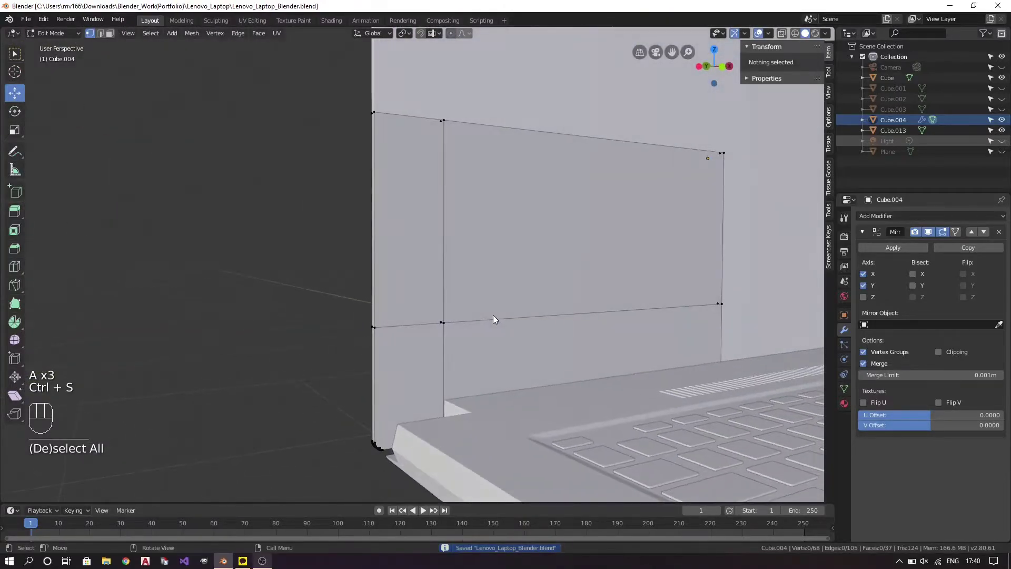
pyautogui.press('KP_1')
# Select the small rectangular lid face near the hinge and push it inward along Y to form a recess.
pyautogui.moveTo(589, 287); pyautogui.dragTo(536, 320)
pyautogui.press('3')
pyautogui.moveTo(547, 283); pyautogui.dragTo(475, 304)
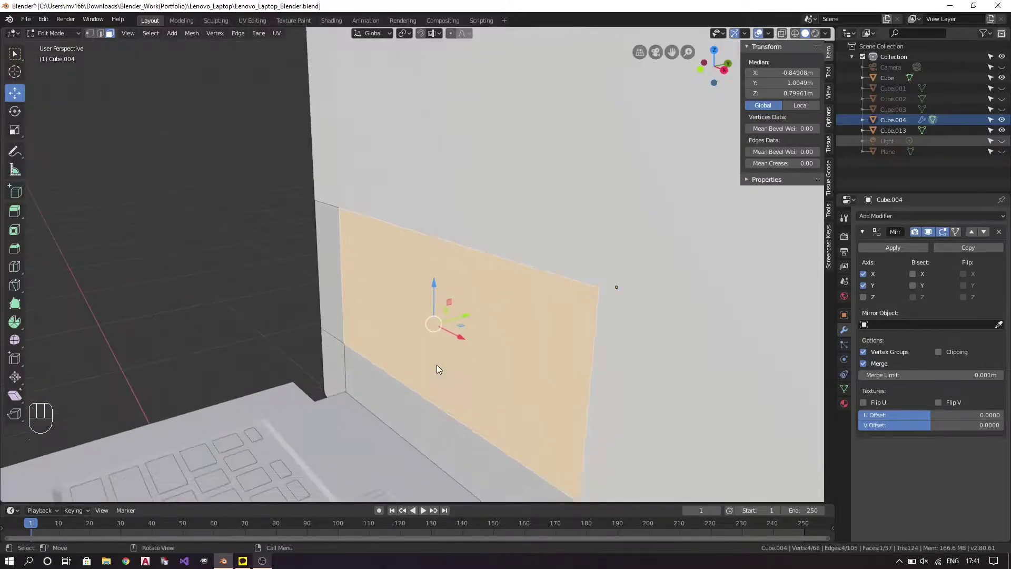
pyautogui.moveTo(311, 319); pyautogui.dragTo(471, 318)
pyautogui.moveTo(490, 373); pyautogui.dragTo(473, 331)
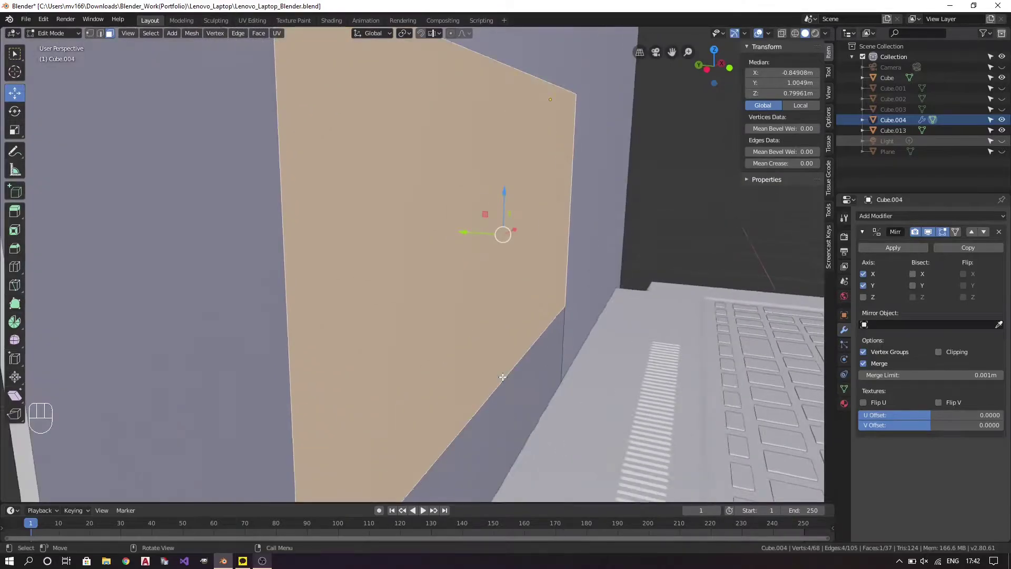
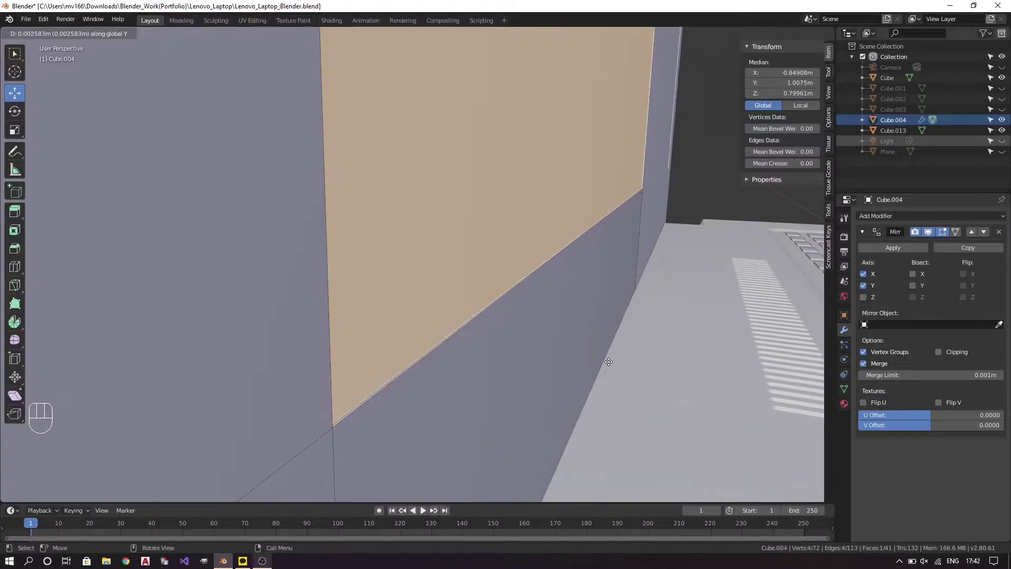
pyautogui.moveTo(481, 362); pyautogui.dragTo(371, 363)
pyautogui.click(209, 307)
pyautogui.moveTo(424, 337); pyautogui.dragTo(427, 326)
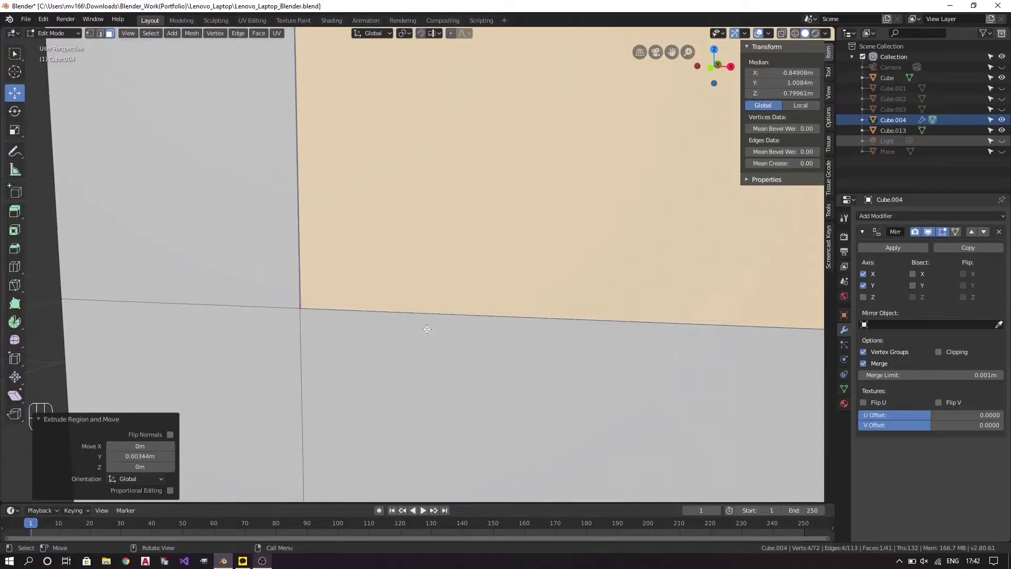
# In Front Ortho, align one recess edge by moving it along X.
pyautogui.press('KP_1')
pyautogui.click(440, 311)
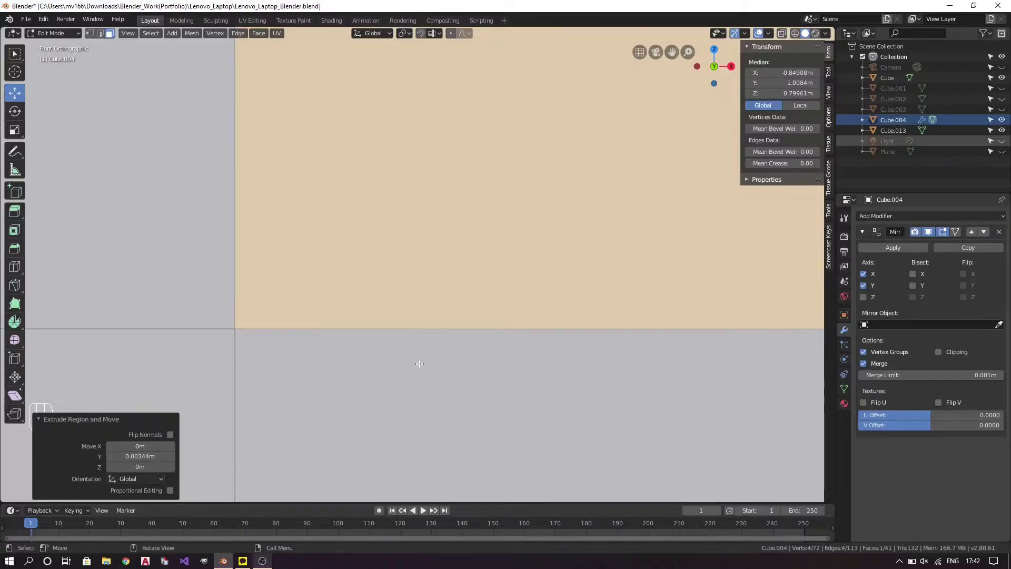
pyautogui.moveTo(320, 281); pyautogui.dragTo(297, 285)
pyautogui.press('a')
pyautogui.press('a')
pyautogui.press('2')
pyautogui.press('KP_1')
pyautogui.press('g')
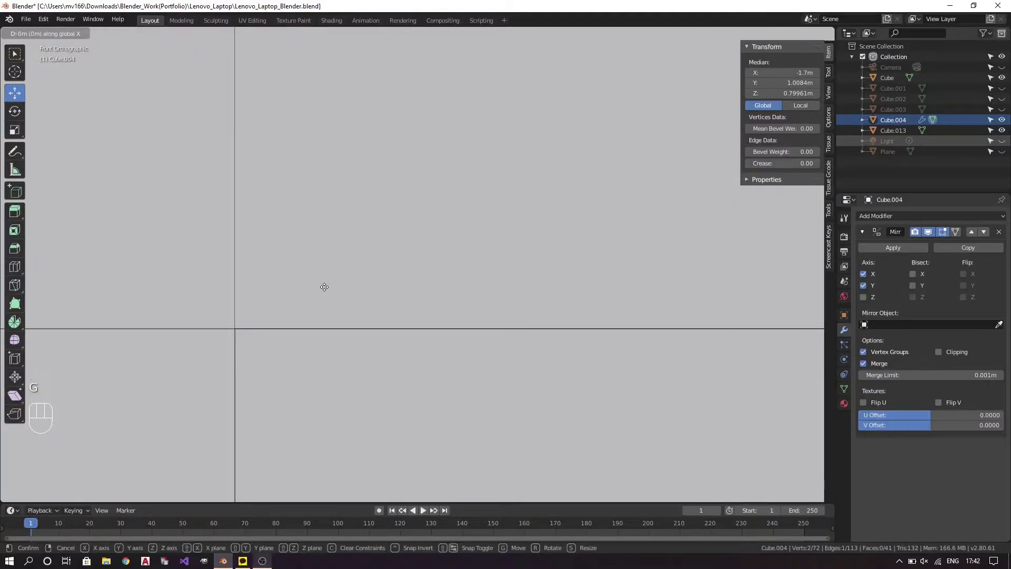
pyautogui.press('a')
pyautogui.press('a')
# Align the other recess edge by moving it along Z in Front Ortho.
pyautogui.moveTo(319, 311); pyautogui.dragTo(295, 340)
pyautogui.press('2')
pyautogui.click(265, 364)
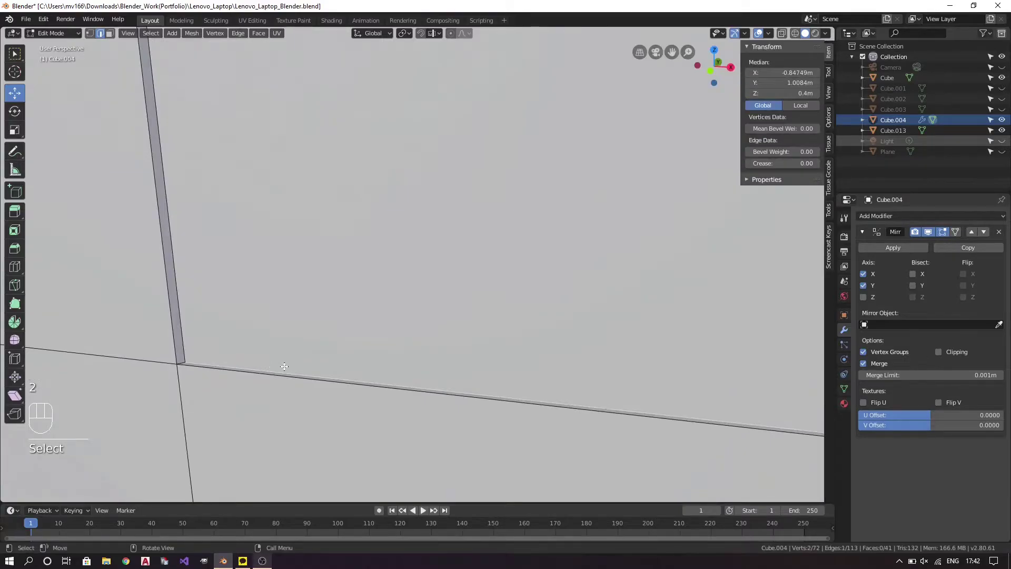
pyautogui.press('KP_1')
pyautogui.press('g')
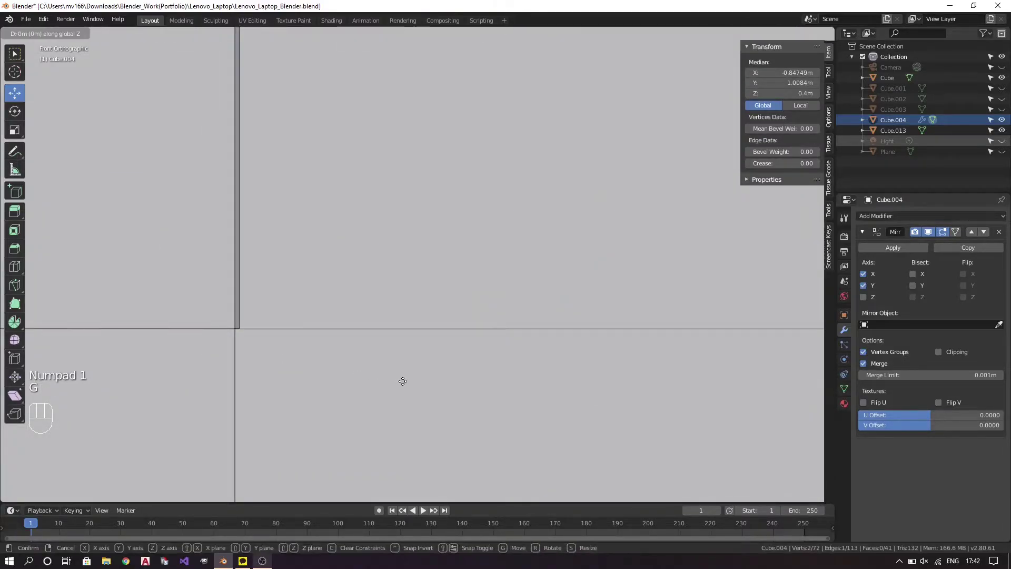
pyautogui.press('a')
pyautogui.press('a')
# Bevel the recess edges with Ctrl+B into a thin double strip near Z 0.4.
pyautogui.moveTo(377, 367); pyautogui.dragTo(328, 381)
pyautogui.moveTo(282, 385); pyautogui.dragTo(394, 365)
pyautogui.click(395, 366)
pyautogui.press('2')
pyautogui.click(208, 354)
pyautogui.press('ctrl+b')
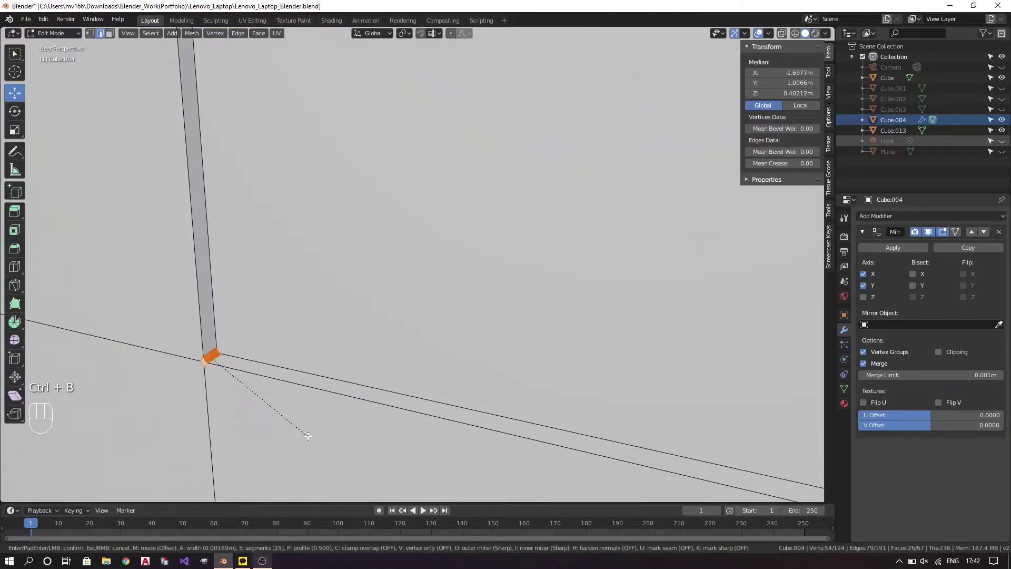
pyautogui.press('Tab')
pyautogui.moveTo(352, 394); pyautogui.dragTo(387, 369)
# Inspect the bevelled recess from the front and reset the edge selection mode.
pyautogui.press('KP_1')
pyautogui.press('Tab')
pyautogui.press('a')
pyautogui.press('a')
pyautogui.press('2')
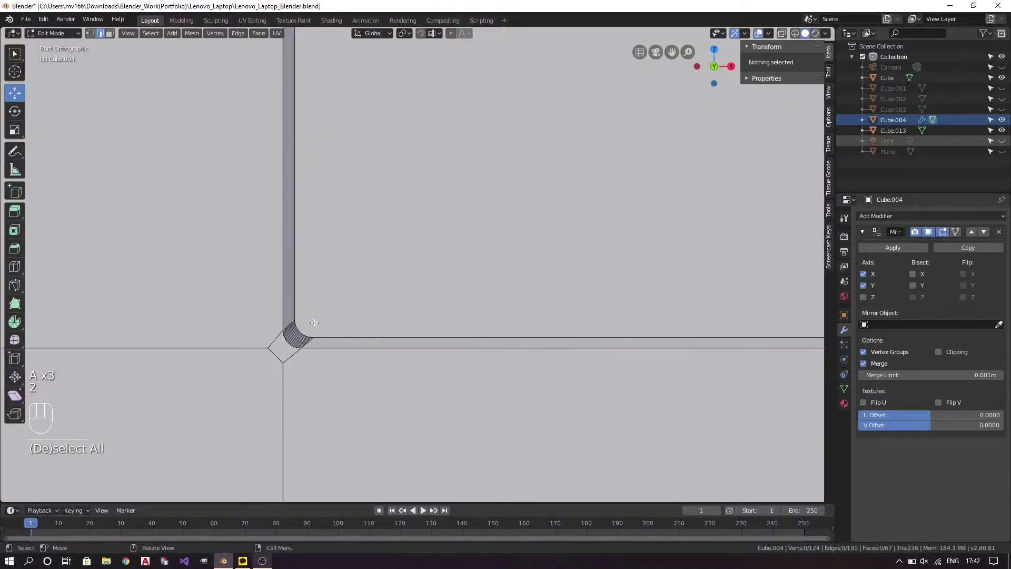
pyautogui.press('2')
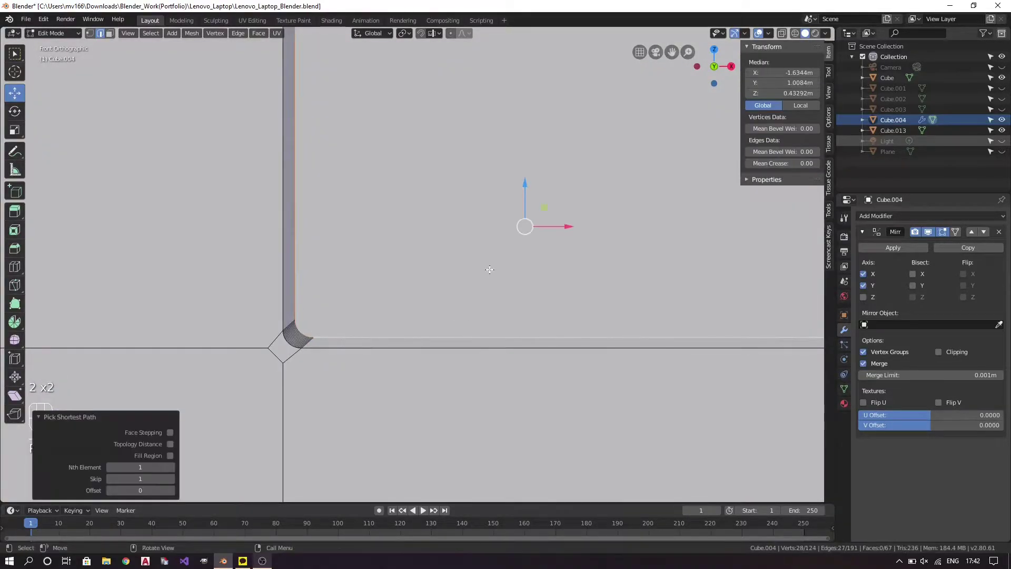
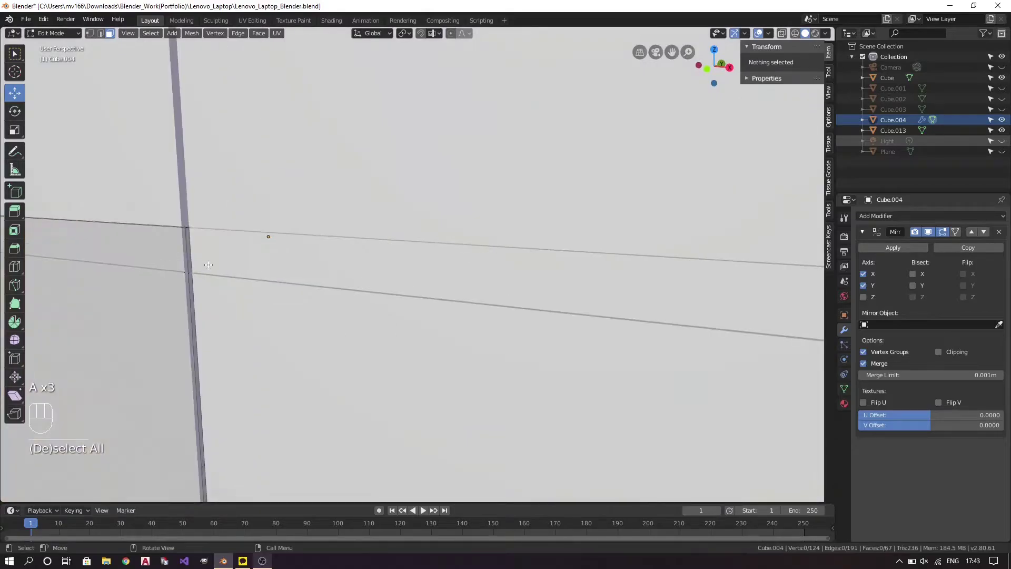
# Select the top edge near the hinge corner and dissolve the geometry along it.
pyautogui.press('Delete')
pyautogui.moveTo(235, 310); pyautogui.dragTo(285, 316)
pyautogui.moveTo(303, 297); pyautogui.dragTo(326, 237)
pyautogui.moveTo(336, 218); pyautogui.dragTo(389, 297)
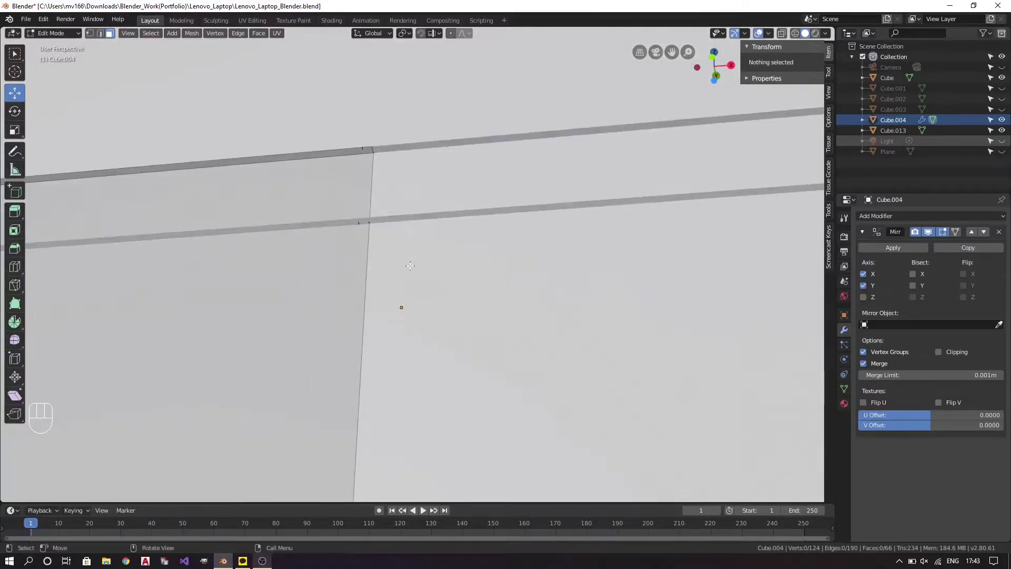
pyautogui.press('3')
pyautogui.click(365, 218)
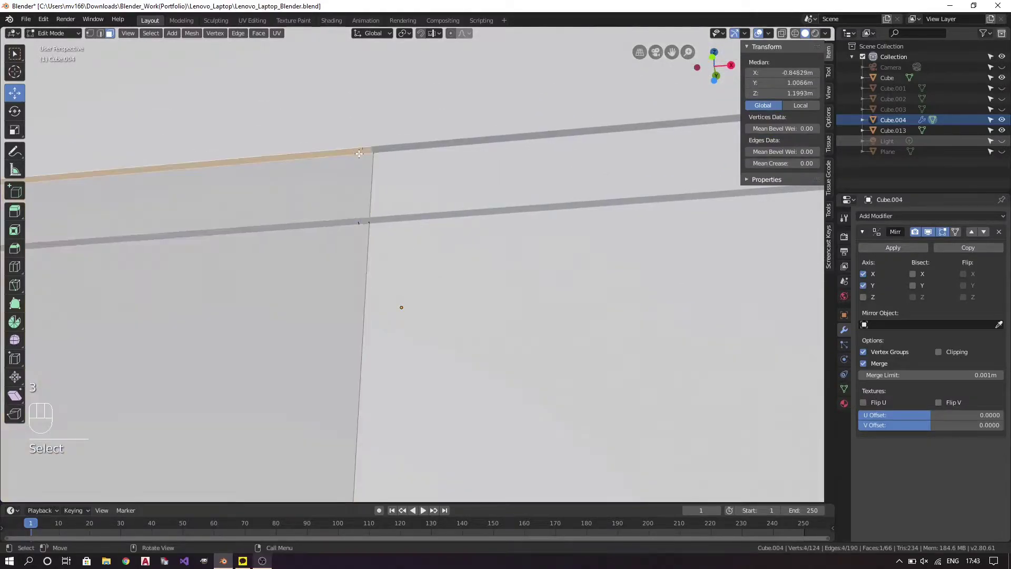
pyautogui.press('Delete')
pyautogui.press('a')
pyautogui.press('a')
# Dissolve the stray corner vertex (mesh drops to 123 vertices) and return to Object Mode.
pyautogui.moveTo(388, 193); pyautogui.dragTo(378, 220)
pyautogui.press('1')
pyautogui.moveTo(362, 278); pyautogui.dragTo(319, 354)
pyautogui.moveTo(311, 374); pyautogui.dragTo(406, 297)
pyautogui.press('Delete')
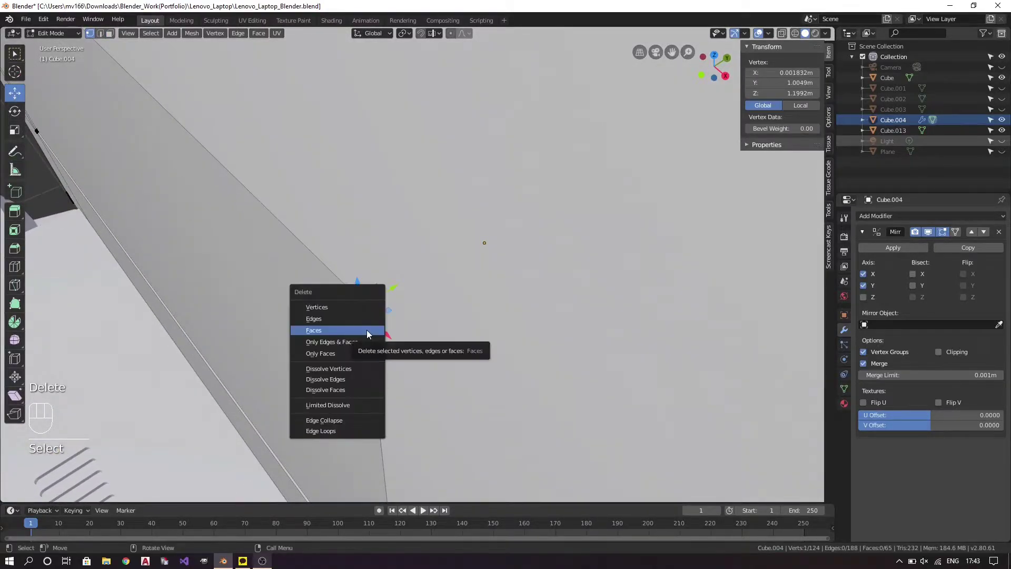
pyautogui.press('Delete')
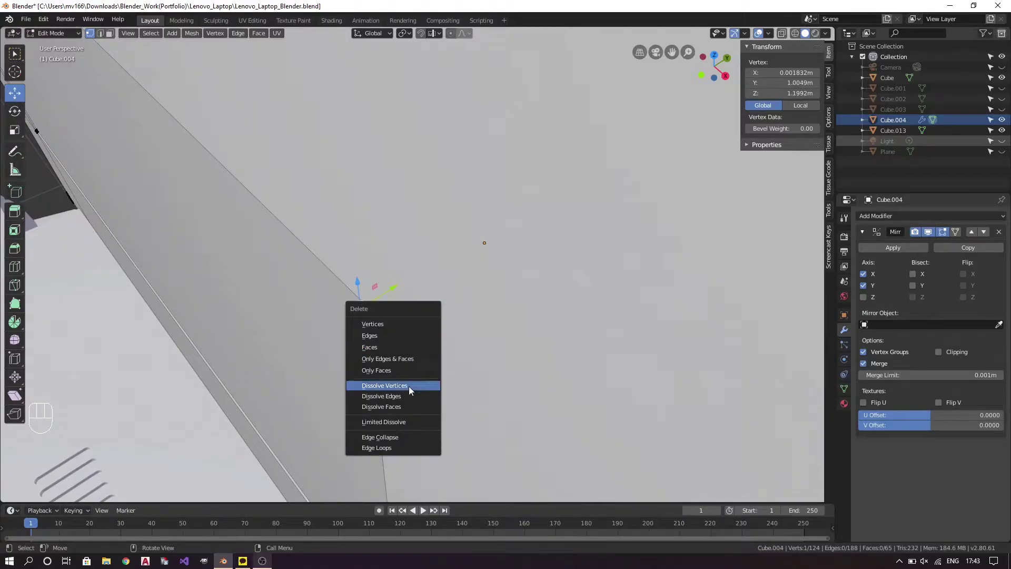
pyautogui.press('Delete')
pyautogui.press('a')
pyautogui.press('a')
pyautogui.press('Tab')
pyautogui.moveTo(404, 404); pyautogui.dragTo(526, 278)
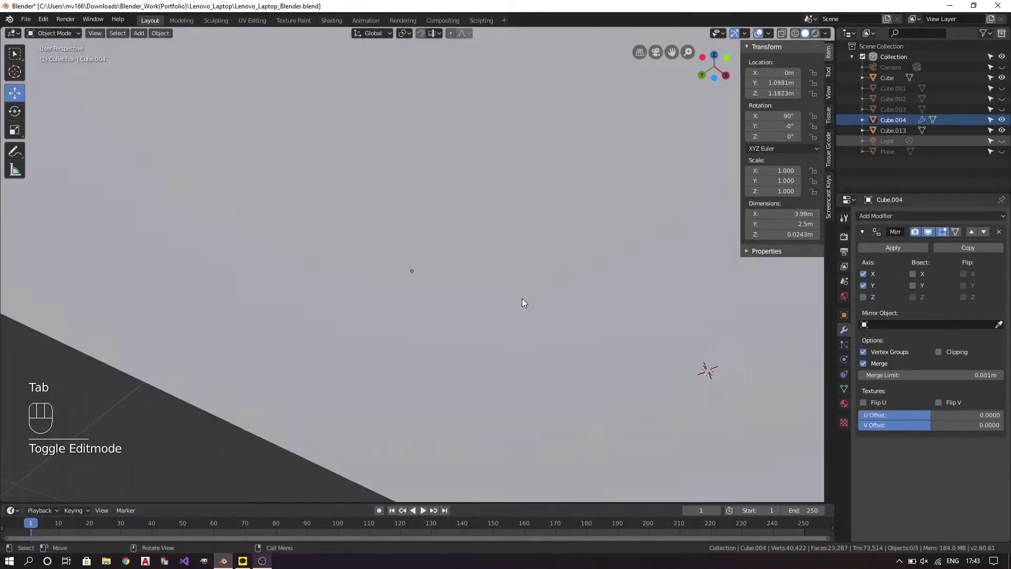
# Save the file and bring the lid's inner face into view.
pyautogui.press('ctrl+s')
pyautogui.moveTo(614, 270); pyautogui.dragTo(459, 309)
pyautogui.press('z')
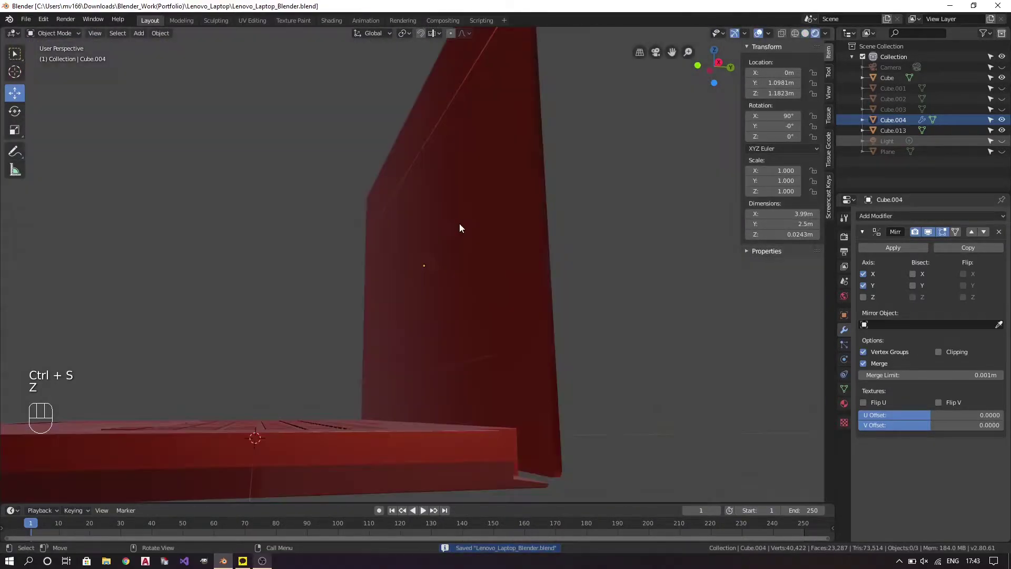
pyautogui.moveTo(354, 235); pyautogui.dragTo(507, 258)
pyautogui.moveTo(506, 259); pyautogui.dragTo(440, 274)
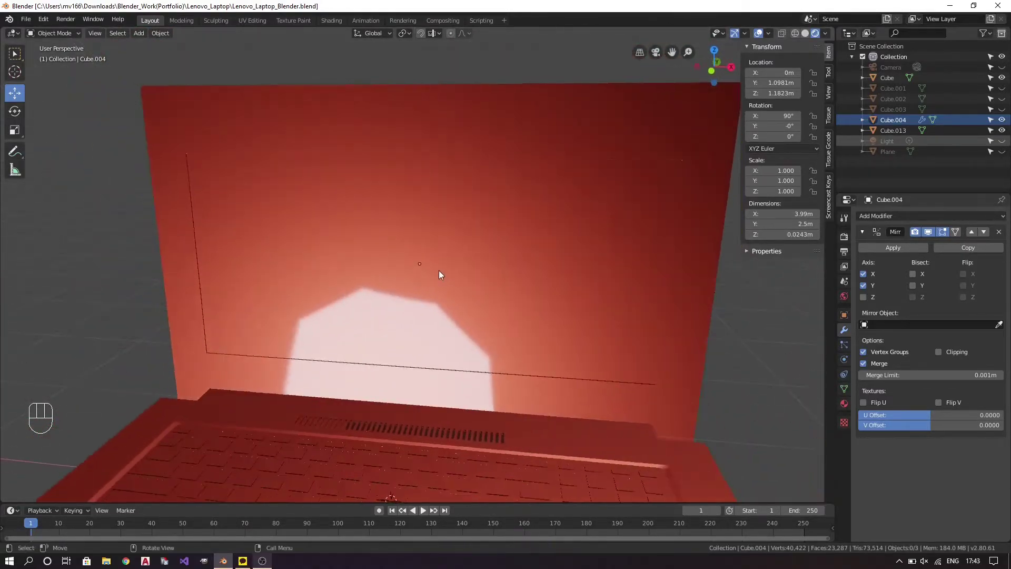
# View the lid from the front with its Mirror modifier shown and save again.
pyautogui.press('KP_1')
pyautogui.press('z')
pyautogui.moveTo(360, 240); pyautogui.dragTo(432, 277)
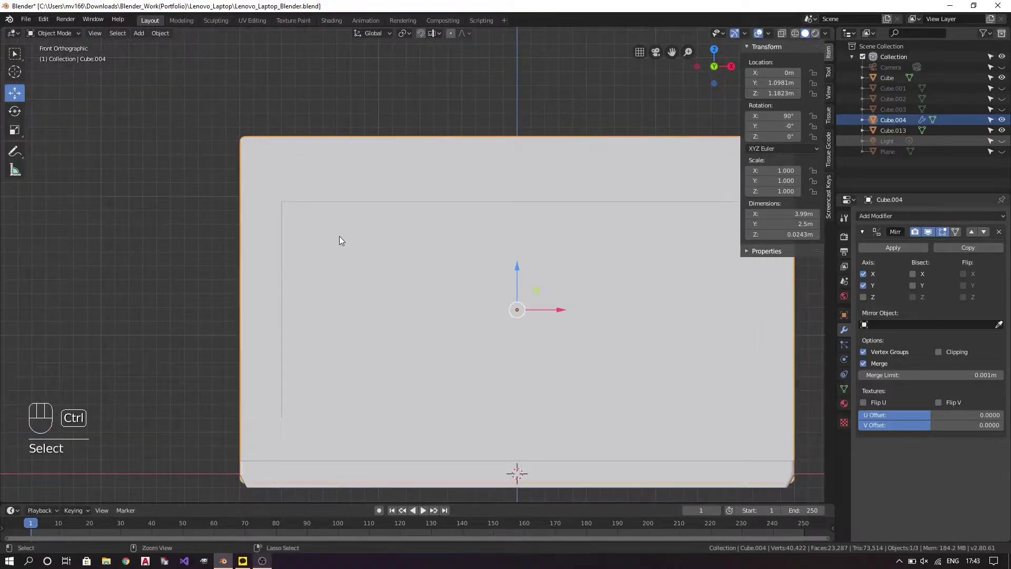
pyautogui.press('ctrl+s')
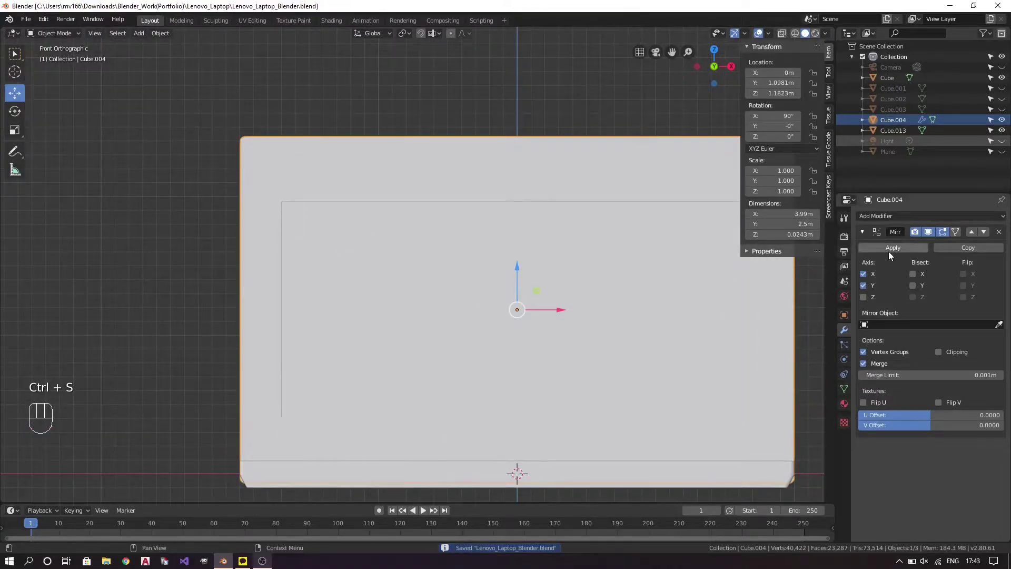
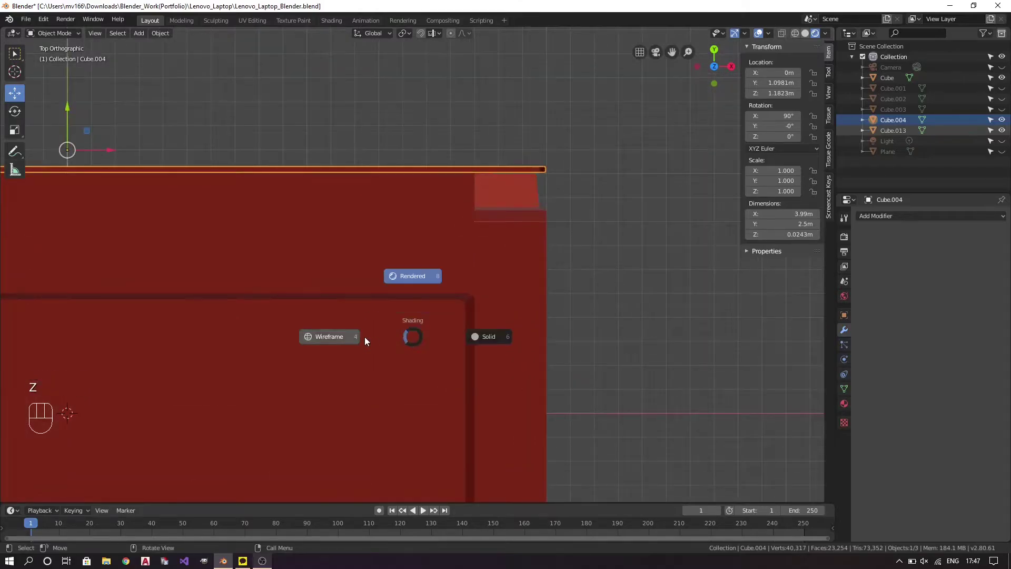
# Apply the lid's Mirror modifier into real geometry and save the laptop file.
pyautogui.press('z')
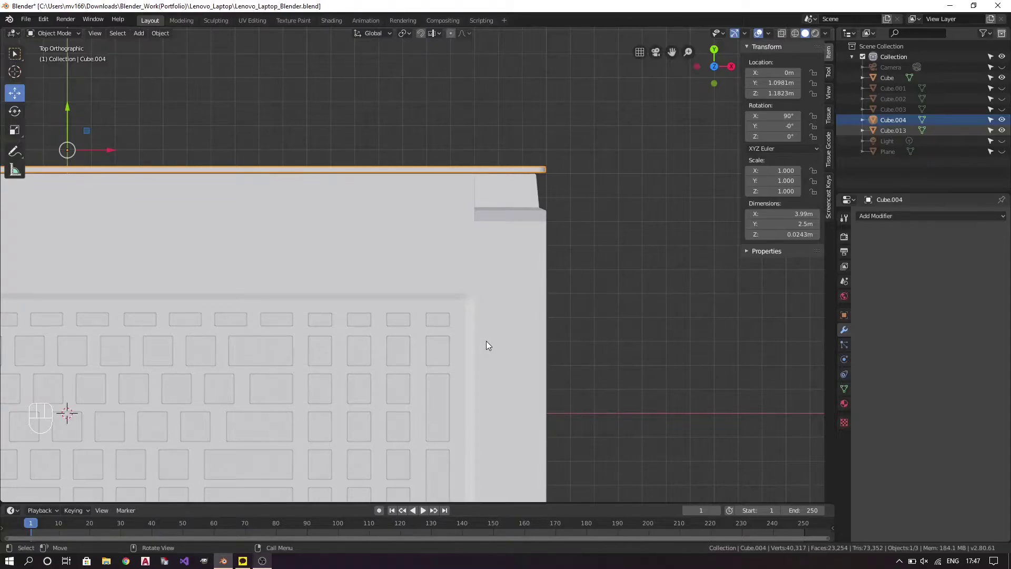
pyautogui.moveTo(499, 369); pyautogui.dragTo(494, 326)
pyautogui.press('ctrl+s')
pyautogui.moveTo(494, 338); pyautogui.dragTo(496, 316)
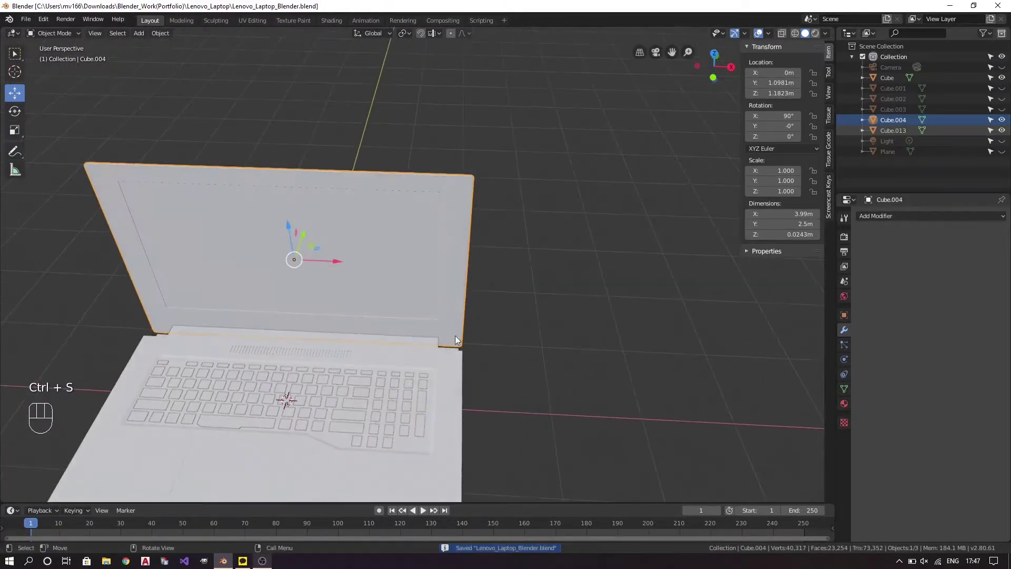
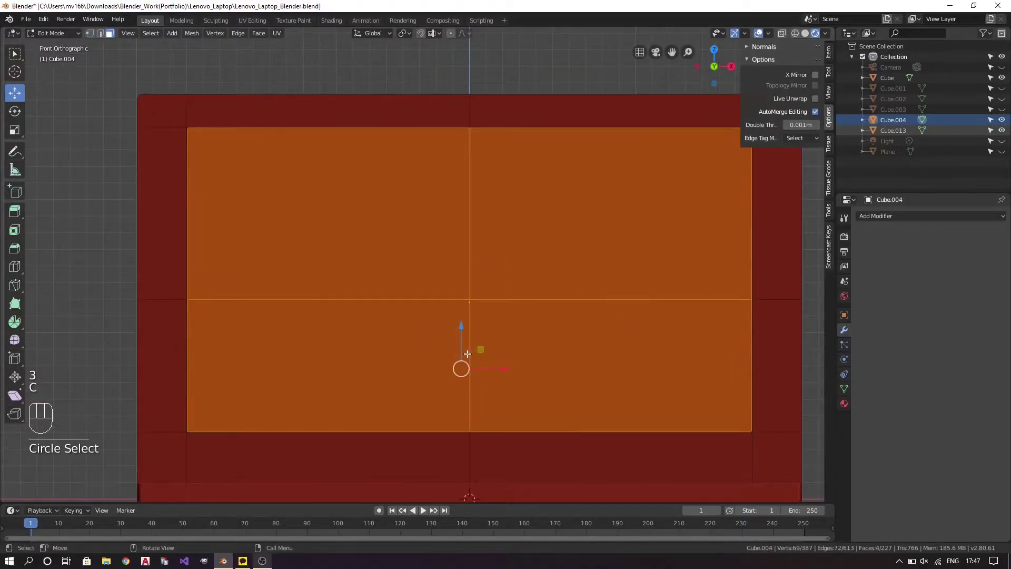
# Circle-select the lid's front face region and dissolve it into one large face (205 faces).
pyautogui.press('f')
pyautogui.press('a')
pyautogui.press('a')
pyautogui.press('c')
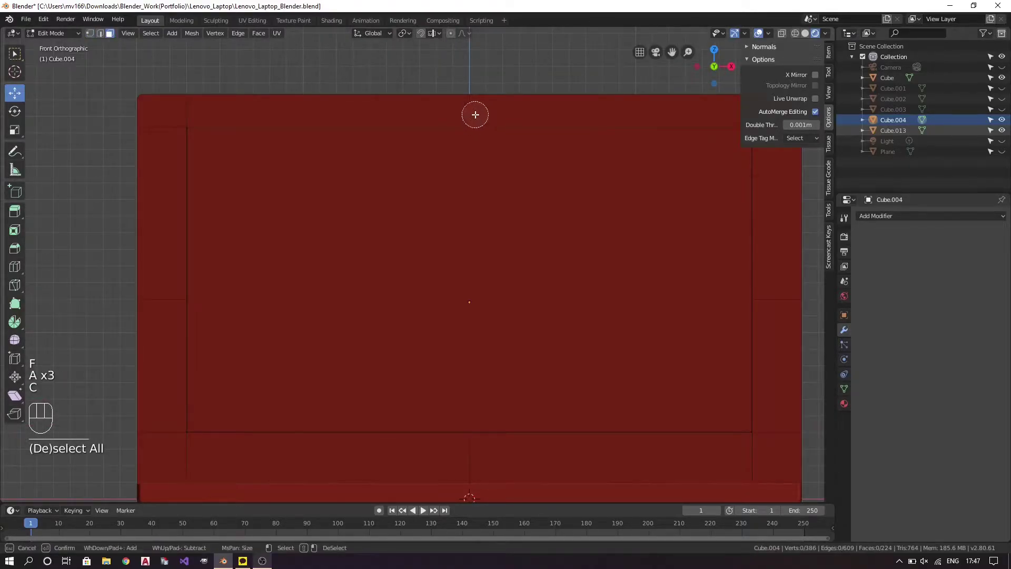
pyautogui.press('f')
pyautogui.press('a')
pyautogui.press('a')
pyautogui.press('c')
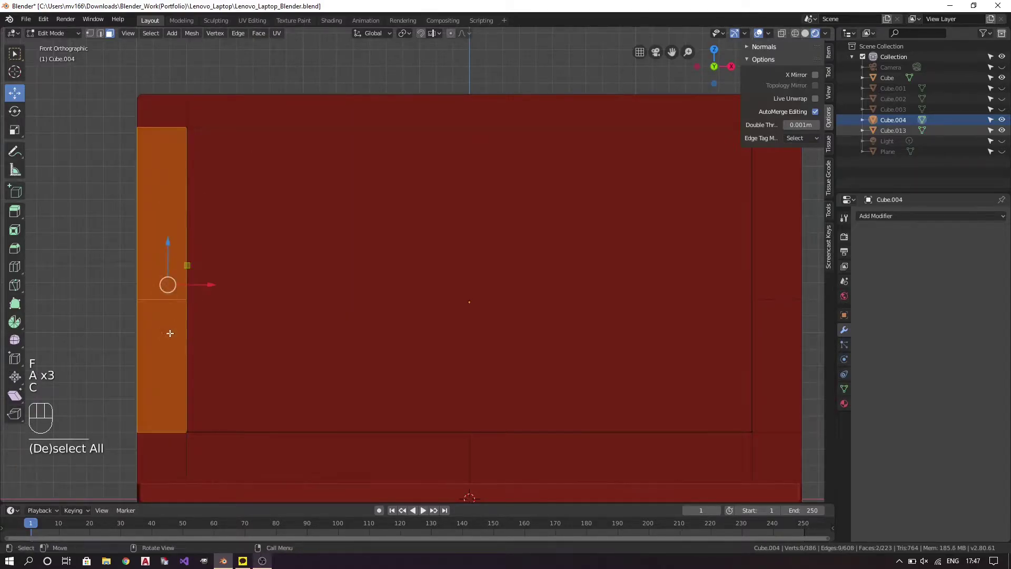
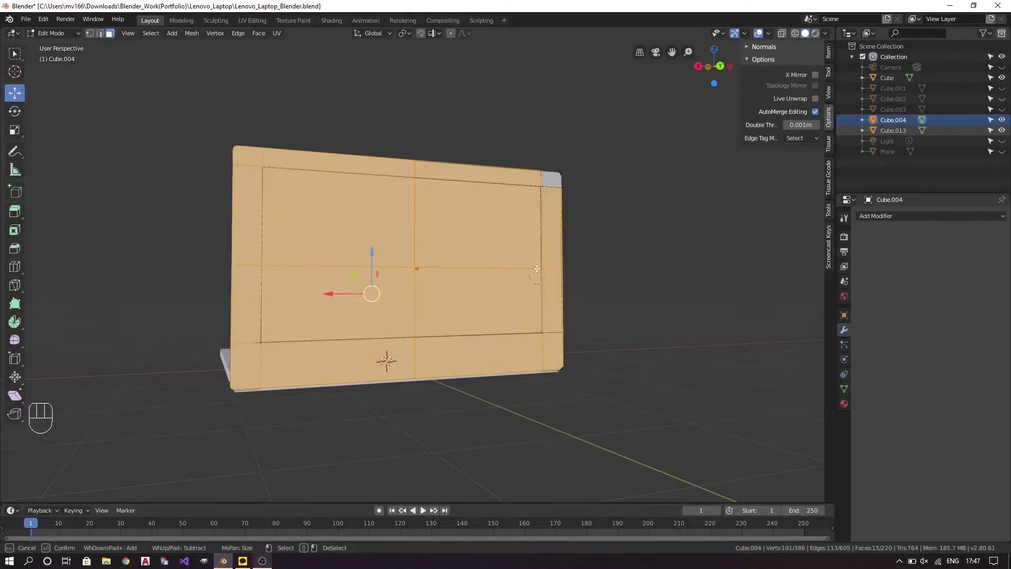
# Finish merging the faces and delete the stray edge crossing the merged lid face.
pyautogui.press('f')
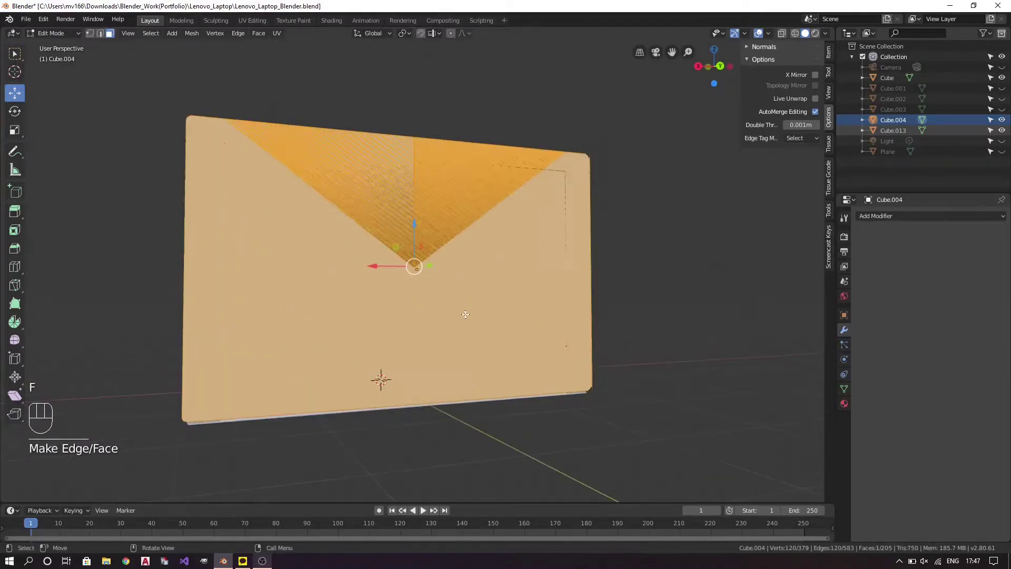
pyautogui.moveTo(569, 270); pyautogui.dragTo(490, 313)
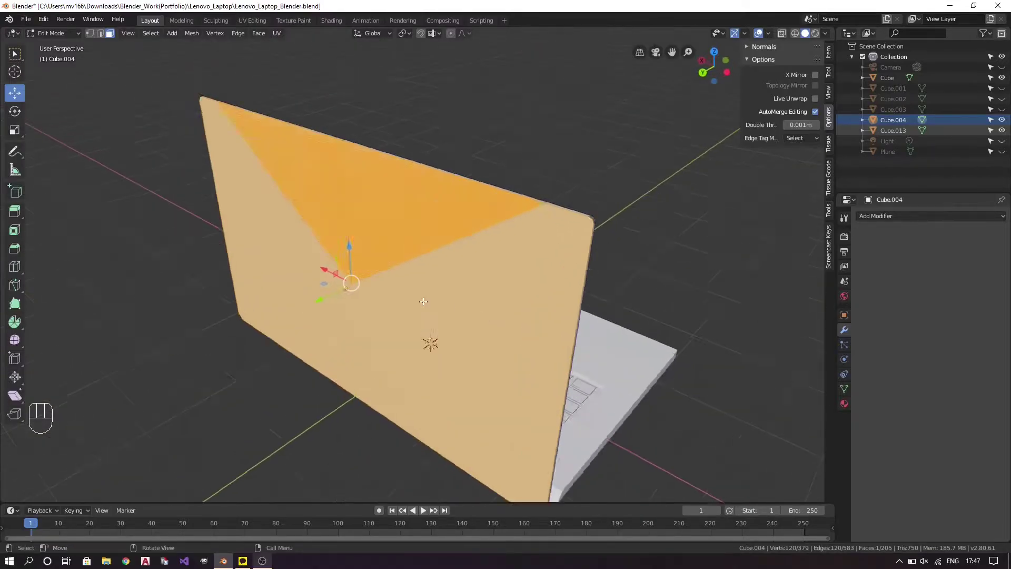
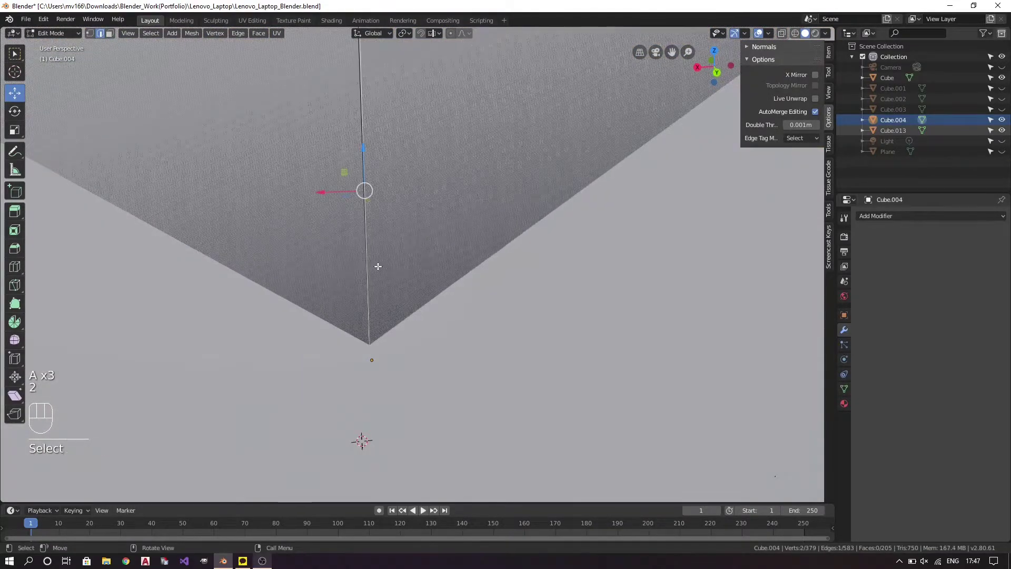
pyautogui.press('Delete')
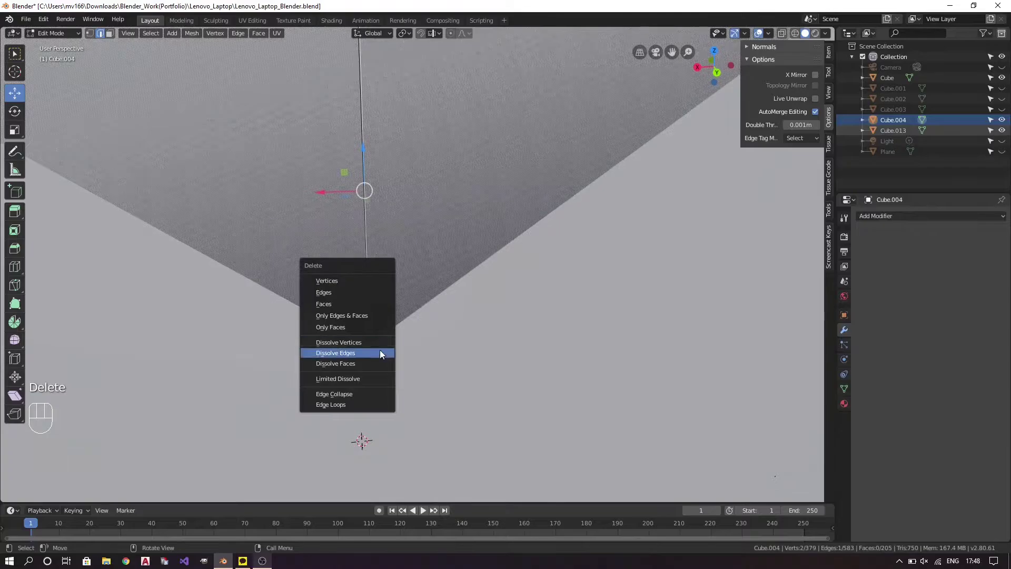
pyautogui.press('Delete')
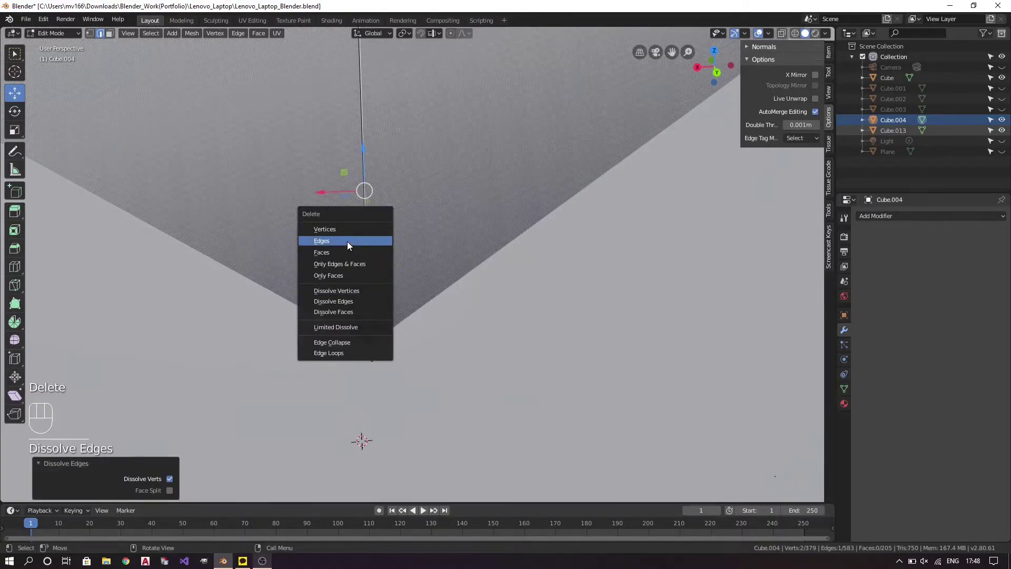
pyautogui.press('a')
pyautogui.press('a')
# Select and delete the remaining stray edge segment, leaving 378 vertices and 204 faces.
pyautogui.press('2')
pyautogui.click(370, 272)
pyautogui.press('Delete')
pyautogui.press('a')
pyautogui.press('a')
pyautogui.moveTo(509, 247); pyautogui.dragTo(422, 214)
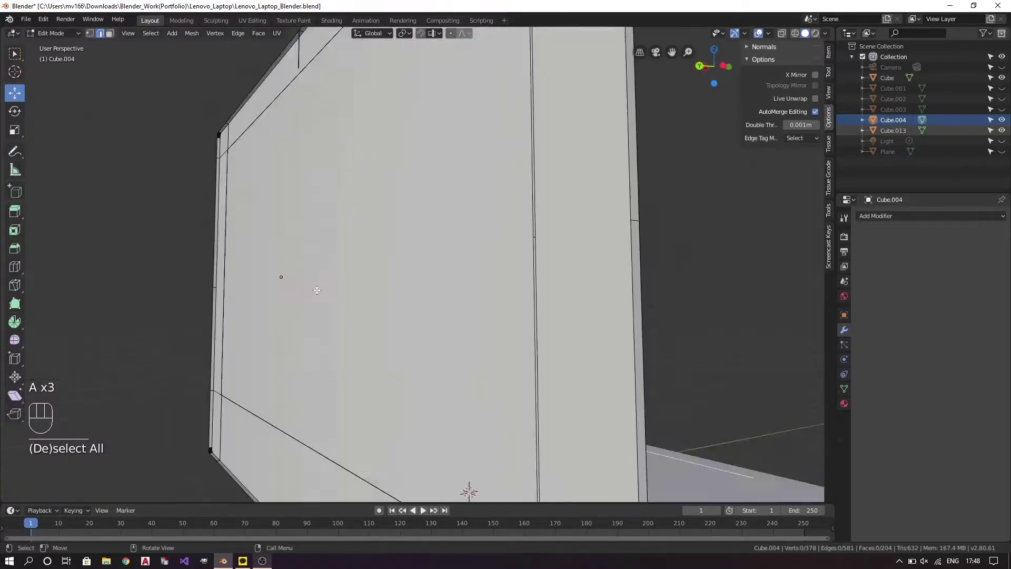
pyautogui.moveTo(259, 300); pyautogui.dragTo(421, 293)
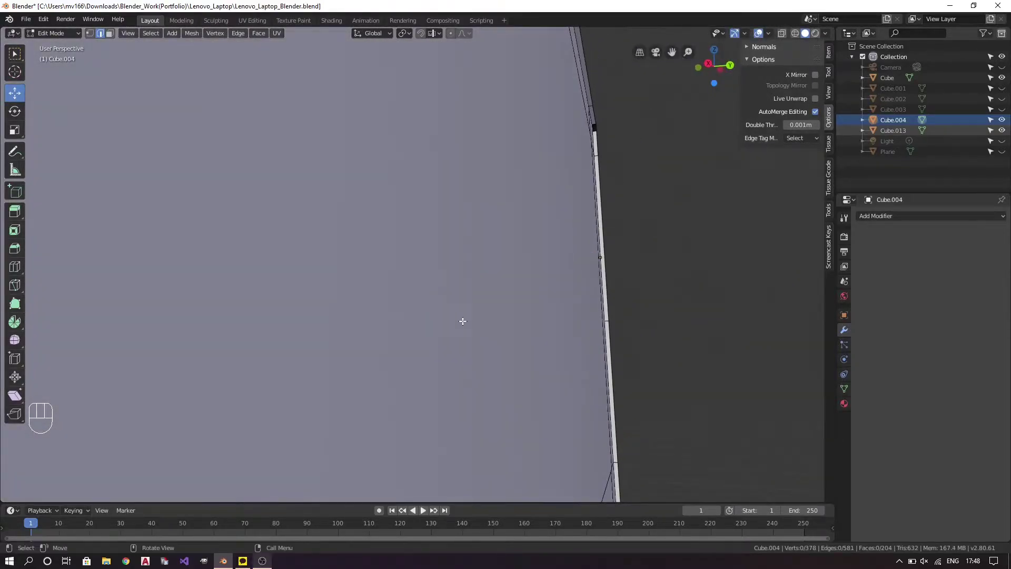
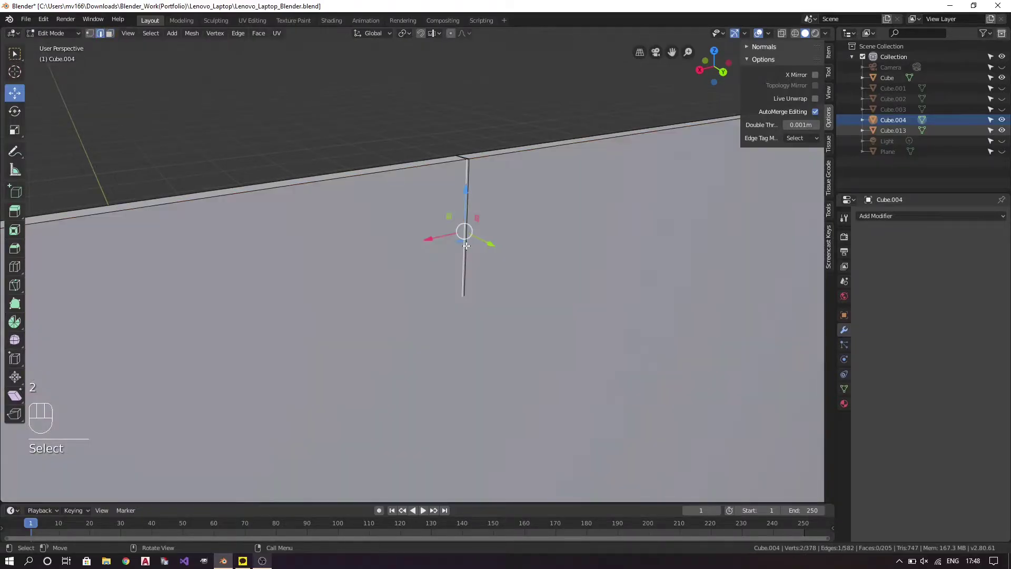
# Delete the stray vertical edge and vertex-slide the hinge-corner vertex along its edge.
pyautogui.press('Delete')
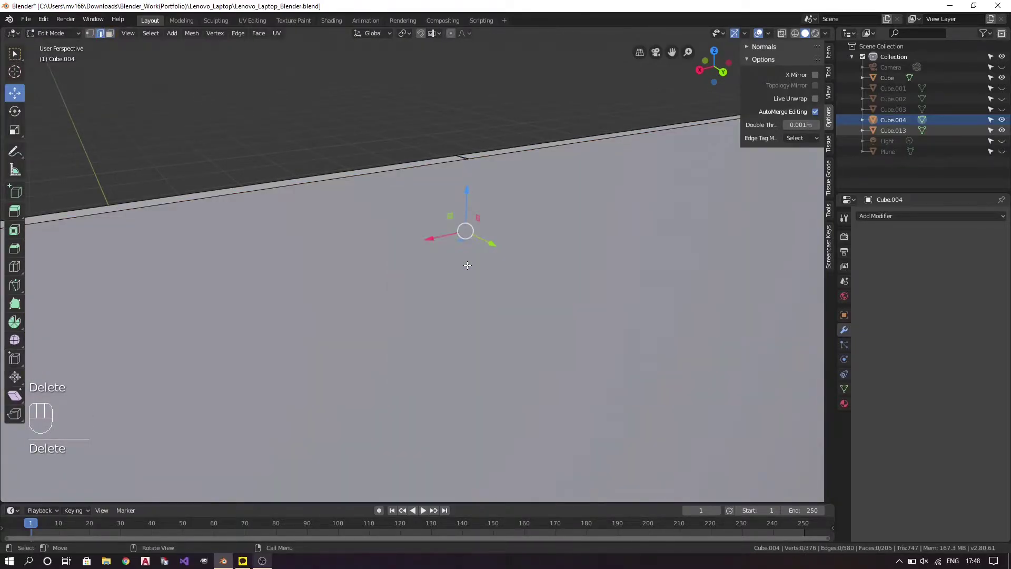
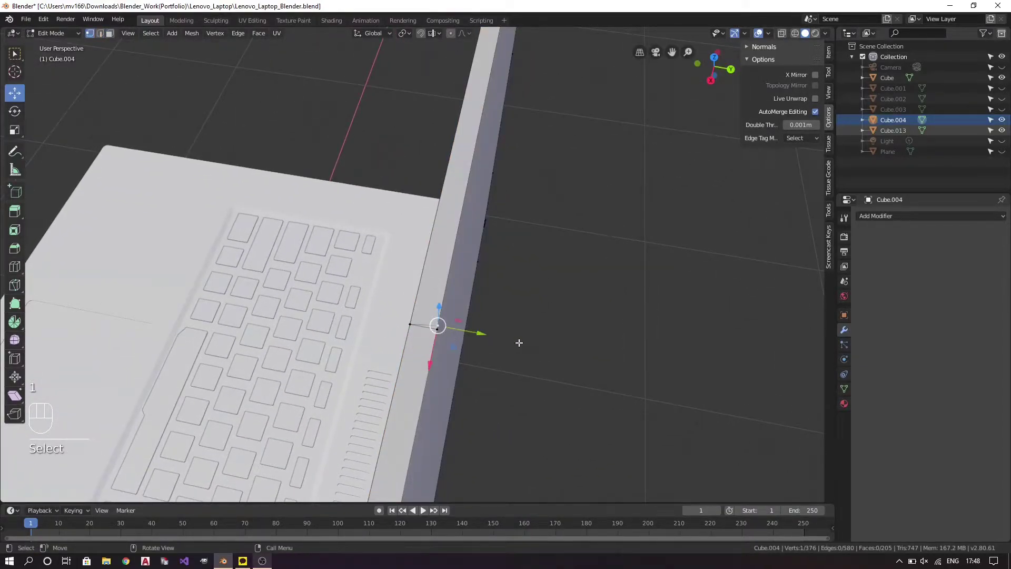
pyautogui.press('g')
pyautogui.press('g')
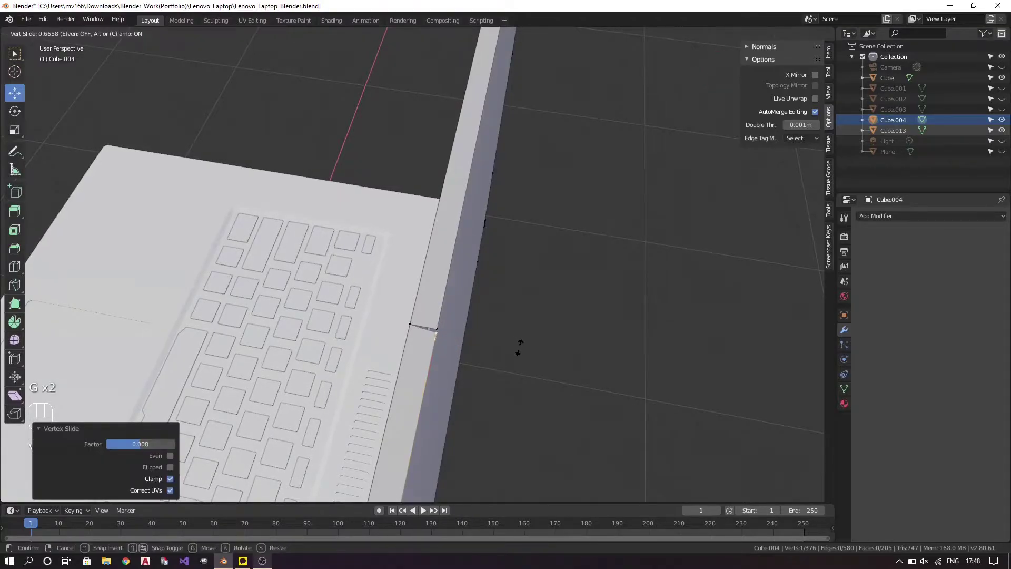
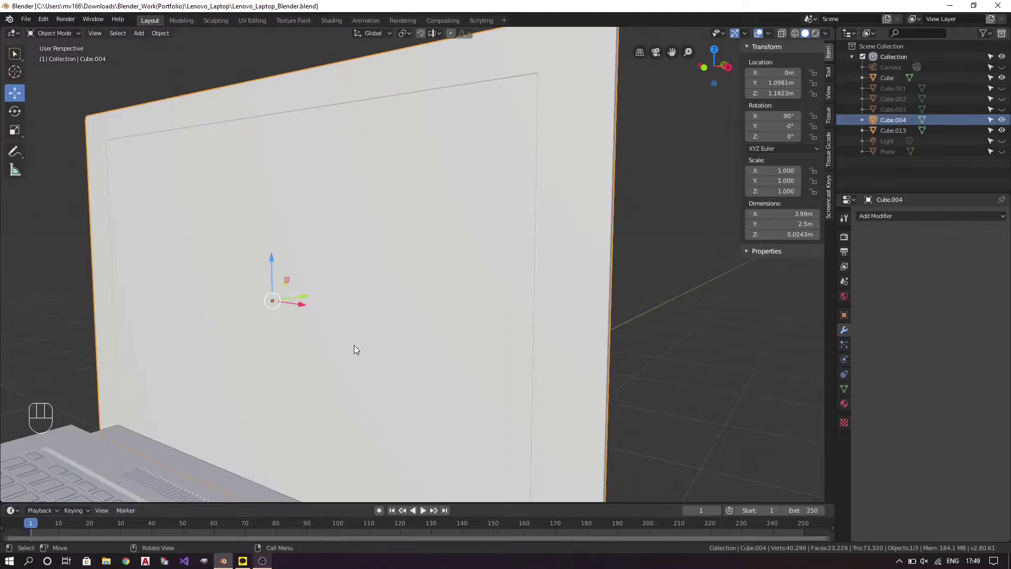
# Save the laptop file with the lid viewed from the front.
pyautogui.press('ctrl+s')
pyautogui.press('KP_1')
pyautogui.press('ctrl+s')
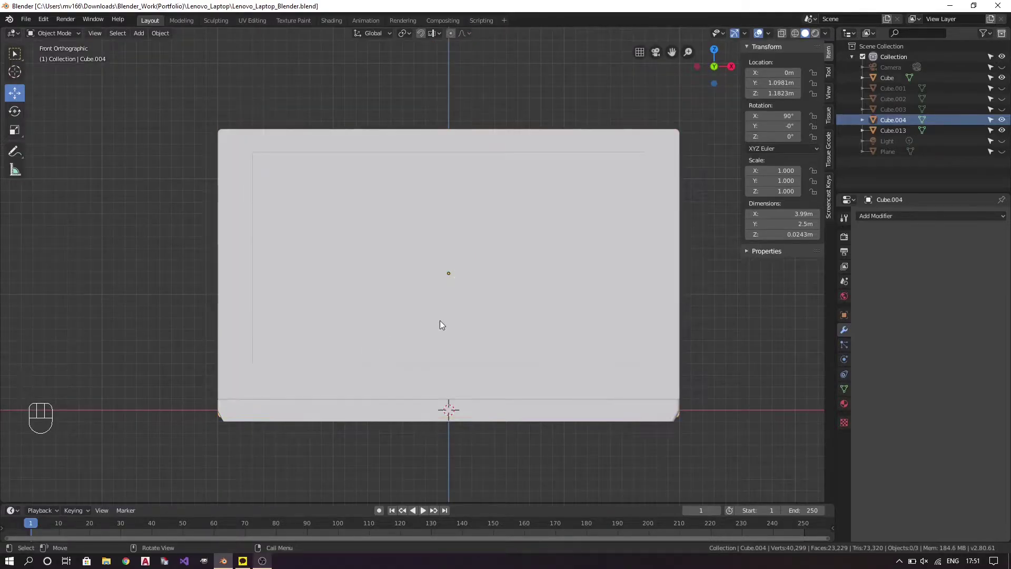
pyautogui.press('ctrl+s')
pyautogui.moveTo(569, 292); pyautogui.dragTo(510, 283)
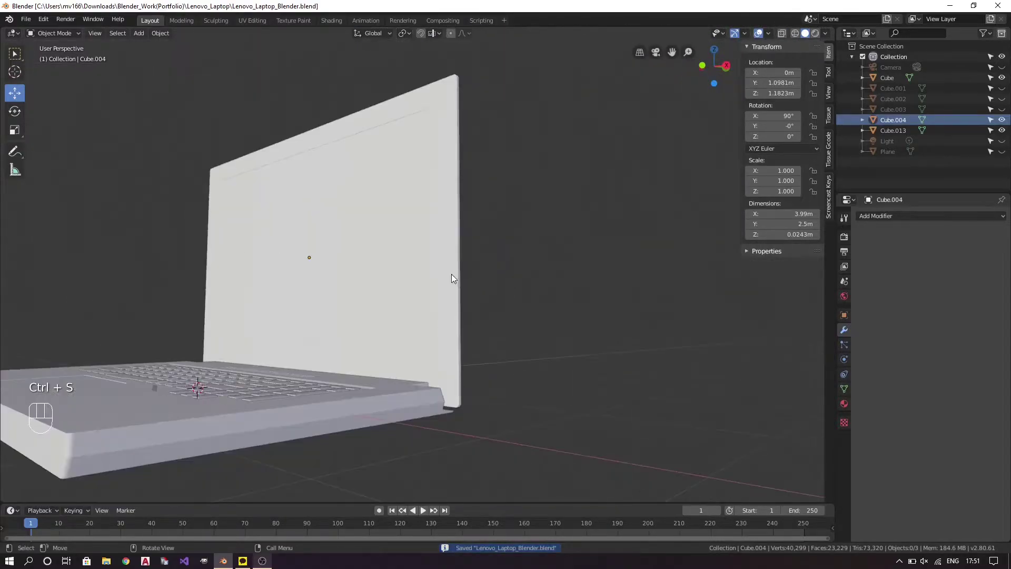
pyautogui.click(360, 291)
pyautogui.press('KP_1')
pyautogui.press('ctrl+s')
# Move in on the lid's hinge side and reopen the mesh in edge-select Edit Mode.
pyautogui.moveTo(441, 281); pyautogui.dragTo(381, 287)
pyautogui.moveTo(337, 378); pyautogui.dragTo(345, 268)
pyautogui.moveTo(338, 276); pyautogui.dragTo(302, 276)
pyautogui.moveTo(253, 315); pyautogui.dragTo(375, 302)
pyautogui.moveTo(343, 360); pyautogui.dragTo(332, 345)
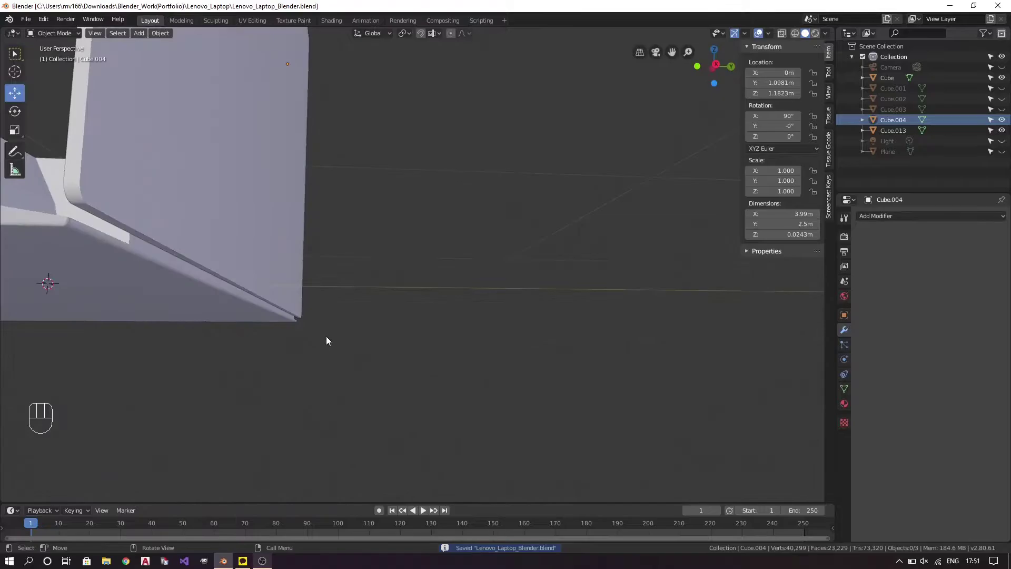
pyautogui.press('KP_3')
pyautogui.moveTo(294, 294); pyautogui.dragTo(405, 305)
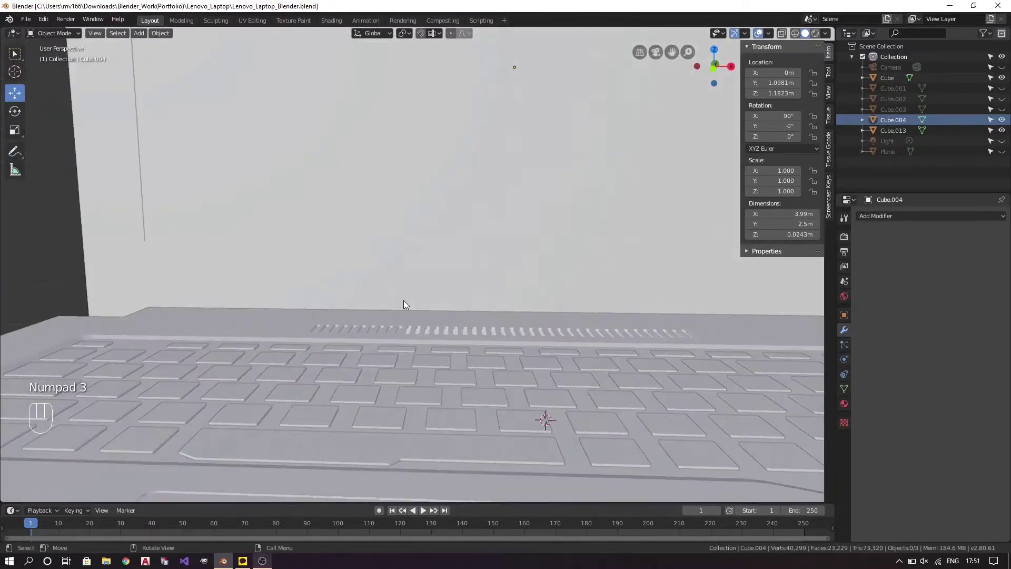
pyautogui.moveTo(357, 293); pyautogui.dragTo(432, 330)
pyautogui.moveTo(470, 245); pyautogui.dragTo(452, 305)
pyautogui.press('Tab')
pyautogui.press('a')
pyautogui.press('a')
pyautogui.press('2')
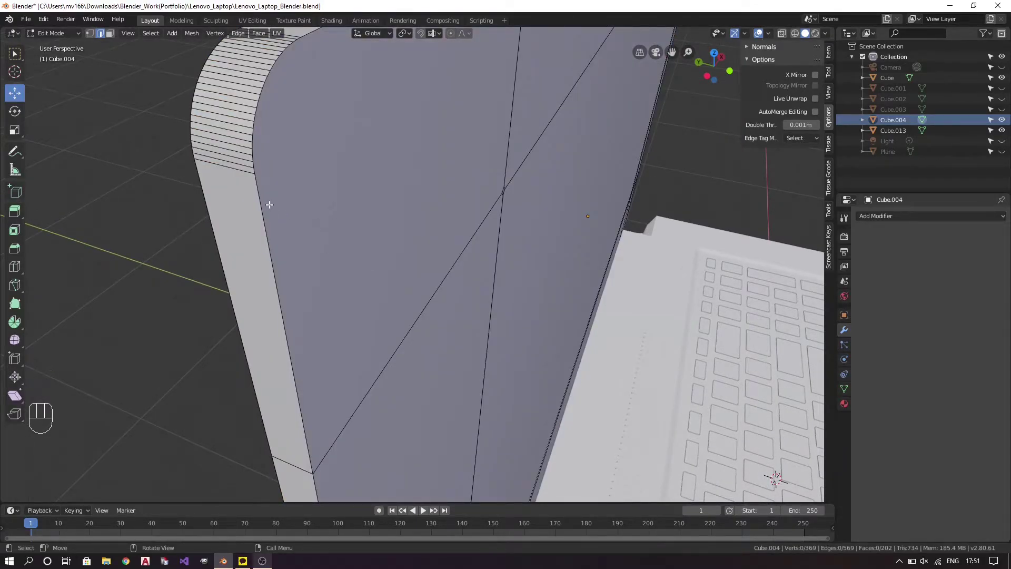
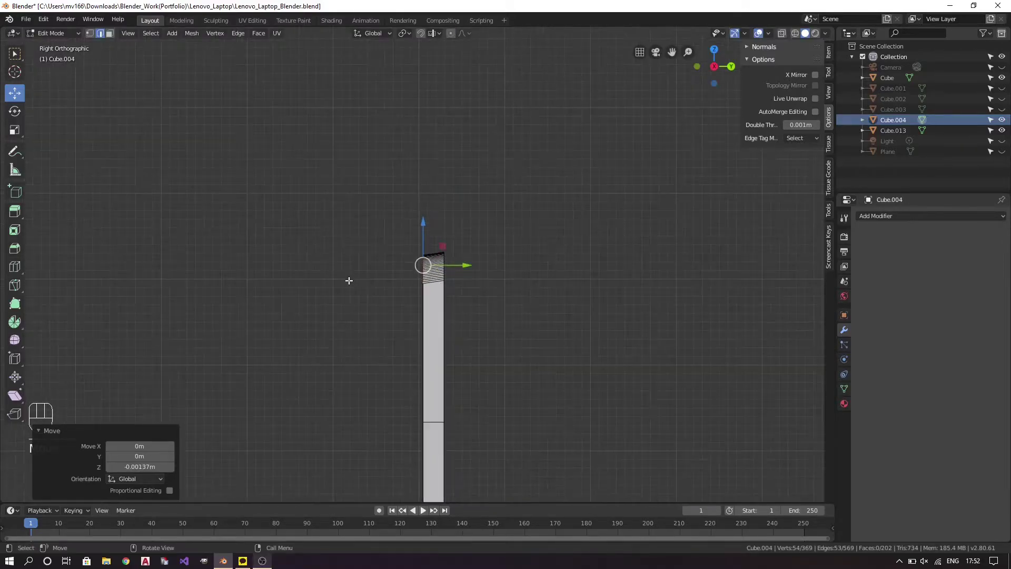
# After shifting the 54 hinge-edge vertices along Y, return to Object Mode and save.
pyautogui.moveTo(332, 312); pyautogui.dragTo(399, 314)
pyautogui.press('a')
pyautogui.press('a')
pyautogui.press('KP_1')
pyautogui.press('ctrl+s')
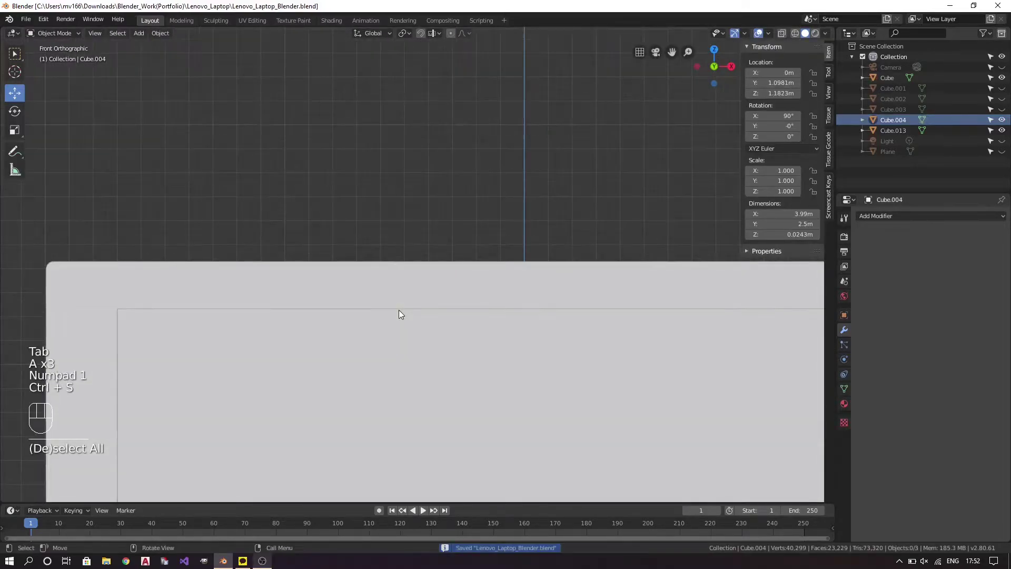
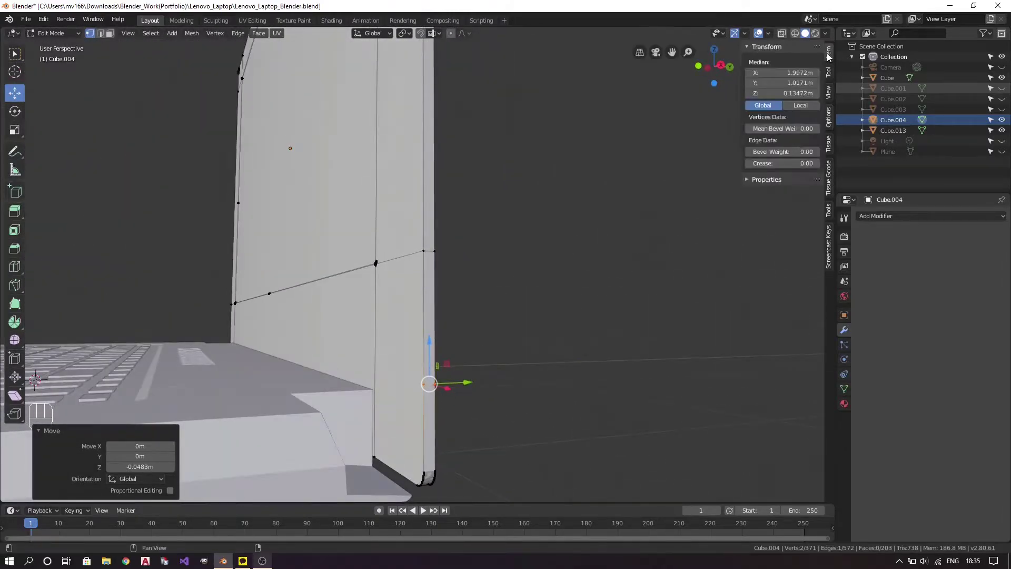
# Set the hinge vertex Z to 0.13 m, then add a loop cut near the hinge on the other side.
pyautogui.press('BackSpace')
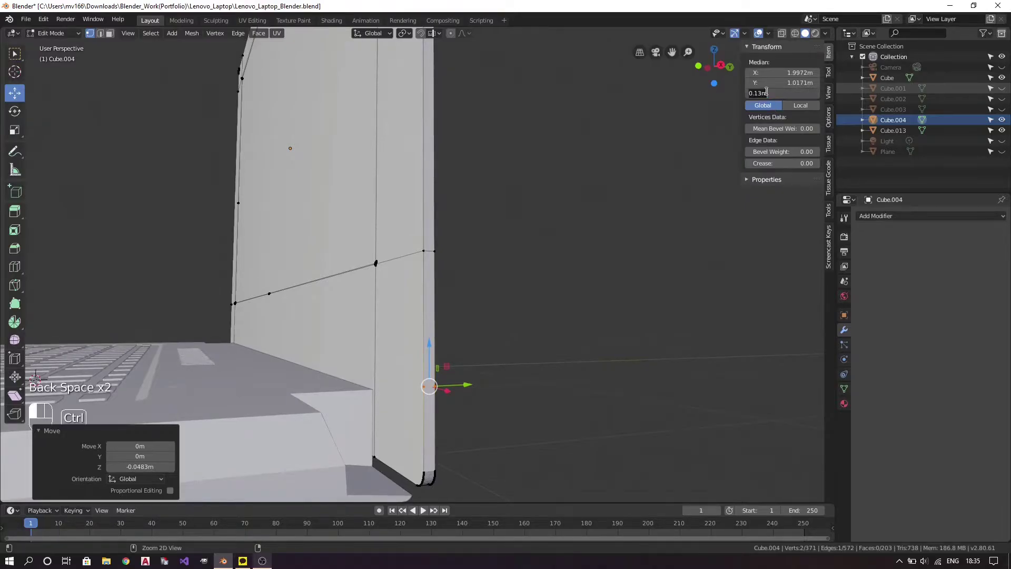
pyautogui.press('a')
pyautogui.press('a')
pyautogui.moveTo(191, 284); pyautogui.dragTo(311, 297)
pyautogui.moveTo(196, 349); pyautogui.dragTo(545, 307)
pyautogui.moveTo(304, 311); pyautogui.dragTo(342, 321)
pyautogui.press('ctrl+r')
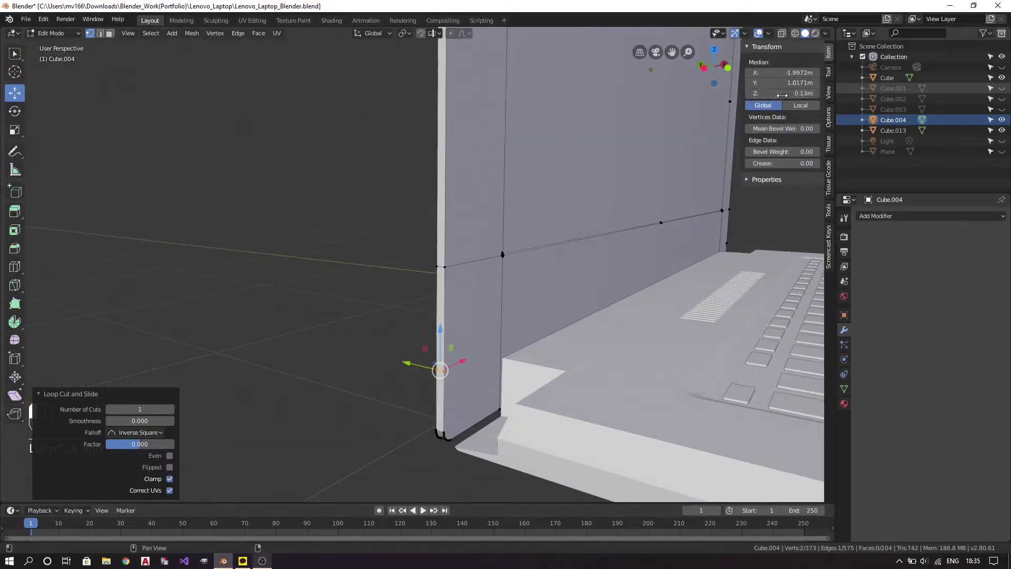
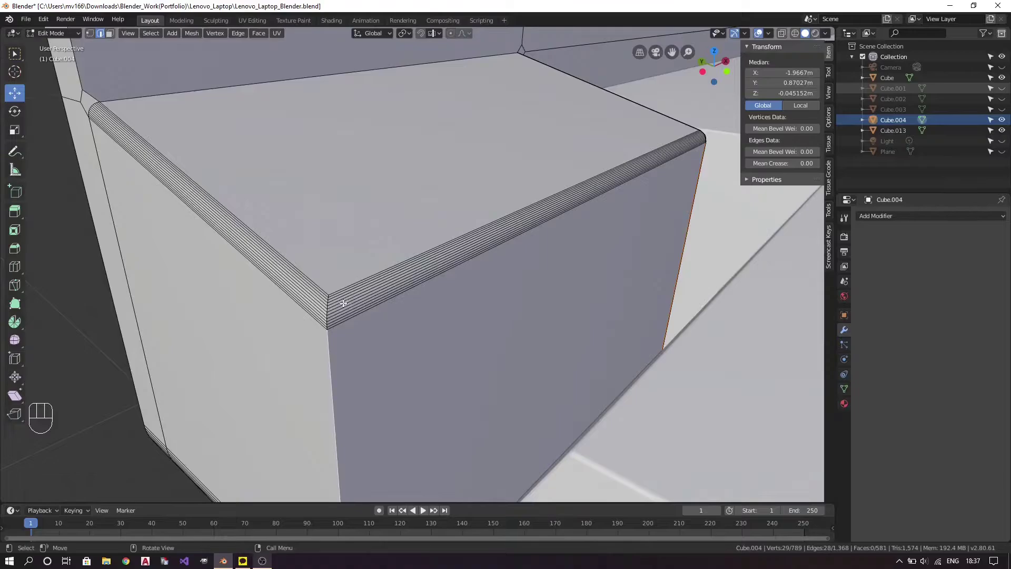
# Select the lid's long lower edge beside the hinge block and start a Ctrl+B bevel on it.
pyautogui.press('c')
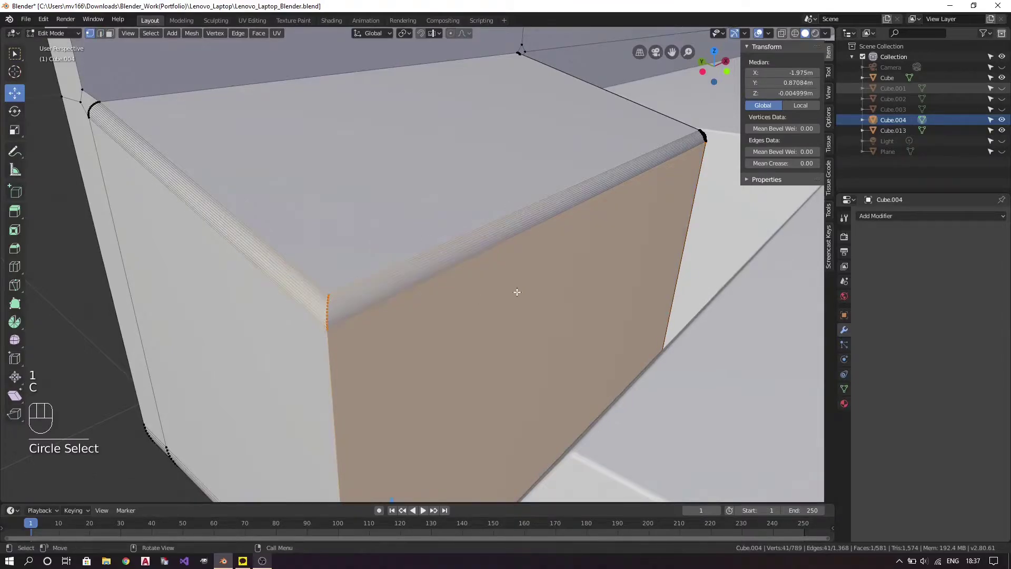
pyautogui.moveTo(539, 286); pyautogui.dragTo(452, 299)
pyautogui.click(311, 283)
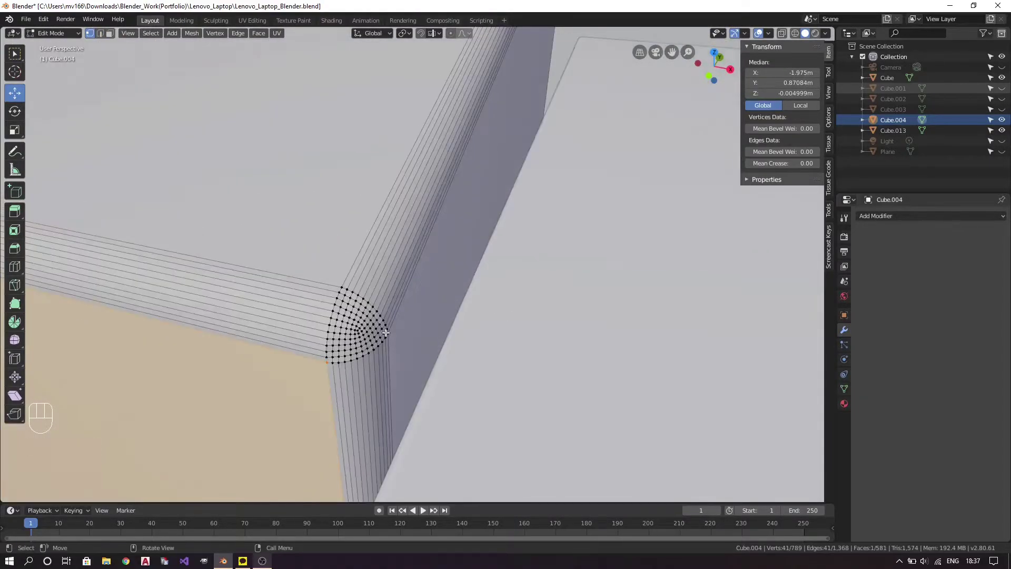
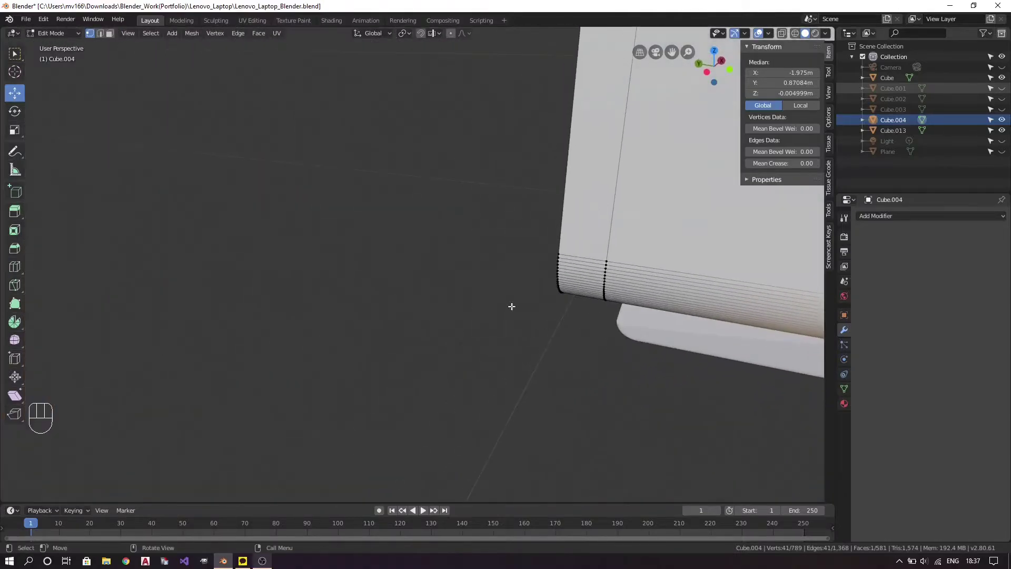
pyautogui.middleClick(653, 288)
pyautogui.middleClick(585, 277)
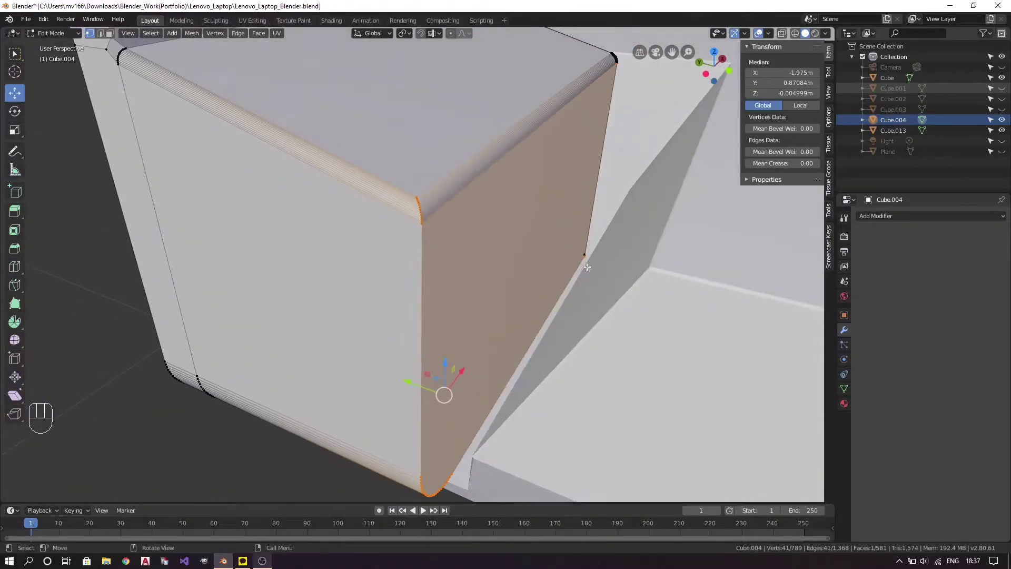
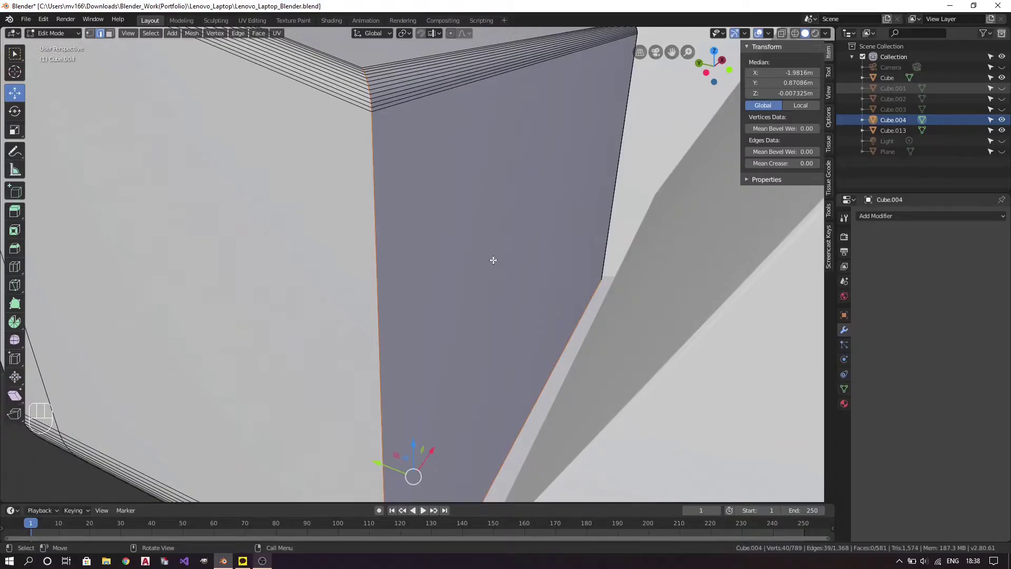
pyautogui.press('ctrl+b')
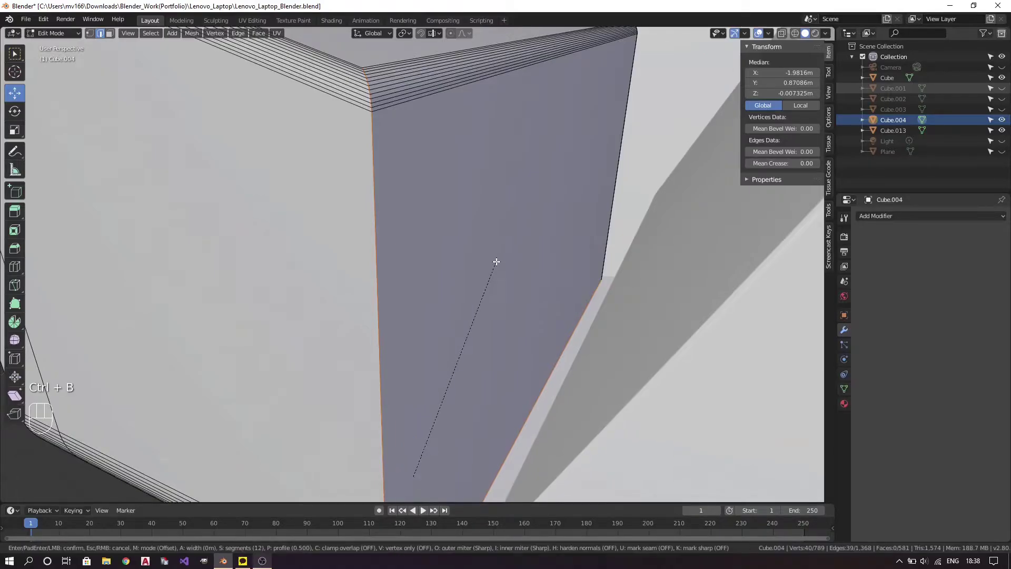
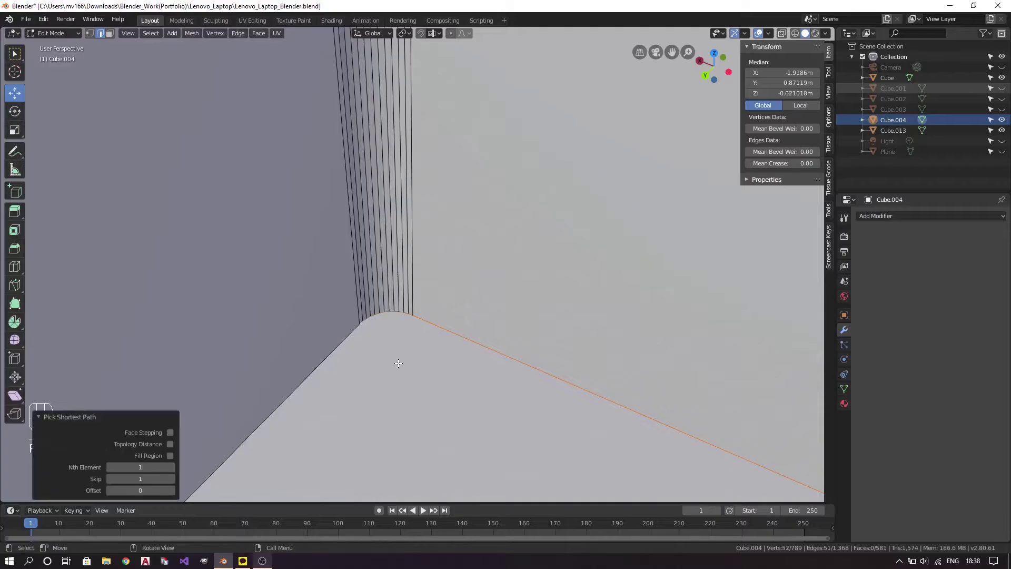
# Bevel the lid's long lower edge with a smooth 12-segment round.
pyautogui.press('ctrl+b')
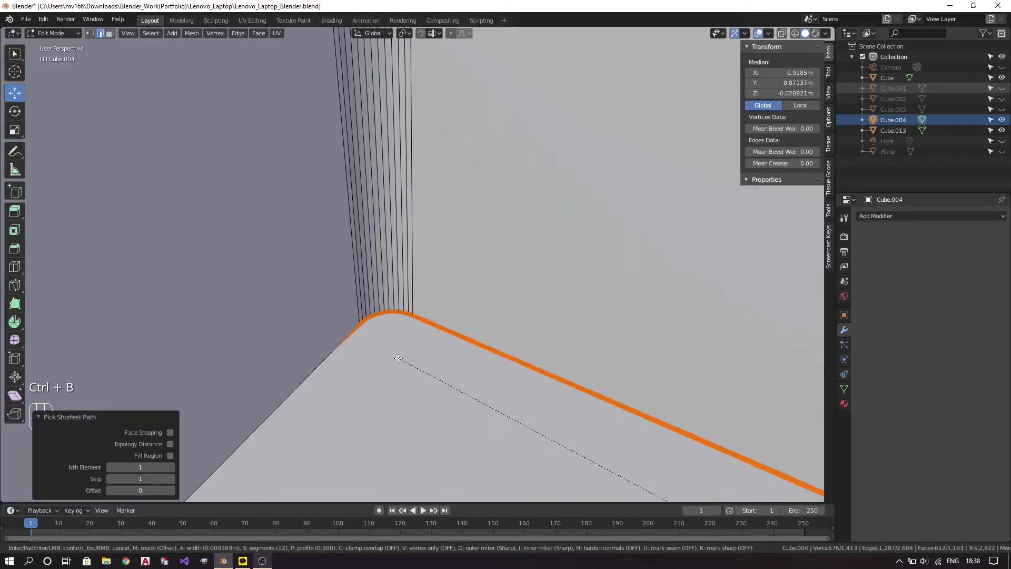
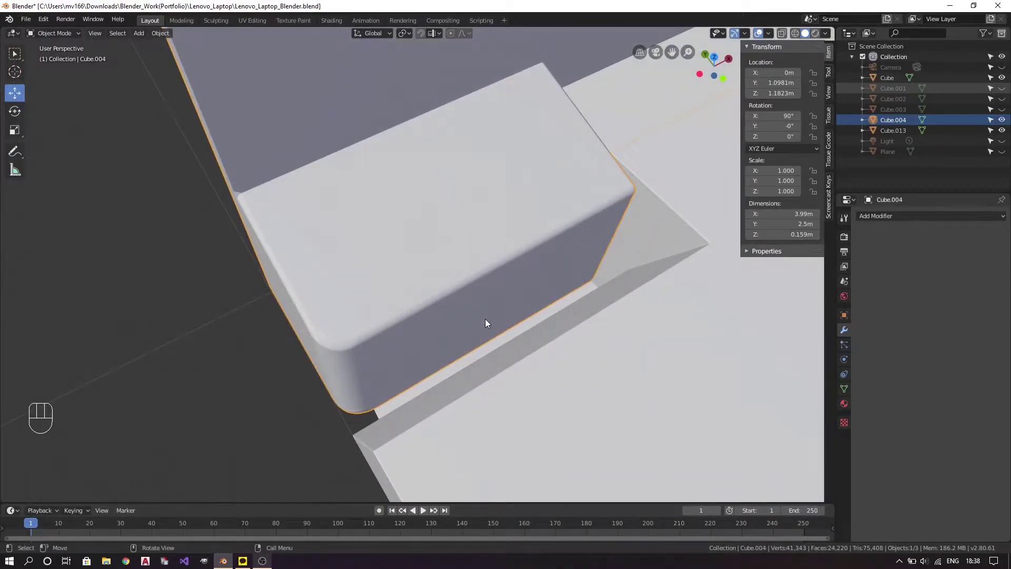
# Cut a new edge loop around the hinge-end block of the lid and clear the selection.
pyautogui.moveTo(492, 345); pyautogui.dragTo(556, 292)
pyautogui.press('Tab')
pyautogui.press('a')
pyautogui.press('a')
pyautogui.press('ctrl+r')
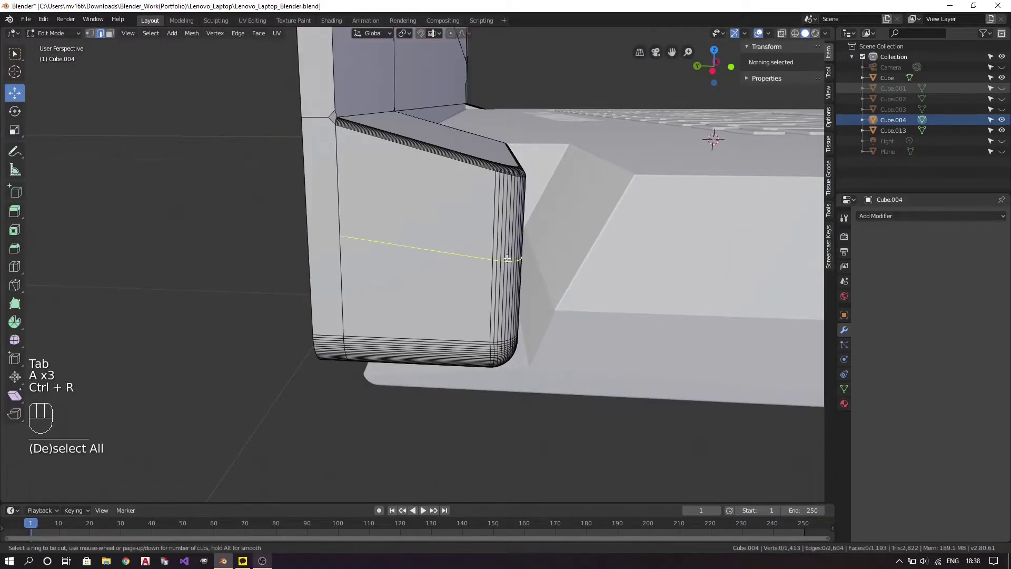
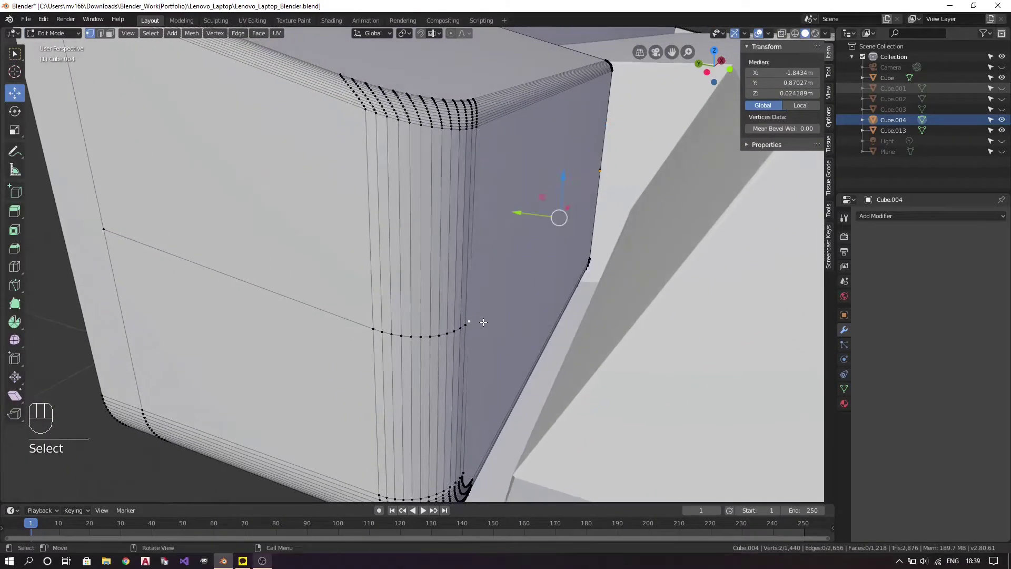
pyautogui.press('j')
pyautogui.press('a')
pyautogui.press('a')
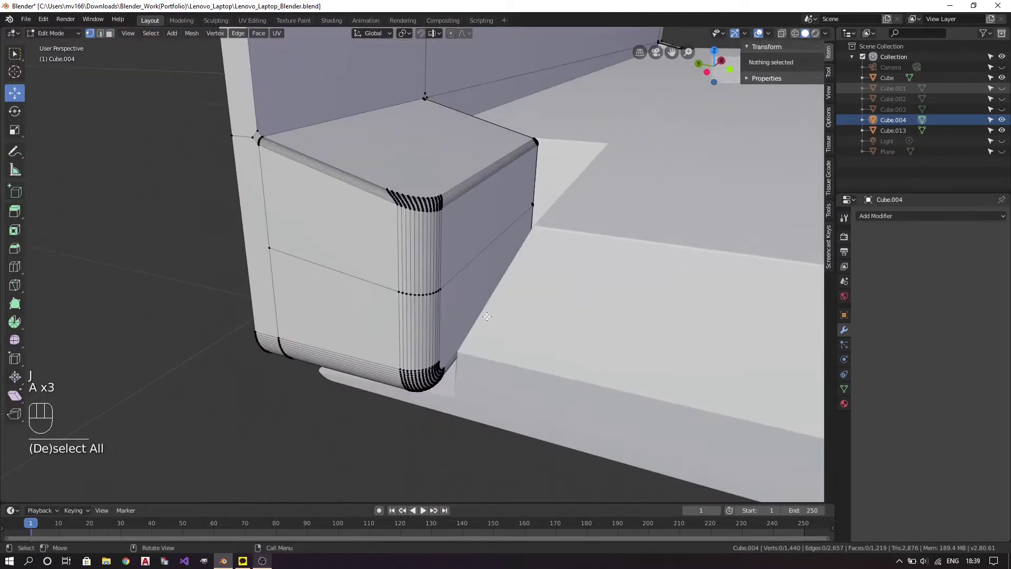
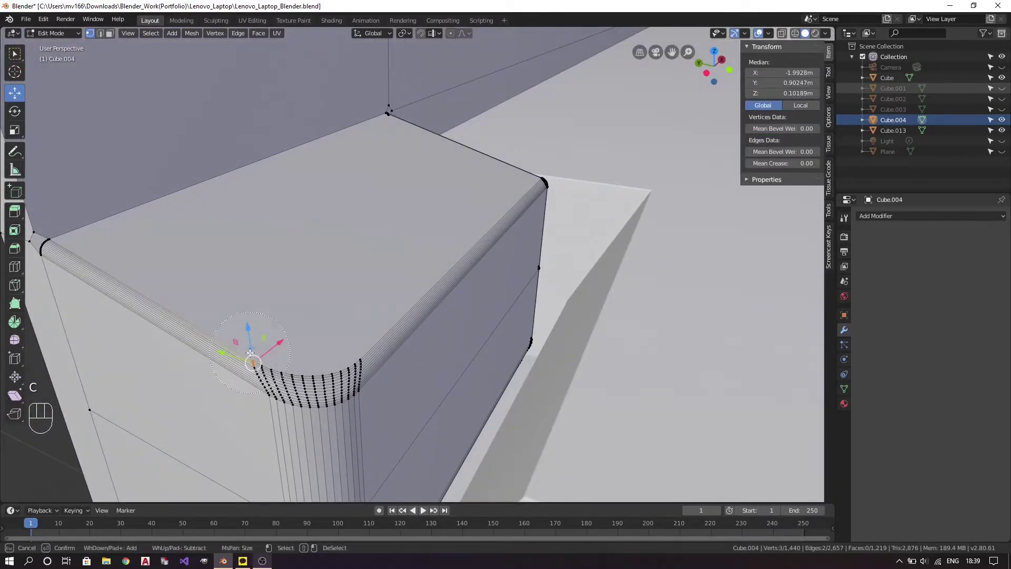
# Box-select the curved hinge-corner vertices in Left Orthographic side view.
pyautogui.moveTo(625, 264); pyautogui.dragTo(490, 268)
pyautogui.press('c')
pyautogui.moveTo(312, 306); pyautogui.dragTo(491, 292)
pyautogui.press('ctrl+KP_3')
pyautogui.moveTo(415, 243); pyautogui.dragTo(395, 239)
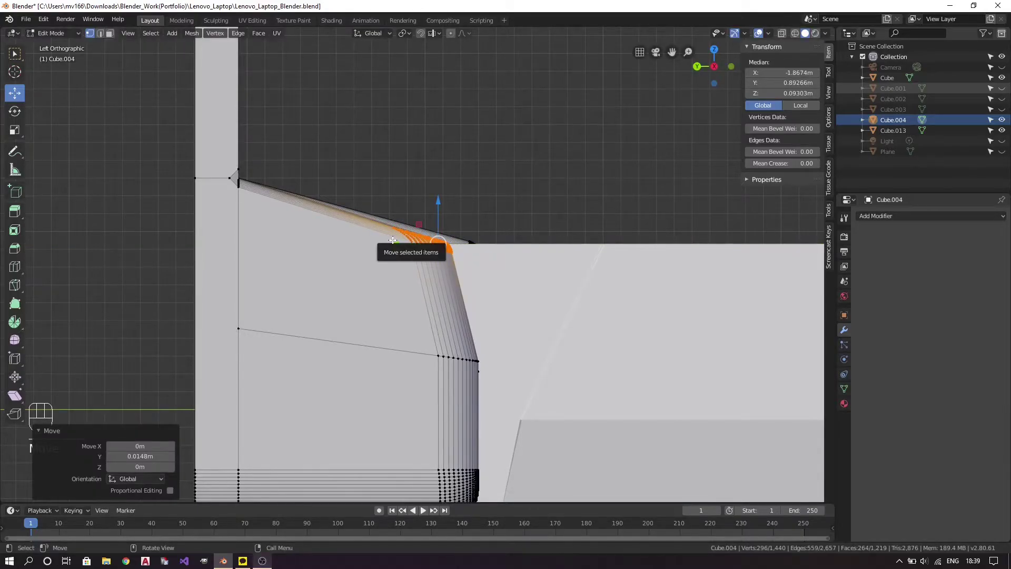
# Slide the selected corner vertices along the slope into line and confirm the move.
pyautogui.press('Tab')
pyautogui.moveTo(550, 304); pyautogui.dragTo(539, 314)
pyautogui.press('Tab')
pyautogui.moveTo(464, 340); pyautogui.dragTo(471, 319)
pyautogui.click(384, 248)
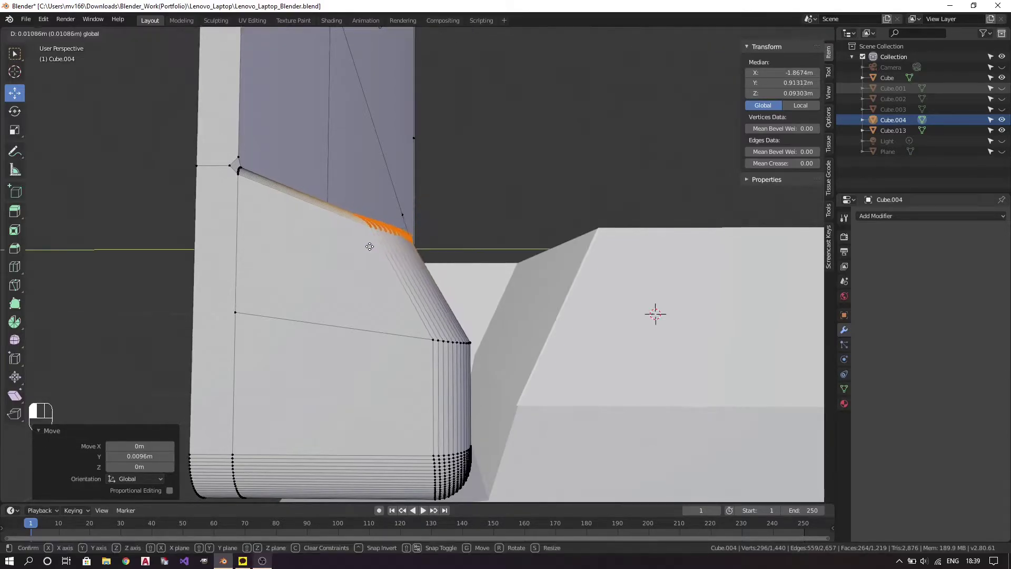
pyautogui.click(365, 244)
# Inspect the smoothed corner in Object Mode, return to editing and undo the last moves.
pyautogui.press('Tab')
pyautogui.moveTo(590, 285); pyautogui.dragTo(427, 322)
pyautogui.moveTo(329, 283); pyautogui.dragTo(479, 248)
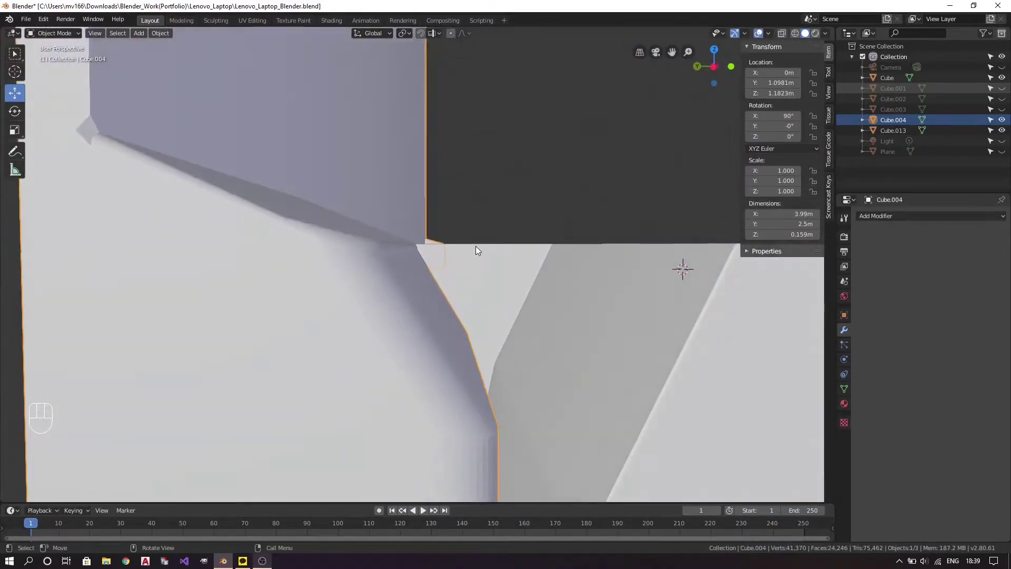
pyautogui.press('Tab')
pyautogui.press('ctrl+z')
pyautogui.press('ctrl+z')
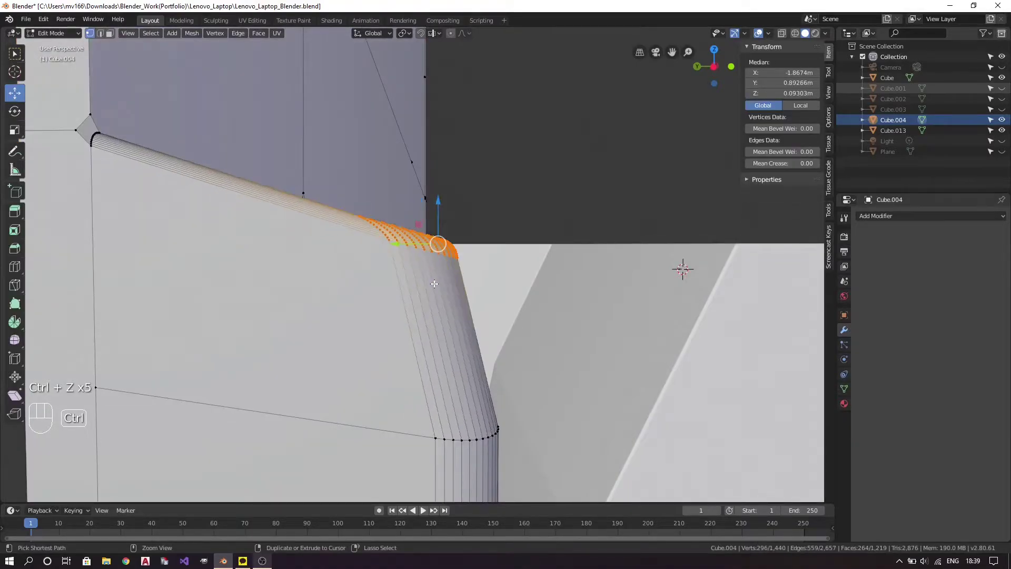
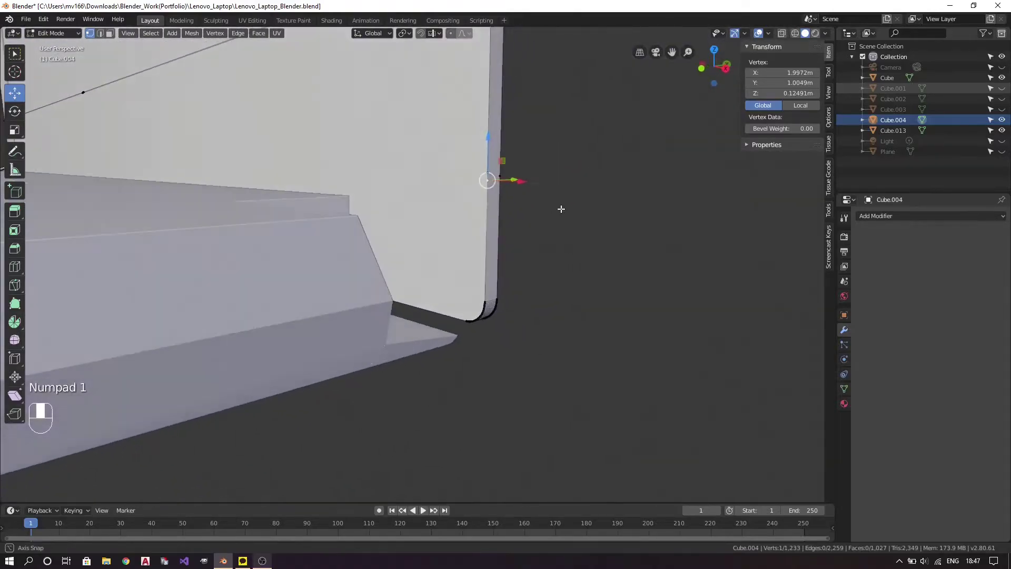
# Dissolve the stray vertex on the lid's hinge corner edge.
pyautogui.moveTo(257, 199); pyautogui.dragTo(333, 219)
pyautogui.click(285, 267)
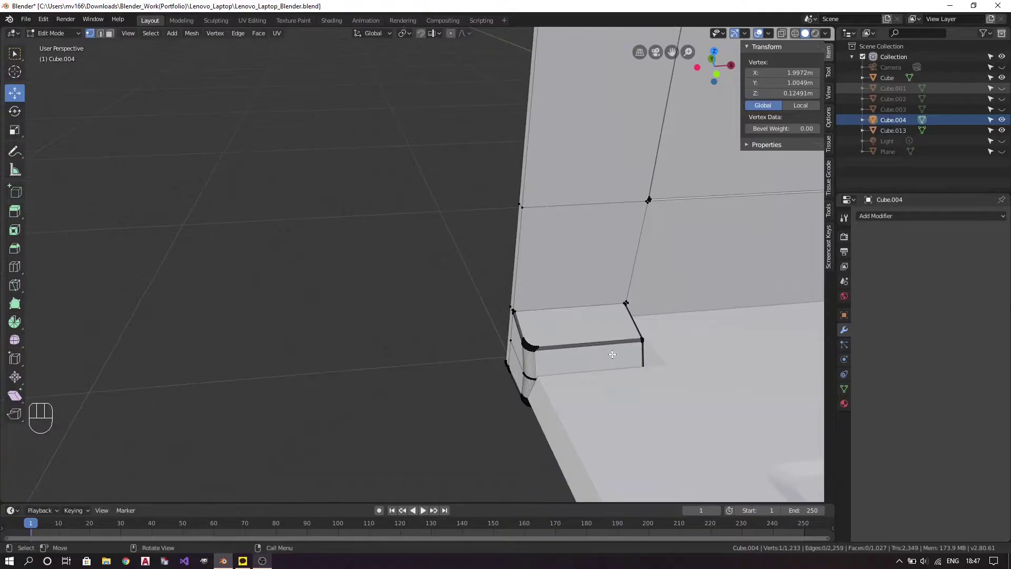
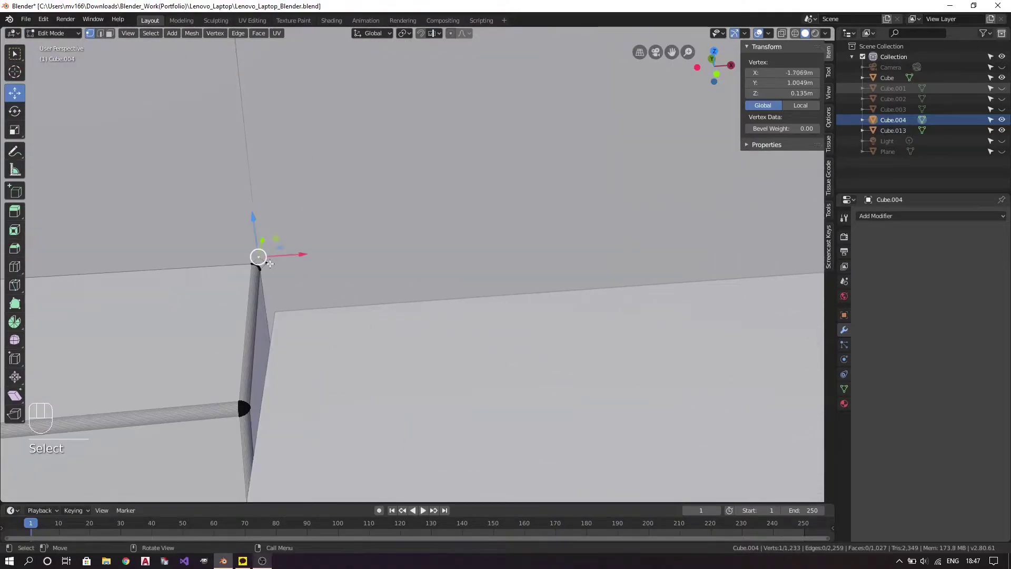
pyautogui.press('a')
pyautogui.press('a')
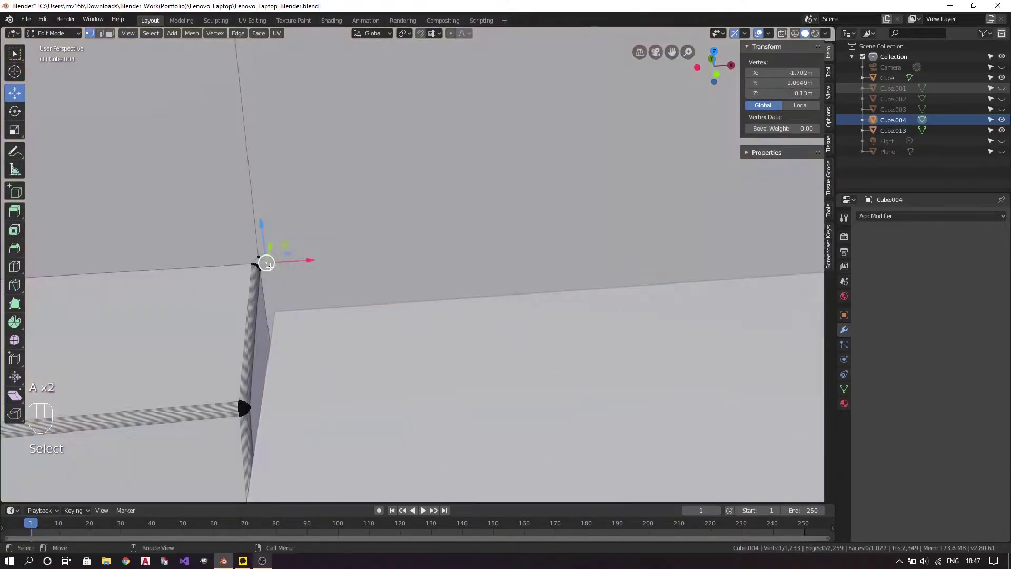
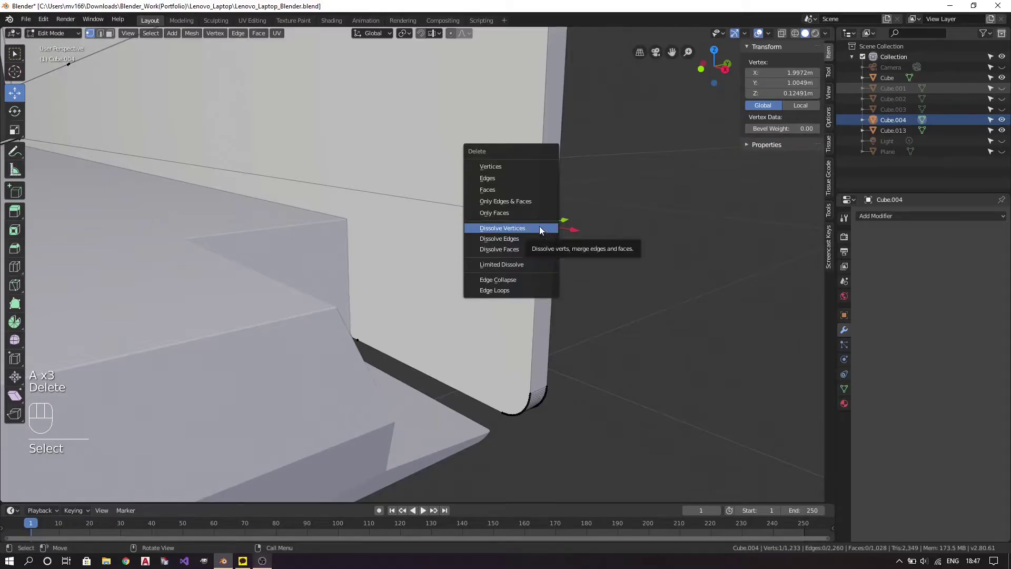
pyautogui.press('a')
# Save Lenovo_Laptop_Blender.blend and look around the cleaned hinge area.
pyautogui.press('a')
pyautogui.press('ctrl+s')
pyautogui.moveTo(435, 264); pyautogui.dragTo(498, 280)
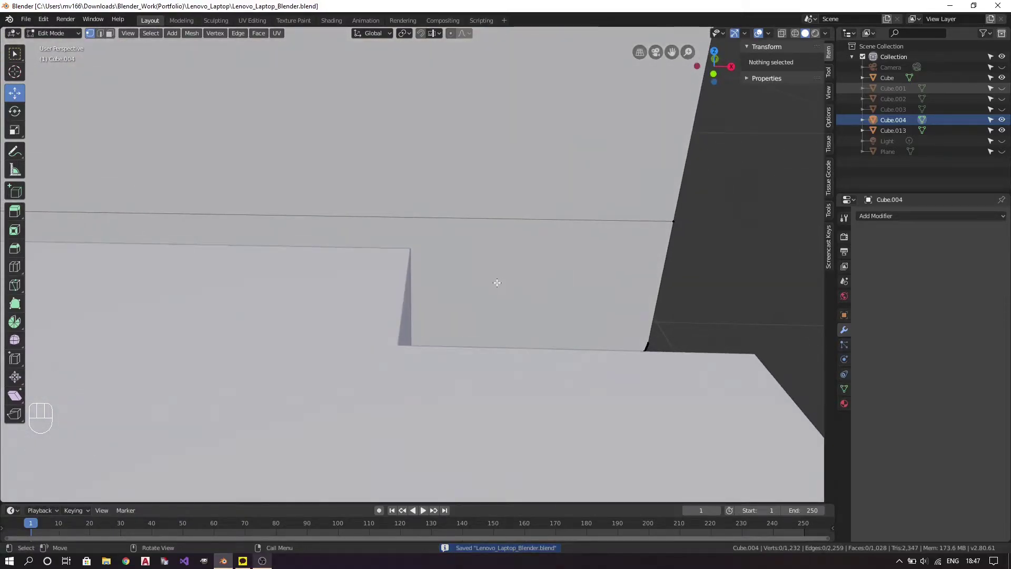
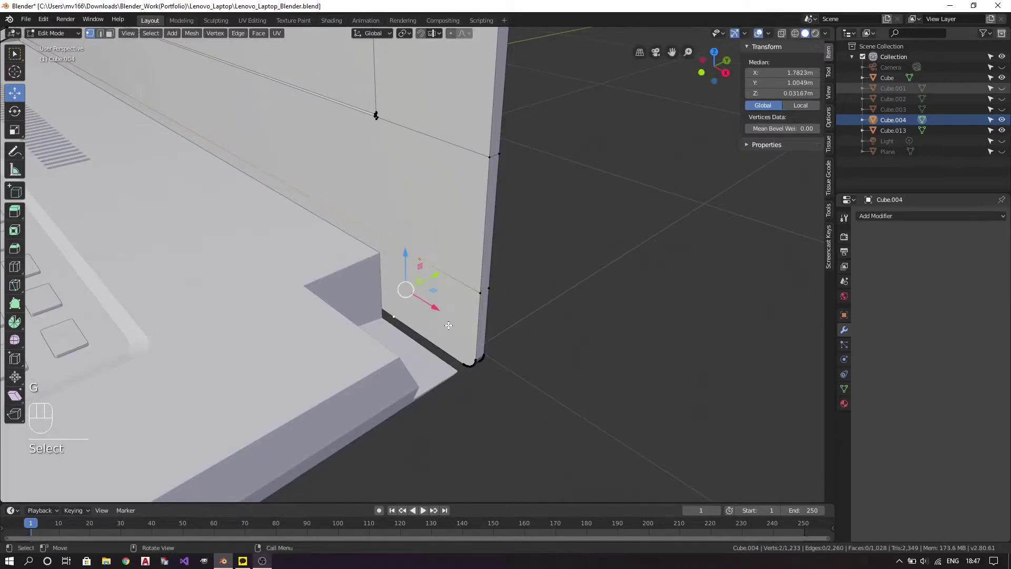
# Join two hinge-edge vertices with a new connecting edge.
pyautogui.press('a')
pyautogui.press('a')
pyautogui.click(381, 362)
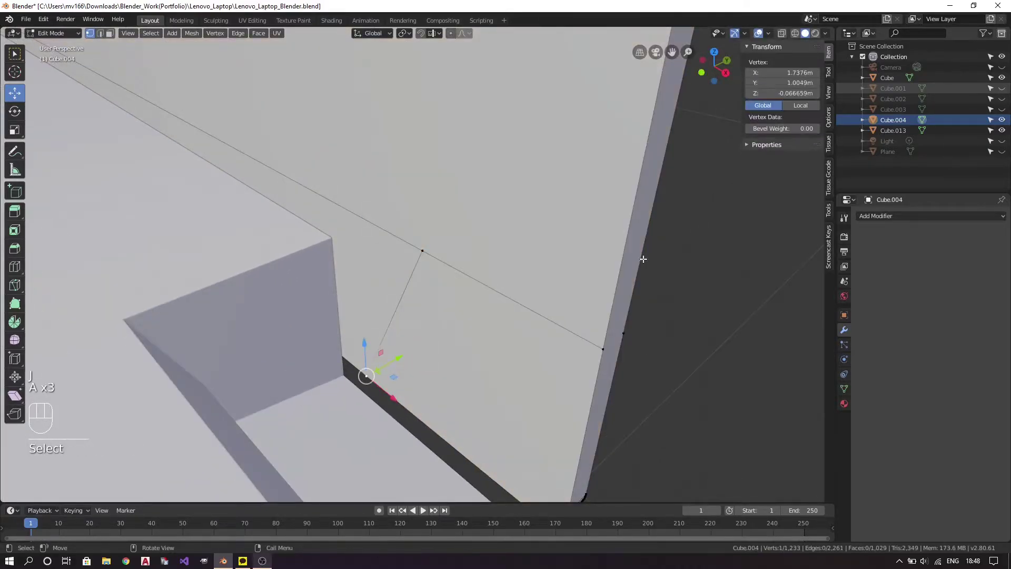
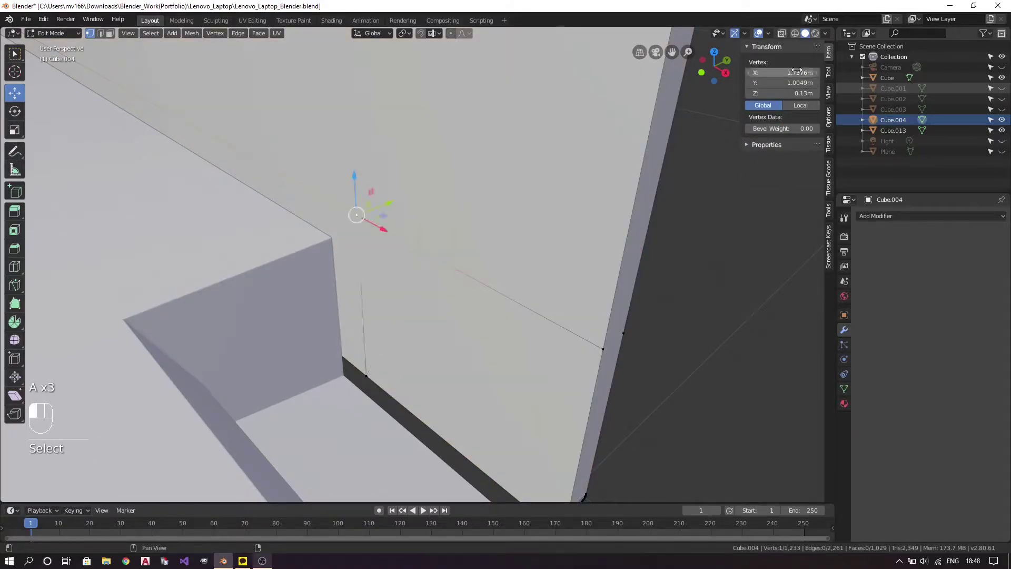
pyautogui.press('a')
pyautogui.press('a')
pyautogui.press('2')
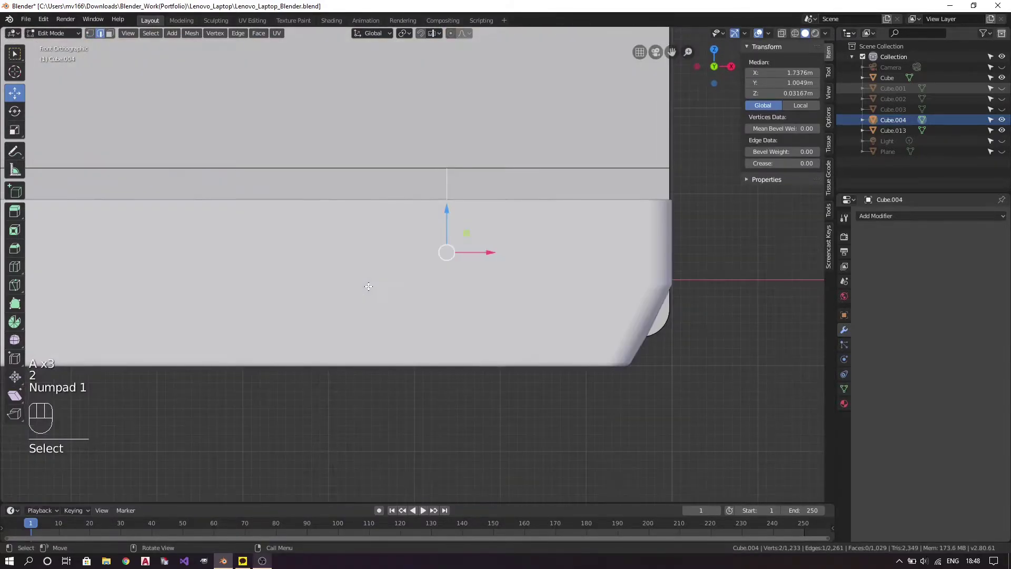
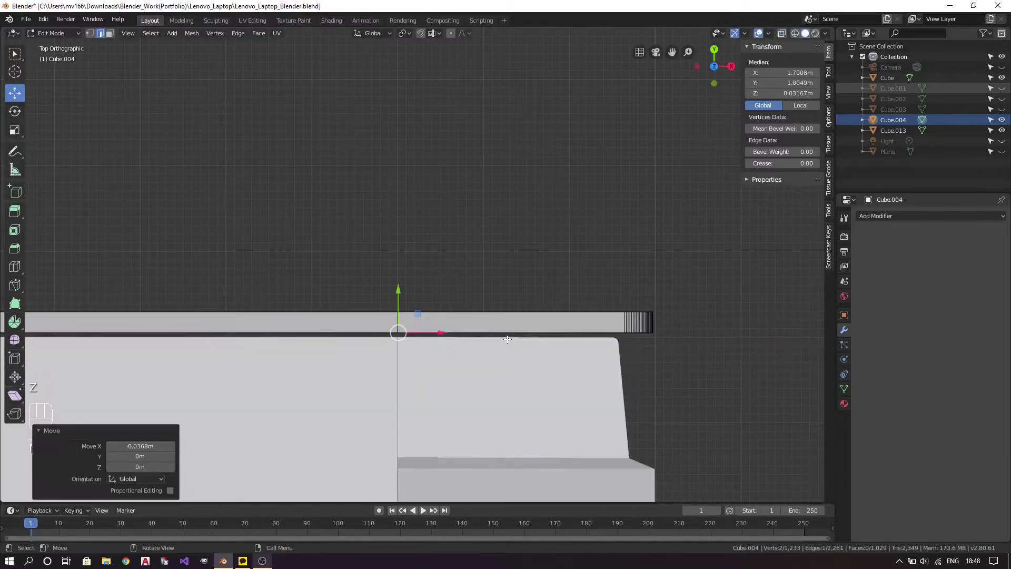
# Slide the vertex along X in Top see-through view to line up with the edge.
pyautogui.moveTo(487, 407); pyautogui.dragTo(484, 346)
pyautogui.press('KP_7')
pyautogui.press('z')
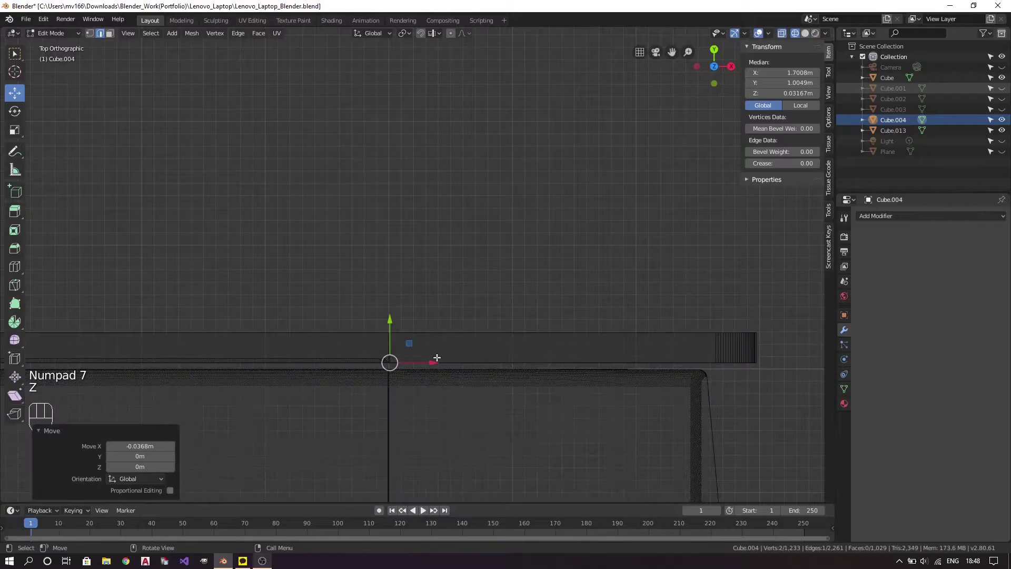
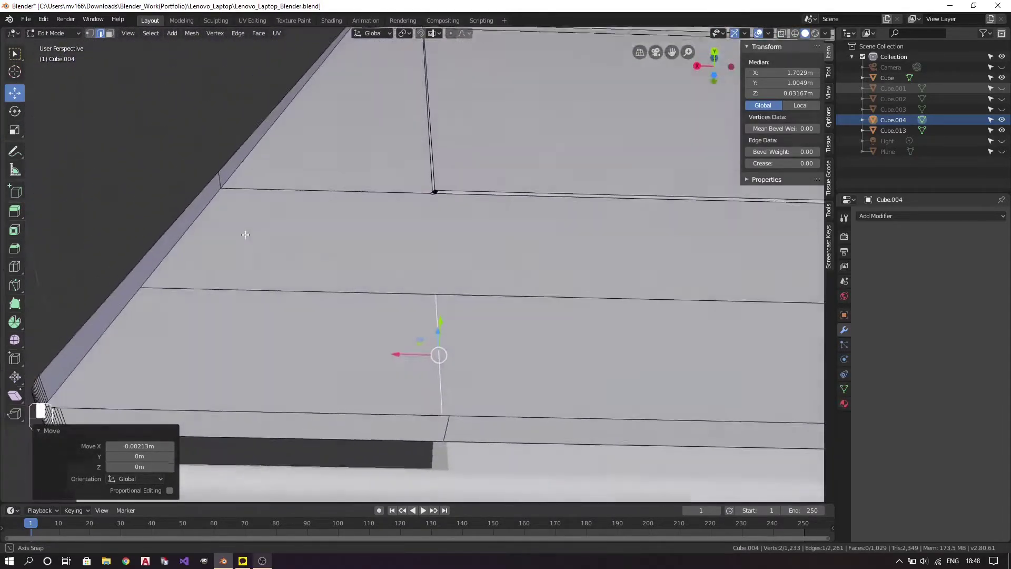
pyautogui.press('a')
pyautogui.press('a')
pyautogui.press('2')
pyautogui.press('a')
pyautogui.press('a')
pyautogui.press('2')
pyautogui.press('f')
# Merge by Distance on the whole lid mesh, removing 8 duplicate vertices.
pyautogui.press('a')
pyautogui.press('a')
pyautogui.press('a')
pyautogui.moveTo(238, 247); pyautogui.dragTo(329, 321)
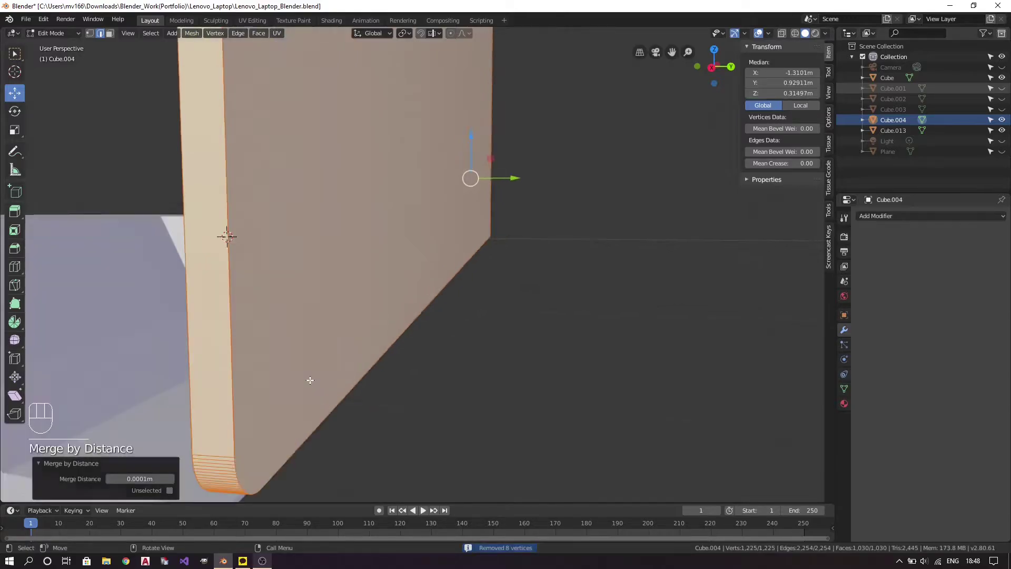
pyautogui.press('a')
pyautogui.press('a')
pyautogui.moveTo(252, 358); pyautogui.dragTo(327, 394)
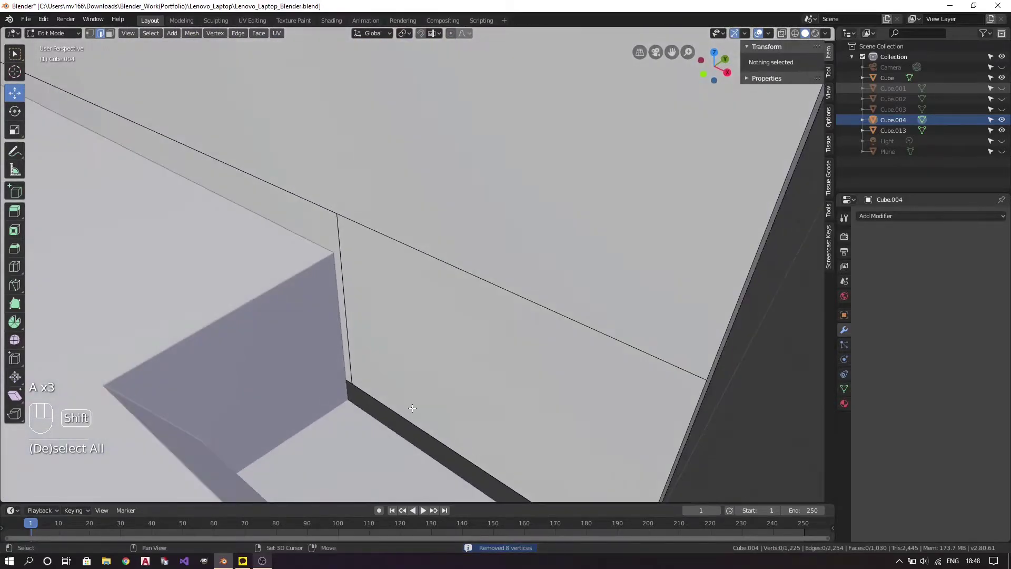
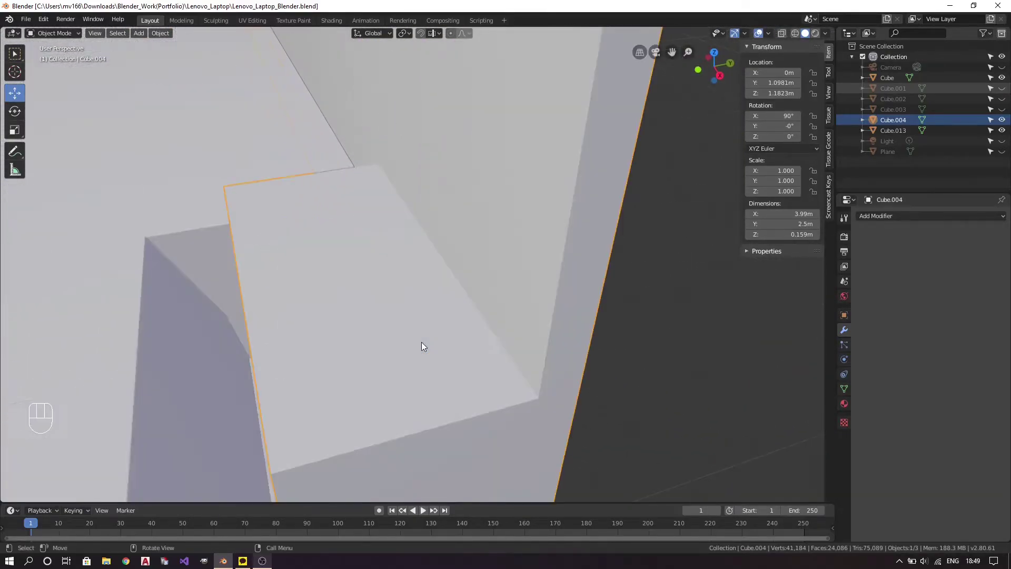
pyautogui.press('Tab')
pyautogui.press('a')
pyautogui.press('a')
pyautogui.press('2')
pyautogui.click(306, 188)
pyautogui.press('ctrl+b')
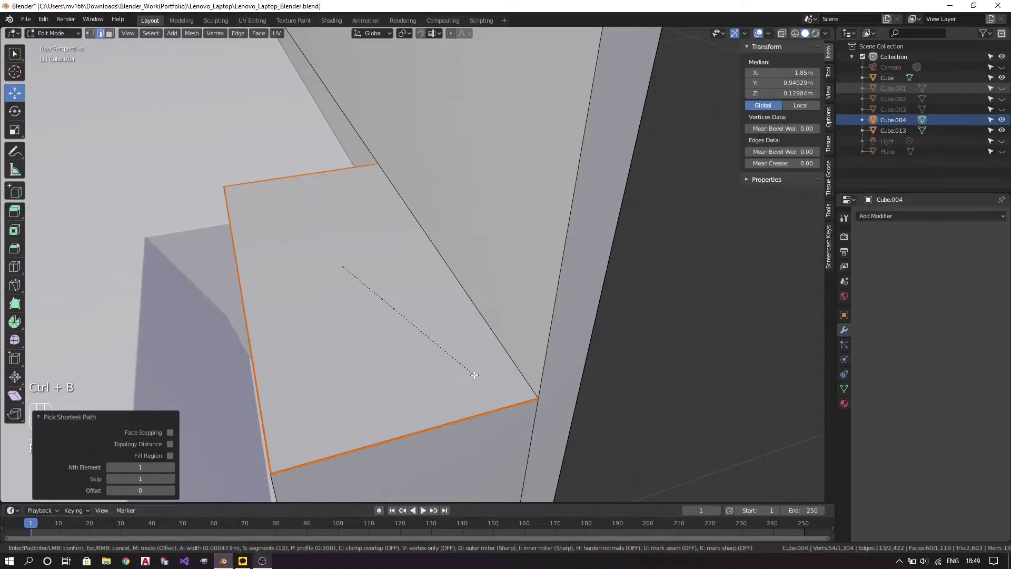
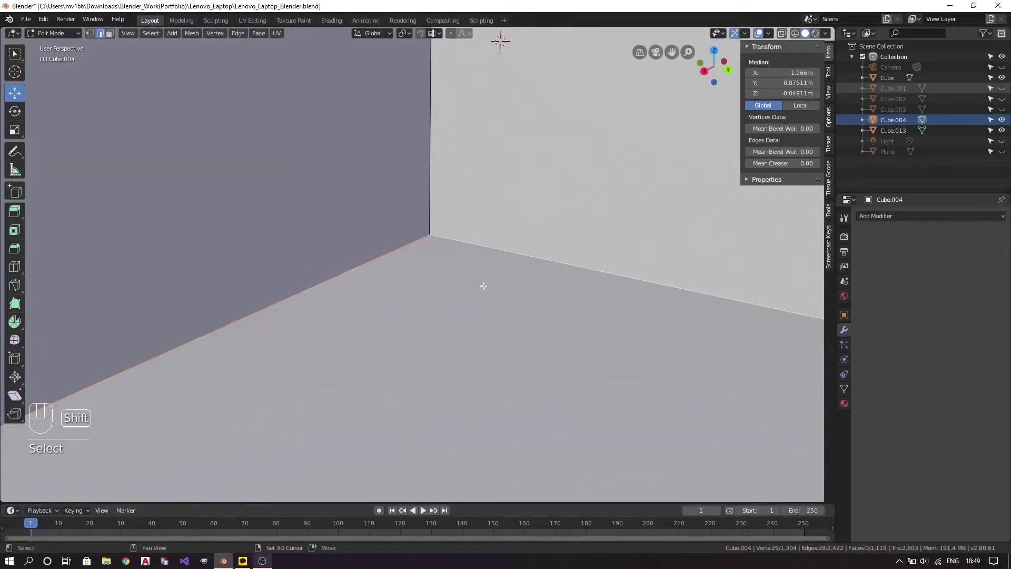
# Bevel the hinge block's corner edge with 12 segments and inspect the rounded result.
pyautogui.press('ctrl+b')
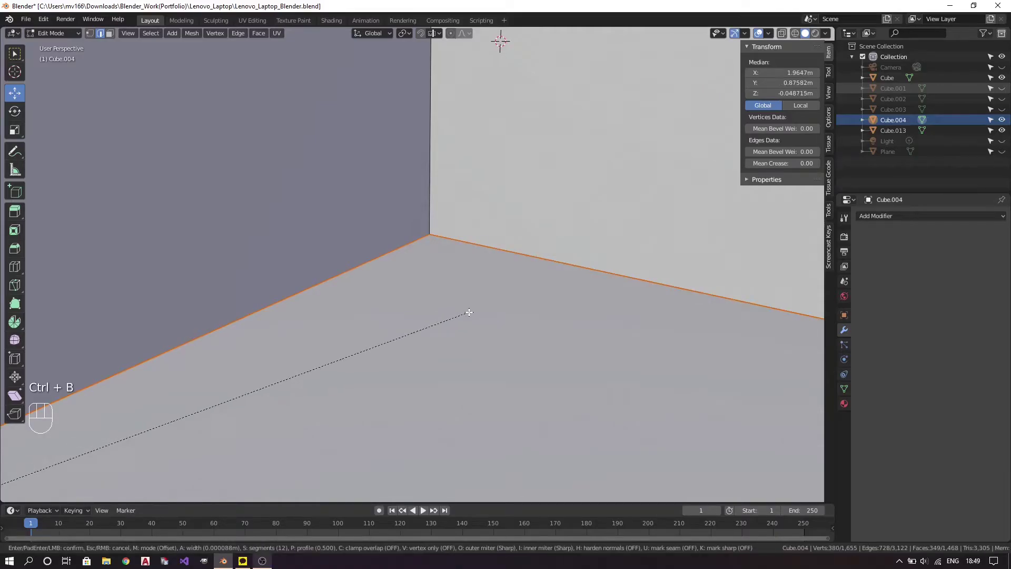
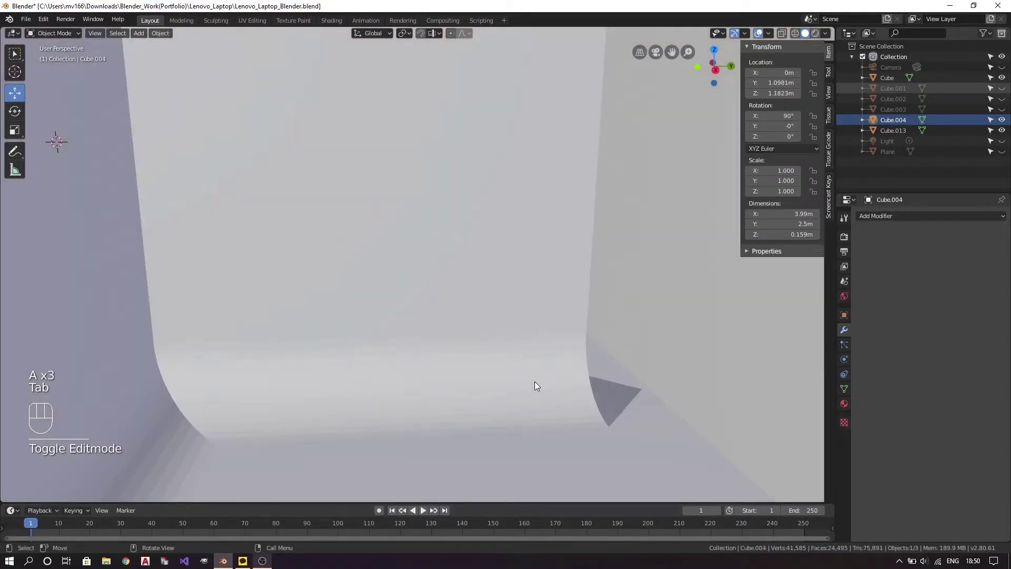
pyautogui.moveTo(546, 389); pyautogui.dragTo(537, 391)
pyautogui.middleClick(404, 369)
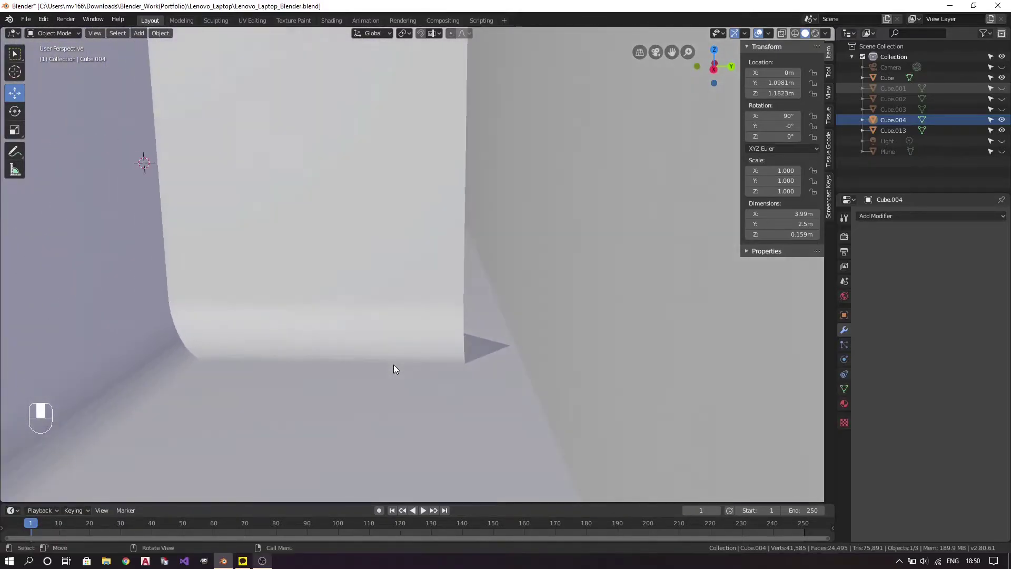
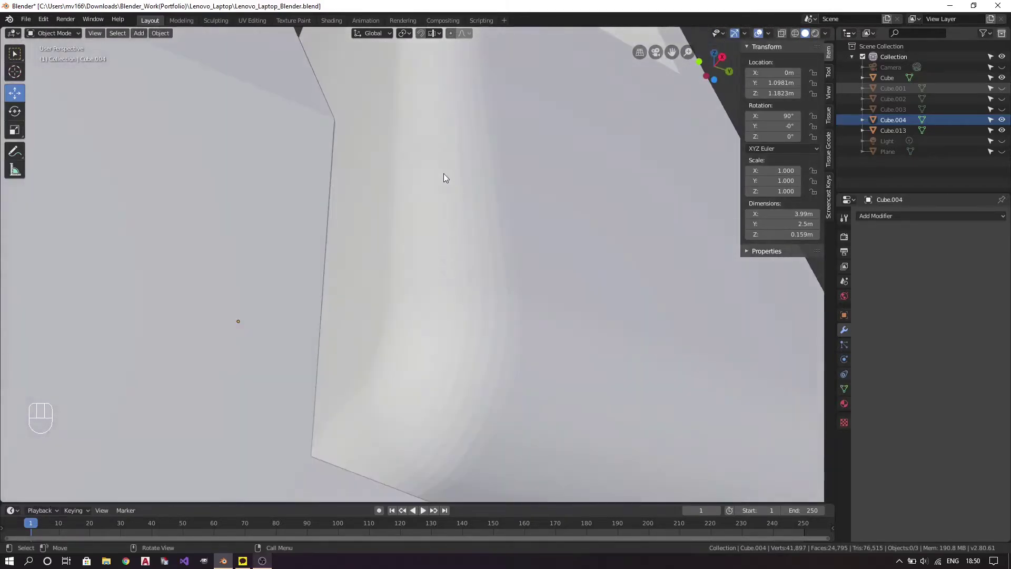
pyautogui.moveTo(449, 82); pyautogui.dragTo(407, 303)
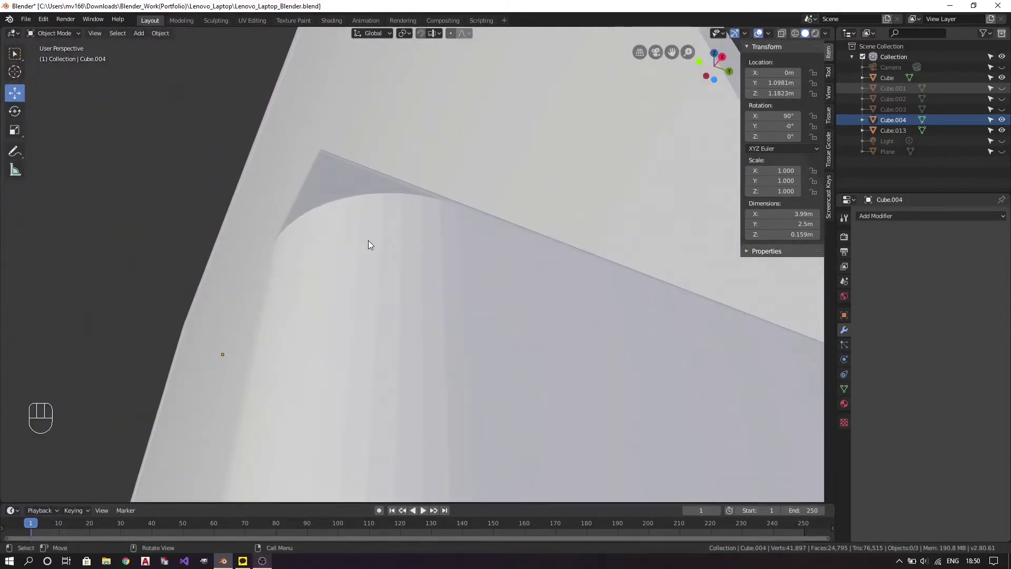
# Back in Edit Mode, select the hinge block's vertical corner edge from orthographic views.
pyautogui.press('ctrl+z')
pyautogui.moveTo(456, 277); pyautogui.dragTo(456, 333)
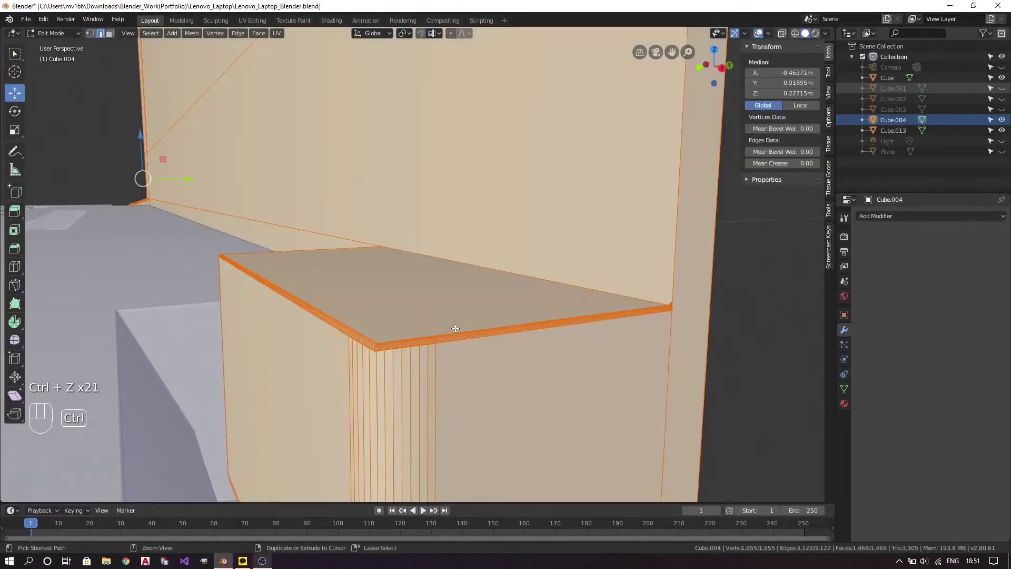
pyautogui.moveTo(423, 380); pyautogui.dragTo(437, 340)
pyautogui.moveTo(437, 355); pyautogui.dragTo(437, 396)
pyautogui.moveTo(438, 408); pyautogui.dragTo(453, 348)
pyautogui.press('1')
pyautogui.press('c')
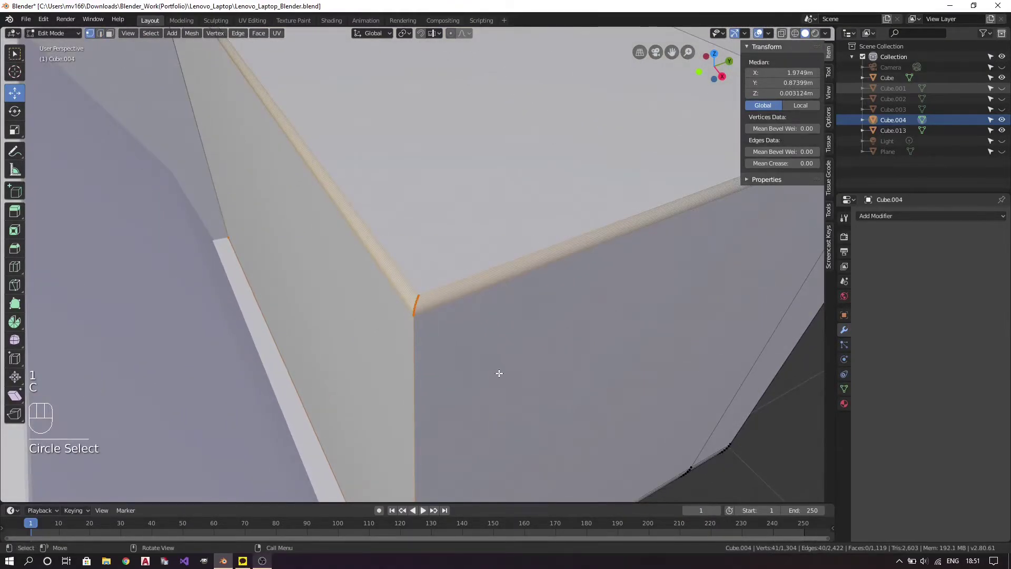
pyautogui.press('3')
pyautogui.moveTo(493, 371); pyautogui.dragTo(492, 356)
pyautogui.press('1')
pyautogui.press('ctrl+z')
pyautogui.press('2')
# Start a 12-segment bevel on the vertical corner edge.
pyautogui.press('ctrl+b')
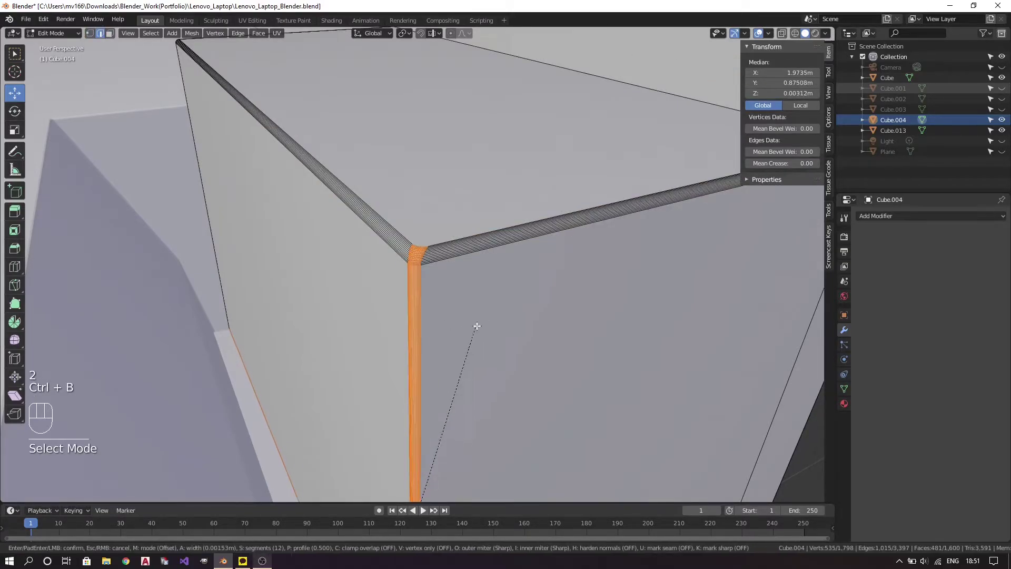
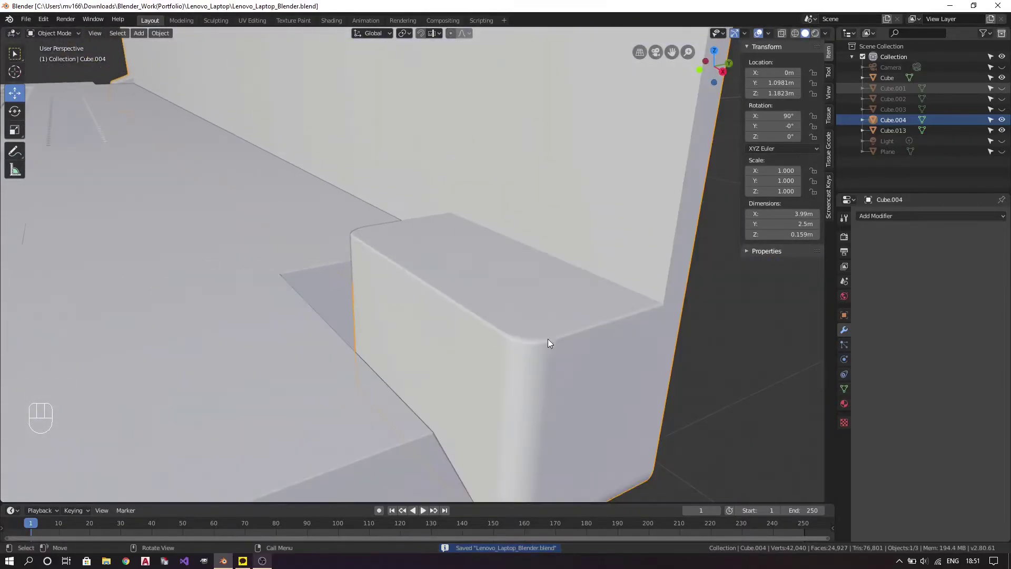
# Save the file, re-enter Edit Mode and try loop cuts across the hinge block.
pyautogui.press('ctrl+s')
pyautogui.moveTo(554, 385); pyautogui.dragTo(567, 381)
pyautogui.moveTo(558, 365); pyautogui.dragTo(528, 349)
pyautogui.press('Tab')
pyautogui.moveTo(556, 375); pyautogui.dragTo(548, 354)
pyautogui.press('a')
pyautogui.press('a')
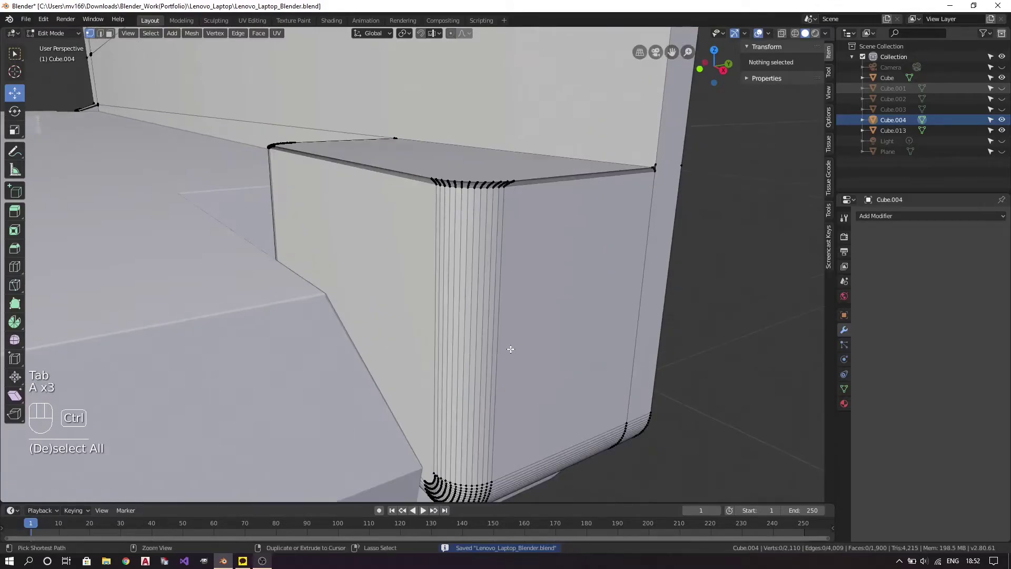
pyautogui.press('ctrl+r')
pyautogui.press('a')
pyautogui.press('a')
pyautogui.press('ctrl+r')
pyautogui.press('a')
# View the hinge block from the right side in see-through wireframe and save again.
pyautogui.moveTo(592, 334); pyautogui.dragTo(569, 339)
pyautogui.press('1')
pyautogui.moveTo(586, 380); pyautogui.dragTo(477, 369)
pyautogui.moveTo(523, 359); pyautogui.dragTo(464, 355)
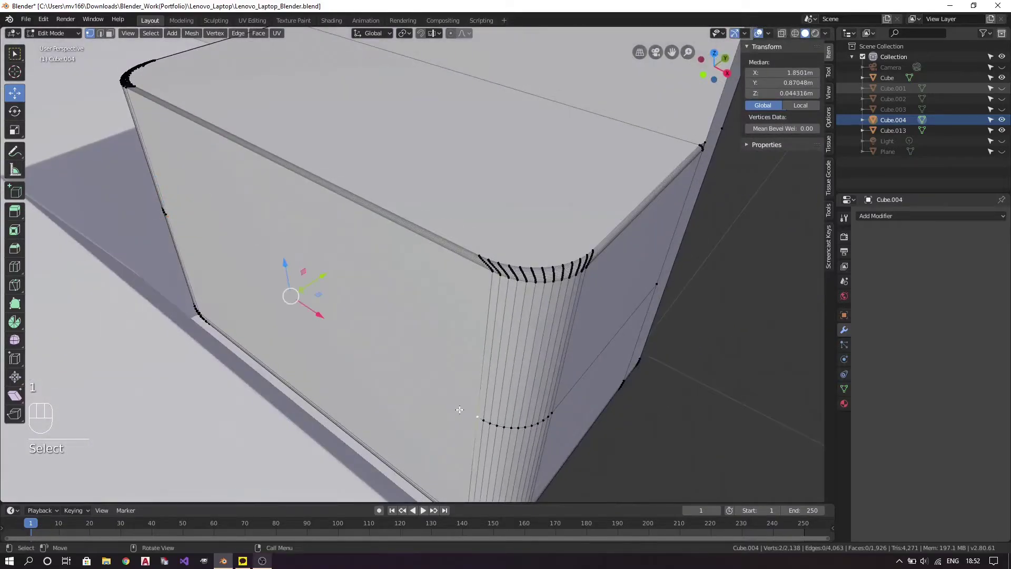
pyautogui.press('a')
pyautogui.press('a')
pyautogui.press('ctrl+s')
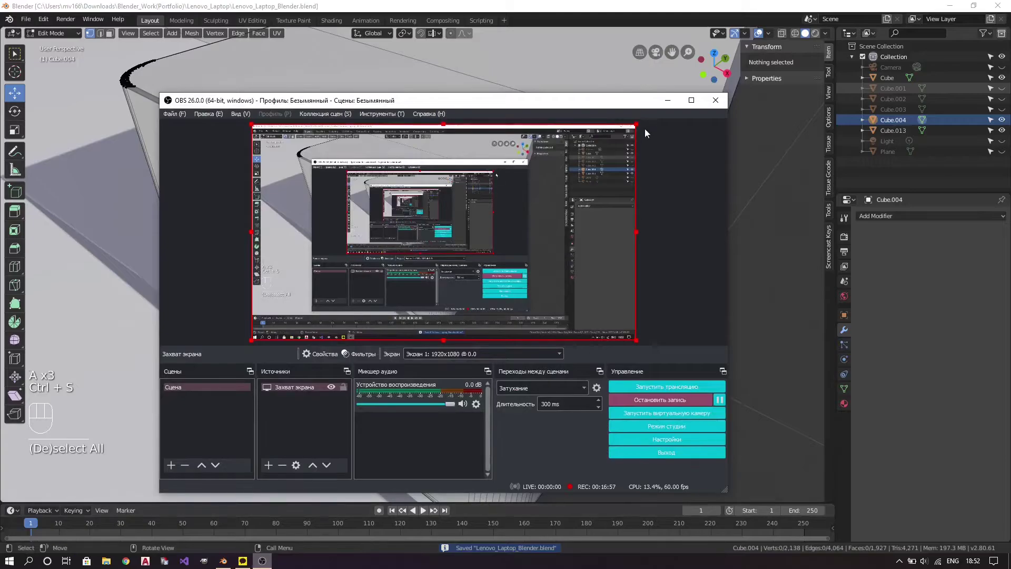
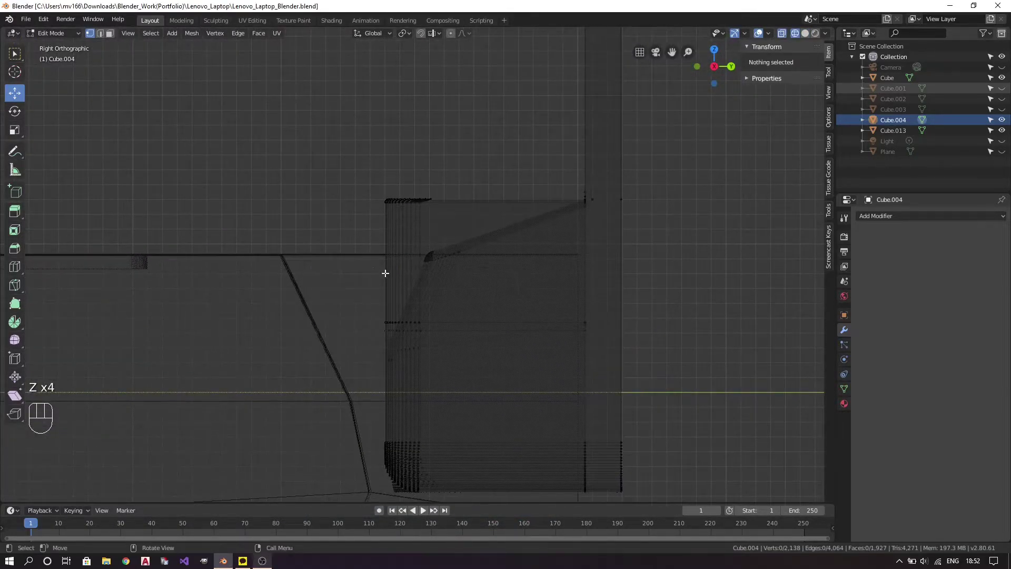
# Box-select the hinge block's top vertices in Right Ortho and move them up along Z, retrying after undos.
pyautogui.press('b')
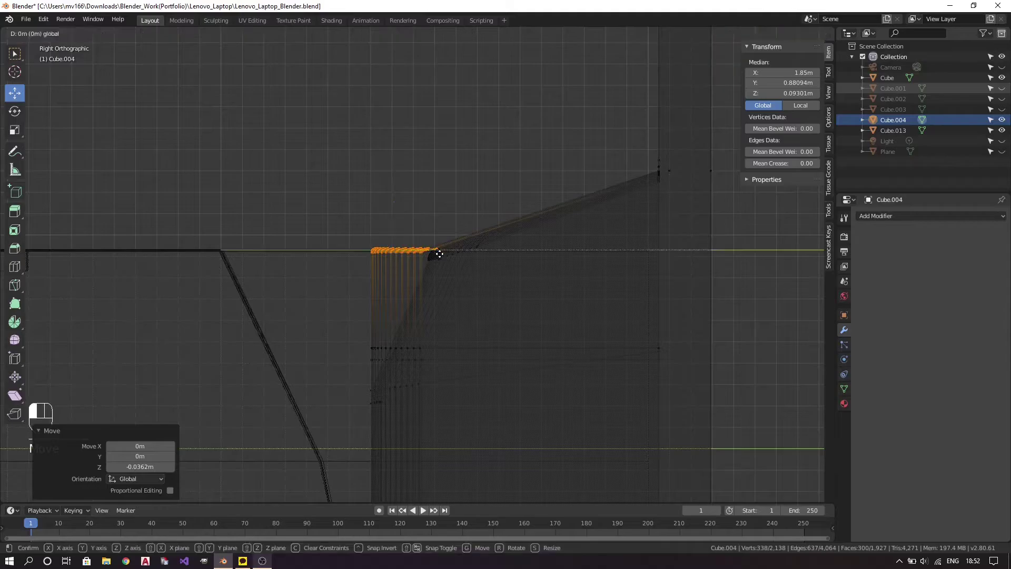
pyautogui.press('ctrl+z')
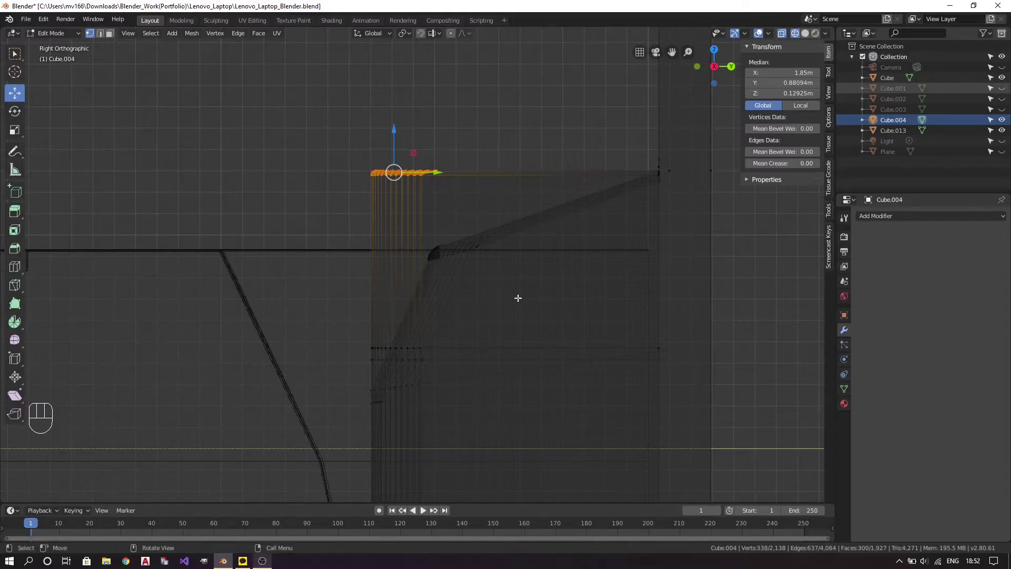
pyautogui.press('z')
pyautogui.moveTo(490, 262); pyautogui.dragTo(512, 283)
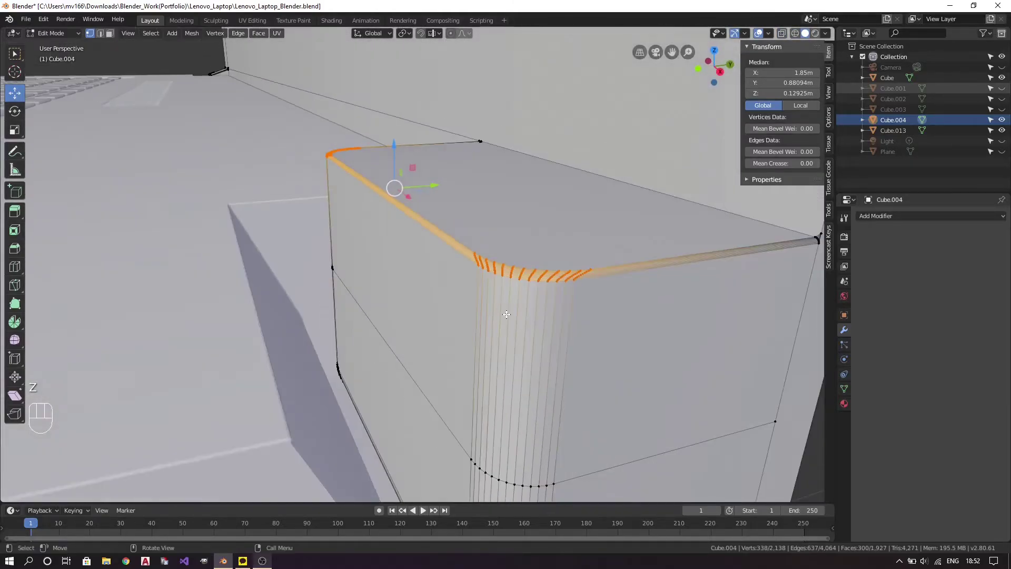
pyautogui.press('ctrl+z')
pyautogui.press('ctrl+z')
pyautogui.press('ctrl+z')
pyautogui.press('a')
pyautogui.press('a')
pyautogui.press('KP_3')
pyautogui.press('x')
pyautogui.press('z')
pyautogui.press('a')
pyautogui.press('a')
# Move the corner vertex along Z until it sits level with the top edge.
pyautogui.press('1')
pyautogui.press('b')
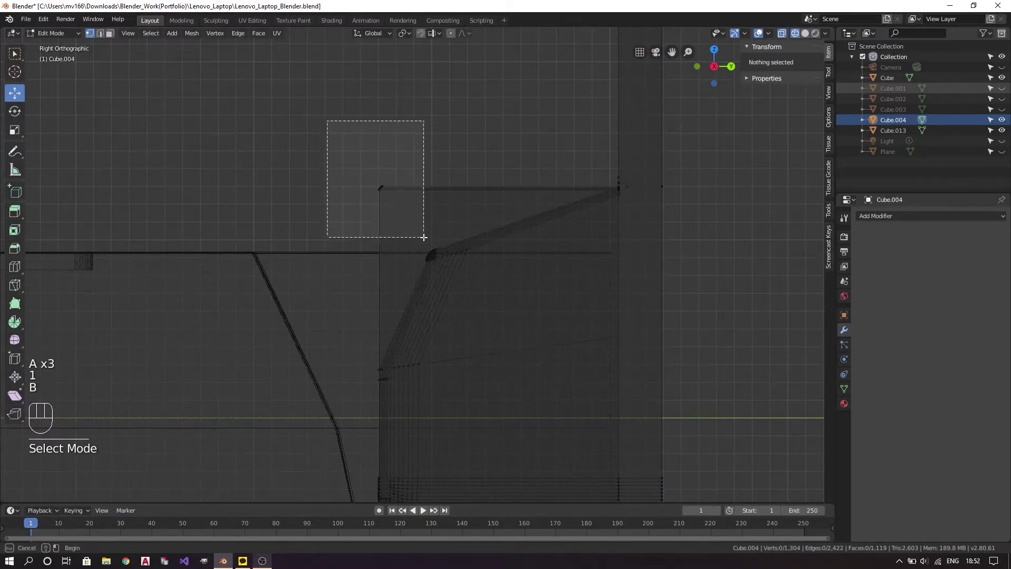
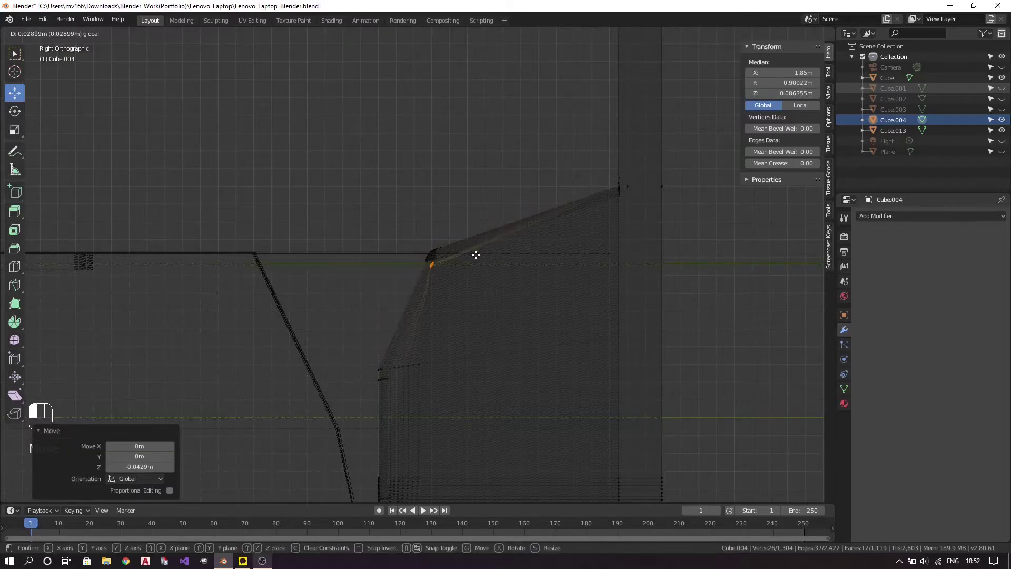
pyautogui.press('ctrl+z')
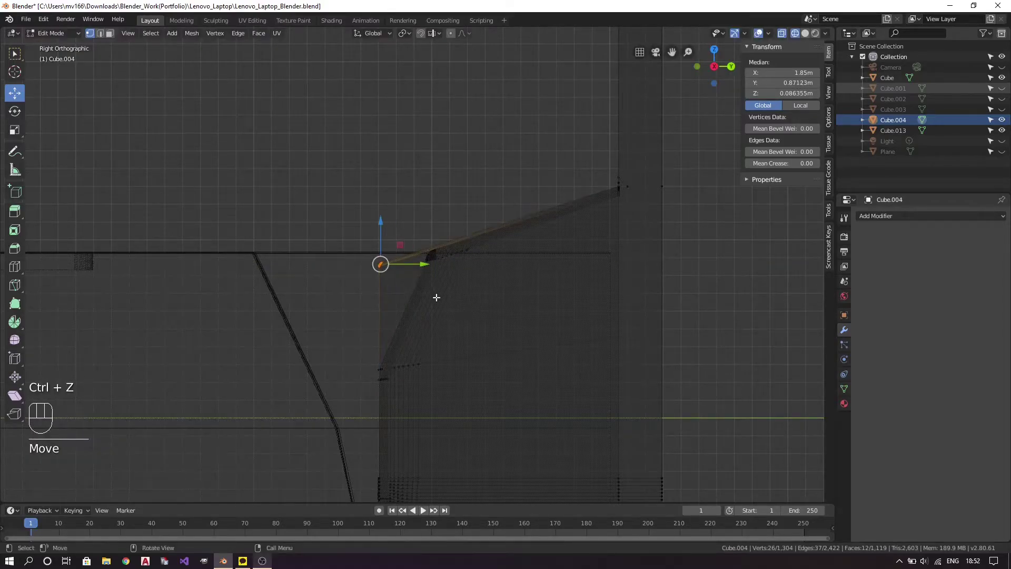
pyautogui.press('a')
pyautogui.press('a')
pyautogui.press('z')
pyautogui.press('z')
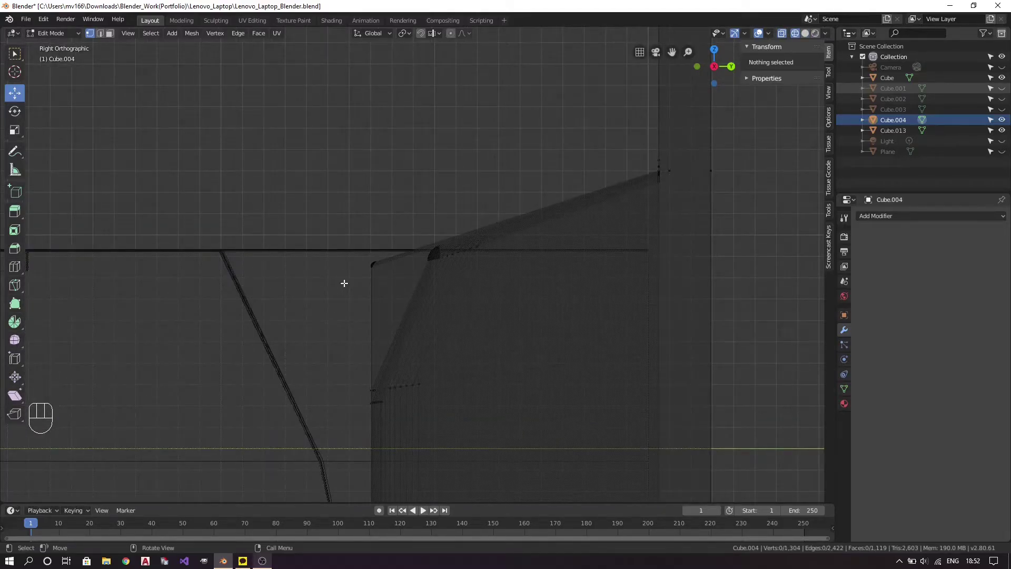
pyautogui.press('ctrl+z')
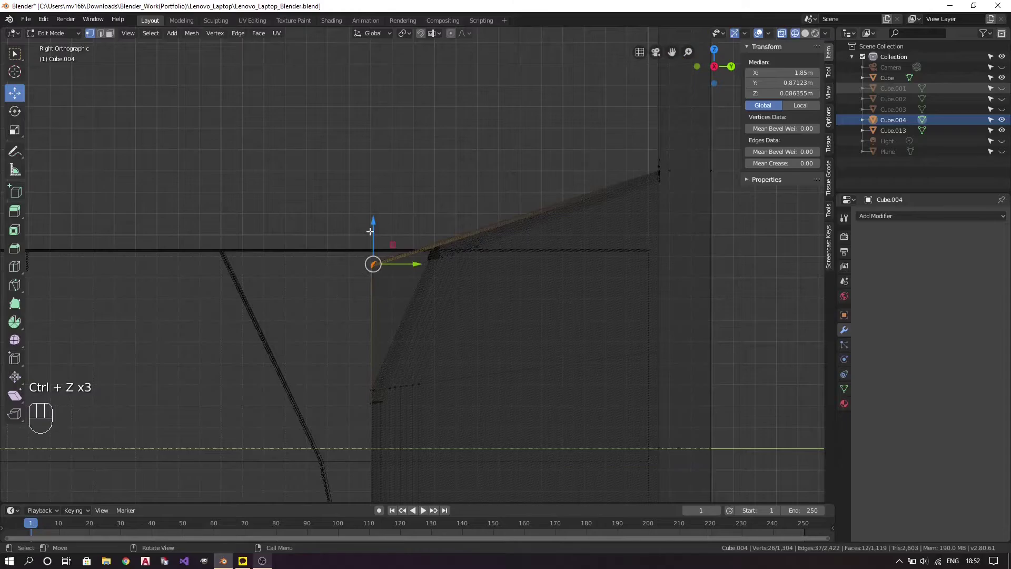
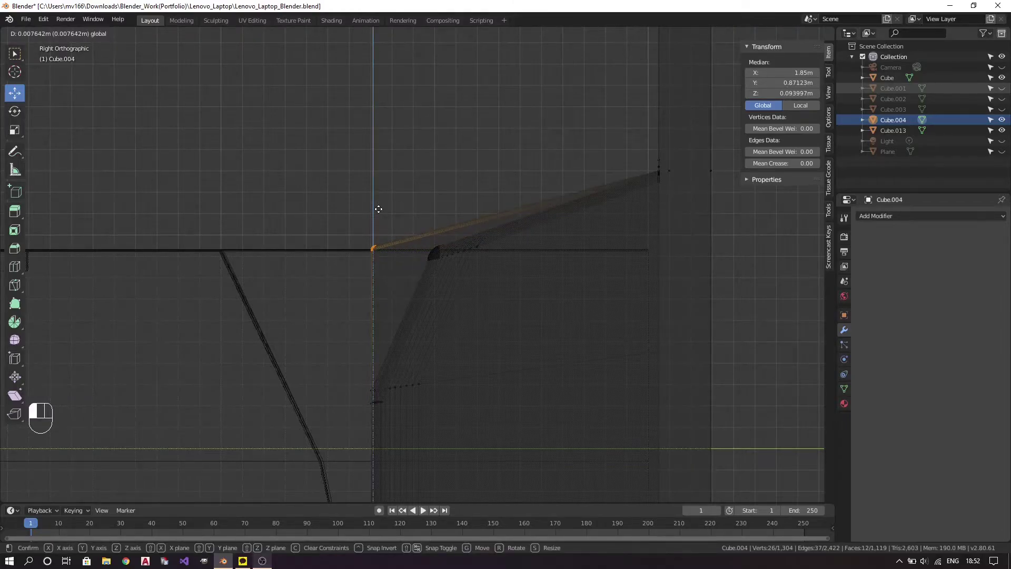
pyautogui.press('z')
pyautogui.moveTo(456, 256); pyautogui.dragTo(489, 283)
# Clear the selection and orbit around the tidied hinge topology.
pyautogui.press('a')
pyautogui.press('a')
pyautogui.moveTo(483, 410); pyautogui.dragTo(469, 337)
pyautogui.press('1')
pyautogui.press('c')
pyautogui.moveTo(500, 395); pyautogui.dragTo(484, 274)
pyautogui.press('c')
pyautogui.moveTo(470, 268); pyautogui.dragTo(465, 291)
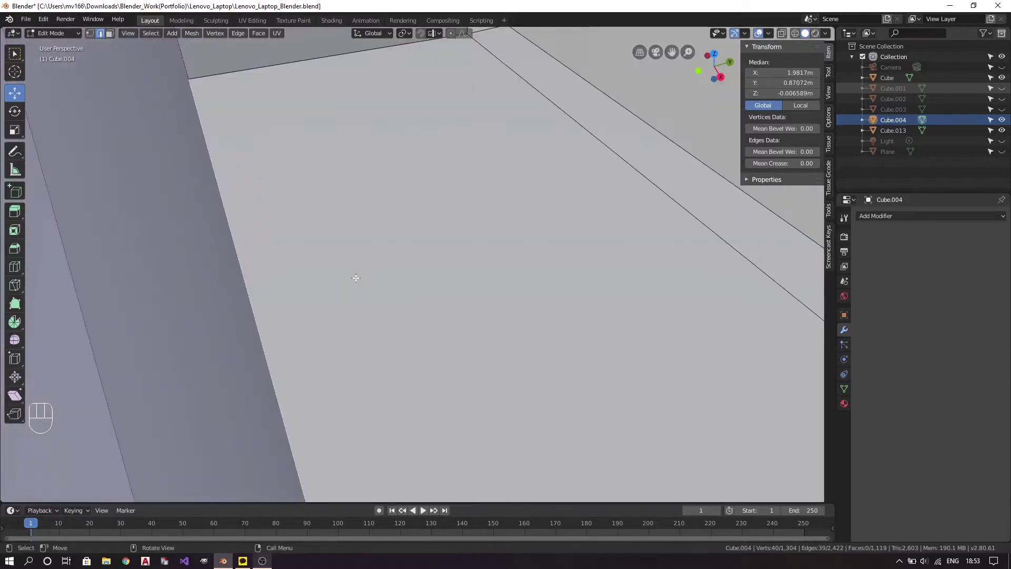
# Bevel the hinge block's lower corner edge loop with the same 12-segment round.
pyautogui.moveTo(520, 267); pyautogui.dragTo(483, 254)
pyautogui.moveTo(575, 233); pyautogui.dragTo(548, 224)
pyautogui.press('ctrl+b')
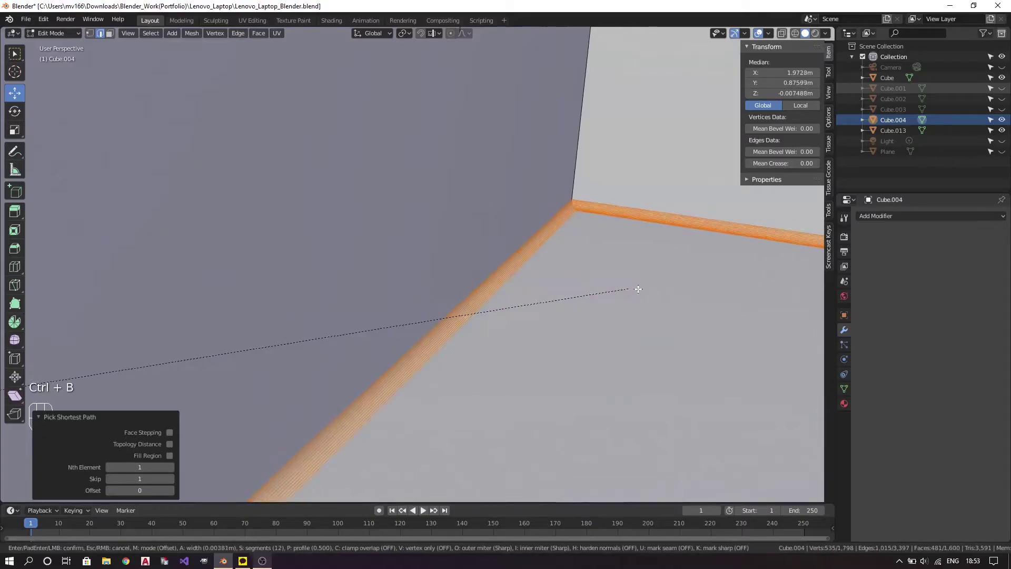
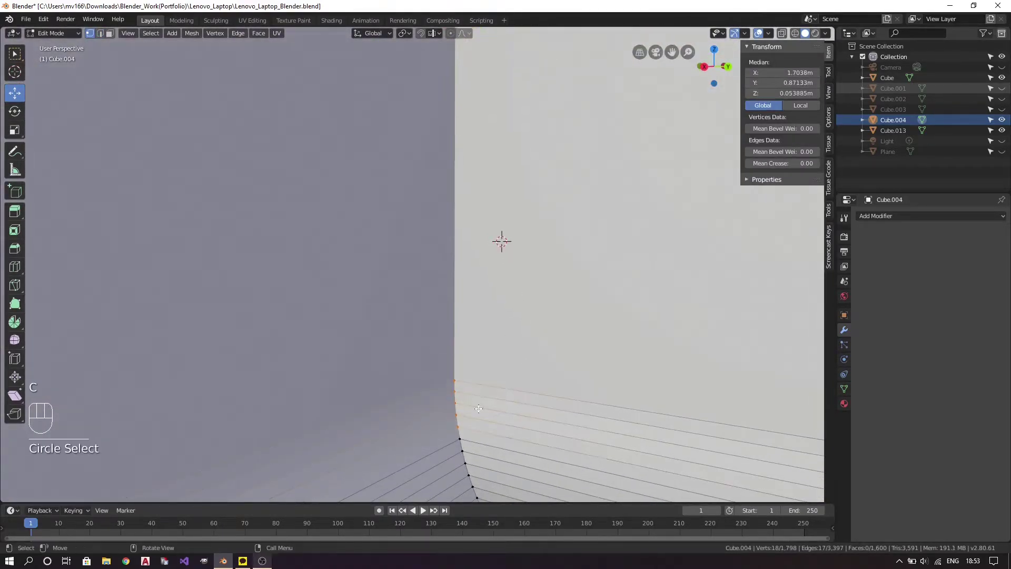
pyautogui.moveTo(496, 405); pyautogui.dragTo(484, 285)
pyautogui.press('c')
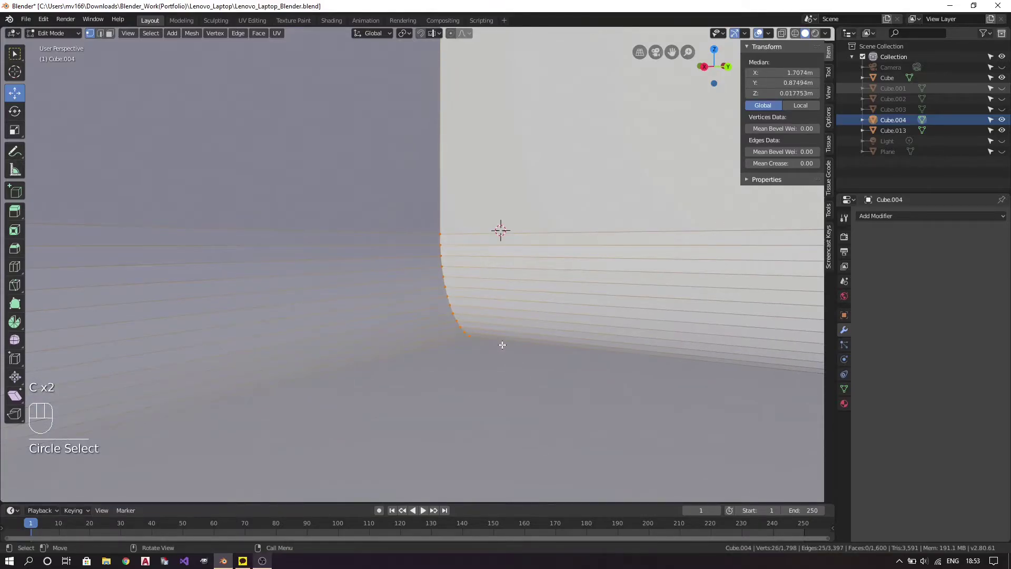
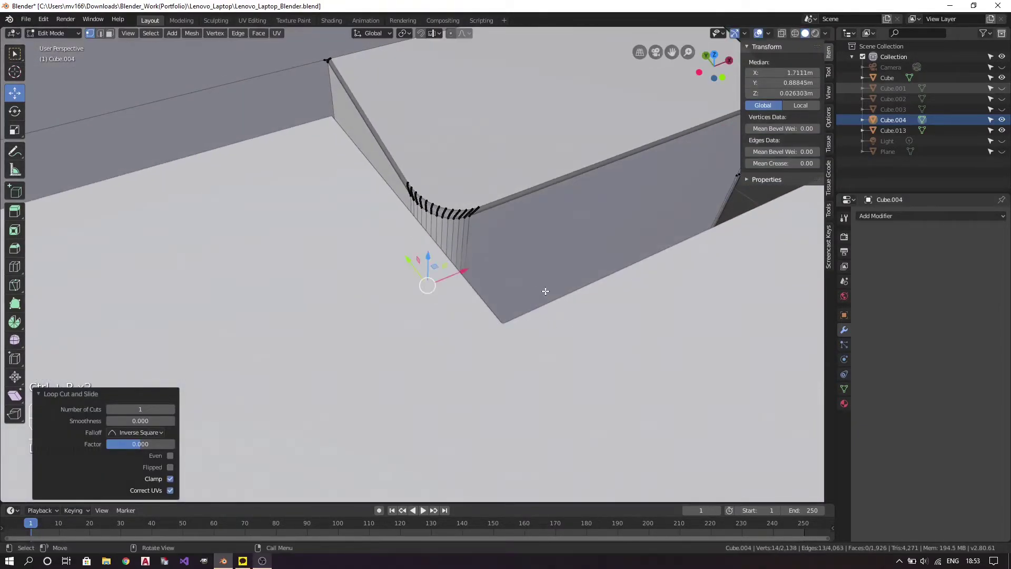
# Select the row of vertices along the lid's hinge edge in Right Ortho view.
pyautogui.press('a')
pyautogui.press('a')
pyautogui.press('1')
pyautogui.click(354, 312)
pyautogui.moveTo(502, 364); pyautogui.dragTo(381, 318)
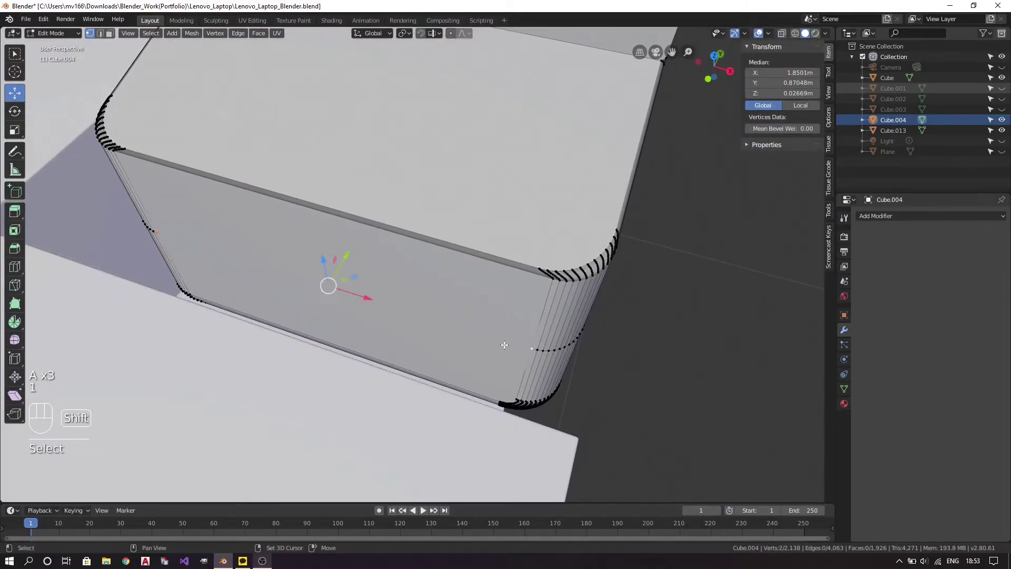
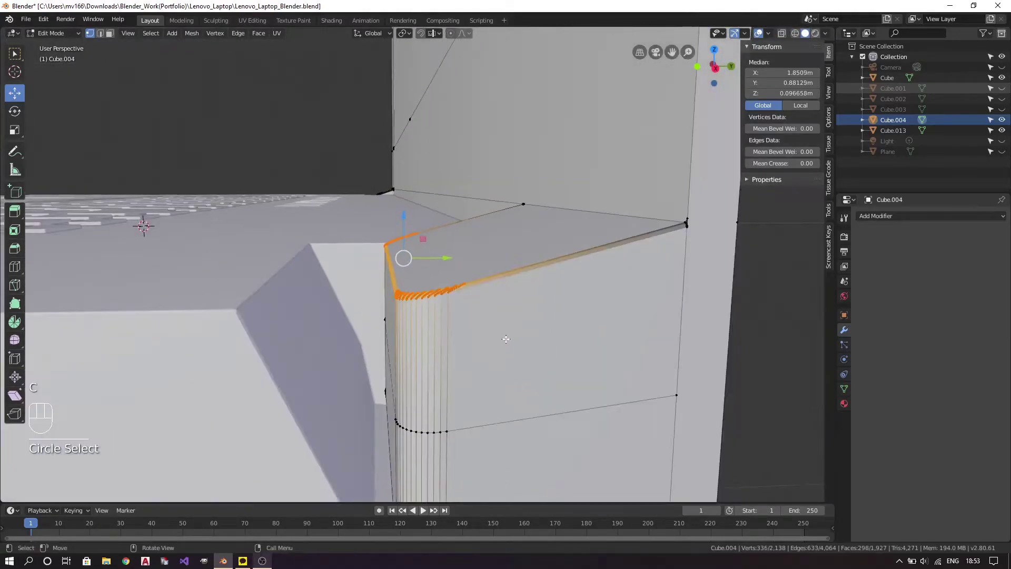
pyautogui.moveTo(358, 266); pyautogui.dragTo(521, 293)
pyautogui.press('c')
pyautogui.press('KP_3')
pyautogui.press('z')
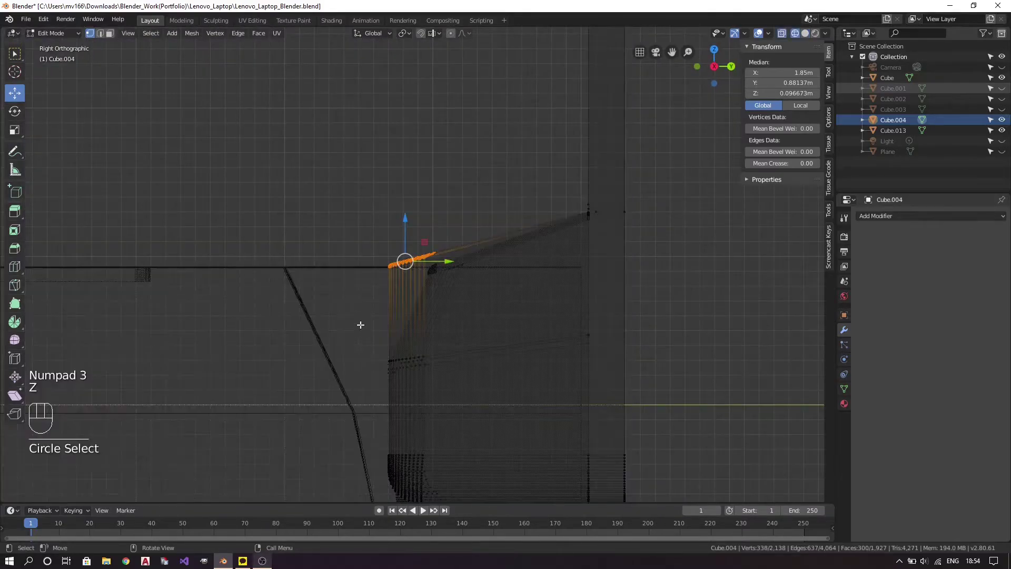
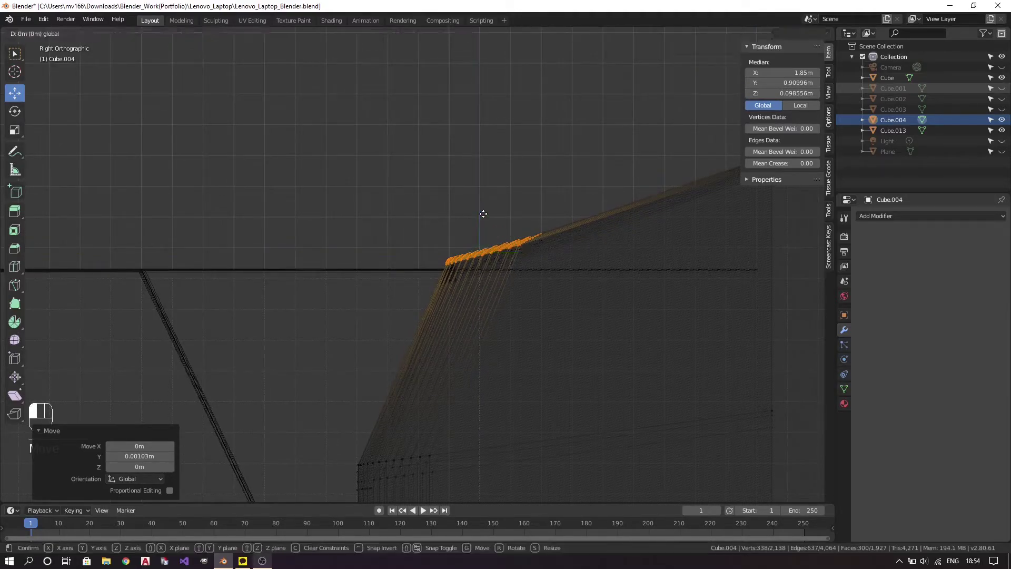
# Shift the hinge-edge vertex row slightly along Y and Z and save Lenovo_Laptop_Blender.blend.
pyautogui.press('z')
pyautogui.press('Tab')
pyautogui.moveTo(523, 305); pyautogui.dragTo(567, 357)
pyautogui.press('ctrl+s')
pyautogui.moveTo(577, 402); pyautogui.dragTo(466, 336)
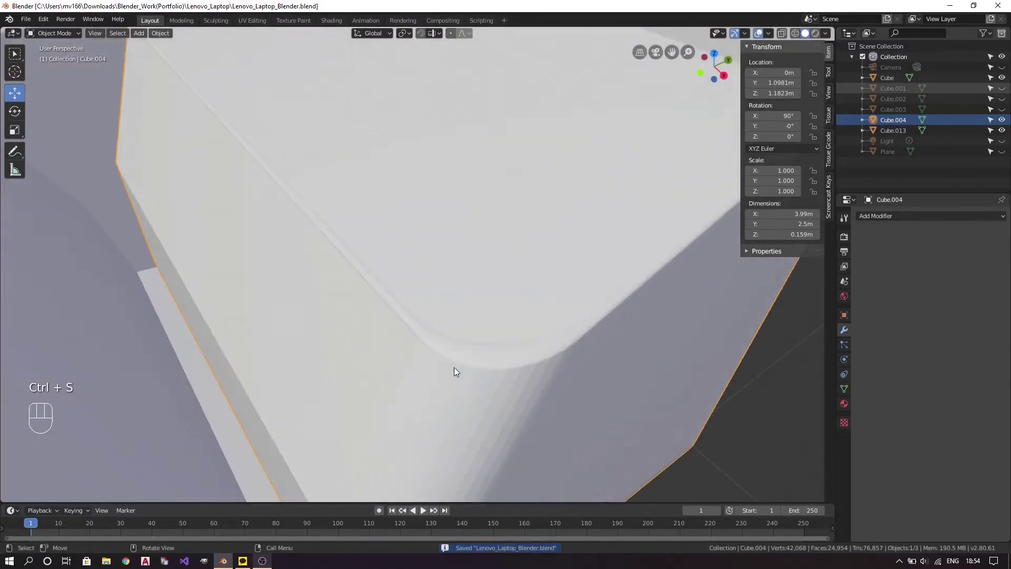
# Adjust the hinge-notch vertices so the lid's Y dimension becomes 2.53 m and save.
pyautogui.press('Tab')
pyautogui.moveTo(468, 333); pyautogui.dragTo(462, 300)
pyautogui.press('a')
pyautogui.press('a')
pyautogui.press('Tab')
pyautogui.press('ctrl+s')
pyautogui.moveTo(272, 246); pyautogui.dragTo(469, 256)
pyautogui.moveTo(620, 269); pyautogui.dragTo(502, 338)
pyautogui.press('z')
pyautogui.press('Tab')
pyautogui.press('Tab')
pyautogui.press('Tab')
pyautogui.press('a')
pyautogui.press('a')
pyautogui.press('2')
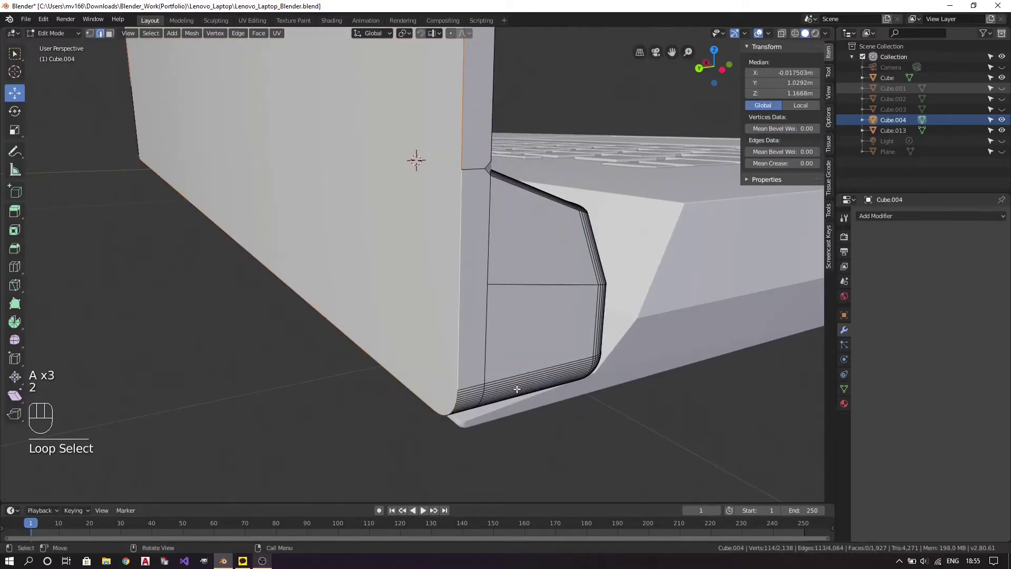
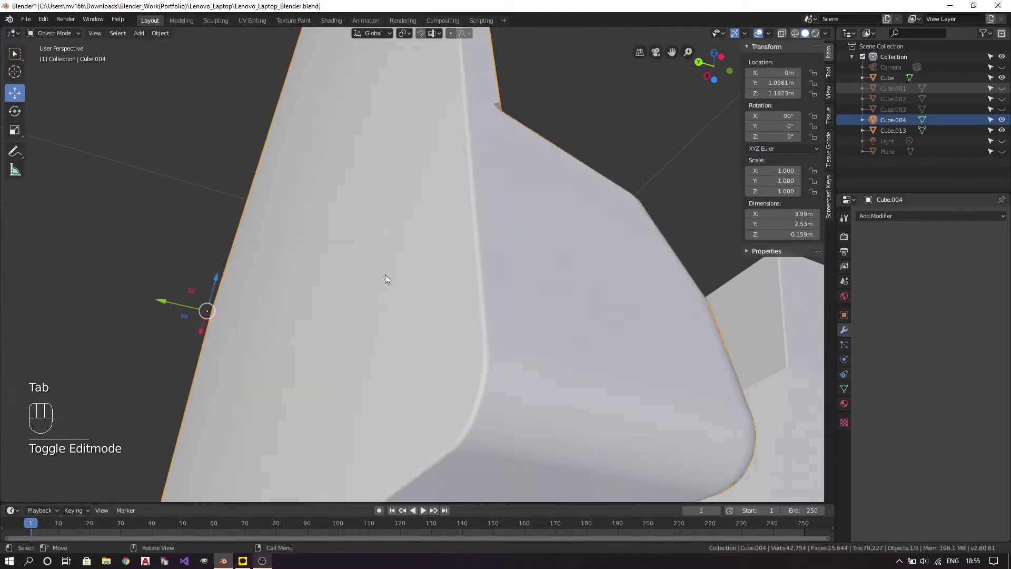
# Orbit around the hinge notch to check the reshaped lid edge.
pyautogui.moveTo(476, 168); pyautogui.dragTo(487, 244)
pyautogui.moveTo(444, 116); pyautogui.dragTo(432, 310)
pyautogui.moveTo(229, 279); pyautogui.dragTo(331, 279)
pyautogui.moveTo(374, 302); pyautogui.dragTo(567, 254)
pyautogui.moveTo(363, 290); pyautogui.dragTo(410, 283)
pyautogui.press('z')
pyautogui.moveTo(610, 374); pyautogui.dragTo(535, 364)
pyautogui.press('Tab')
pyautogui.press('Tab')
pyautogui.press('a')
pyautogui.press('a')
# Preview the whole laptop with a shiny red MatCap in object mode and save the file.
pyautogui.moveTo(608, 351); pyautogui.dragTo(425, 341)
pyautogui.moveTo(479, 411); pyautogui.dragTo(504, 268)
pyautogui.moveTo(490, 395); pyautogui.dragTo(497, 332)
pyautogui.moveTo(509, 270); pyautogui.dragTo(495, 338)
pyautogui.moveTo(494, 343); pyautogui.dragTo(360, 394)
pyautogui.moveTo(360, 394); pyautogui.dragTo(341, 396)
pyautogui.moveTo(316, 366); pyautogui.dragTo(374, 365)
pyautogui.click(383, 386)
pyautogui.press('ctrl+s')
pyautogui.moveTo(486, 418); pyautogui.dragTo(537, 326)
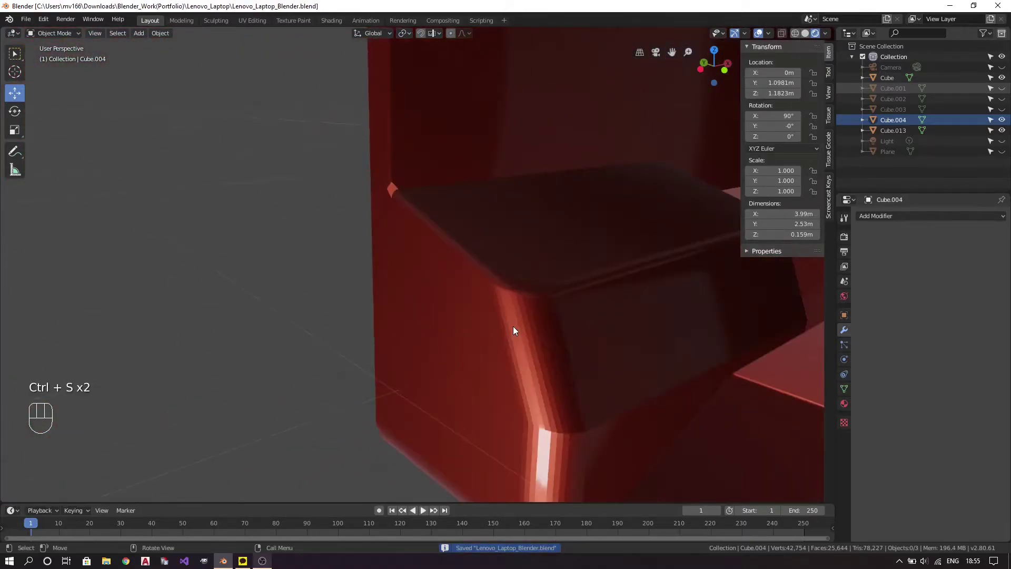
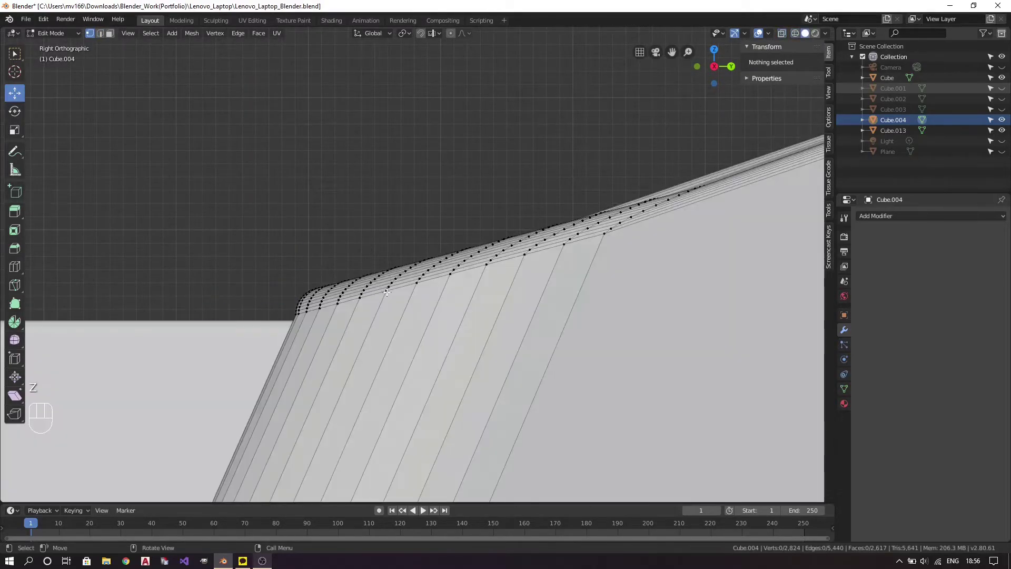
# Return to object mode, save the laptop file and orbit out to see the whole laptop.
pyautogui.moveTo(524, 260); pyautogui.dragTo(564, 284)
pyautogui.press('ctrl+s')
pyautogui.press('Tab')
pyautogui.press('ctrl+s')
pyautogui.moveTo(359, 249); pyautogui.dragTo(437, 260)
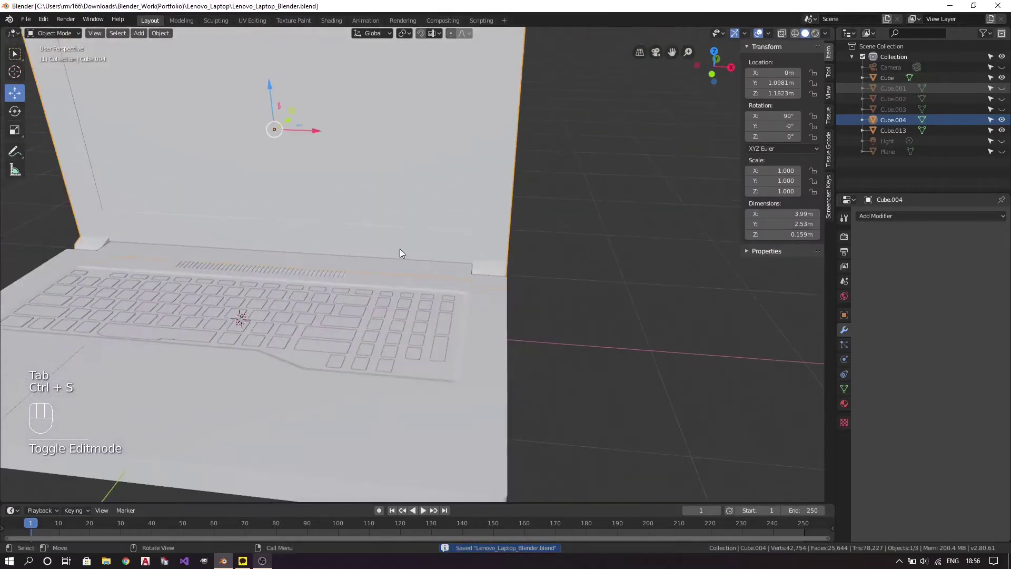
pyautogui.moveTo(388, 269); pyautogui.dragTo(525, 292)
pyautogui.press('ctrl+s')
# View the lid straight from the front and go back into editing the Cube.004 lid mesh.
pyautogui.click(373, 288)
pyautogui.press('a')
pyautogui.press('a')
pyautogui.moveTo(226, 265); pyautogui.dragTo(394, 254)
pyautogui.moveTo(662, 251); pyautogui.dragTo(475, 255)
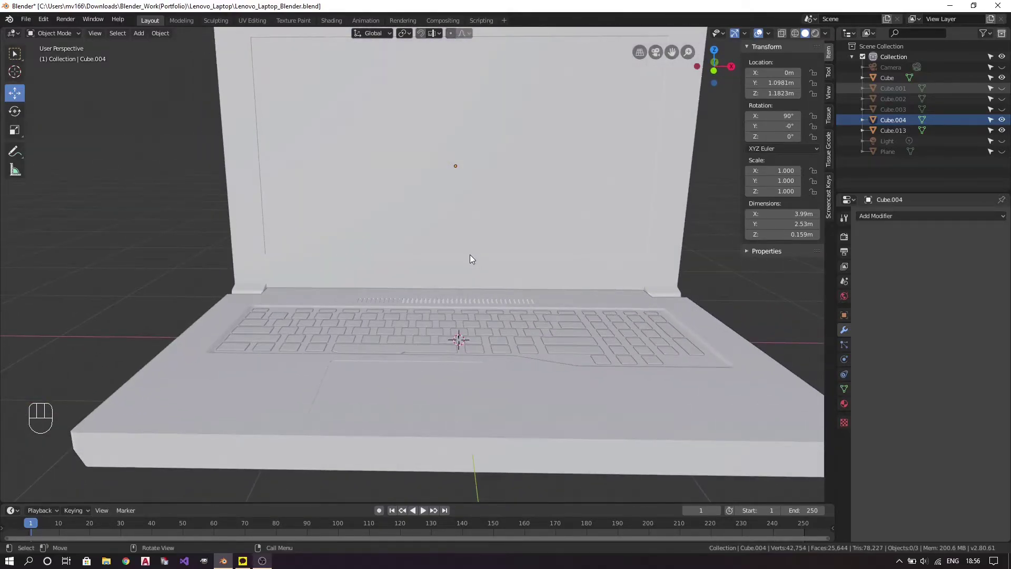
pyautogui.press('KP_1')
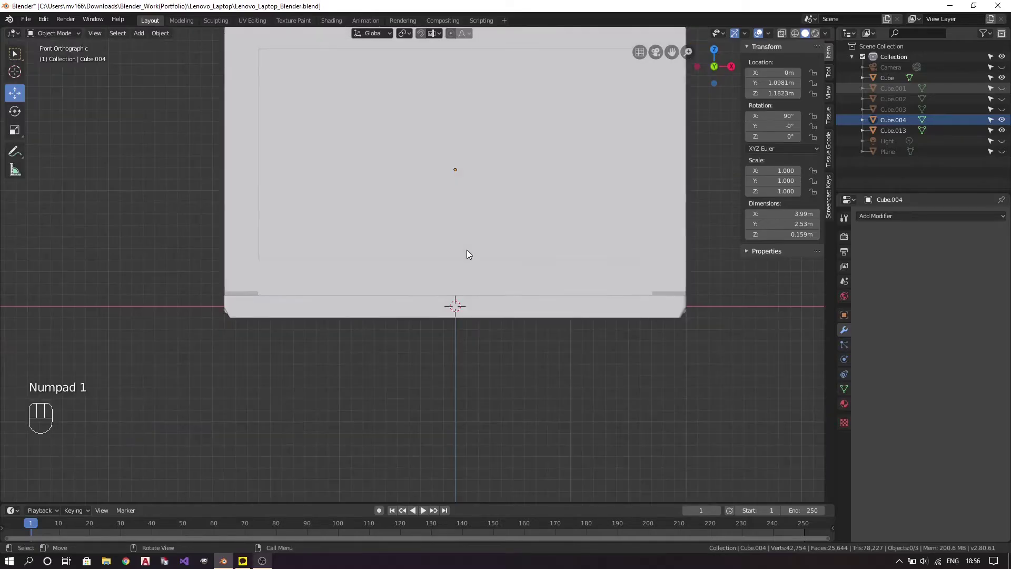
pyautogui.press('Tab')
pyautogui.press('a')
pyautogui.press('a')
pyautogui.moveTo(565, 331); pyautogui.dragTo(578, 384)
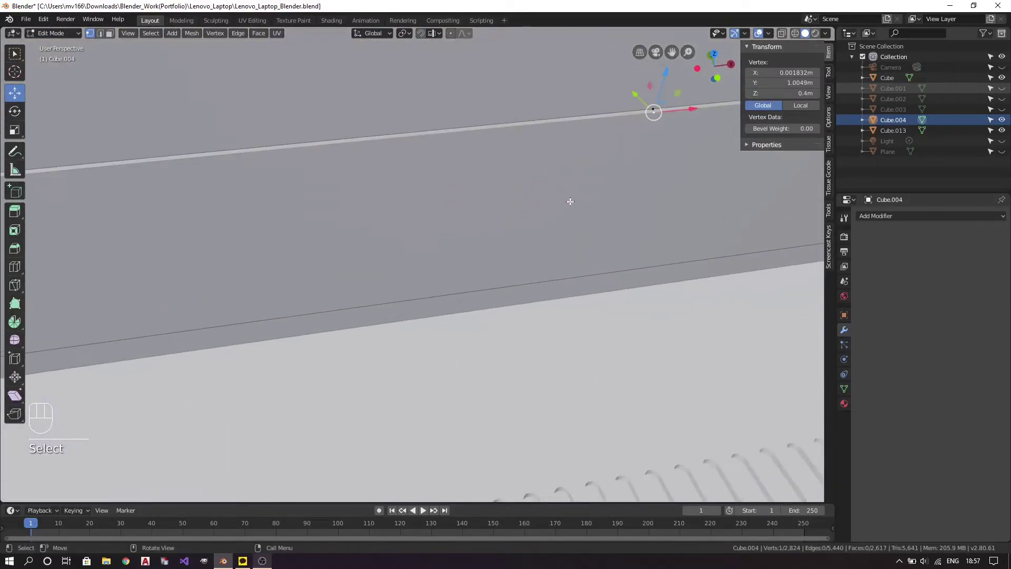
# Delete the stray vertices at the end of the lid's long top edge and save the file.
pyautogui.press('a')
pyautogui.press('a')
pyautogui.press('3')
pyautogui.press('3')
pyautogui.click(657, 104)
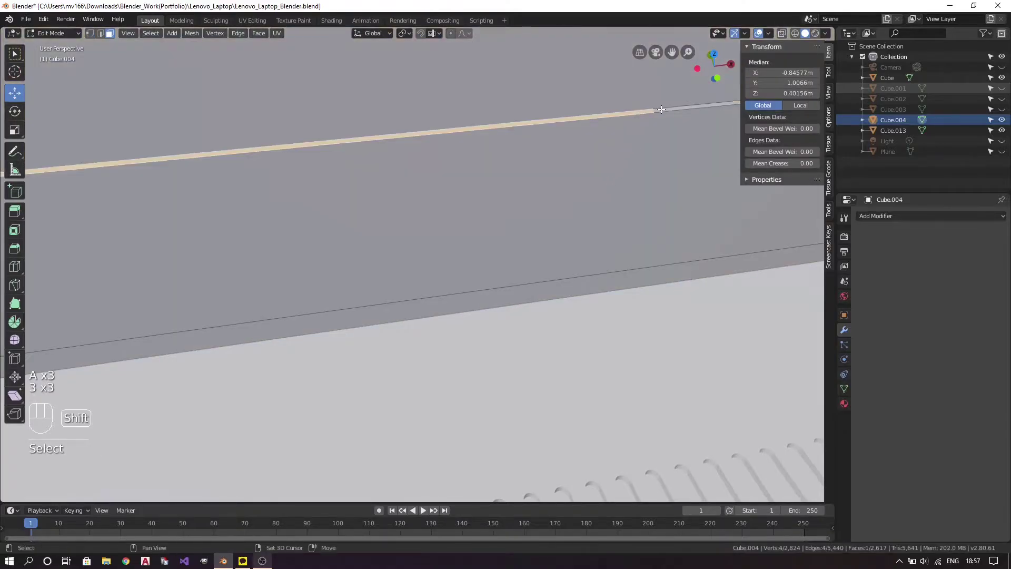
pyautogui.press('f')
pyautogui.press('a')
pyautogui.press('a')
pyautogui.press('1')
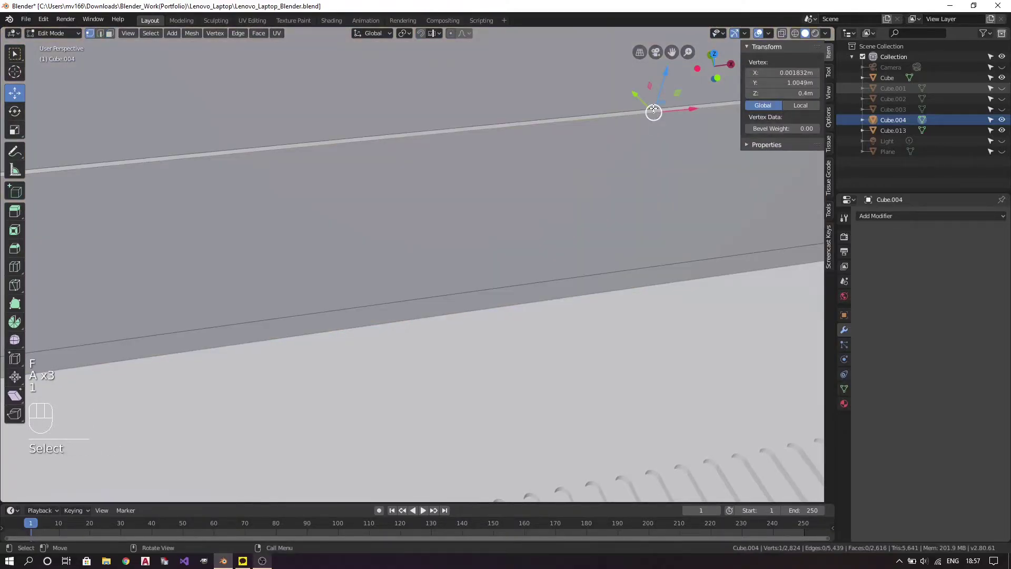
pyautogui.press('c')
pyautogui.press('Delete')
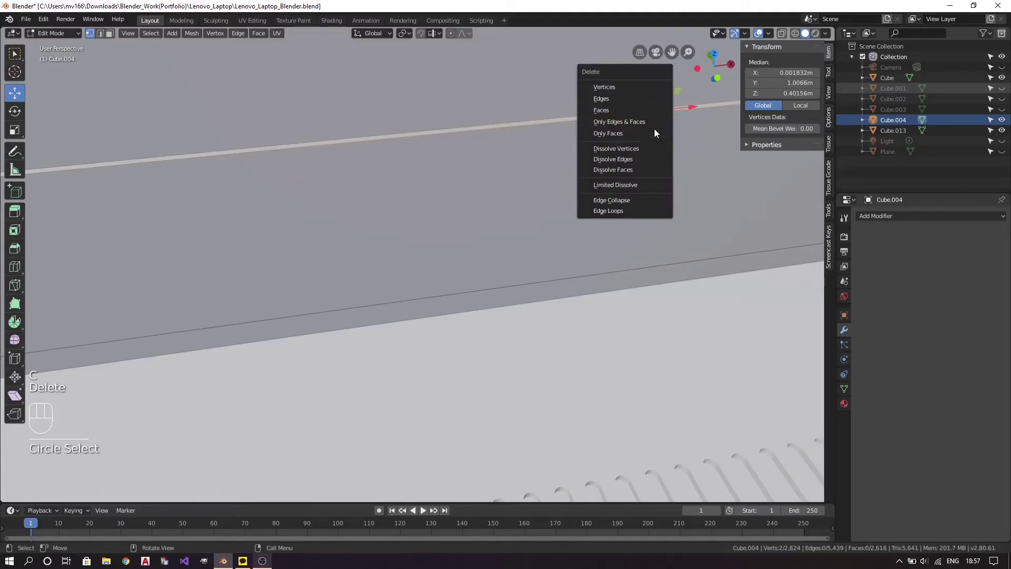
pyautogui.press('a')
pyautogui.press('a')
pyautogui.press('ctrl+s')
pyautogui.press('KP_1')
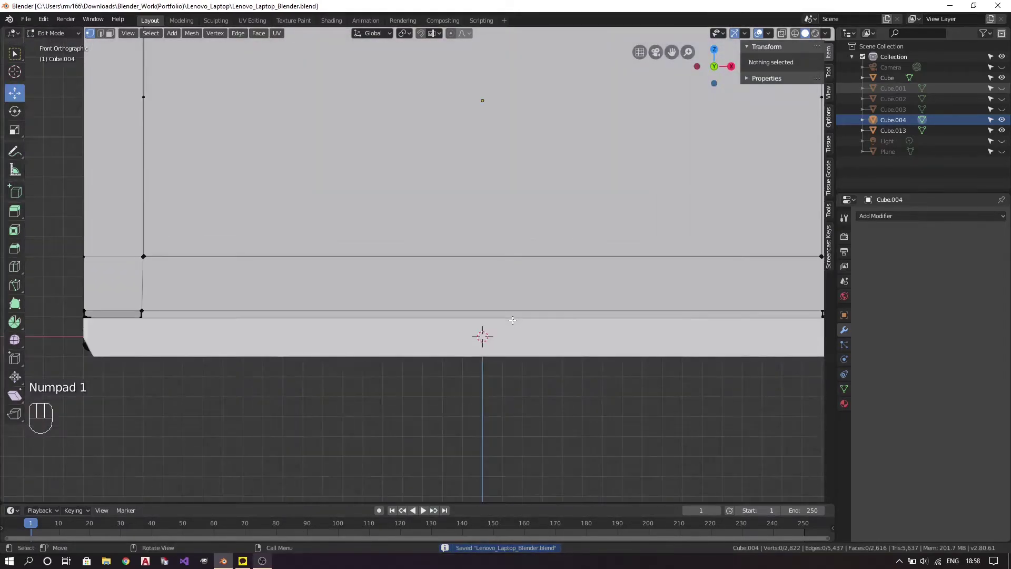
# Select and join vertices at the lid's hinge corner to tidy its topology.
pyautogui.moveTo(553, 310); pyautogui.dragTo(464, 343)
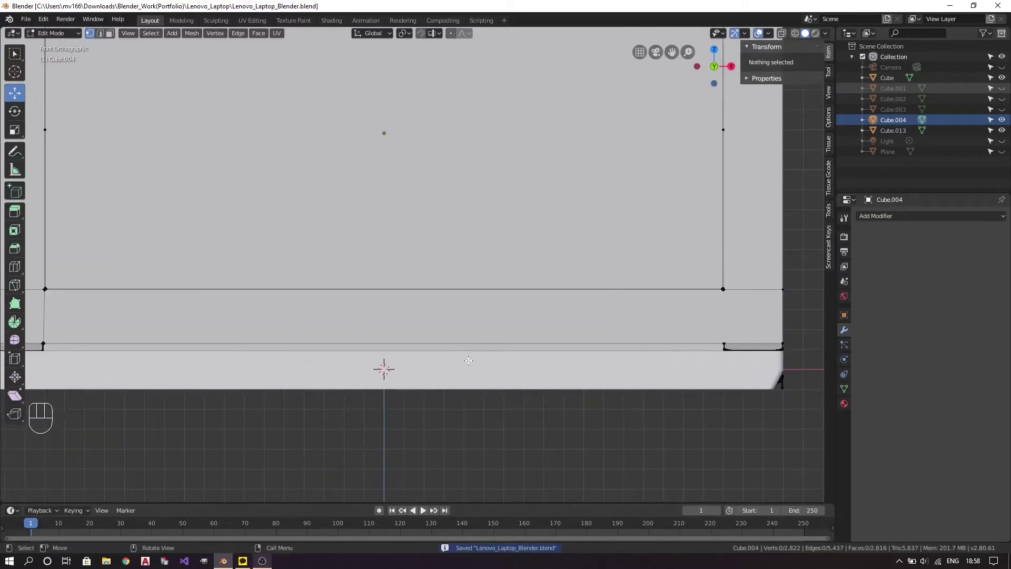
pyautogui.moveTo(492, 354); pyautogui.dragTo(196, 343)
pyautogui.moveTo(490, 346); pyautogui.dragTo(445, 349)
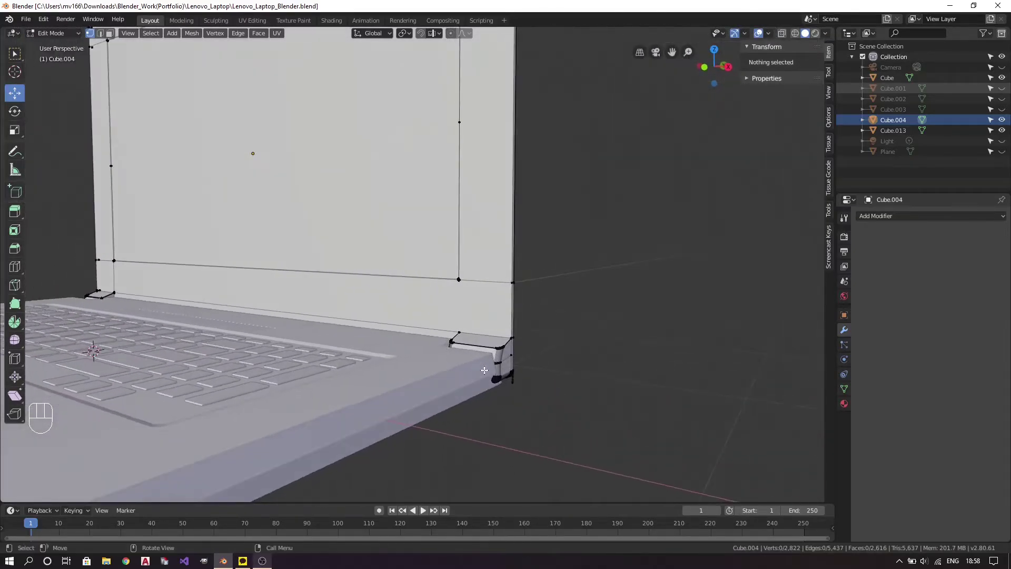
pyautogui.press('1')
pyautogui.click(565, 488)
pyautogui.moveTo(572, 483); pyautogui.dragTo(393, 293)
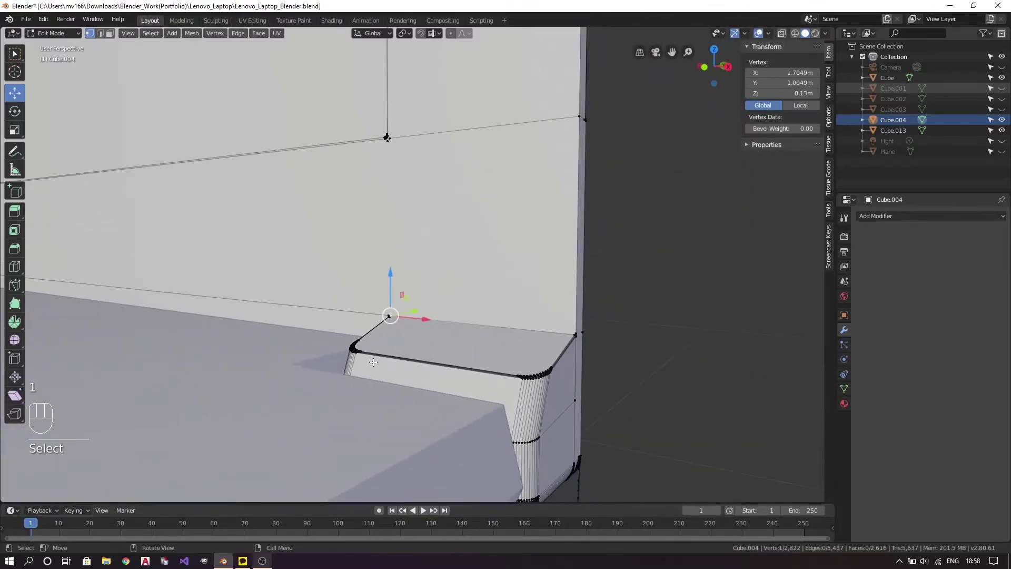
pyautogui.moveTo(375, 376); pyautogui.dragTo(448, 382)
pyautogui.press('a')
pyautogui.press('a')
pyautogui.moveTo(316, 459); pyautogui.dragTo(460, 329)
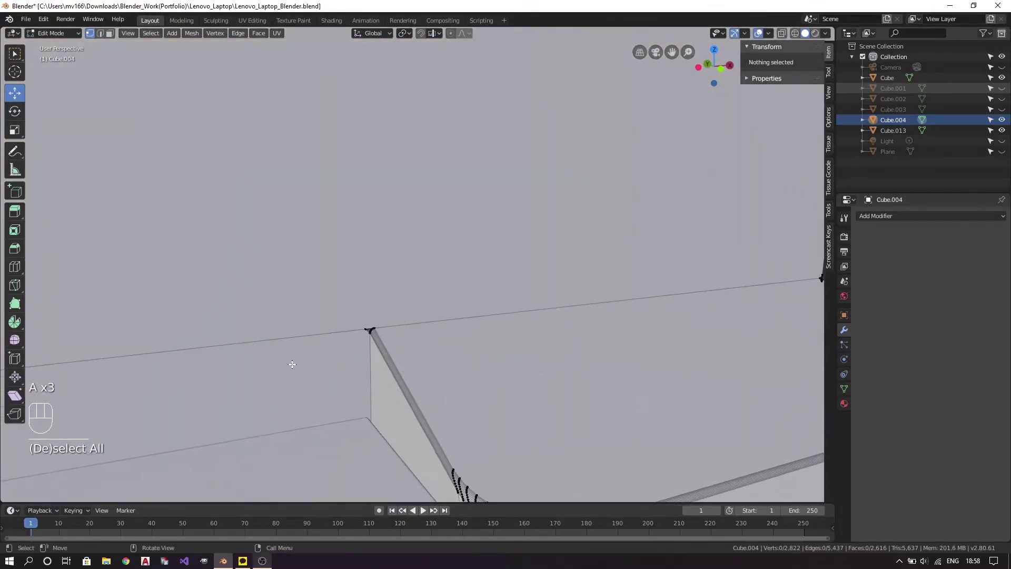
pyautogui.moveTo(372, 188); pyautogui.dragTo(441, 446)
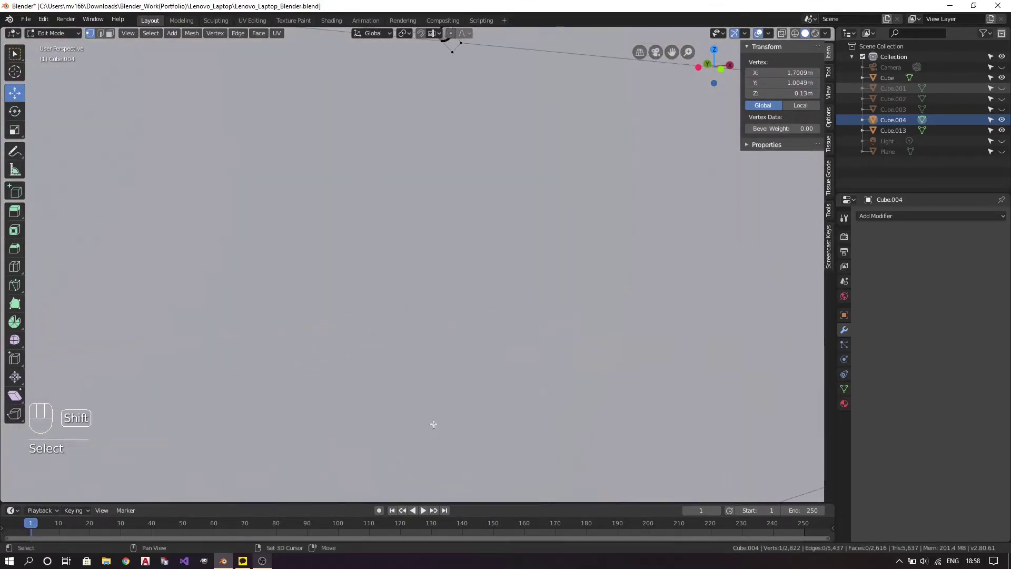
pyautogui.moveTo(417, 237); pyautogui.dragTo(442, 389)
pyautogui.press('j')
# Save the laptop file and start a Knife cut across the lower lid near the hinge.
pyautogui.press('a')
pyautogui.press('a')
pyautogui.press('KP_1')
pyautogui.click(307, 321)
pyautogui.press('ctrl+s')
pyautogui.moveTo(439, 327); pyautogui.dragTo(611, 343)
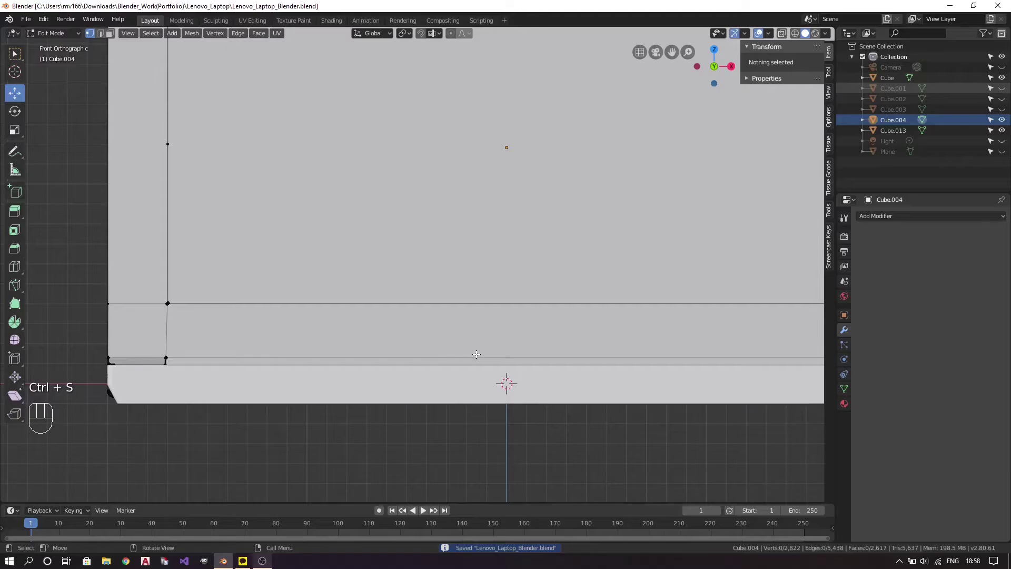
pyautogui.moveTo(536, 344); pyautogui.dragTo(436, 337)
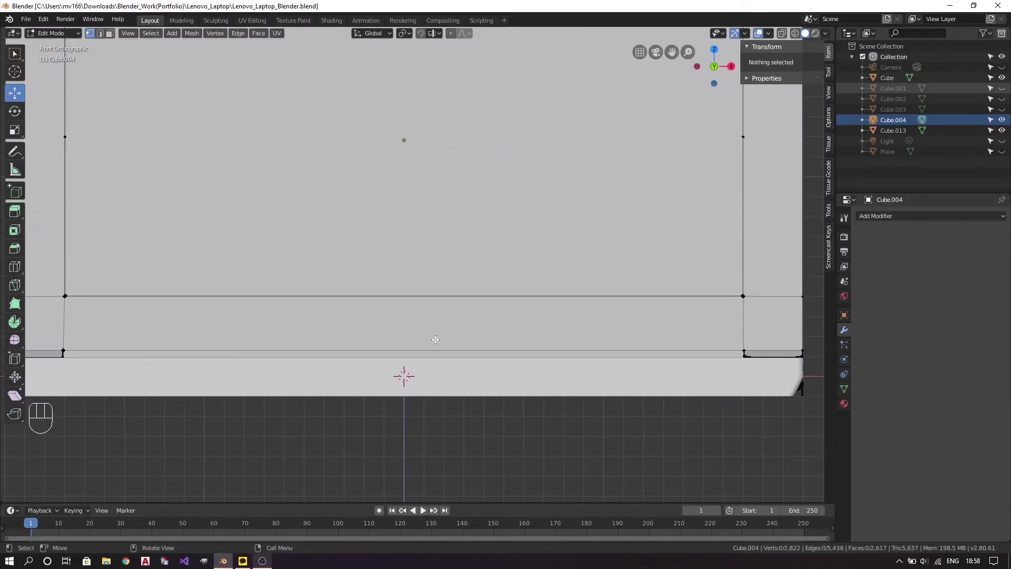
pyautogui.moveTo(355, 324); pyautogui.dragTo(368, 333)
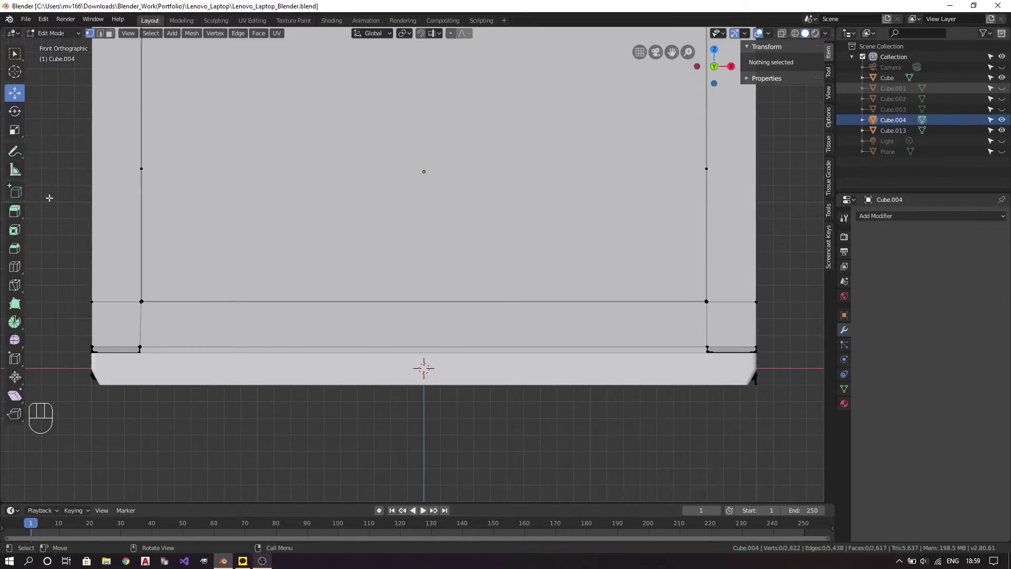
pyautogui.press('k')
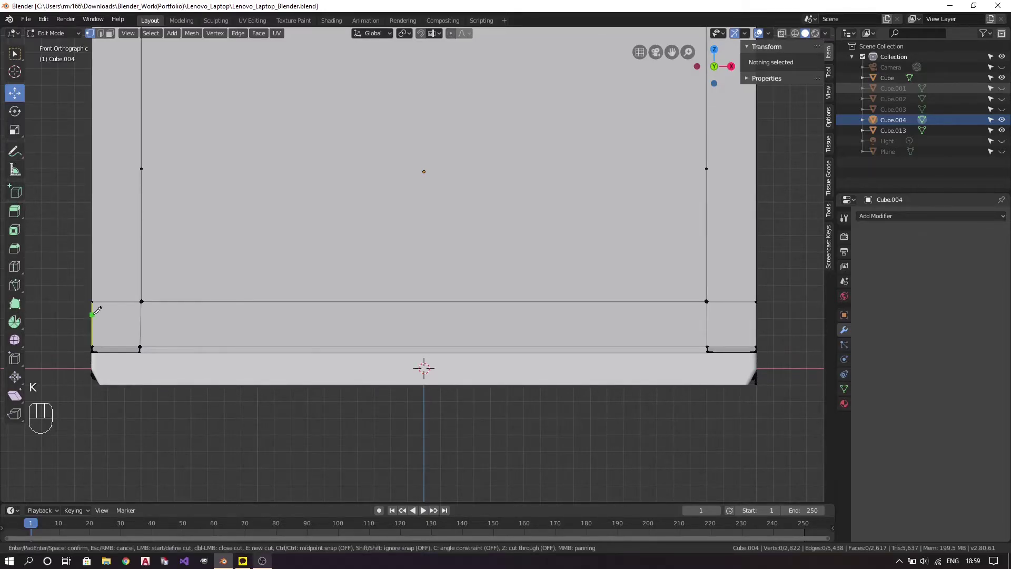
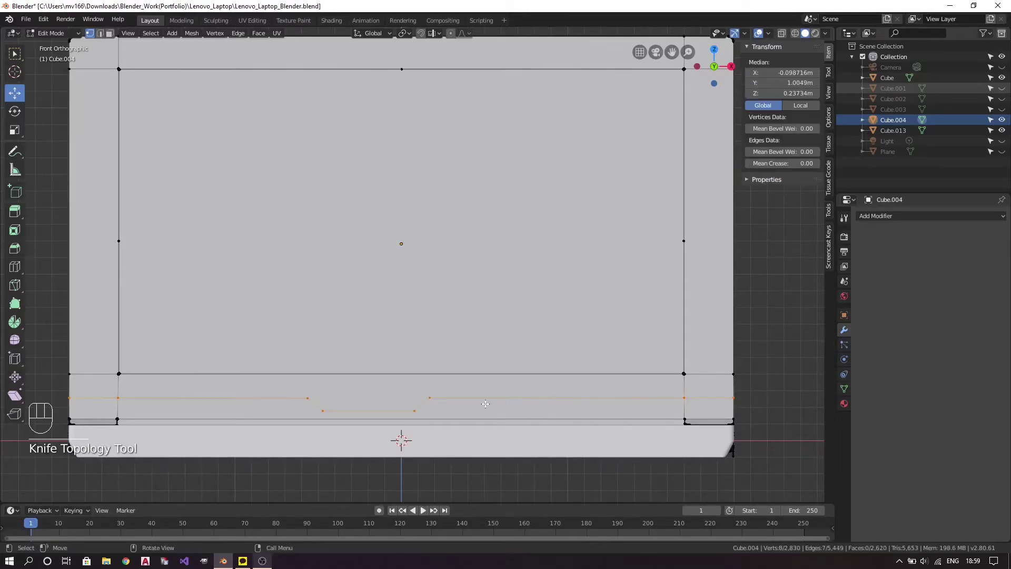
# Finish the knife cut across the lower lid and flatten the new cut points into a straight line.
pyautogui.moveTo(449, 394); pyautogui.dragTo(510, 331)
pyautogui.press('a')
pyautogui.press('a')
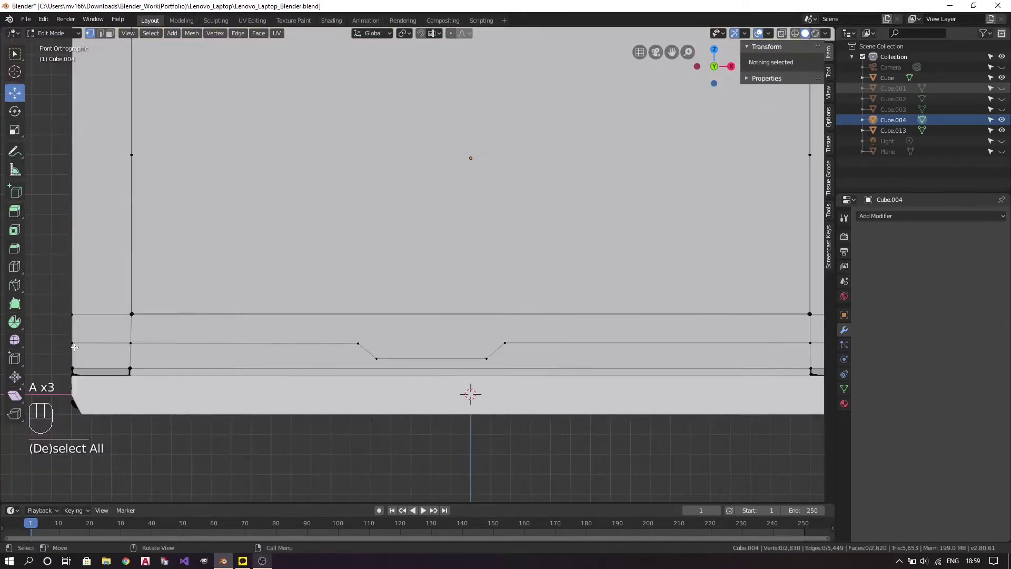
pyautogui.press('1')
pyautogui.press('a')
pyautogui.press('a')
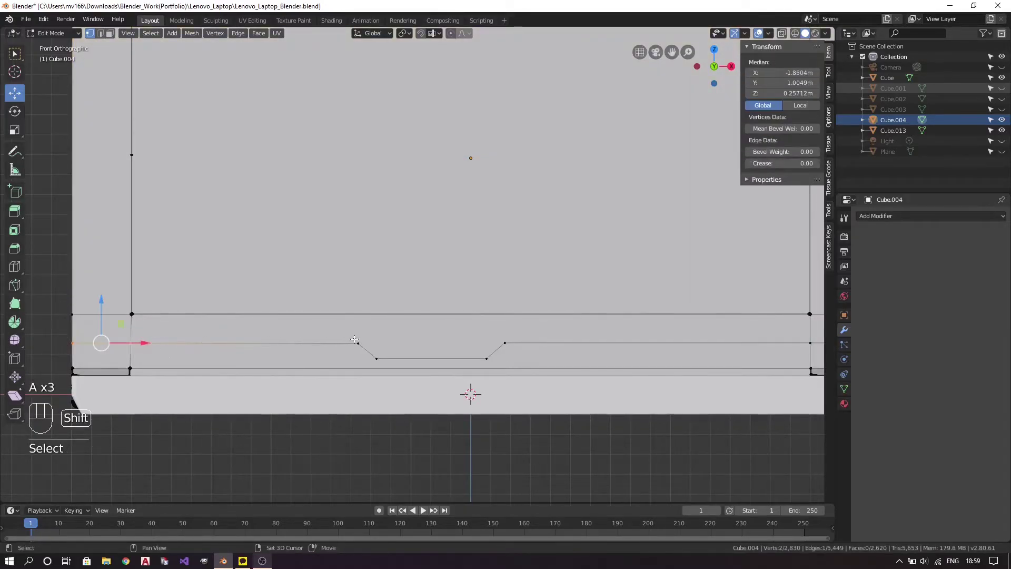
pyautogui.moveTo(574, 324); pyautogui.dragTo(447, 328)
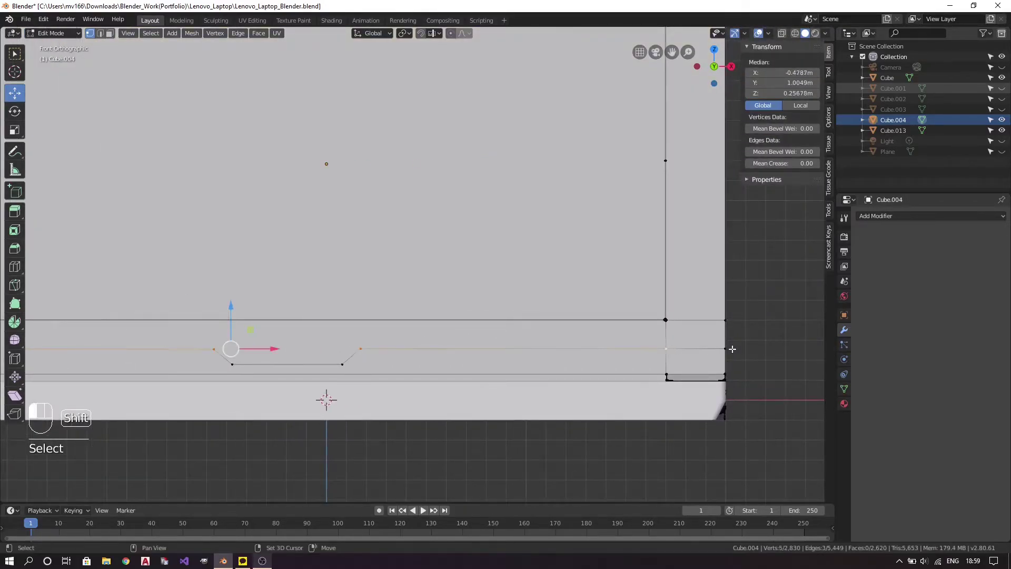
pyautogui.moveTo(316, 247); pyautogui.dragTo(473, 205)
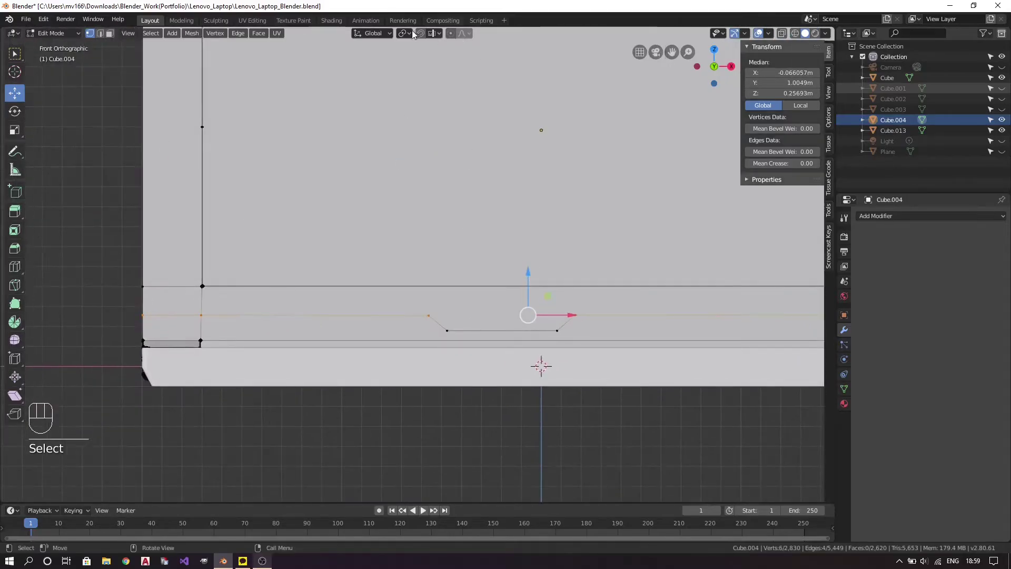
pyautogui.moveTo(406, 38); pyautogui.dragTo(152, 322)
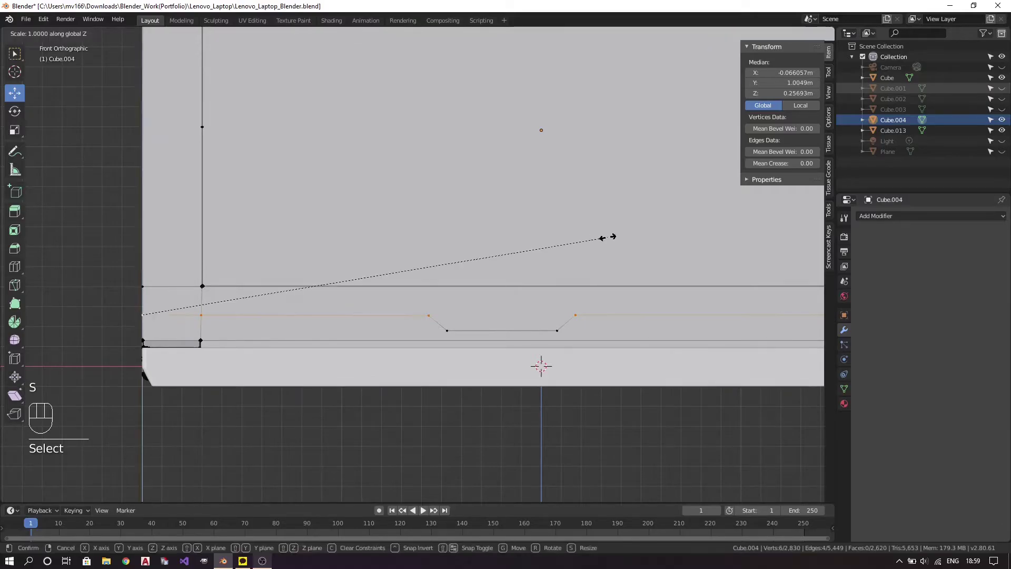
pyautogui.press('s')
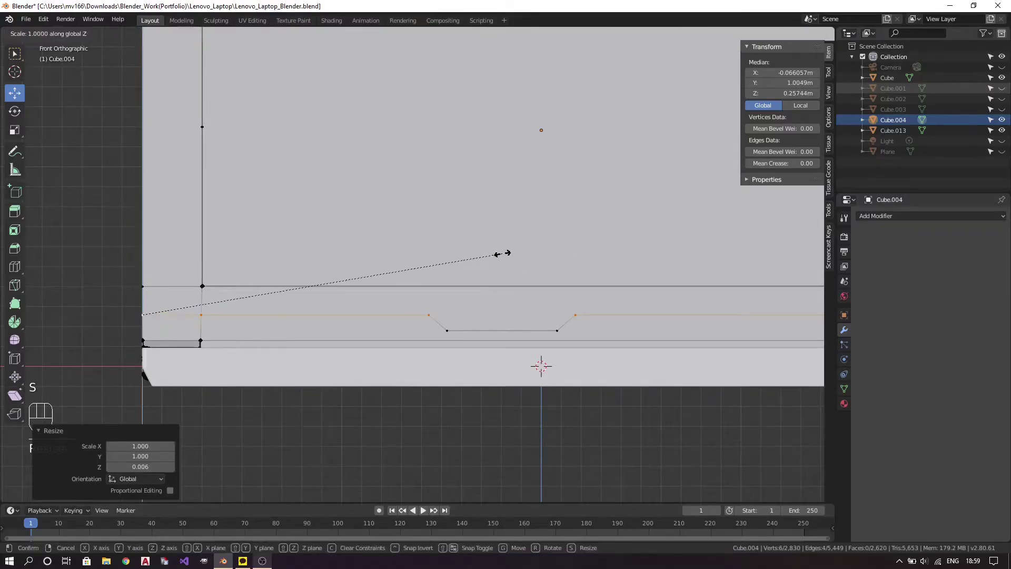
pyautogui.press('s')
pyautogui.moveTo(396, 347); pyautogui.dragTo(354, 357)
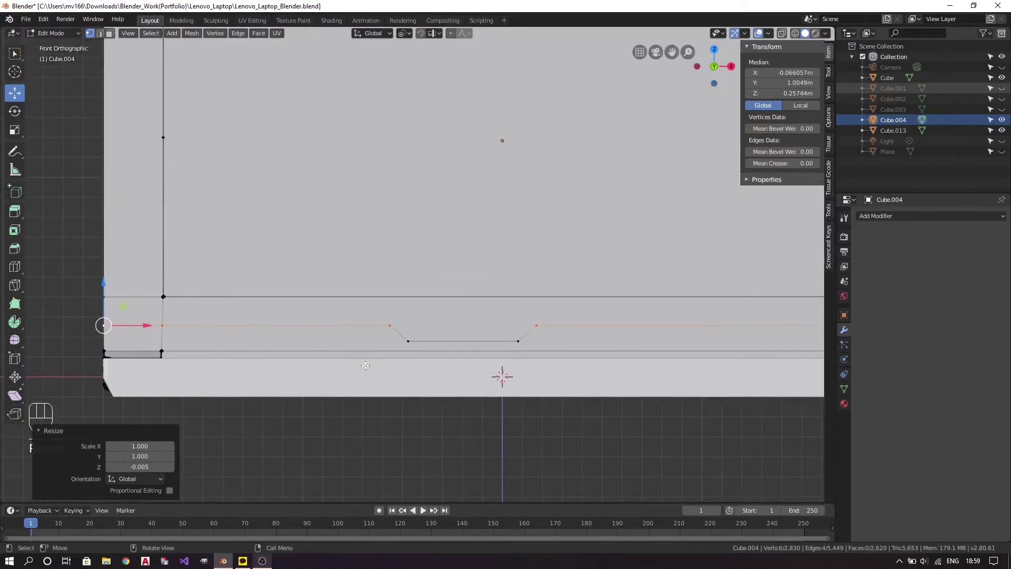
# Move the slanted notch vertices up onto the adjacent edge lines so the profile lines up.
pyautogui.press('a')
pyautogui.press('a')
pyautogui.moveTo(548, 349); pyautogui.dragTo(449, 351)
pyautogui.press('1')
pyautogui.press('2')
pyautogui.press('1')
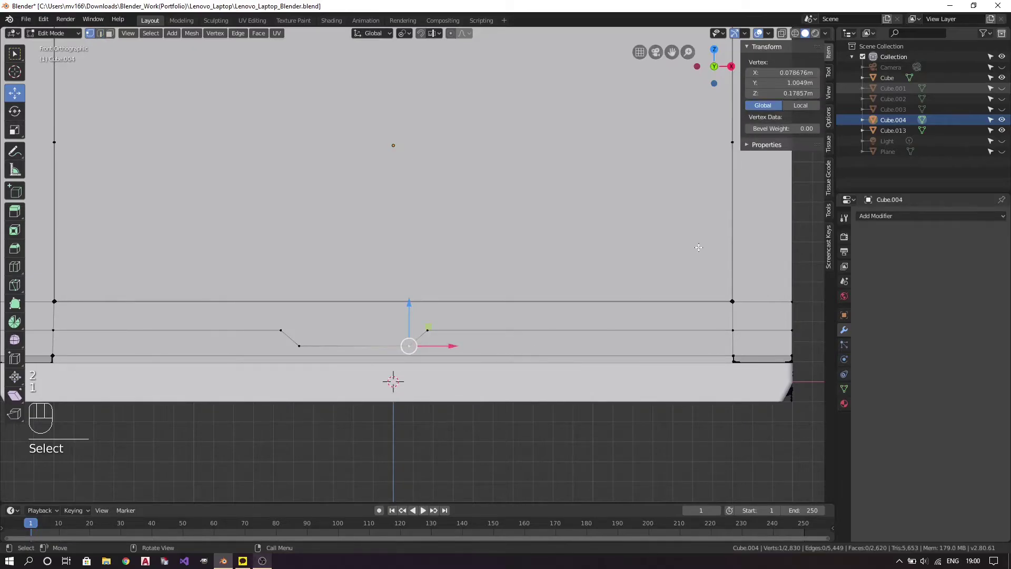
pyautogui.press('a')
pyautogui.press('a')
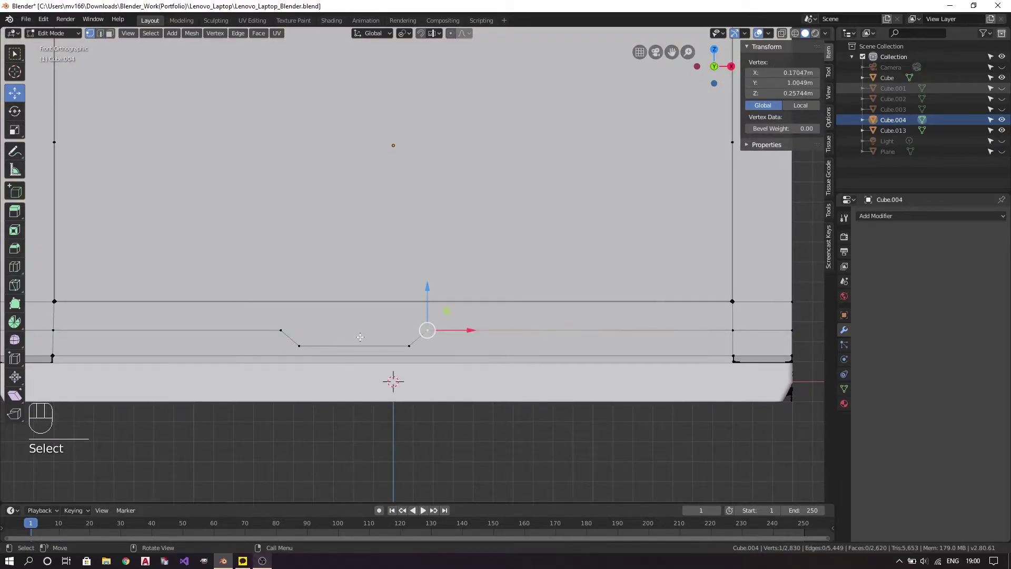
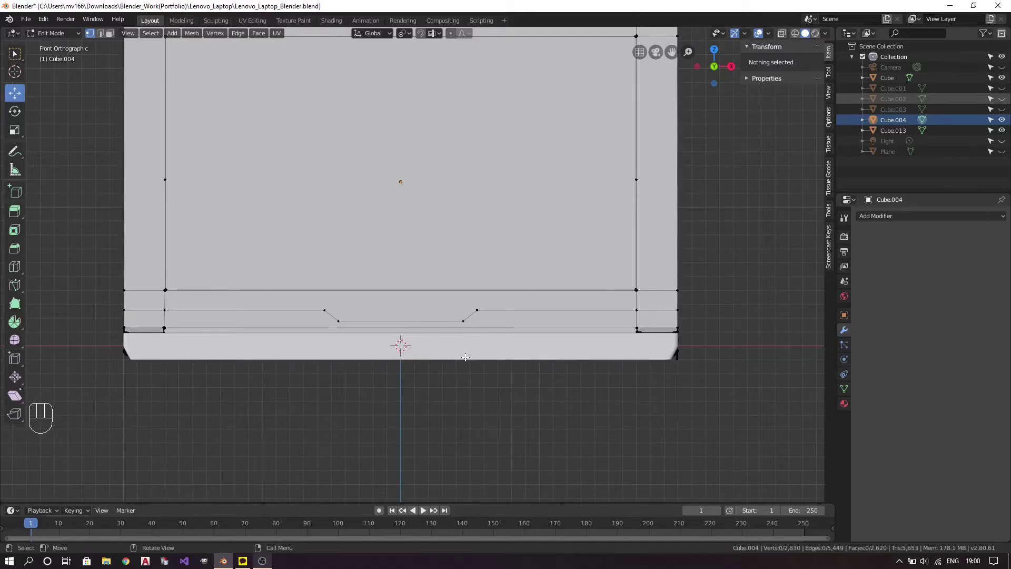
# Extrude the hinge-notch strip faces, scale them along X and nudge them out slightly along Y.
pyautogui.press('3')
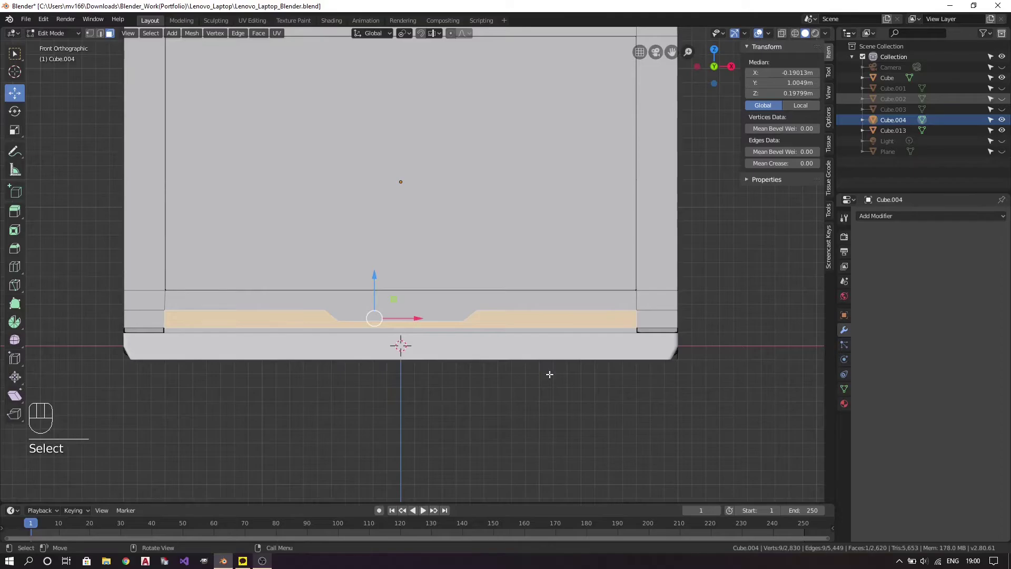
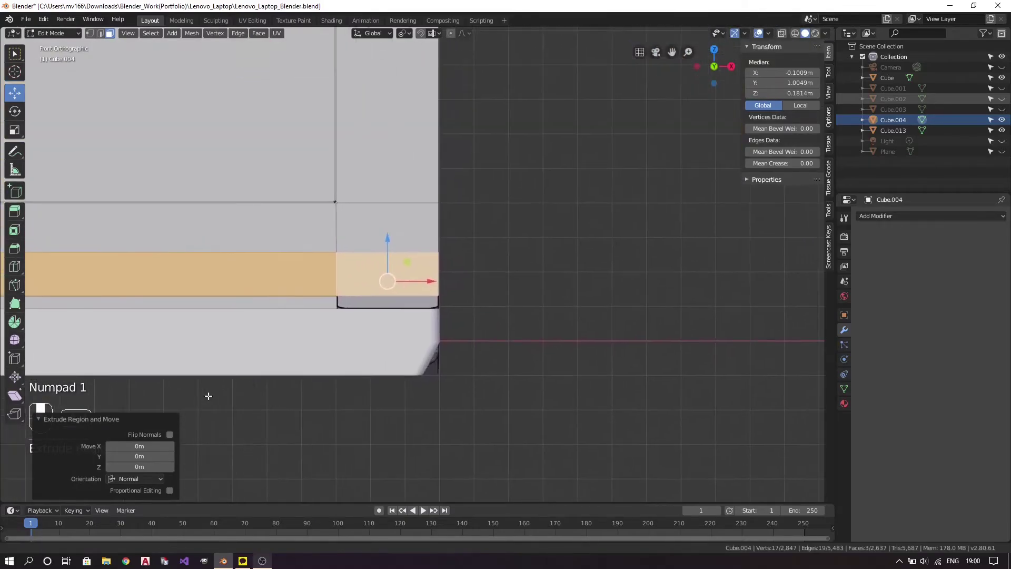
pyautogui.press('s')
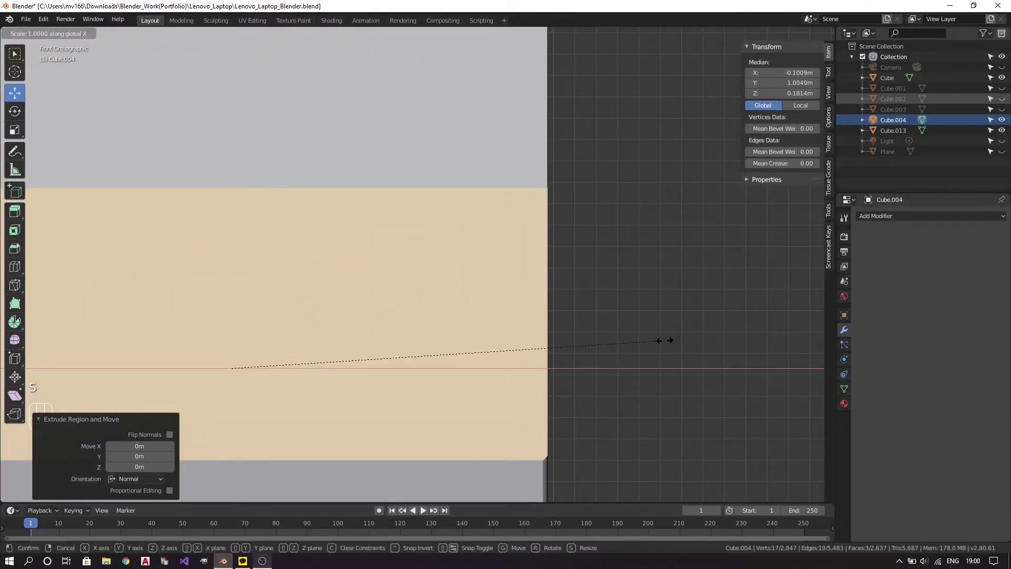
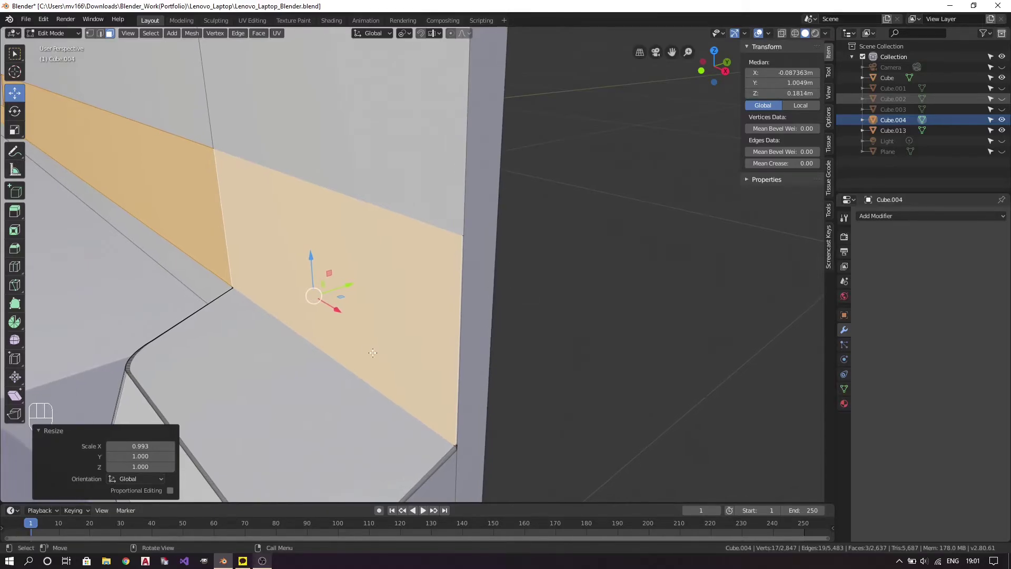
pyautogui.press('s')
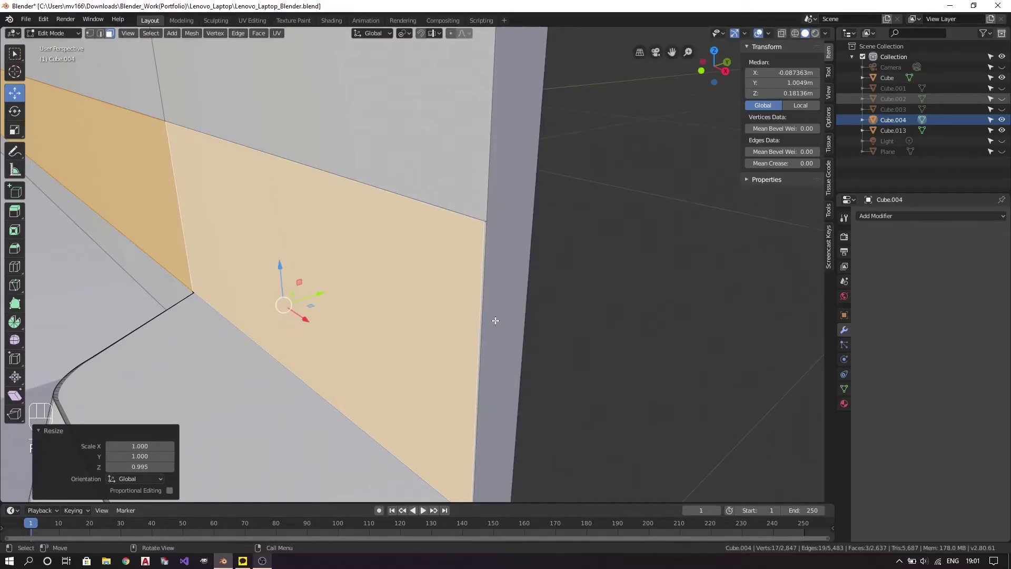
pyautogui.press('e')
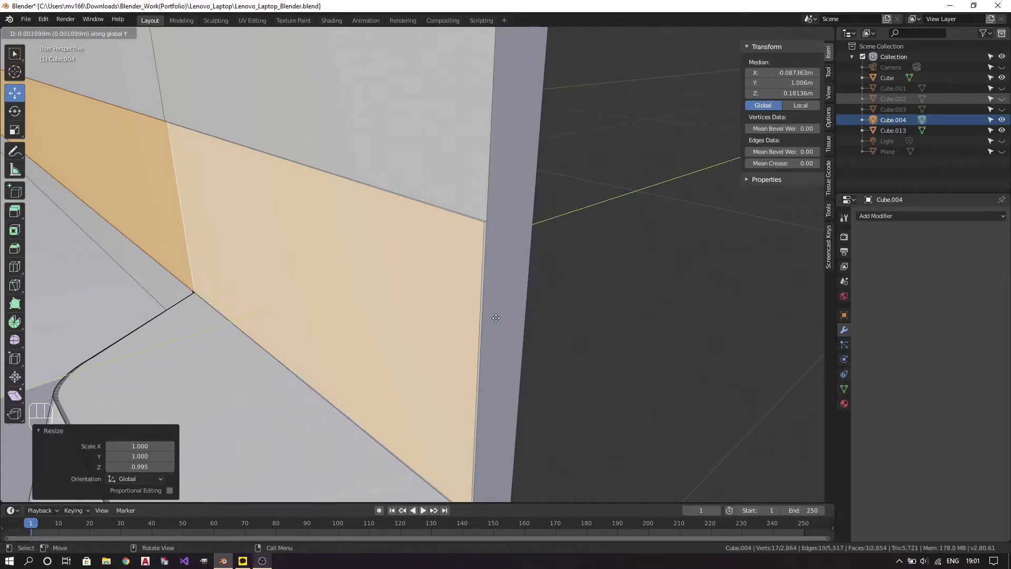
pyautogui.press('Tab')
pyautogui.moveTo(405, 326); pyautogui.dragTo(487, 302)
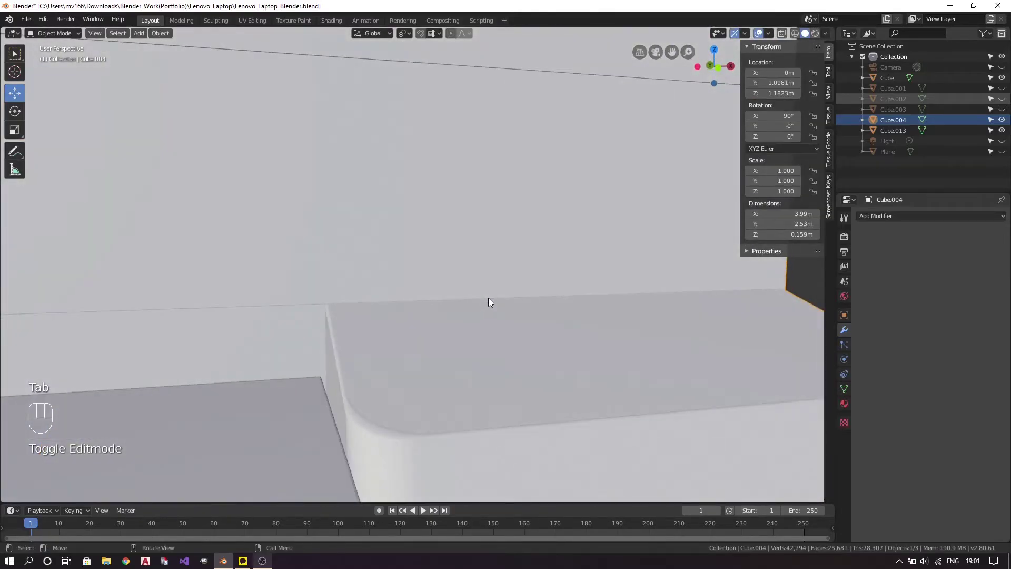
# Orbit from the front view around the hinge area to inspect the extruded notch against the base.
pyautogui.press('KP_1')
pyautogui.middleClick(310, 270)
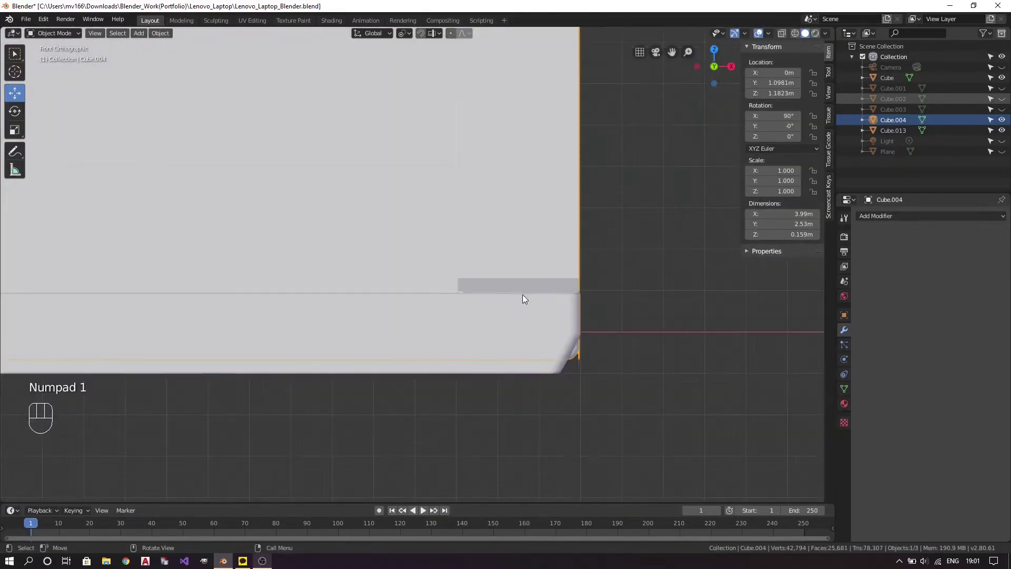
pyautogui.moveTo(554, 280); pyautogui.dragTo(479, 277)
pyautogui.moveTo(480, 277); pyautogui.dragTo(454, 271)
pyautogui.press('z')
pyautogui.moveTo(321, 228); pyautogui.dragTo(428, 333)
pyautogui.moveTo(277, 297); pyautogui.dragTo(388, 312)
pyautogui.middleClick(214, 310)
pyautogui.moveTo(352, 305); pyautogui.dragTo(302, 302)
pyautogui.moveTo(302, 302); pyautogui.dragTo(433, 331)
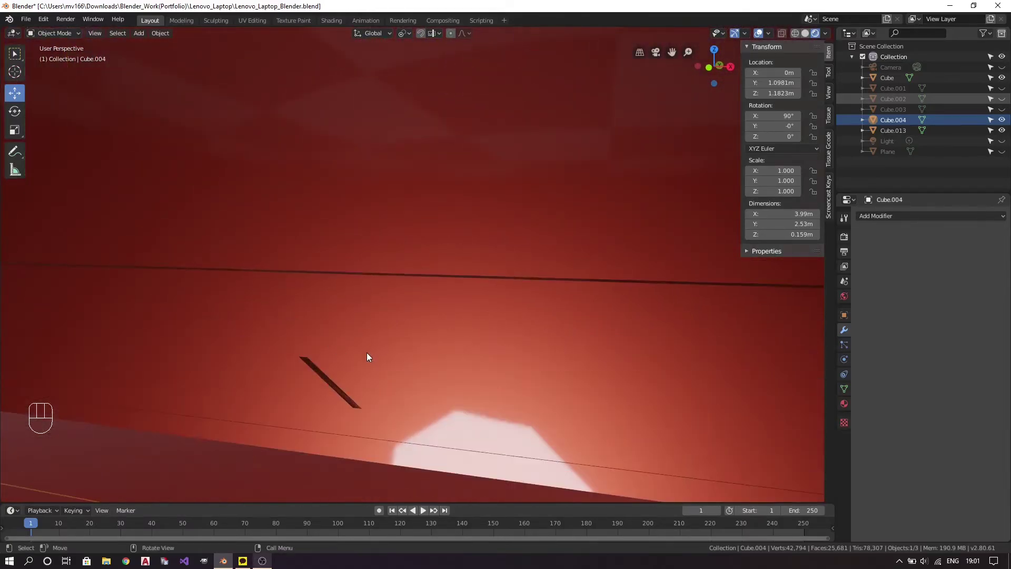
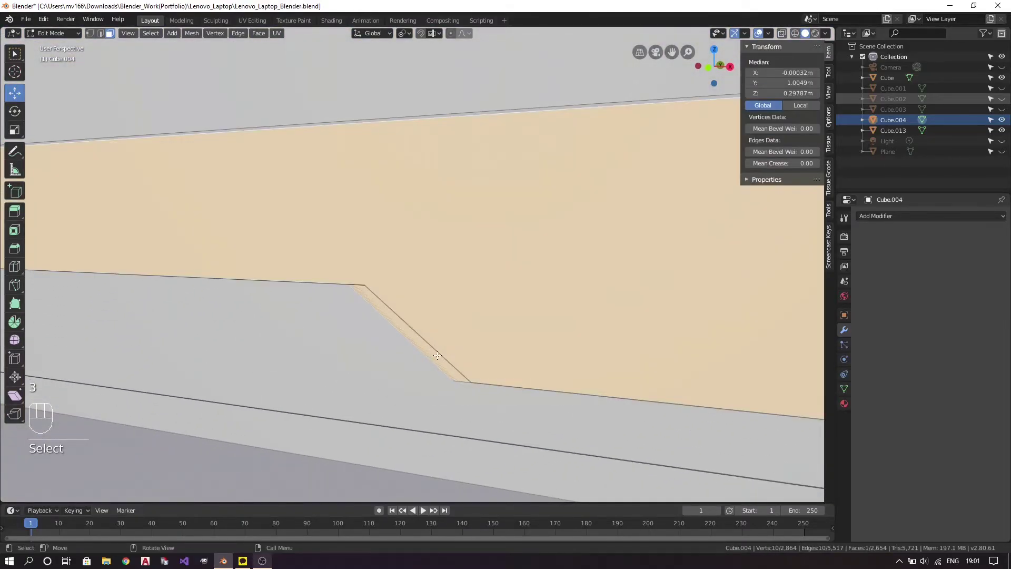
# Enable Auto Merge in the mesh editing Options and switch to vertex select mode.
pyautogui.press('a')
pyautogui.press('a')
pyautogui.press('2')
pyautogui.press('1')
pyautogui.click(833, 115)
pyautogui.click(812, 117)
# Slide the two doubled notch-corner vertices onto their neighbours so they auto-merge.
pyautogui.press('g')
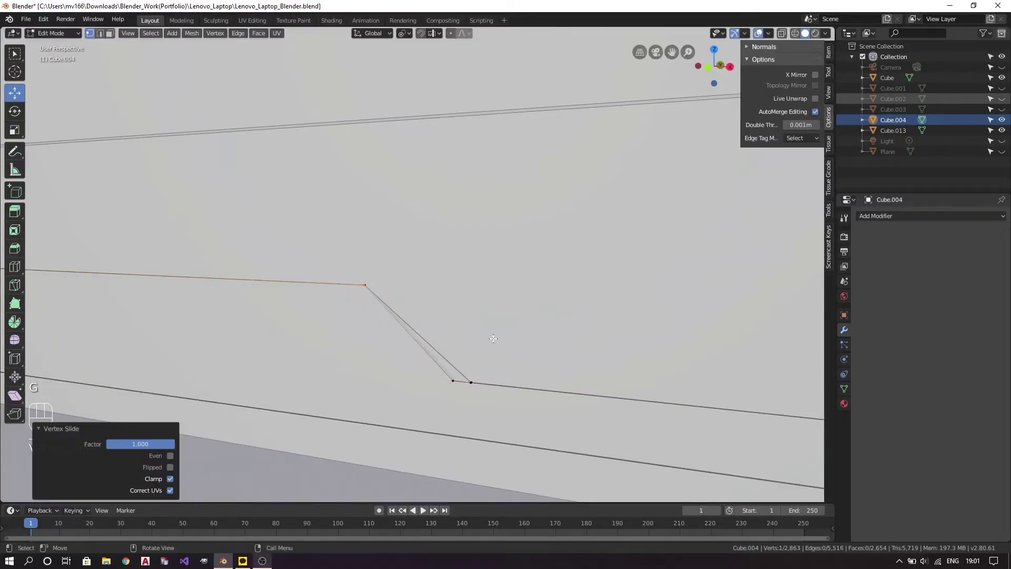
pyautogui.press('g')
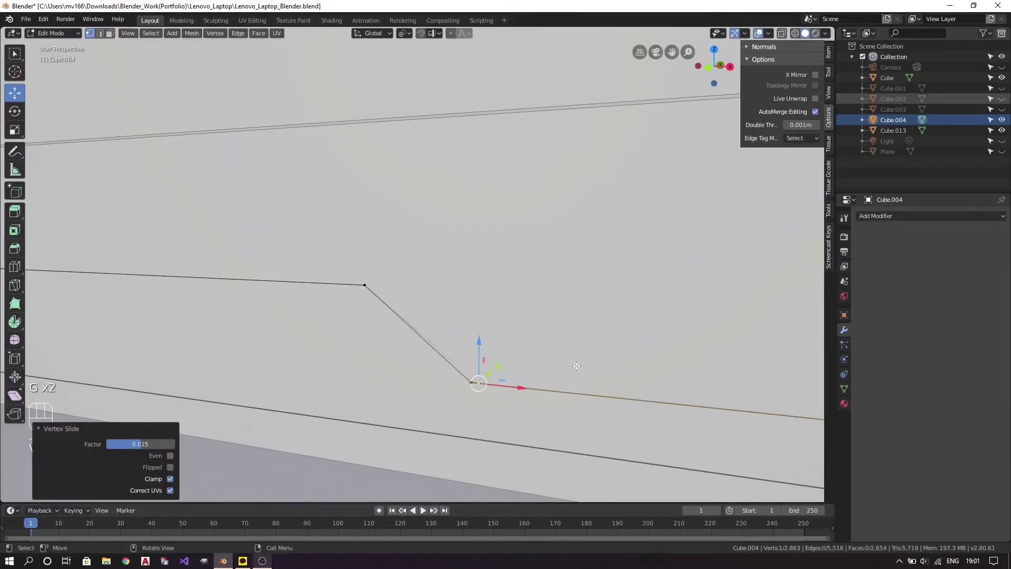
pyautogui.press('g')
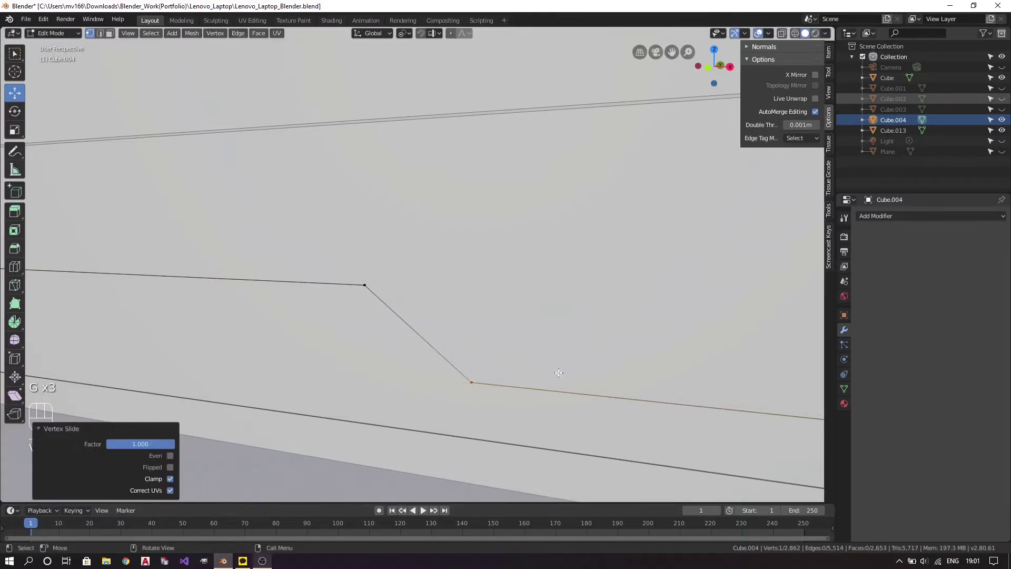
pyautogui.press('a')
pyautogui.press('a')
pyautogui.moveTo(511, 354); pyautogui.dragTo(476, 389)
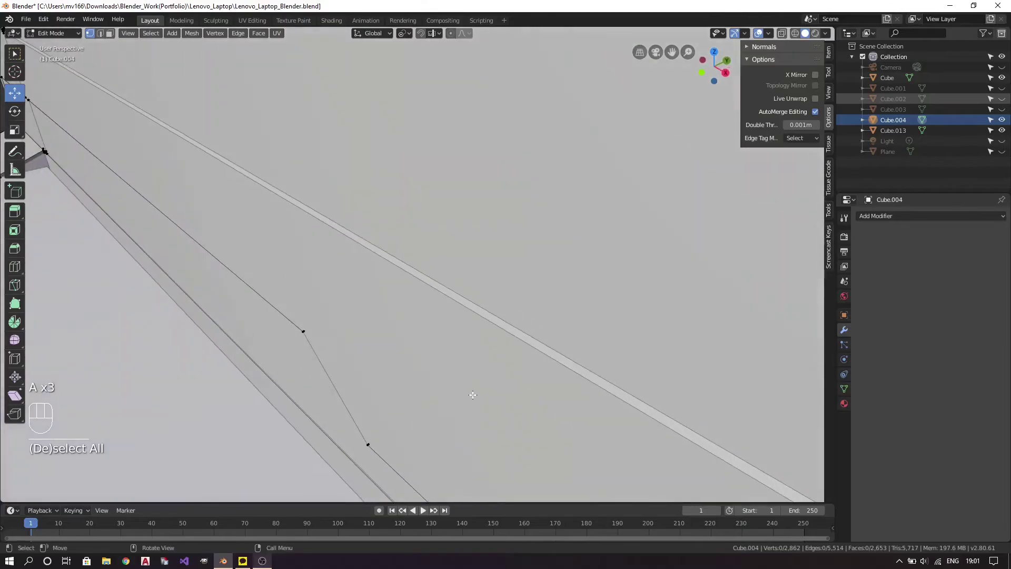
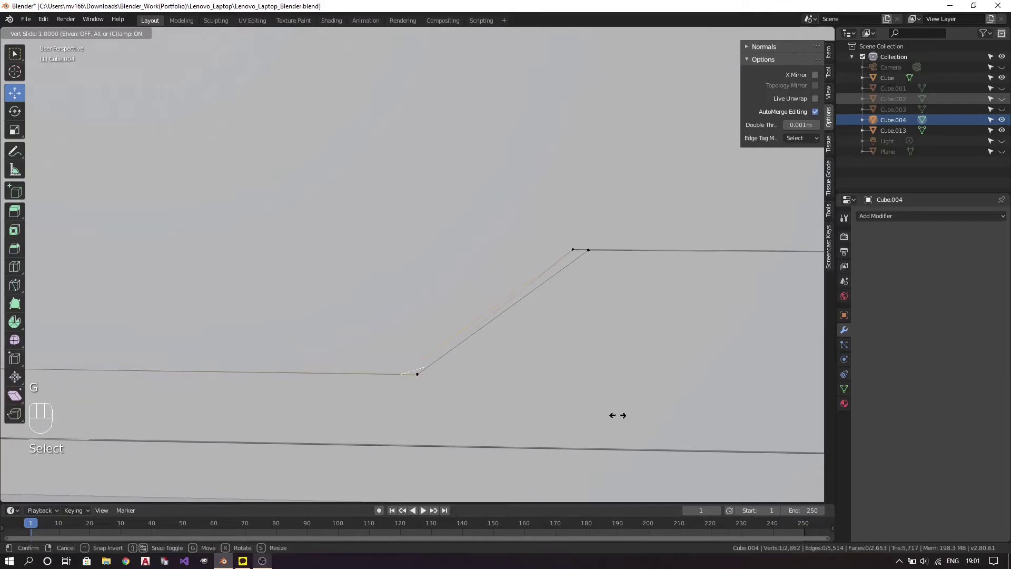
pyautogui.press('g')
pyautogui.press('a')
pyautogui.press('a')
pyautogui.moveTo(553, 319); pyautogui.dragTo(495, 289)
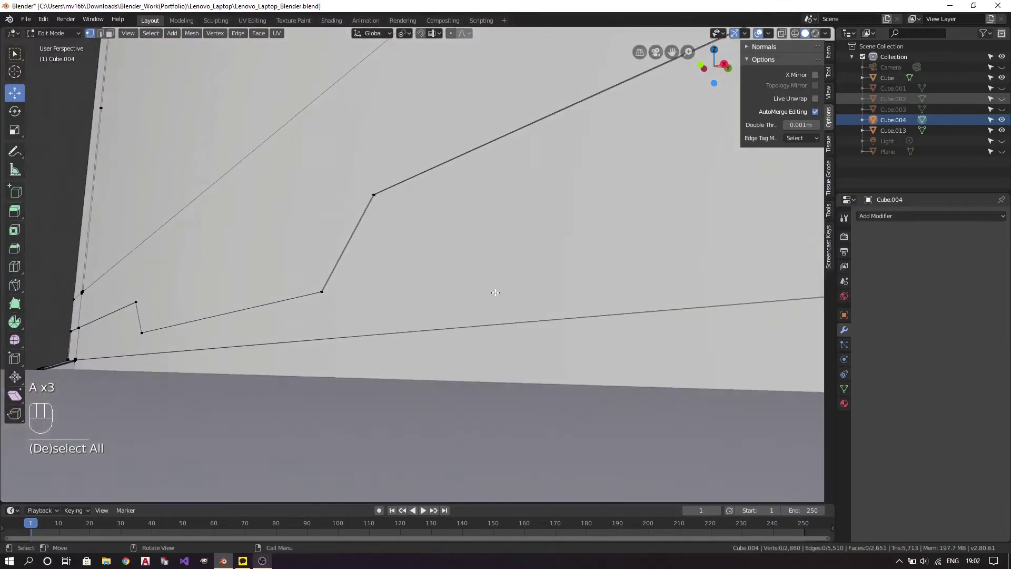
# Leave edit mode and orbit around the lid to check the cleaned notch corners.
pyautogui.press('Tab')
pyautogui.moveTo(242, 291); pyautogui.dragTo(341, 312)
pyautogui.middleClick(243, 322)
pyautogui.moveTo(379, 294); pyautogui.dragTo(556, 294)
pyautogui.moveTo(476, 297); pyautogui.dragTo(536, 275)
pyautogui.moveTo(508, 287); pyautogui.dragTo(412, 301)
pyautogui.moveTo(435, 320); pyautogui.dragTo(454, 309)
pyautogui.moveTo(415, 235); pyautogui.dragTo(481, 308)
pyautogui.press('z')
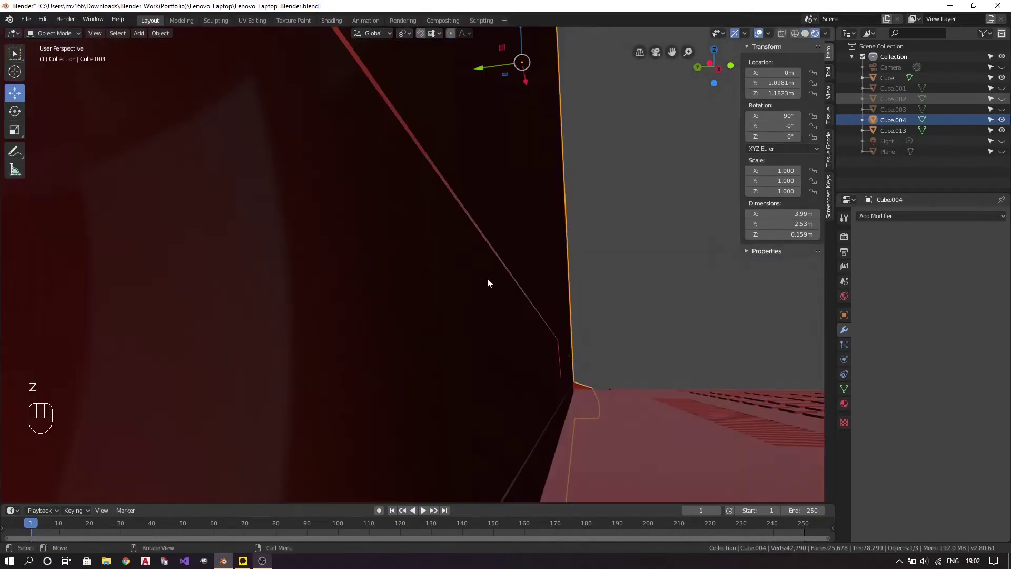
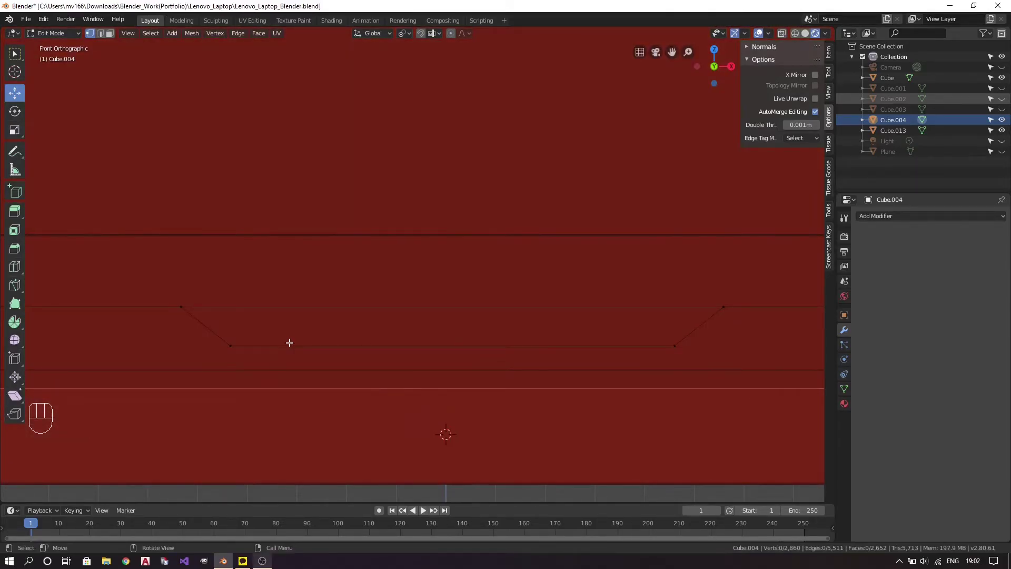
# Vertex-slide the first remaining notch vertex along its edge into place.
pyautogui.press('2')
pyautogui.press('2')
pyautogui.press('a')
pyautogui.press('a')
pyautogui.press('1')
pyautogui.press('g')
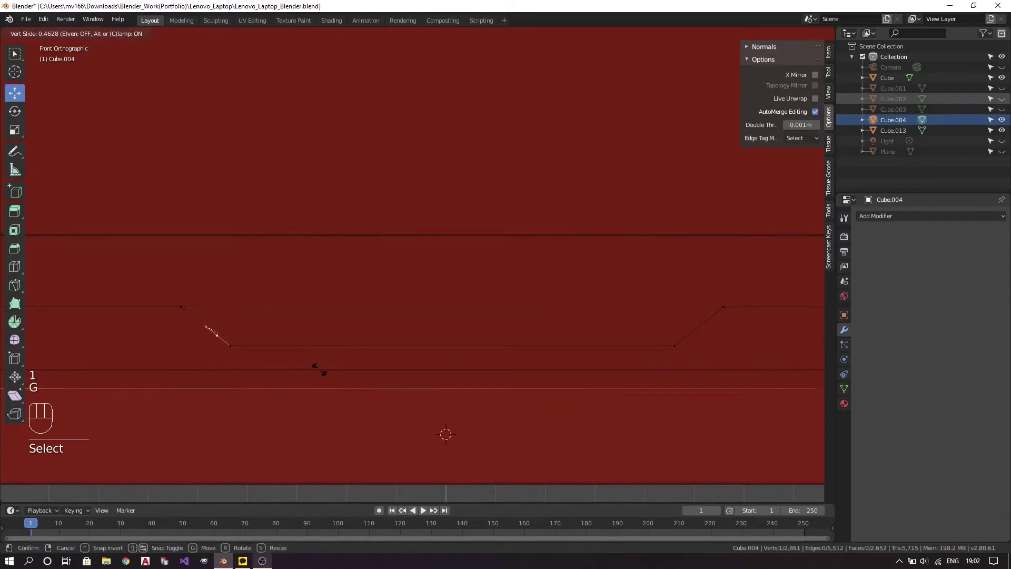
pyautogui.press('a')
pyautogui.press('a')
pyautogui.press('2')
# Nudge the second notch vertex into place and turn off Auto Merge.
pyautogui.press('a')
pyautogui.press('a')
pyautogui.press('1')
pyautogui.press('g')
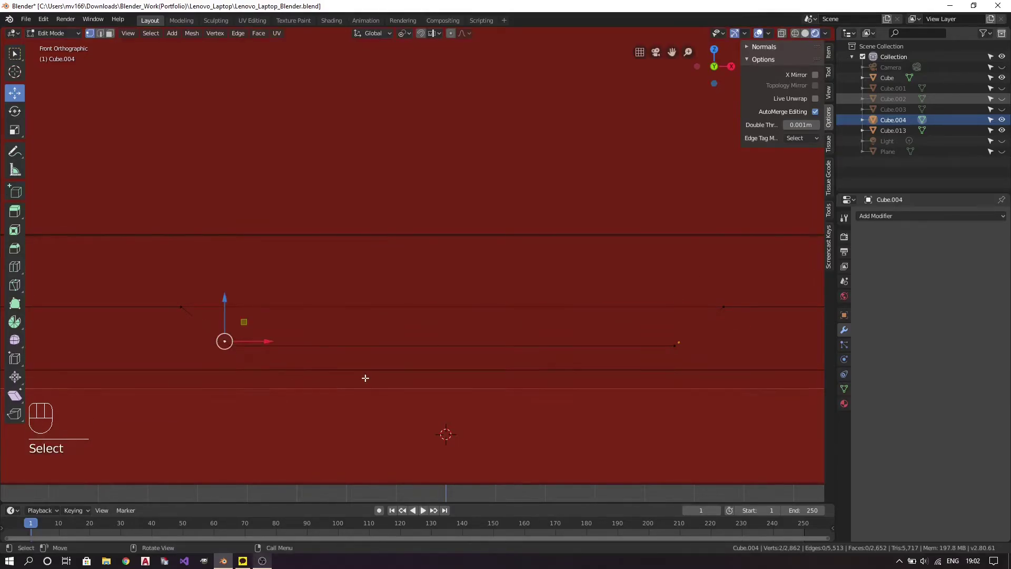
pyautogui.press('j')
pyautogui.press('a')
pyautogui.press('a')
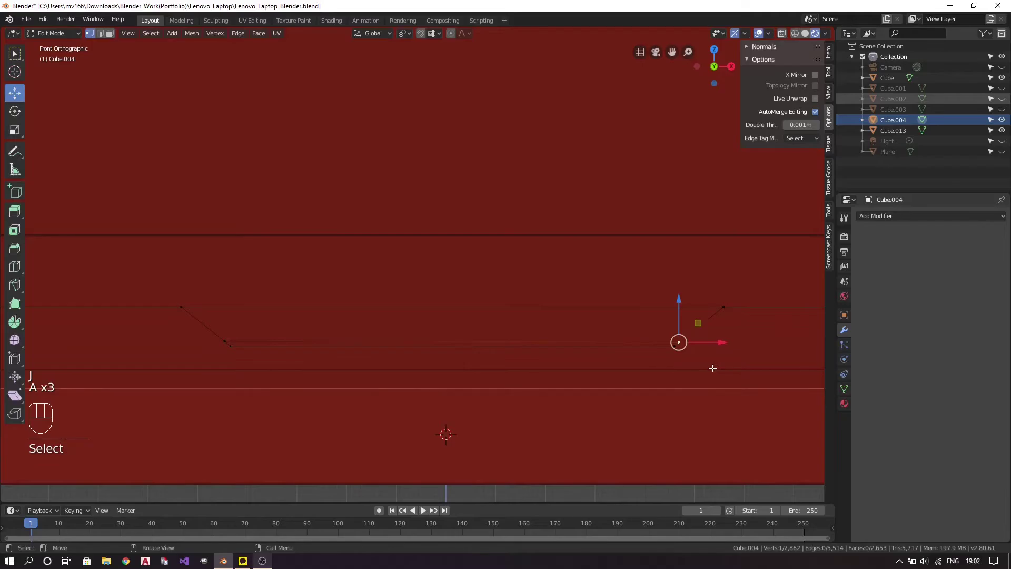
pyautogui.press('g')
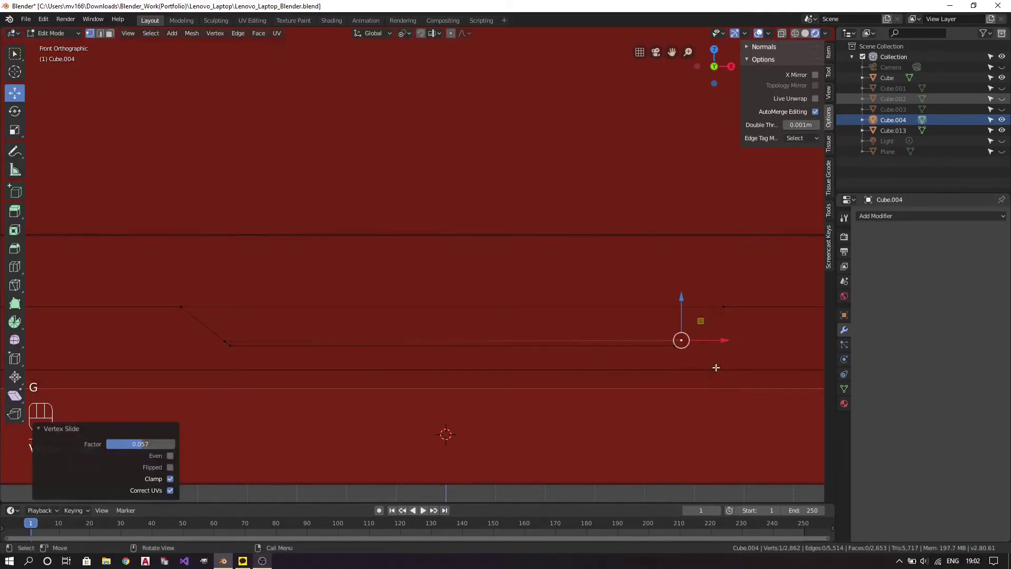
pyautogui.press('a')
pyautogui.press('a')
pyautogui.press('1')
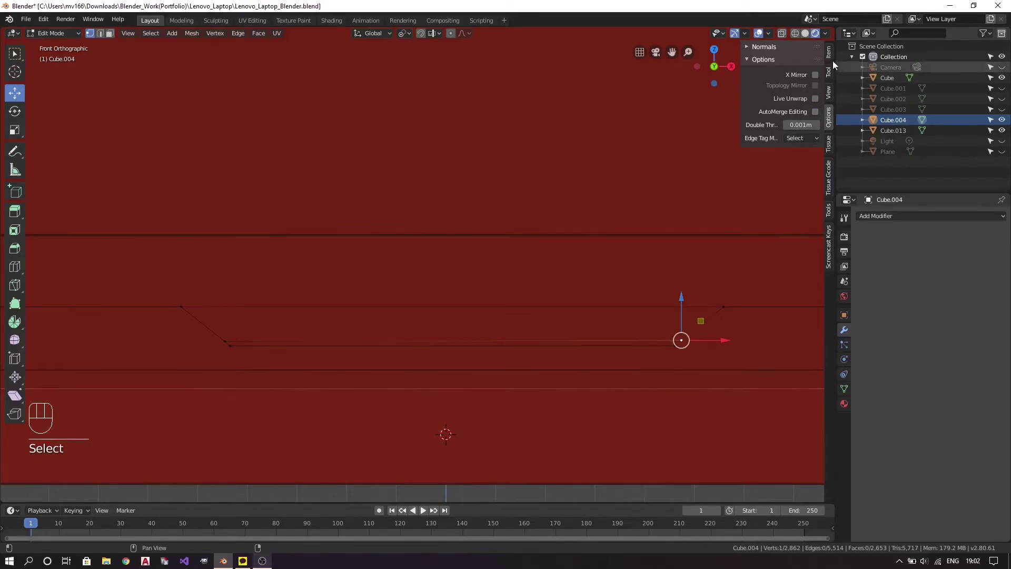
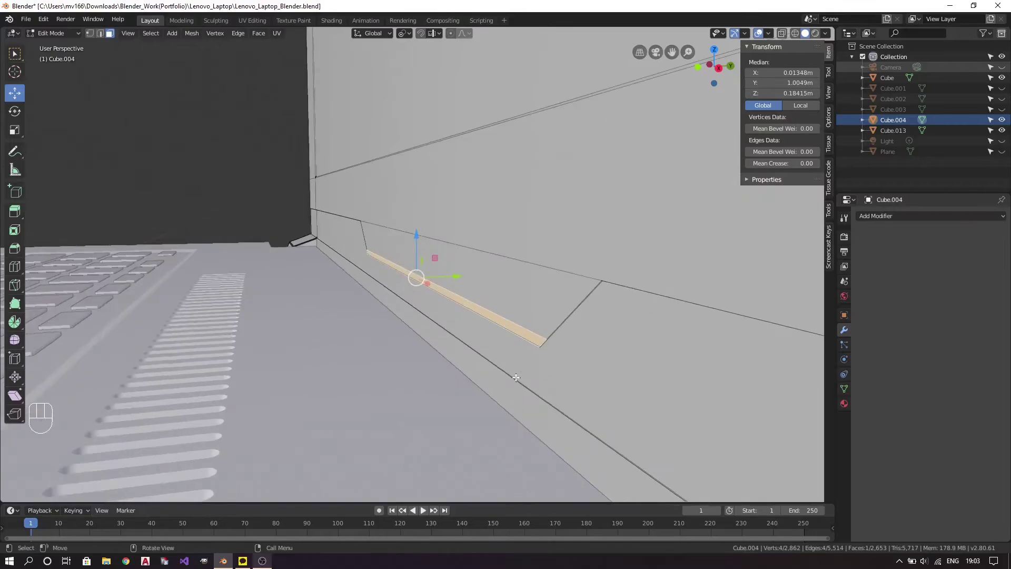
# Extrude the thin hinge strip face slightly outward along Y.
pyautogui.moveTo(520, 378); pyautogui.dragTo(478, 367)
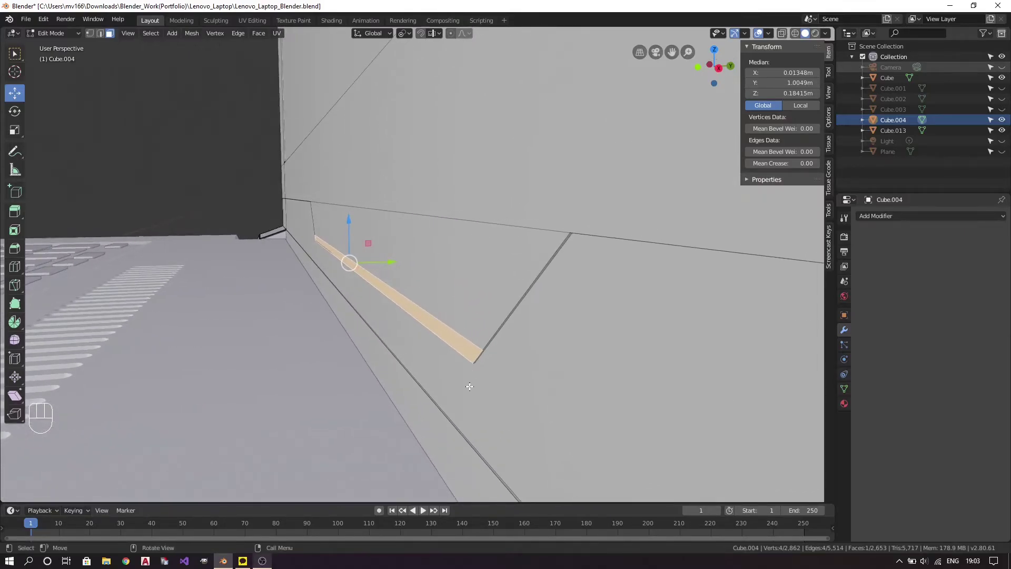
pyautogui.press('e')
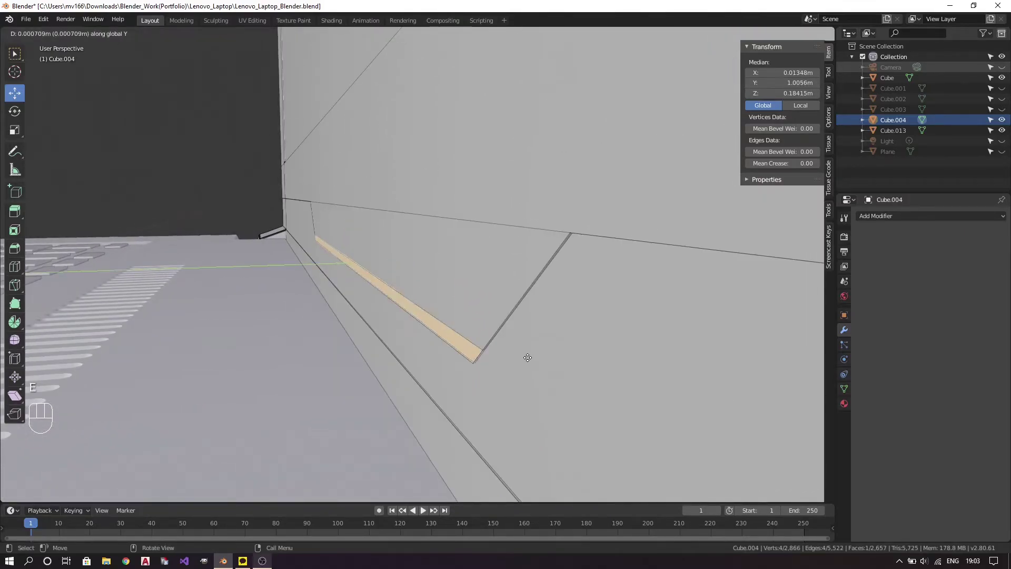
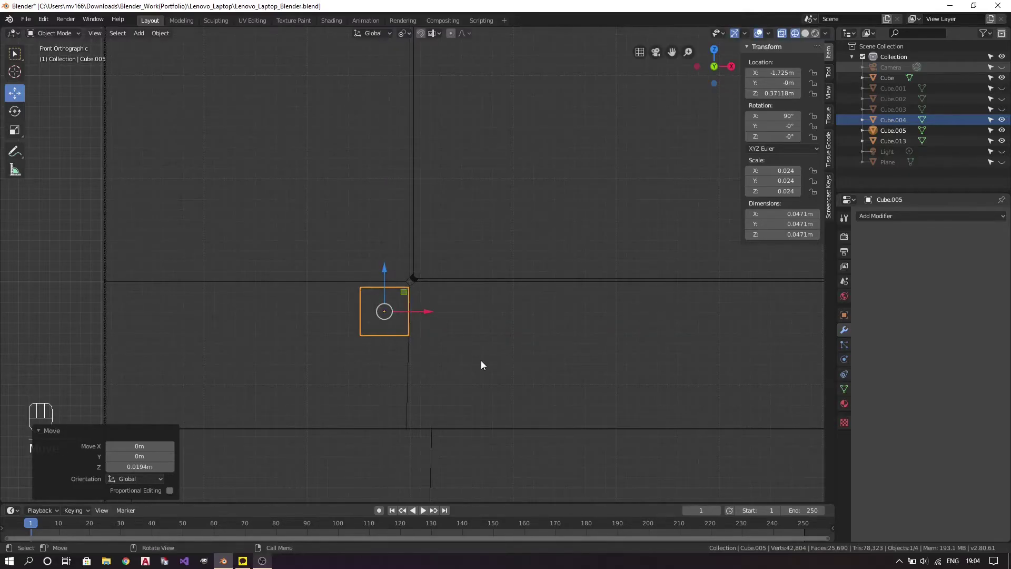
# Move the small cube along Y against the lid's inner face near the hinge and save the file.
pyautogui.press('z')
pyautogui.moveTo(557, 331); pyautogui.dragTo(464, 362)
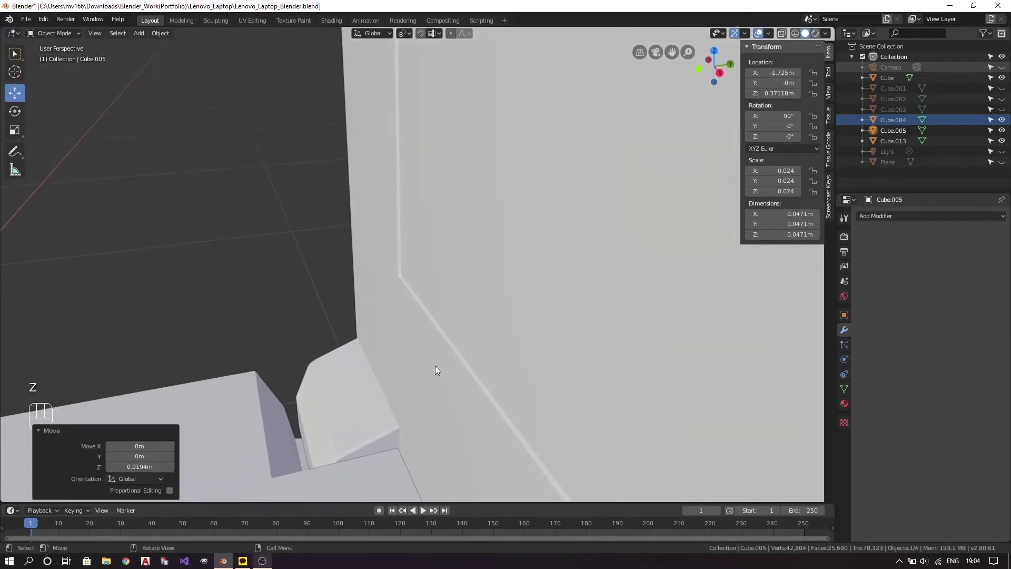
pyautogui.moveTo(329, 319); pyautogui.dragTo(557, 313)
pyautogui.moveTo(574, 319); pyautogui.dragTo(543, 318)
pyautogui.moveTo(378, 268); pyautogui.dragTo(539, 354)
pyautogui.moveTo(539, 354); pyautogui.dragTo(360, 347)
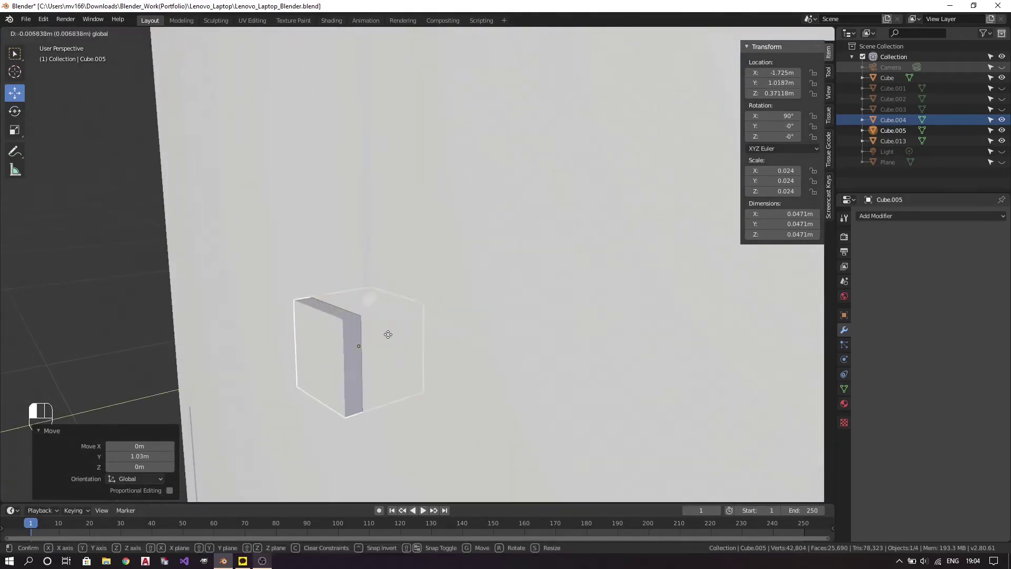
pyautogui.press('BackSpace')
pyautogui.press('KP_1')
pyautogui.press('ctrl+s')
pyautogui.press('z')
pyautogui.press('ctrl+s')
pyautogui.press('z')
pyautogui.moveTo(436, 339); pyautogui.dragTo(522, 364)
pyautogui.press('ctrl+s')
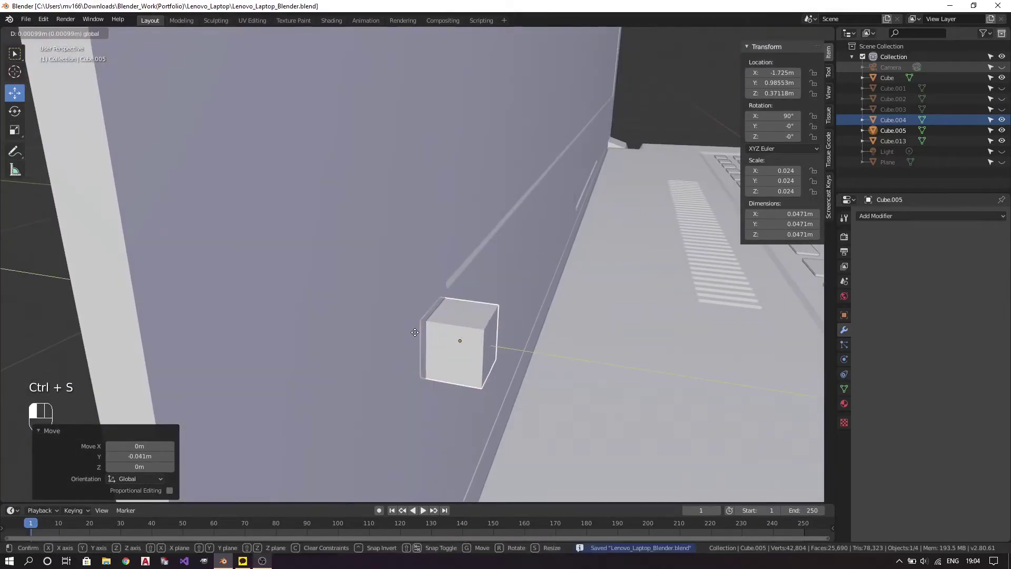
pyautogui.click(415, 333)
# Orbit around the lid to check the cube's placement, saving as you go.
pyautogui.press('a')
pyautogui.press('a')
pyautogui.press('ctrl+s')
pyautogui.moveTo(563, 379); pyautogui.dragTo(435, 314)
pyautogui.press('ctrl+s')
pyautogui.moveTo(441, 385); pyautogui.dragTo(532, 319)
pyautogui.moveTo(521, 346); pyautogui.dragTo(475, 367)
pyautogui.moveTo(461, 422); pyautogui.dragTo(424, 340)
pyautogui.moveTo(419, 389); pyautogui.dragTo(468, 442)
pyautogui.press('ctrl+s')
pyautogui.moveTo(499, 350); pyautogui.dragTo(469, 418)
pyautogui.moveTo(443, 371); pyautogui.dragTo(511, 348)
pyautogui.moveTo(520, 333); pyautogui.dragTo(478, 350)
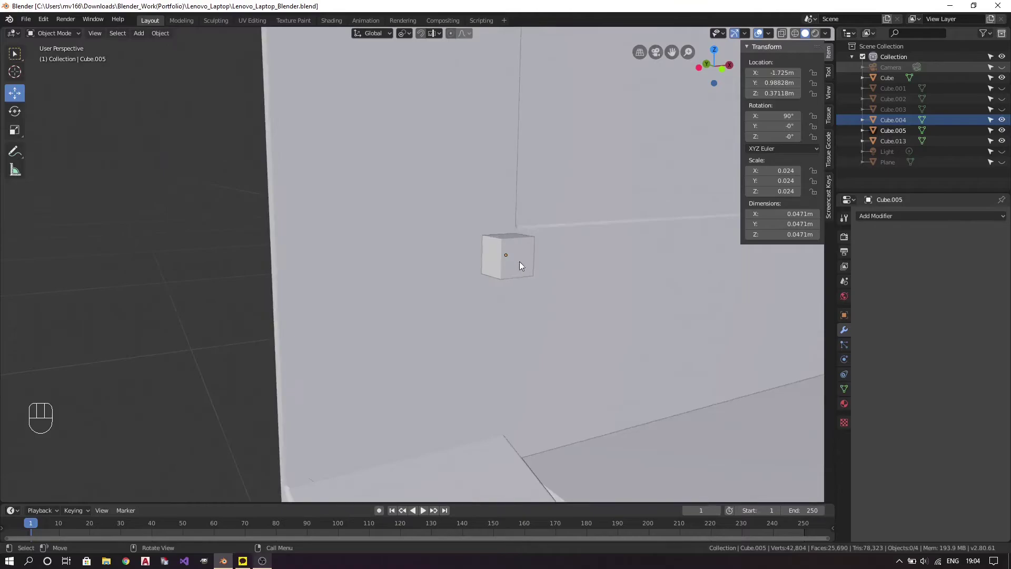
# From front orthographic view, duplicate the cube as Cube.006 and move it along X to the opposite corner.
pyautogui.press('KP_1')
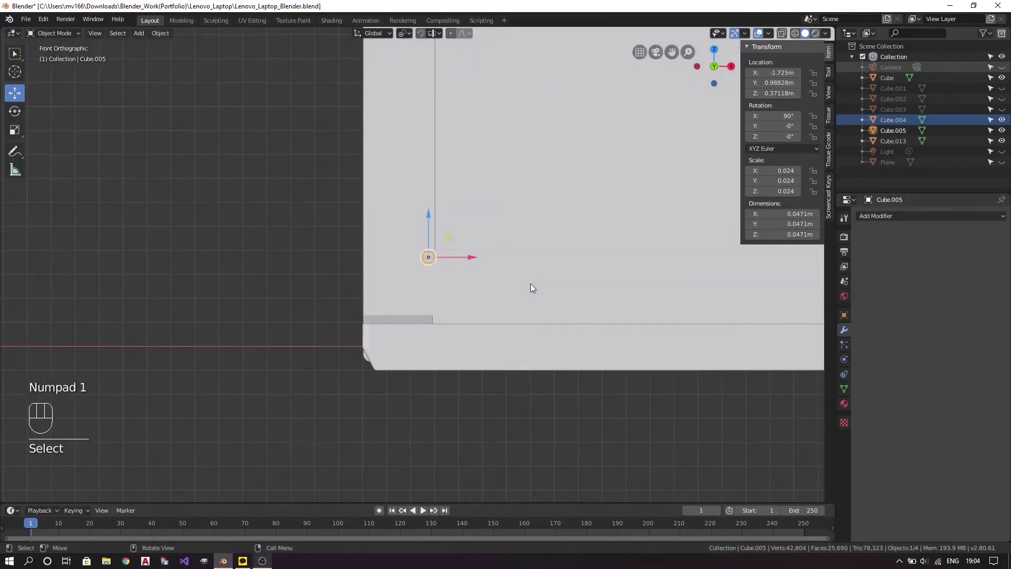
pyautogui.middleClick(657, 303)
pyautogui.moveTo(467, 301); pyautogui.dragTo(451, 307)
pyautogui.press('shift+d')
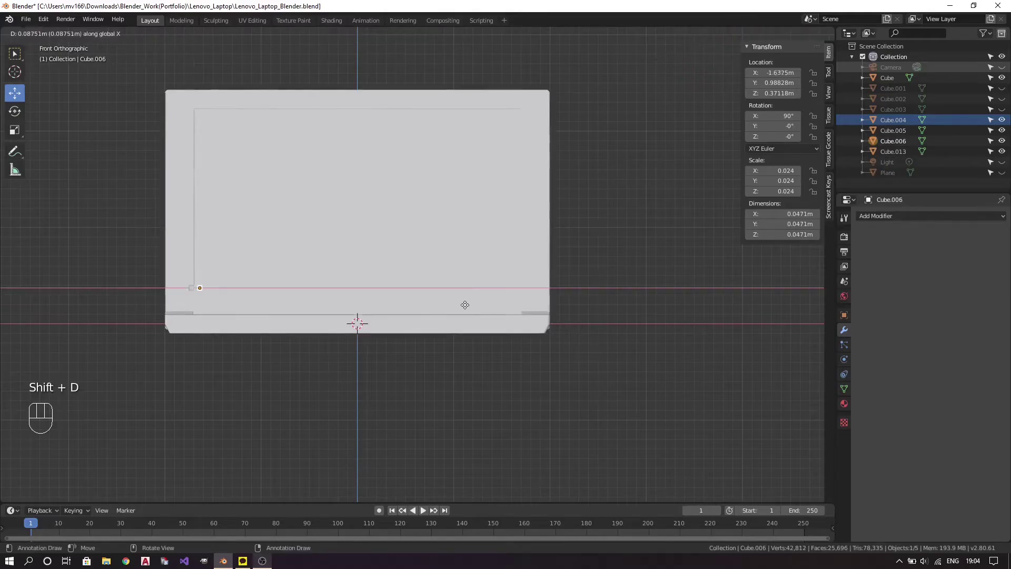
pyautogui.moveTo(651, 318); pyautogui.dragTo(505, 318)
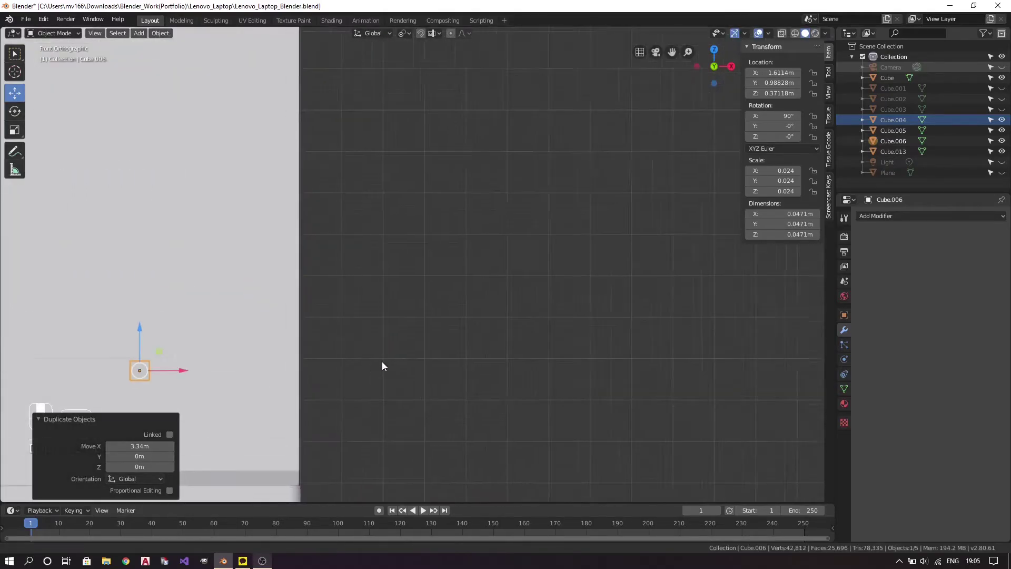
pyautogui.moveTo(380, 355); pyautogui.dragTo(464, 327)
pyautogui.press('z')
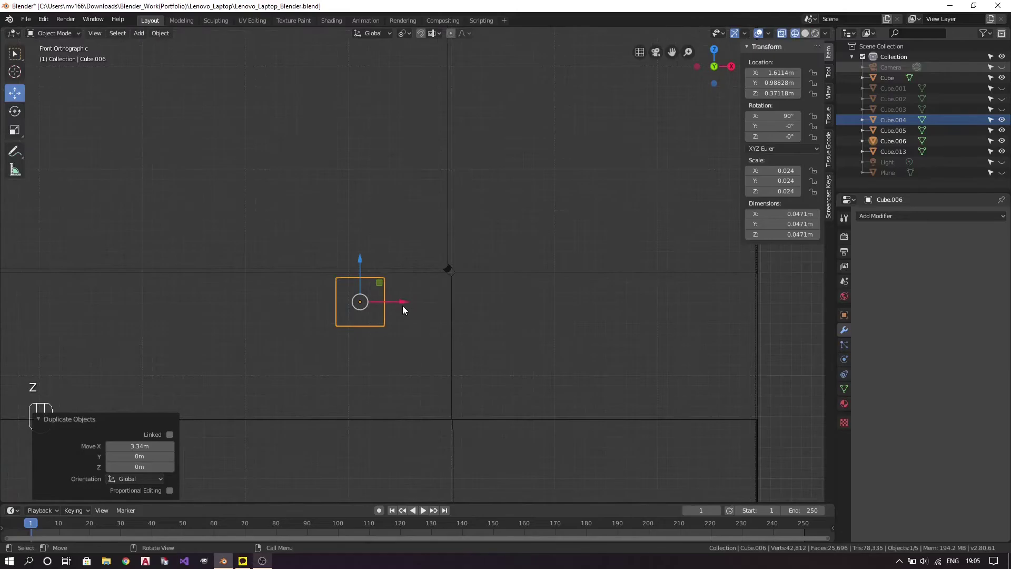
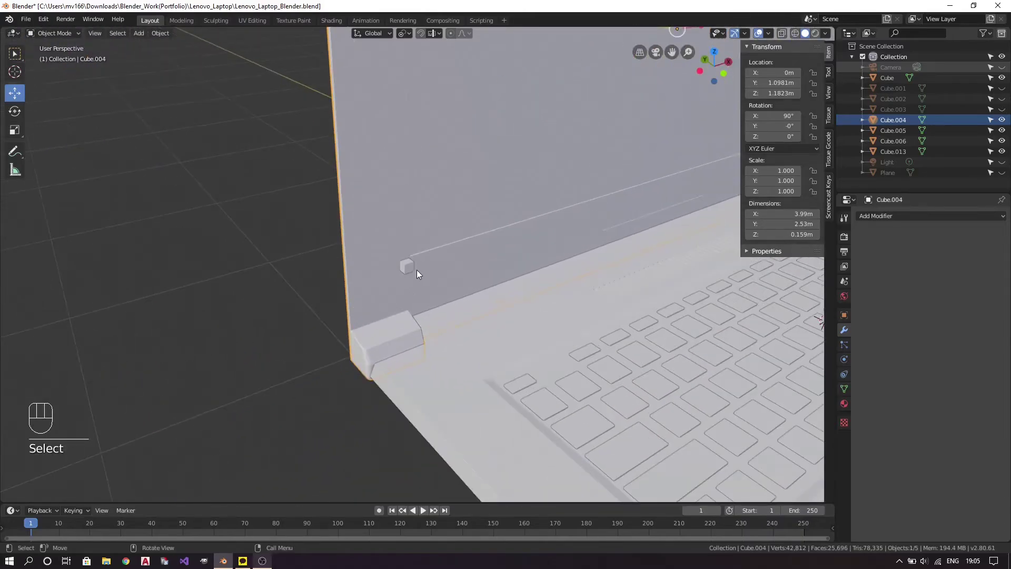
# Select the lid and add a Boolean Difference modifier using Cube.005 as the cutter.
pyautogui.moveTo(572, 305); pyautogui.dragTo(597, 281)
pyautogui.moveTo(635, 237); pyautogui.dragTo(541, 294)
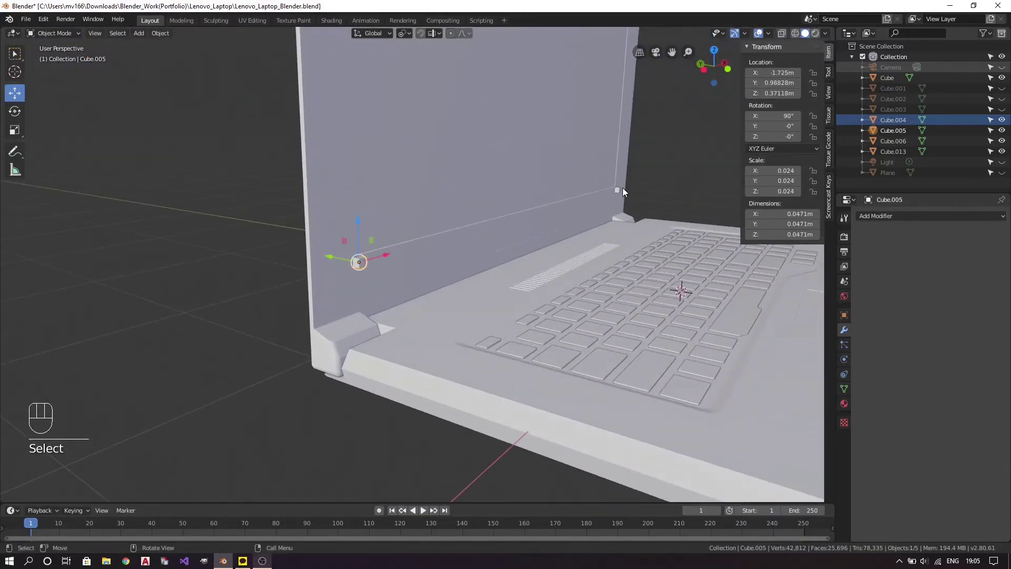
pyautogui.click(623, 190)
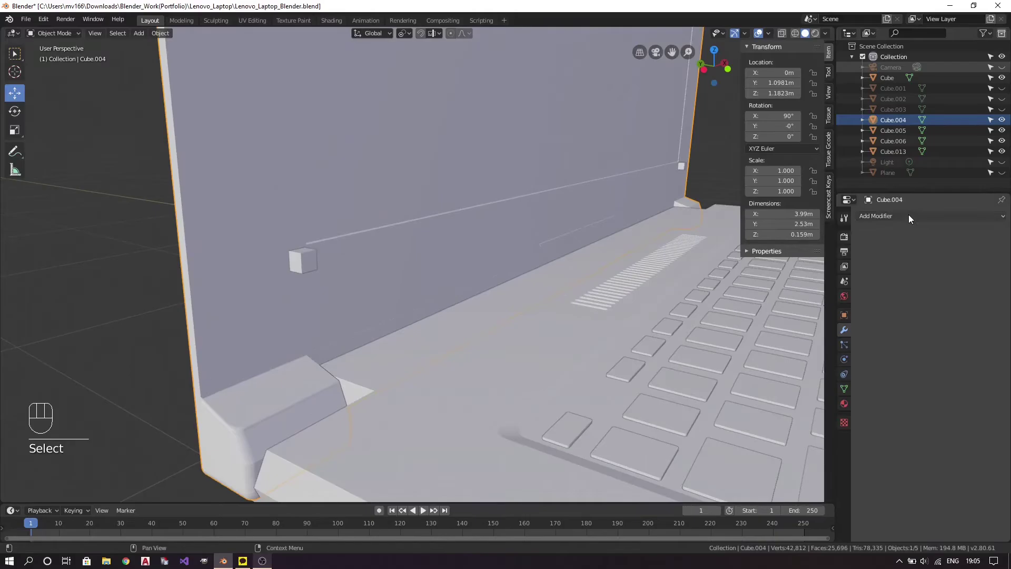
pyautogui.moveTo(911, 217); pyautogui.dragTo(1001, 235)
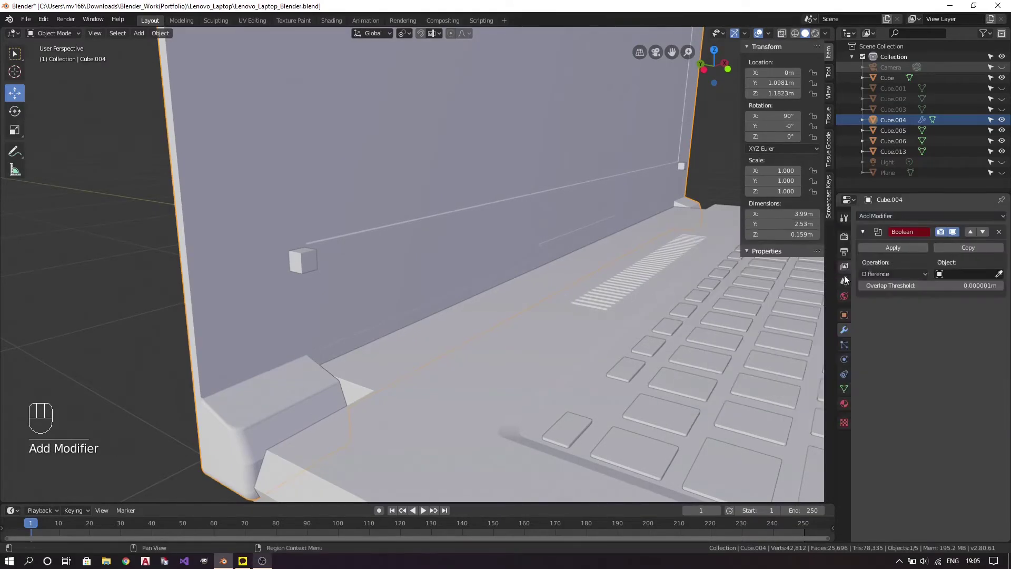
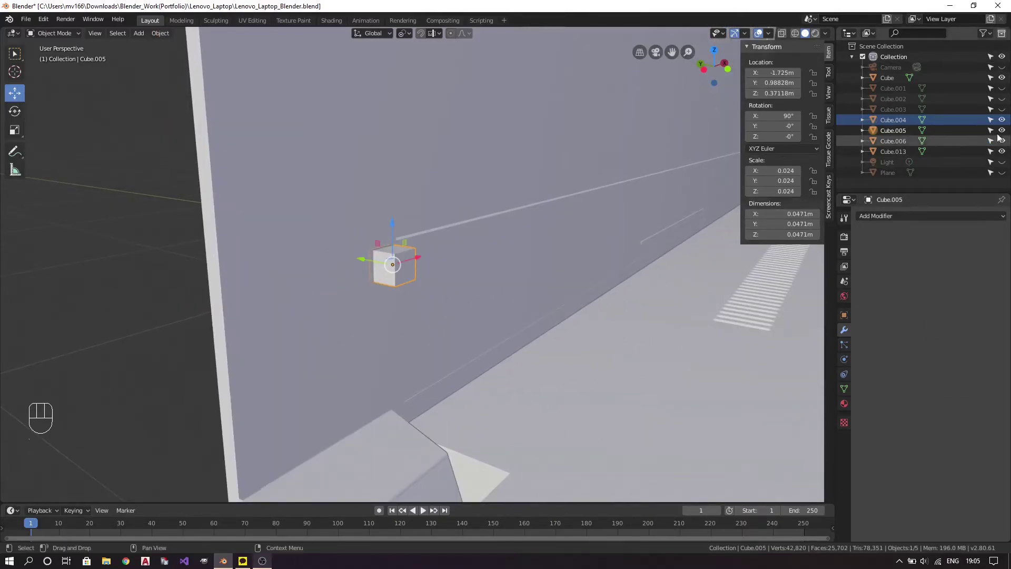
pyautogui.middleClick(500, 296)
# Check the square hole in edit mode, then apply the Boolean modifier to the lid.
pyautogui.press('Tab')
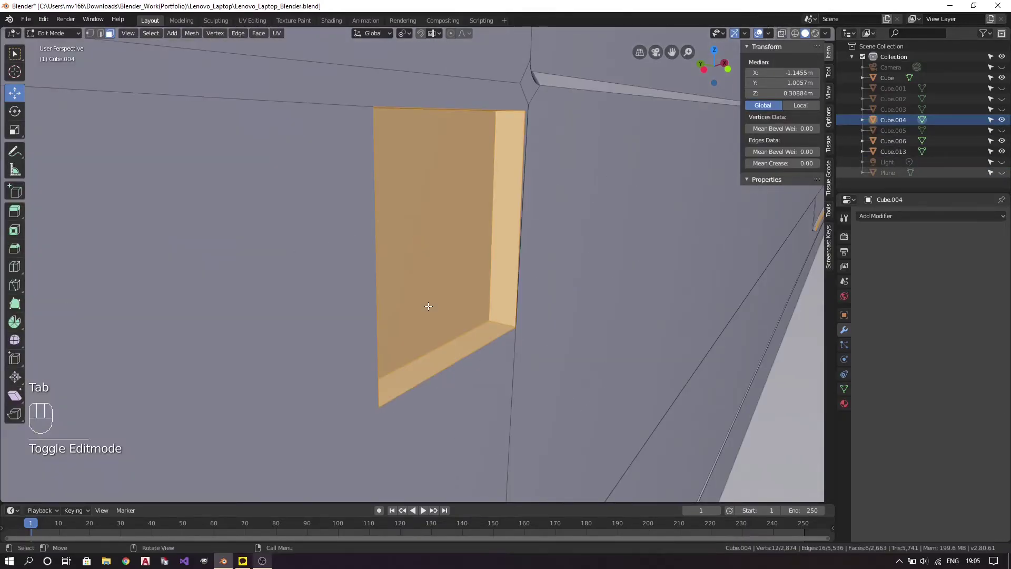
pyautogui.press('Tab')
pyautogui.press('Tab')
pyautogui.press('a')
pyautogui.press('a')
pyautogui.press('Tab')
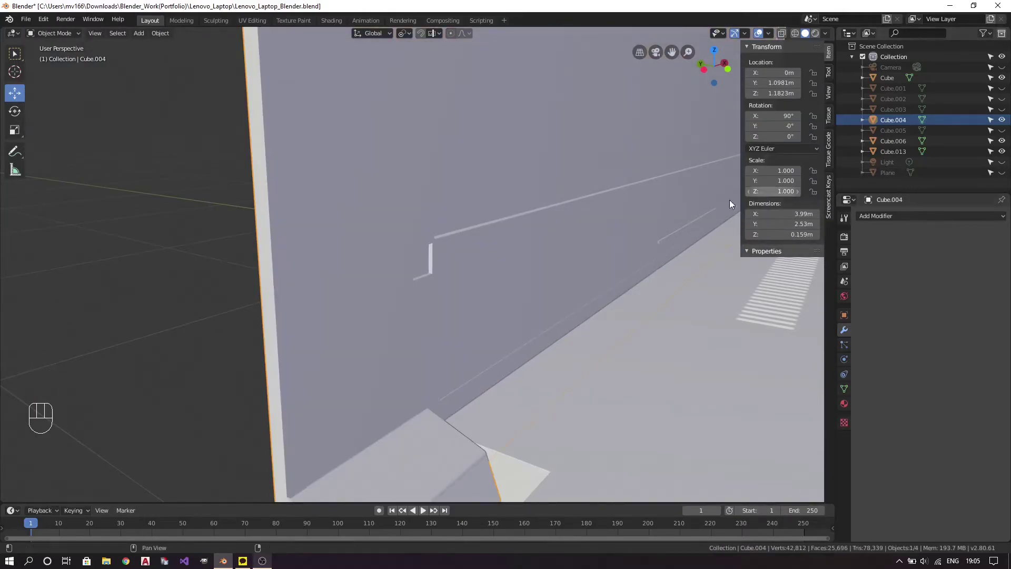
pyautogui.click(358, 324)
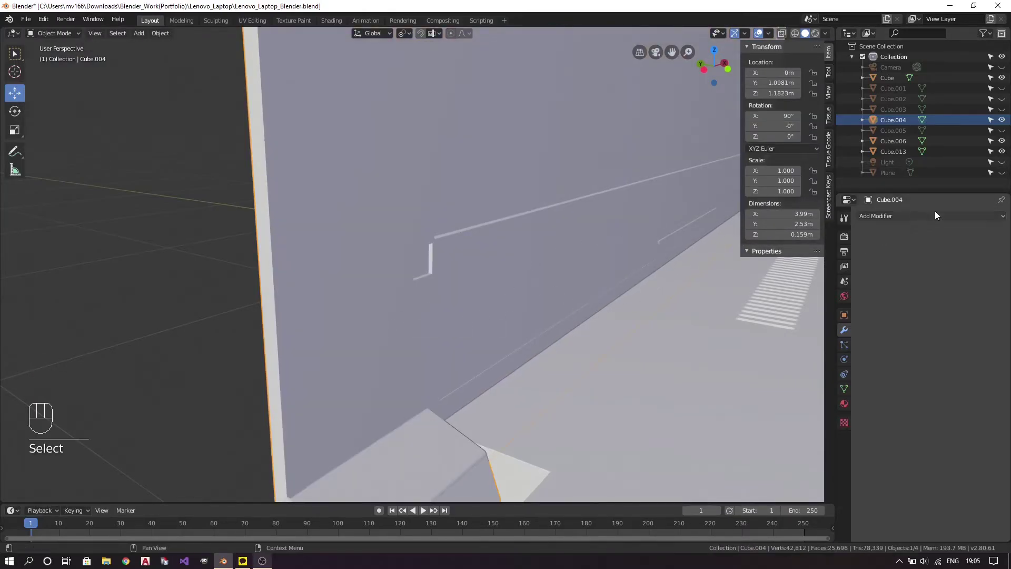
# Delete the cutter cube Cube.005, leaving Cube.006 on the lid.
pyautogui.moveTo(863, 242); pyautogui.dragTo(825, 266)
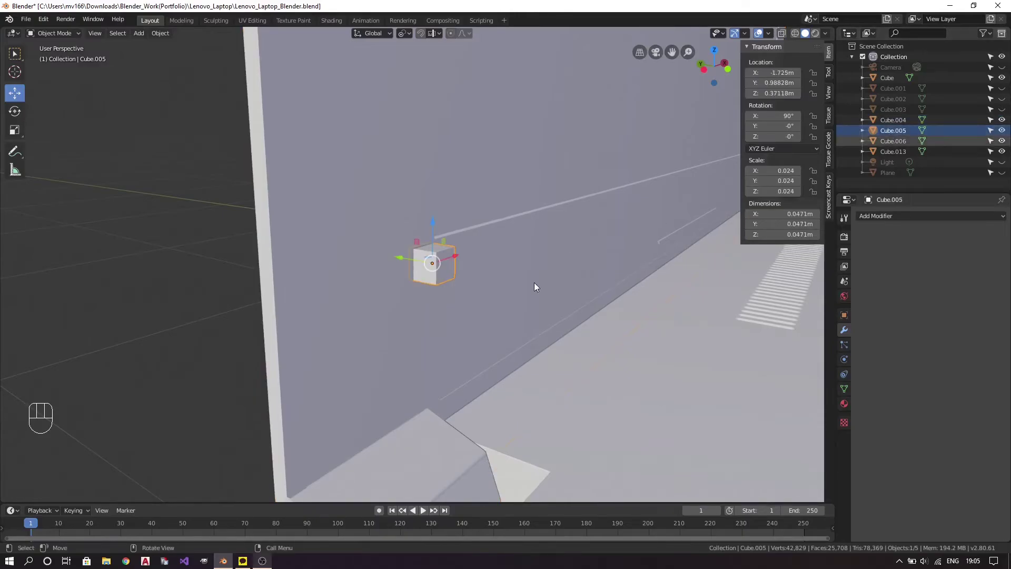
pyautogui.press('Delete')
pyautogui.moveTo(551, 281); pyautogui.dragTo(439, 278)
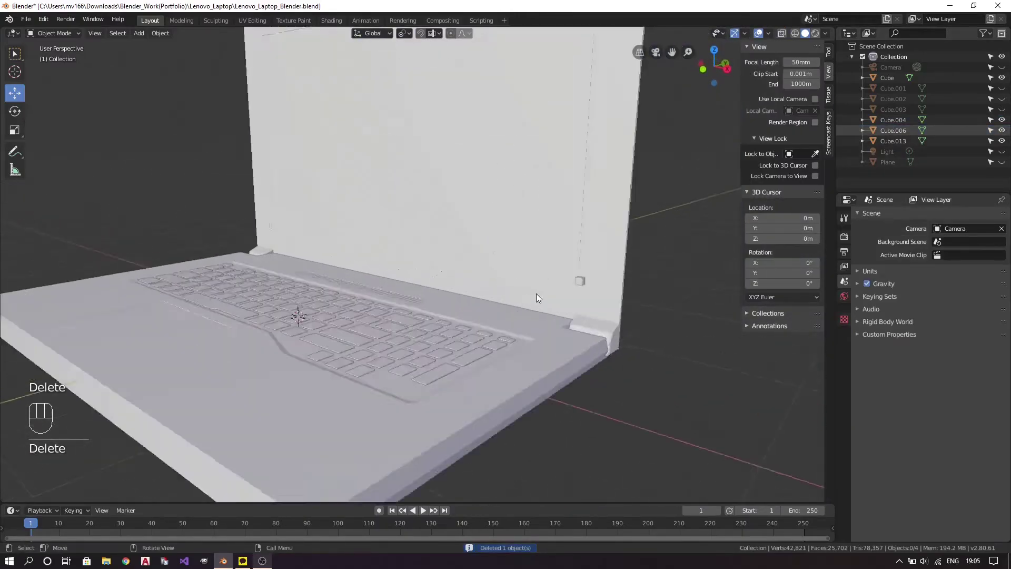
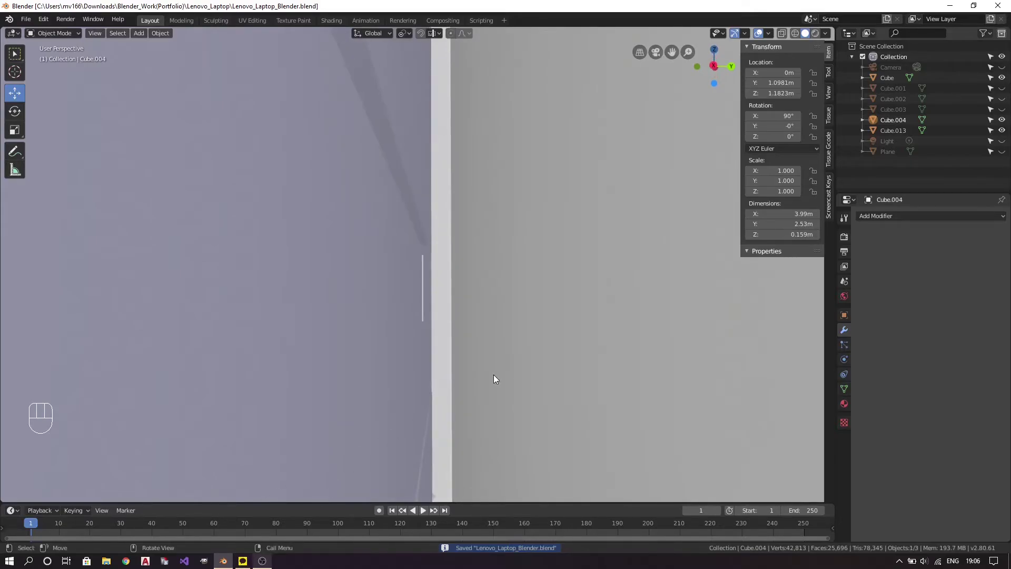
# Save the file and enter Edit Mode on the lid in face-select mode around the hole.
pyautogui.press('ctrl+s')
pyautogui.moveTo(437, 355); pyautogui.dragTo(367, 339)
pyautogui.press('Tab')
pyautogui.moveTo(553, 355); pyautogui.dragTo(489, 336)
pyautogui.middleClick(490, 335)
pyautogui.press('ctrl+s')
pyautogui.press('3')
pyautogui.moveTo(419, 308); pyautogui.dragTo(539, 308)
pyautogui.press('ctrl+s')
# Clear the selection, box-select geometry near the hole, toggle edit mode and save.
pyautogui.press('a')
pyautogui.press('a')
pyautogui.moveTo(628, 240); pyautogui.dragTo(559, 260)
pyautogui.moveTo(600, 256); pyautogui.dragTo(441, 328)
pyautogui.press('a')
pyautogui.press('Tab')
pyautogui.press('Tab')
pyautogui.press('ctrl+s')
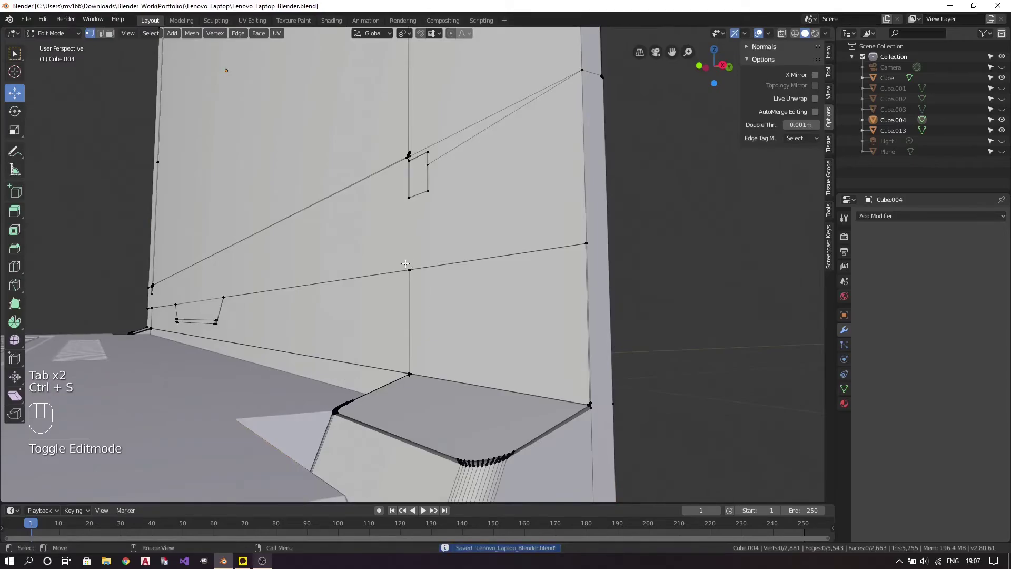
# Select two vertices by the hole and connect them with a vertex path (J), then save.
pyautogui.press('a')
pyautogui.press('a')
pyautogui.click(382, 277)
pyautogui.moveTo(376, 228); pyautogui.dragTo(392, 260)
pyautogui.press('j')
pyautogui.press('a')
pyautogui.press('a')
pyautogui.press('ctrl+s')
# Select the stray edges beside the hole in edge mode and delete them.
pyautogui.moveTo(431, 233); pyautogui.dragTo(498, 250)
pyautogui.moveTo(647, 253); pyautogui.dragTo(506, 255)
pyautogui.press('2')
pyautogui.press('Delete')
pyautogui.press('a')
pyautogui.press('a')
pyautogui.press('ctrl+s')
# Try grabbing vertices near the hinge in vertex mode, undo the moves and save.
pyautogui.press('1')
pyautogui.moveTo(438, 253); pyautogui.dragTo(478, 300)
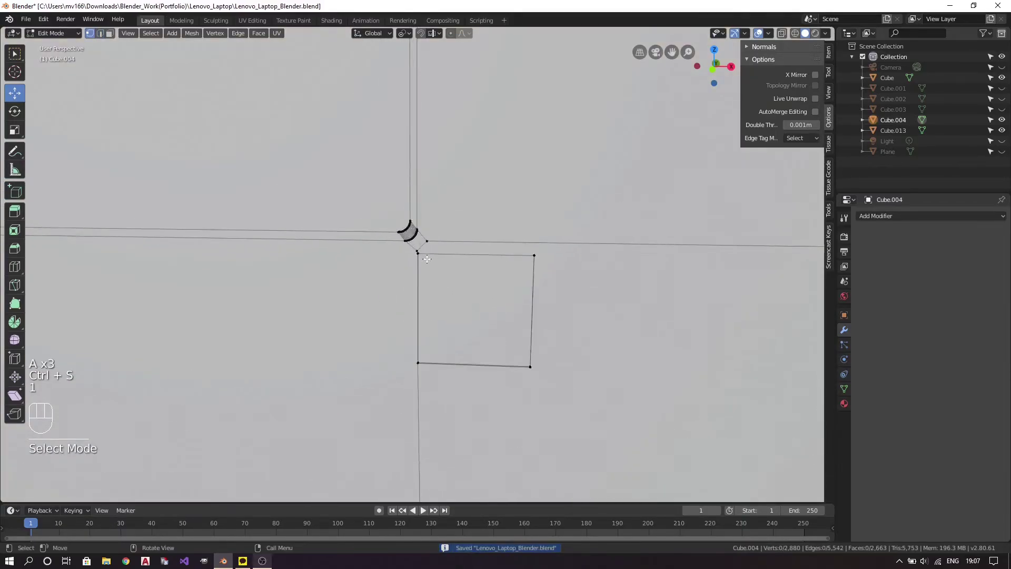
pyautogui.press('a')
pyautogui.press('a')
pyautogui.press('g')
pyautogui.click(813, 112)
pyautogui.press('g')
pyautogui.press('ctrl+z')
pyautogui.press('ctrl+z')
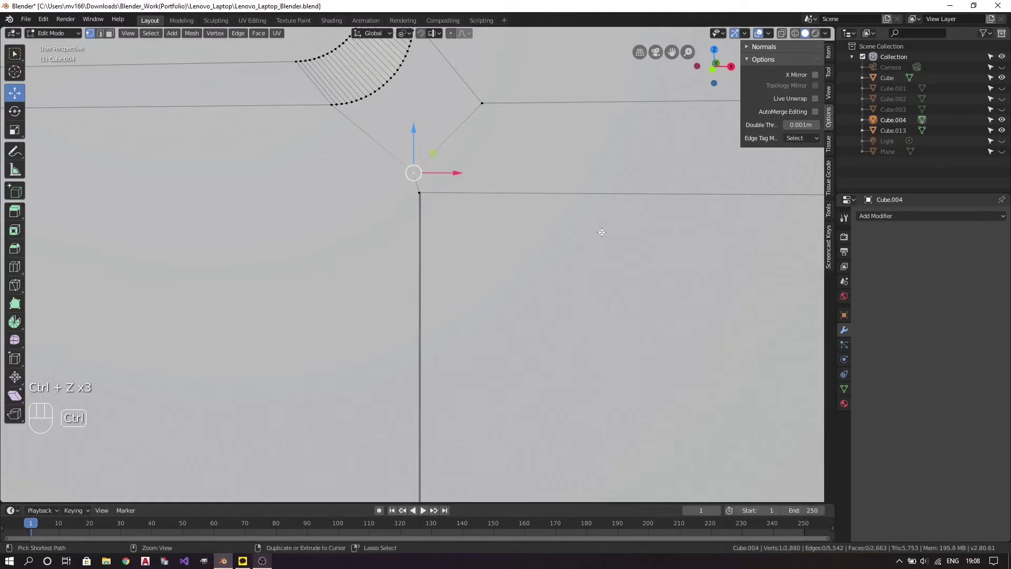
pyautogui.press('ctrl+z')
pyautogui.press('ctrl+s')
# Orbit around the hinge area and pick stray vertices along its edge.
pyautogui.press('a')
pyautogui.press('a')
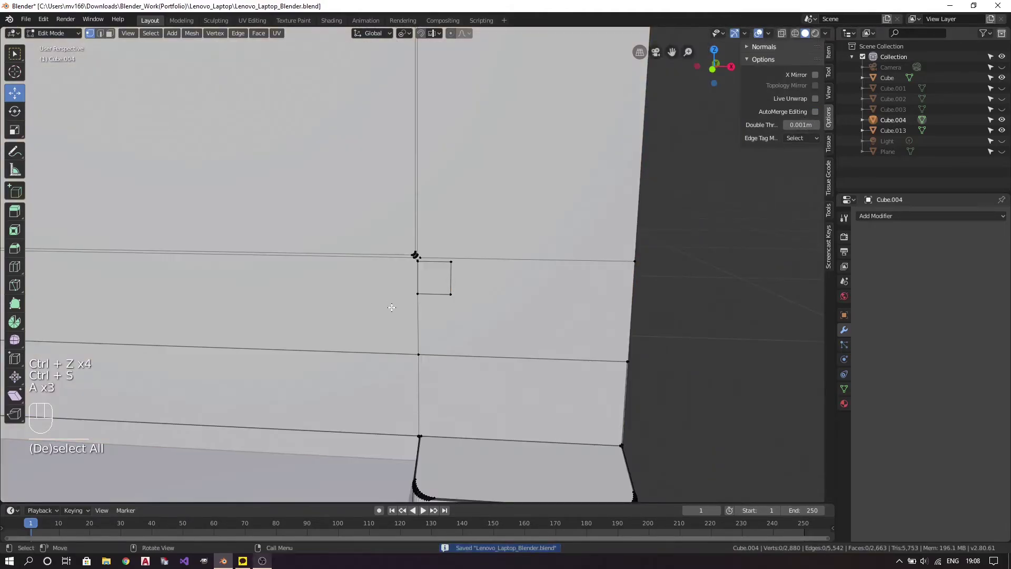
pyautogui.moveTo(249, 296); pyautogui.dragTo(16, 320)
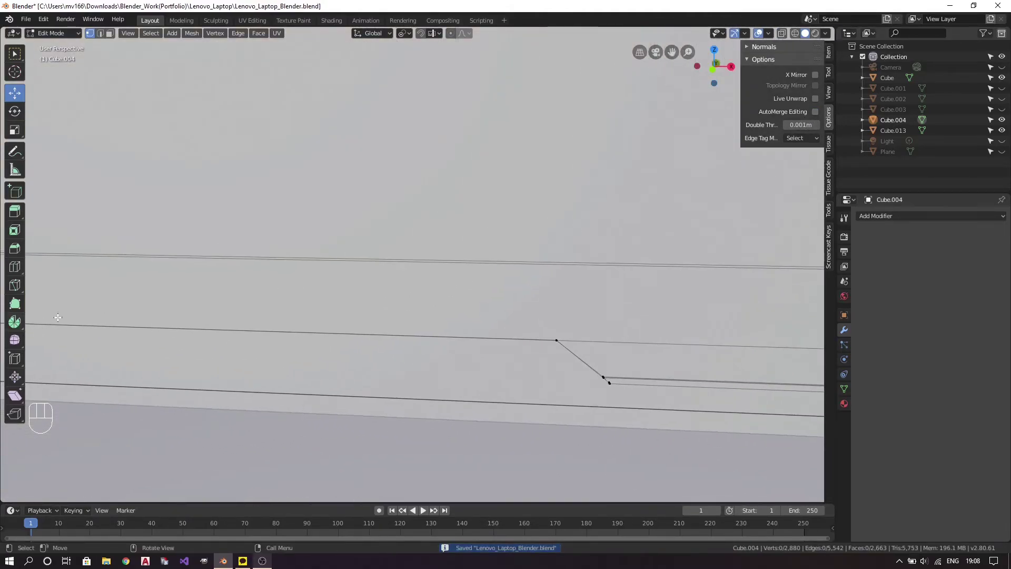
pyautogui.moveTo(223, 287); pyautogui.dragTo(369, 290)
pyautogui.moveTo(393, 307); pyautogui.dragTo(299, 299)
pyautogui.click(233, 303)
pyautogui.moveTo(411, 303); pyautogui.dragTo(381, 287)
pyautogui.moveTo(382, 291); pyautogui.dragTo(444, 302)
pyautogui.moveTo(467, 324); pyautogui.dragTo(446, 312)
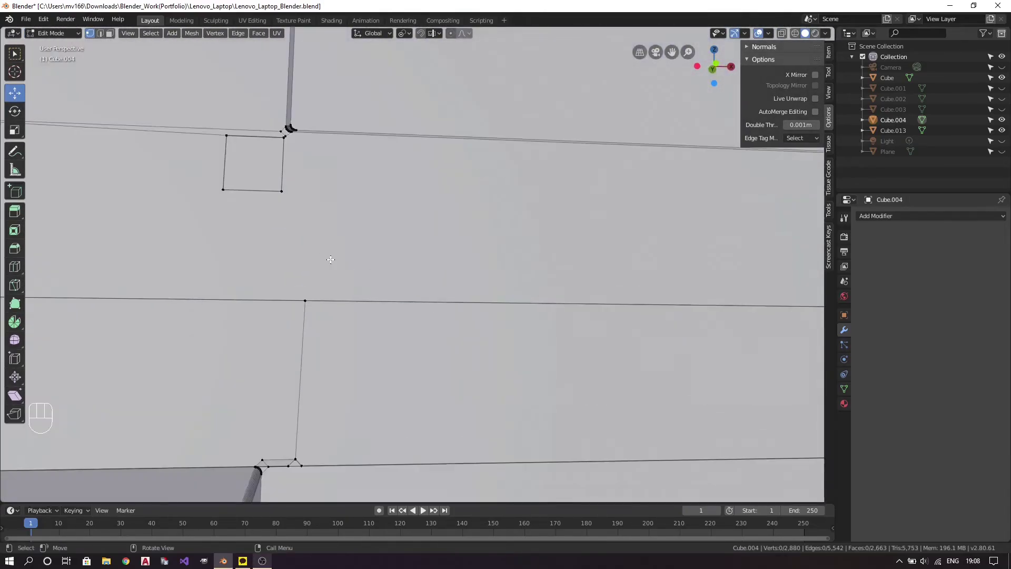
pyautogui.moveTo(299, 282); pyautogui.dragTo(438, 291)
# Connect the selected hinge vertices with a vertex path (J) and clear the selection.
pyautogui.click(548, 175)
pyautogui.press('a')
pyautogui.press('a')
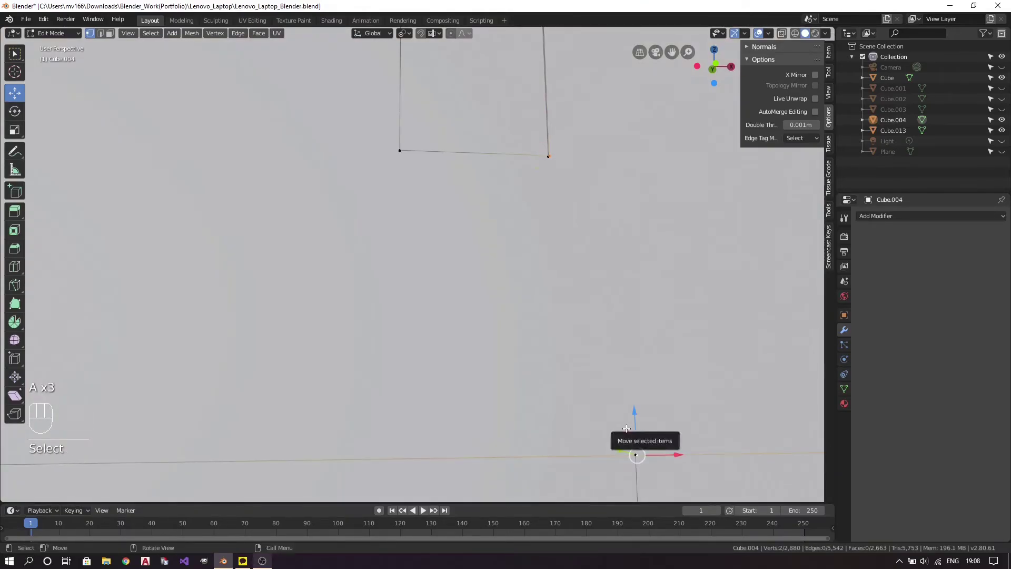
pyautogui.press('j')
pyautogui.press('a')
pyautogui.press('a')
# Switch to front view and orbit to inspect the cleaned hinge topology.
pyautogui.press('KP_1')
pyautogui.moveTo(492, 418); pyautogui.dragTo(492, 367)
pyautogui.moveTo(494, 406); pyautogui.dragTo(448, 436)
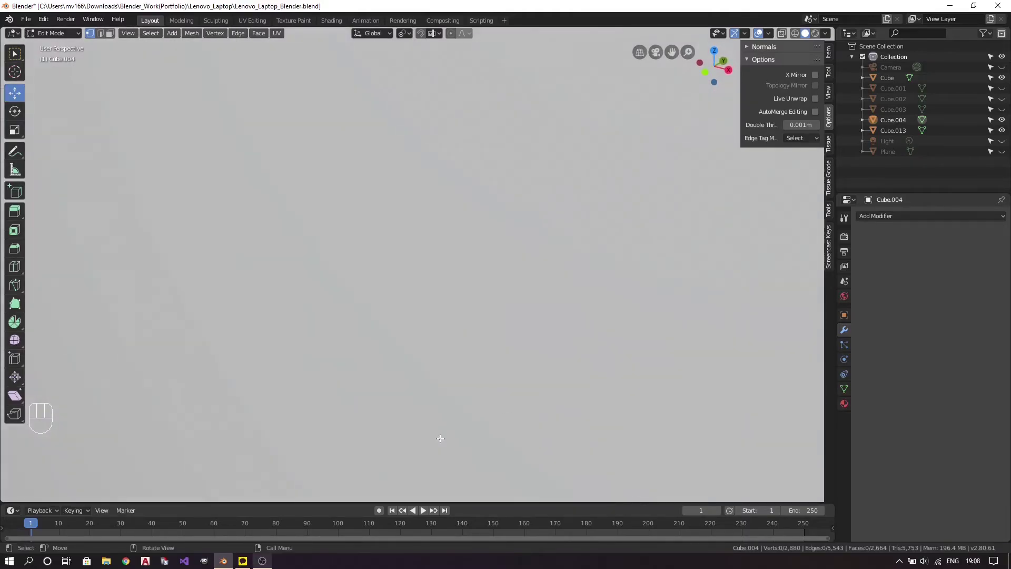
pyautogui.moveTo(296, 416); pyautogui.dragTo(430, 267)
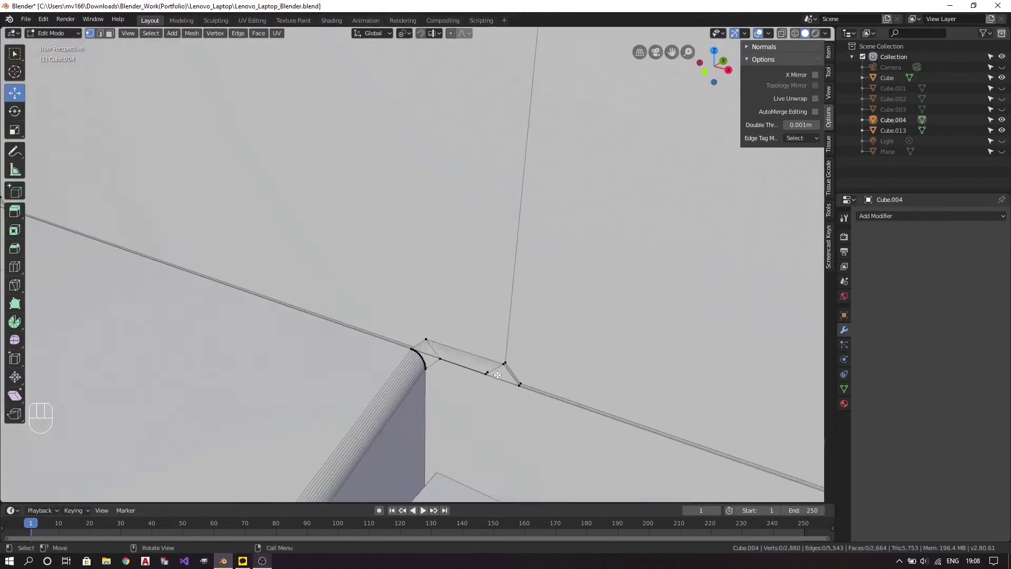
pyautogui.moveTo(531, 409); pyautogui.dragTo(508, 375)
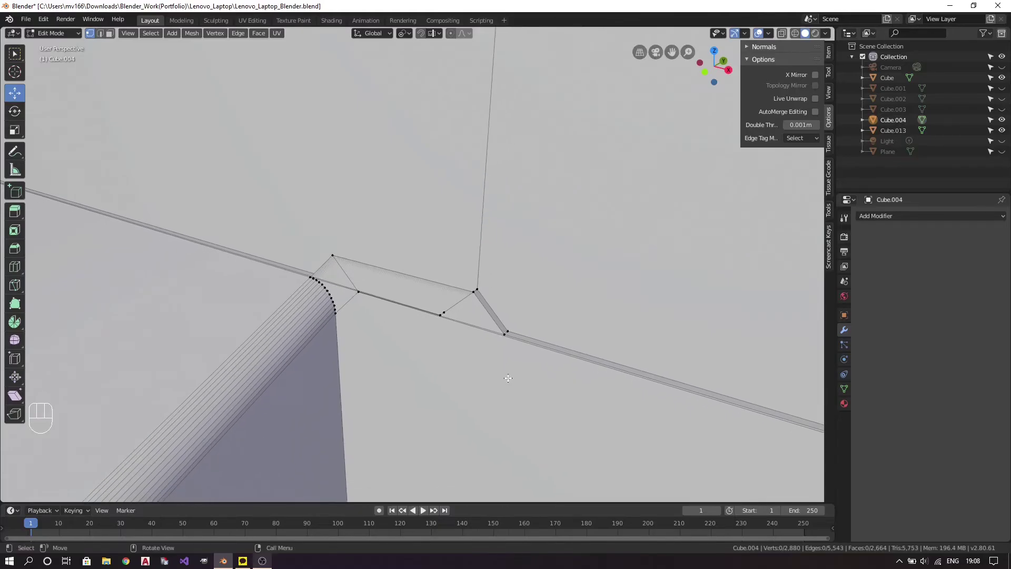
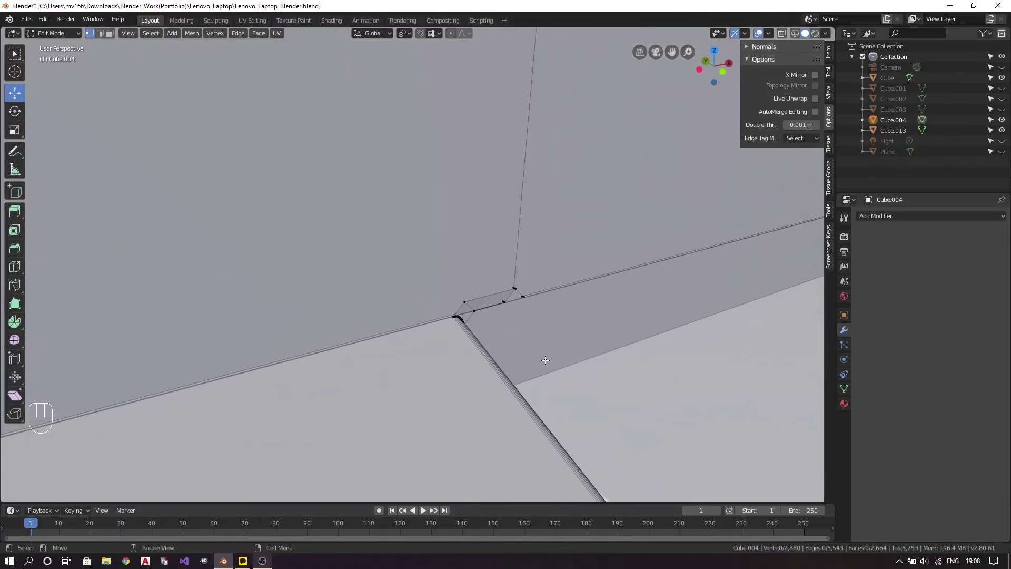
pyautogui.moveTo(545, 357); pyautogui.dragTo(435, 347)
pyautogui.moveTo(251, 313); pyautogui.dragTo(549, 417)
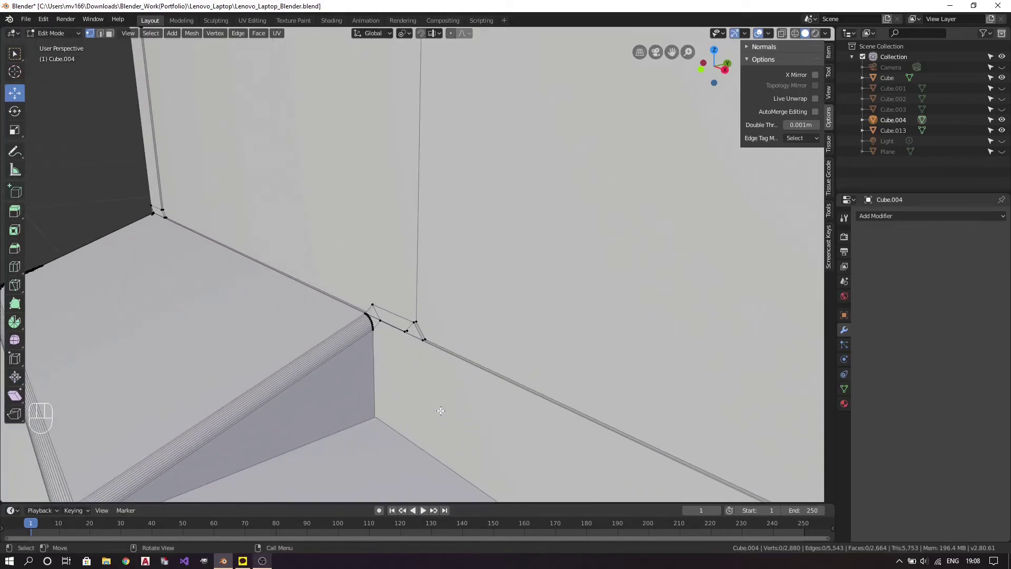
pyautogui.press('KP_1')
pyautogui.moveTo(517, 289); pyautogui.dragTo(483, 305)
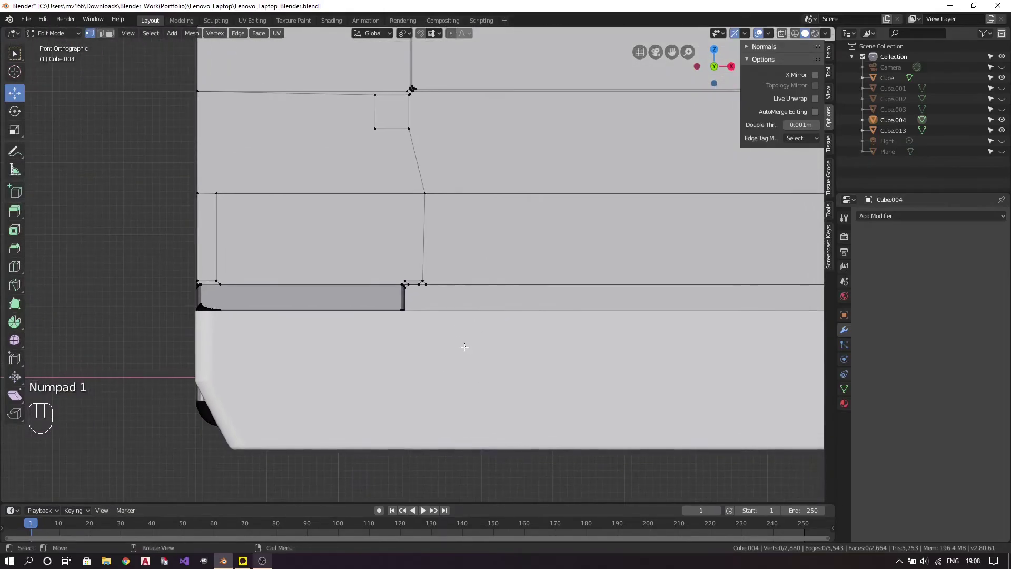
# Orbit and zoom in on the hinge corner of the lid's lower edge.
pyautogui.moveTo(208, 352); pyautogui.dragTo(516, 369)
pyautogui.moveTo(567, 356); pyautogui.dragTo(580, 332)
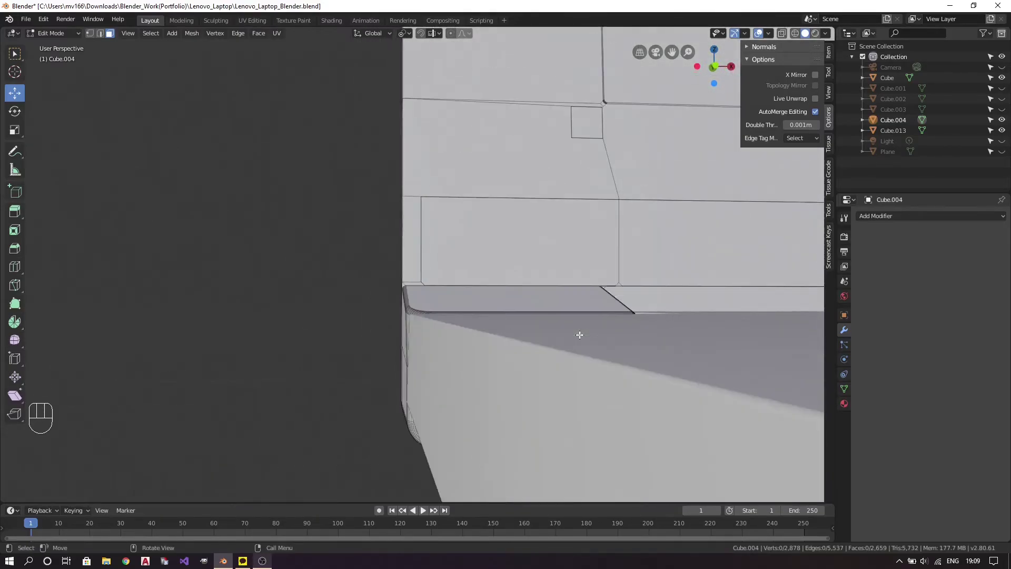
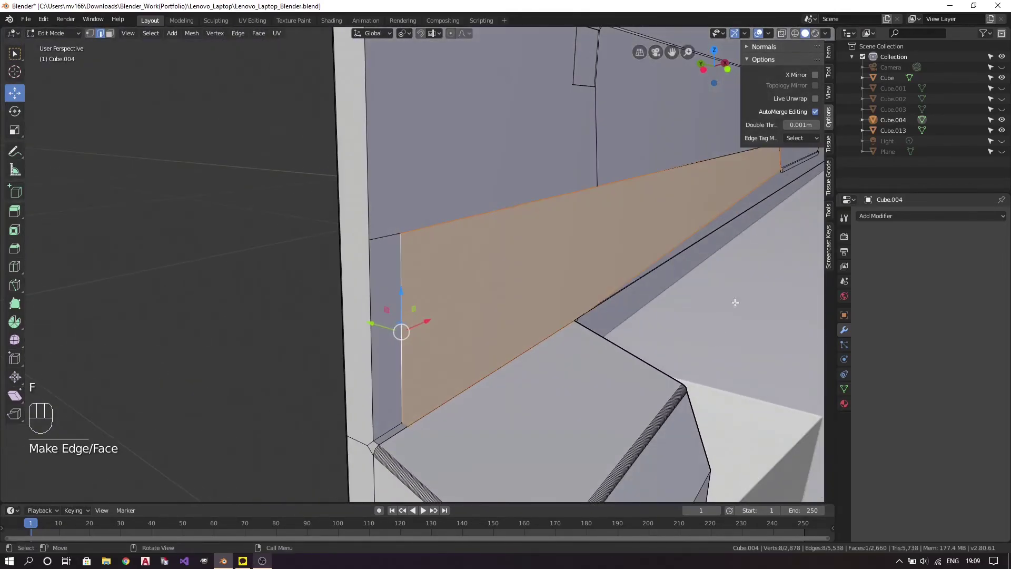
pyautogui.press('ctrl+z')
pyautogui.moveTo(726, 277); pyautogui.dragTo(646, 268)
pyautogui.middleClick(690, 309)
pyautogui.middleClick(617, 242)
pyautogui.moveTo(473, 276); pyautogui.dragTo(460, 280)
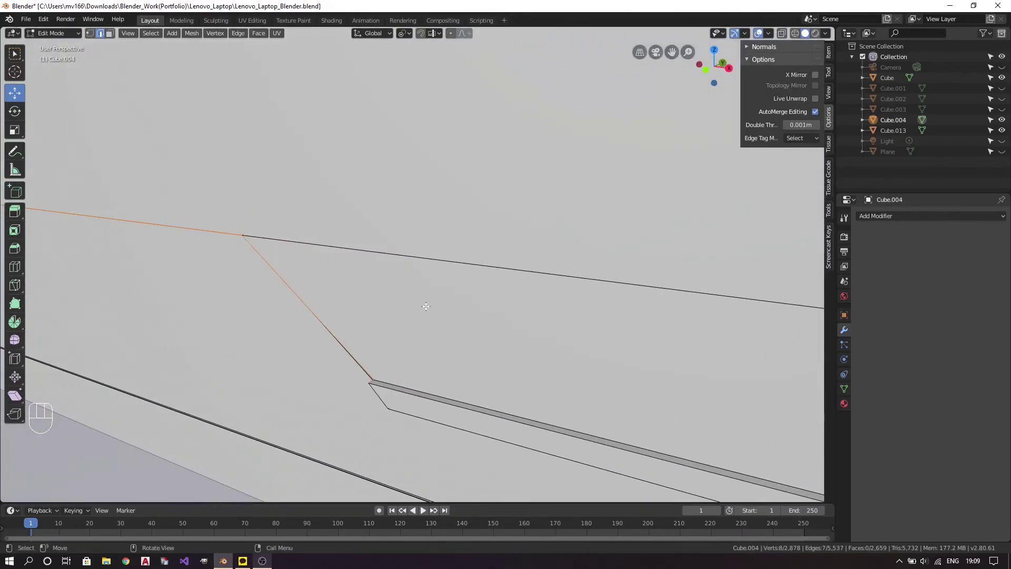
# Attempt a fill at the corner, undo it and move in closer where the edges meet.
pyautogui.press('f')
pyautogui.moveTo(380, 386); pyautogui.dragTo(684, 347)
pyautogui.press('ctrl+z')
pyautogui.moveTo(254, 280); pyautogui.dragTo(572, 302)
pyautogui.moveTo(407, 288); pyautogui.dragTo(445, 288)
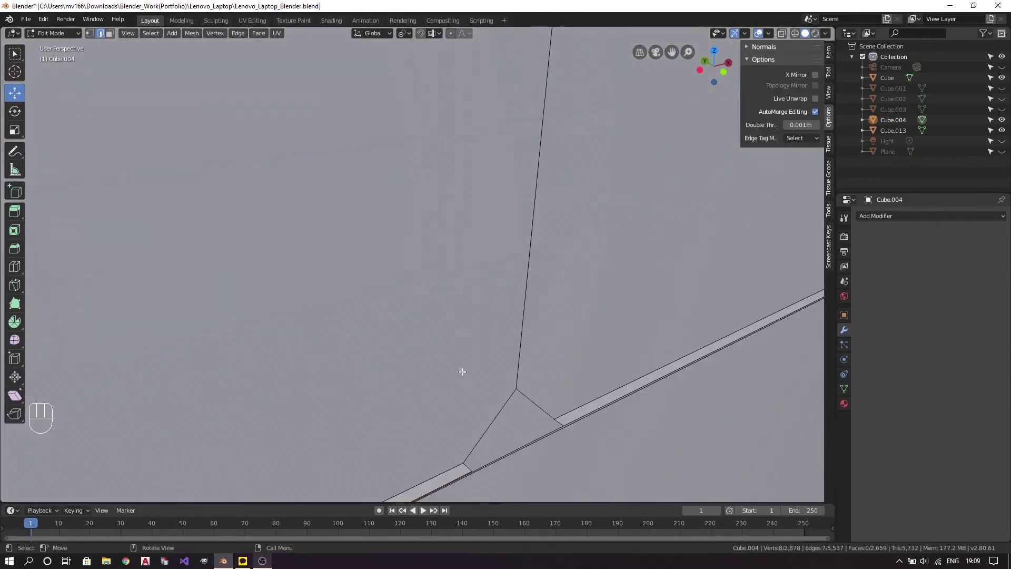
# Clear the selection and try filling the corner in vertex mode.
pyautogui.press('a')
pyautogui.press('a')
pyautogui.press('1')
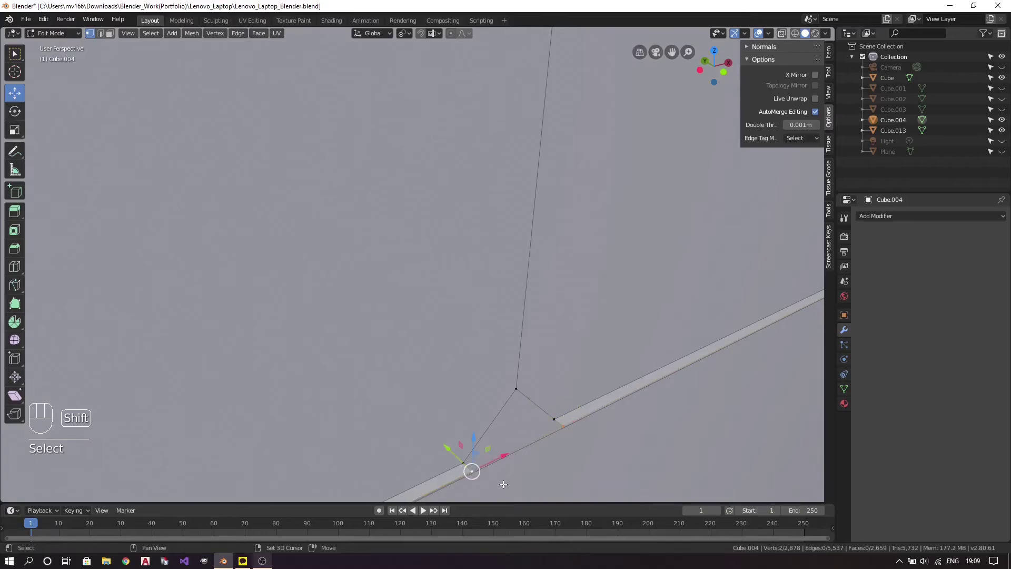
pyautogui.press('f')
pyautogui.press('a')
pyautogui.press('a')
# Retry the fill in edge mode, undo and redo it, then switch to face mode.
pyautogui.press('2')
pyautogui.press('f')
pyautogui.press('ctrl+z')
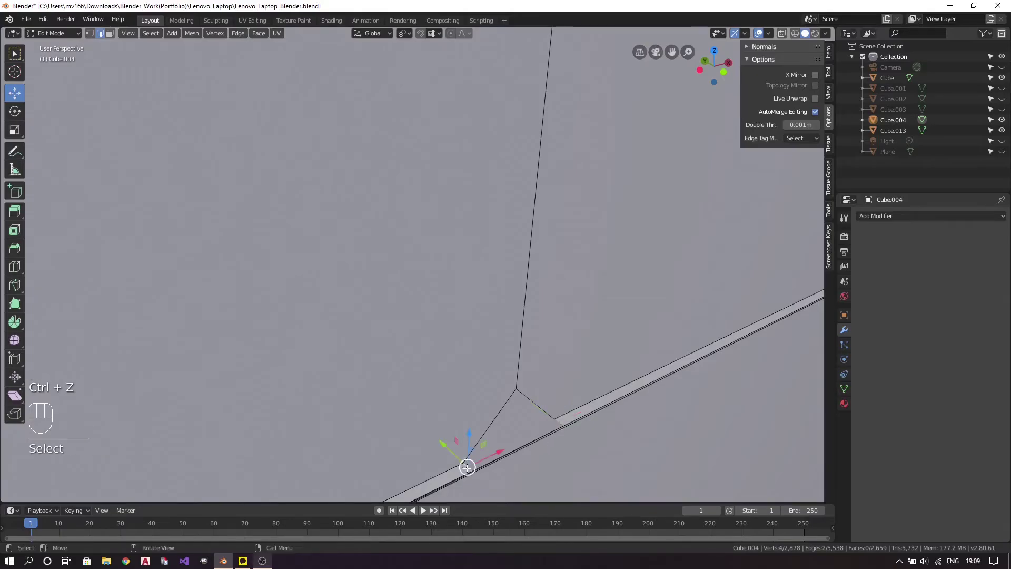
pyautogui.press('f')
pyautogui.press('a')
pyautogui.press('a')
pyautogui.press('3')
# Select the stray elements along the lid's bottom edge and delete them.
pyautogui.moveTo(583, 423); pyautogui.dragTo(462, 394)
pyautogui.click(305, 308)
pyautogui.moveTo(375, 302); pyautogui.dragTo(447, 321)
pyautogui.click(470, 374)
pyautogui.press('Delete')
pyautogui.moveTo(495, 345); pyautogui.dragTo(517, 340)
# Delete the leftover large face near the hinge, leaving 2,878 vertices.
pyautogui.press('a')
pyautogui.press('a')
pyautogui.press('2')
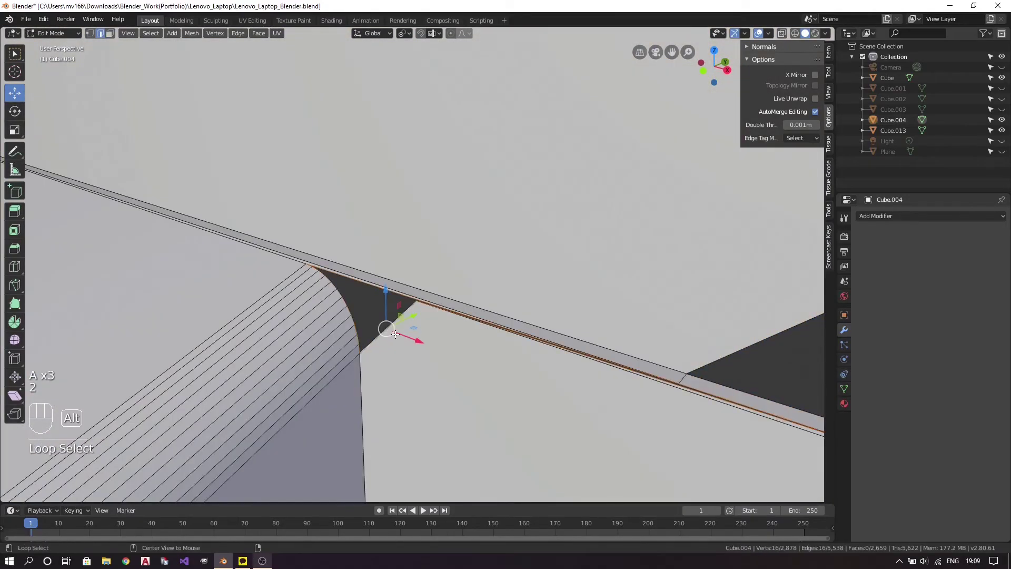
pyautogui.press('a')
pyautogui.press('a')
pyautogui.press('3')
pyautogui.press('Delete')
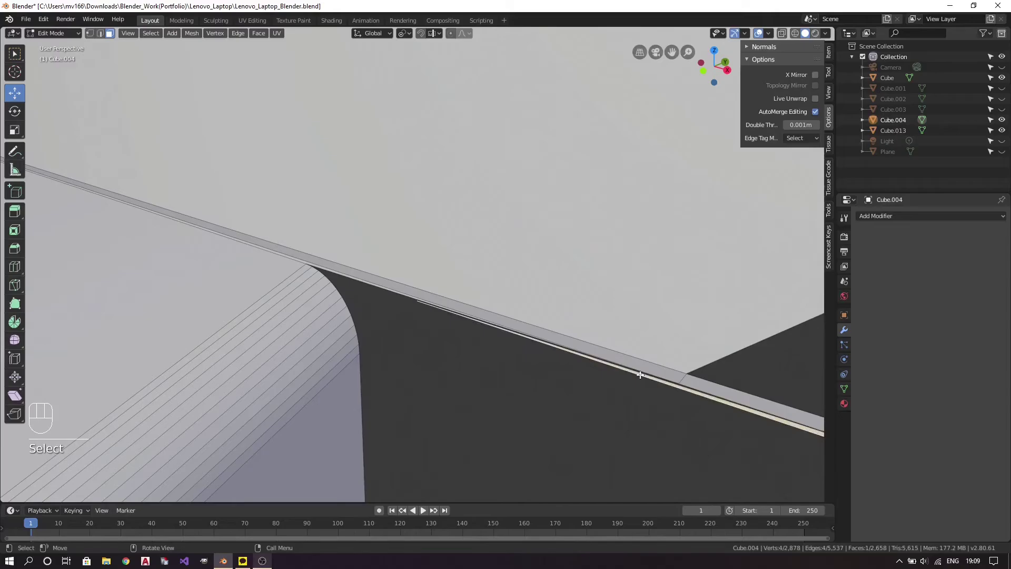
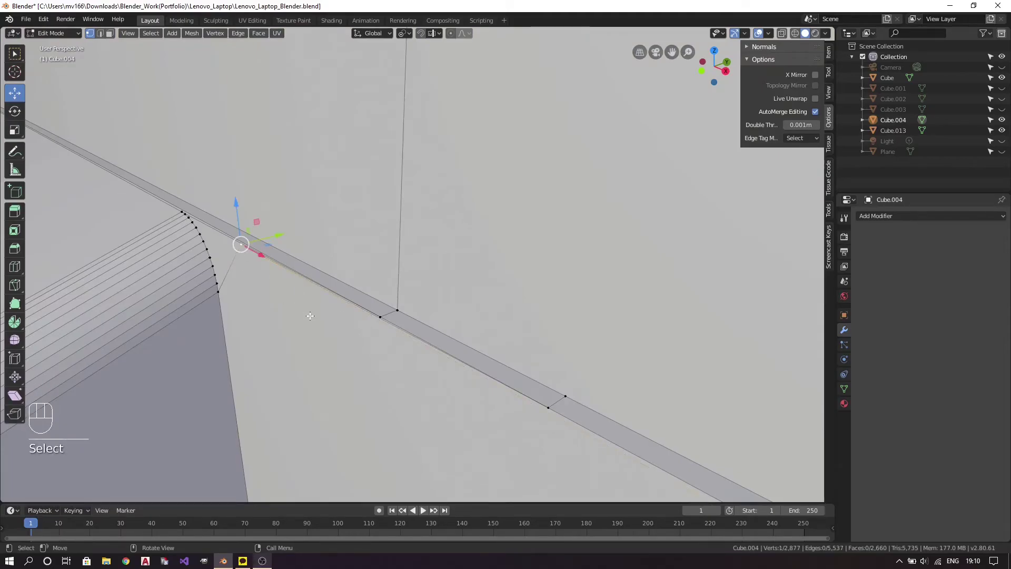
# Slide the selected hinge-area vertex along its edge into alignment (GG) and save the file.
pyautogui.press('g')
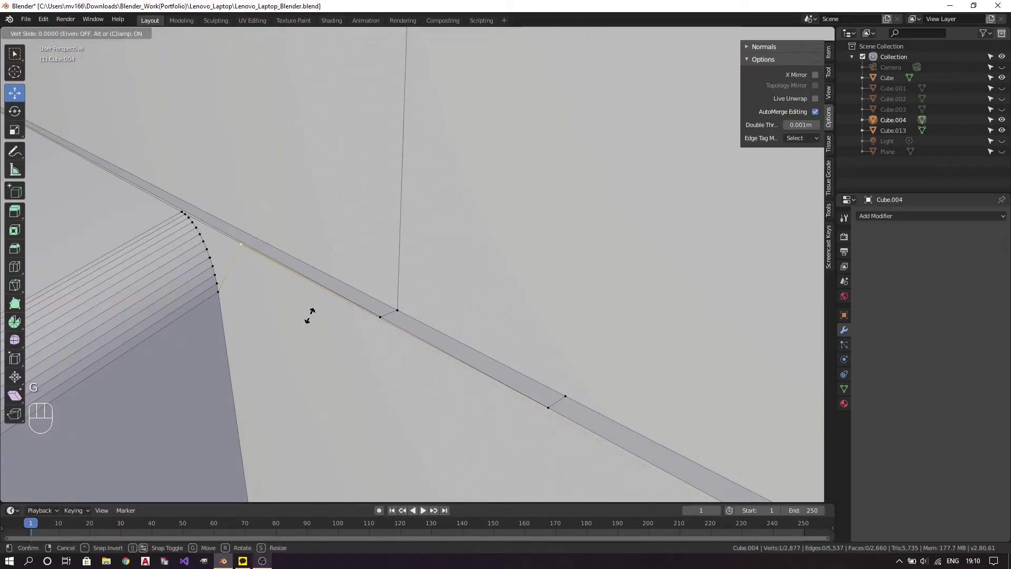
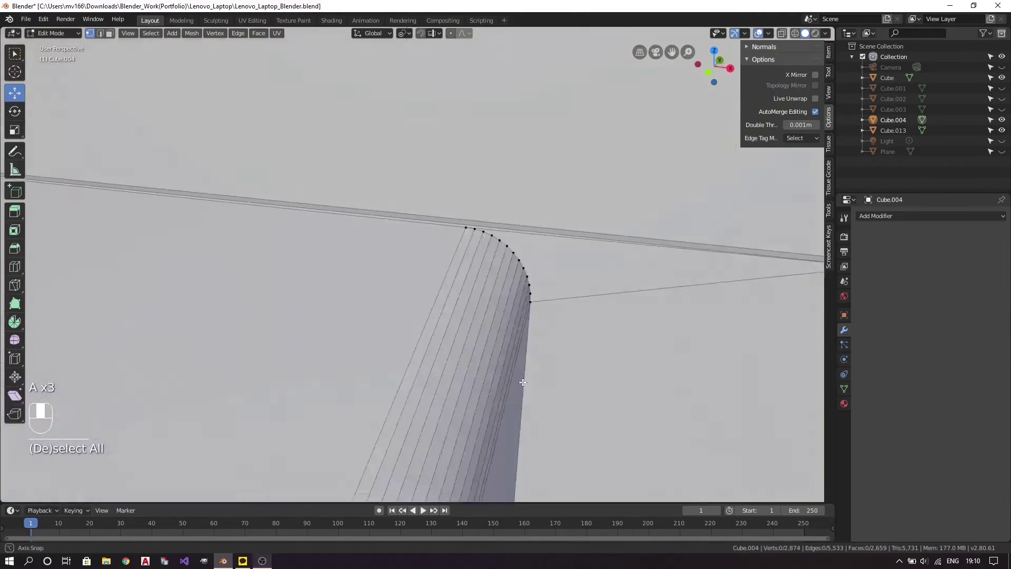
pyautogui.click(749, 258)
pyautogui.press('ctrl+s')
pyautogui.moveTo(717, 276); pyautogui.dragTo(265, 320)
pyautogui.moveTo(540, 295); pyautogui.dragTo(254, 339)
pyautogui.moveTo(692, 294); pyautogui.dragTo(611, 277)
pyautogui.click(690, 341)
# Review the faces around the square hole in face-select mode, clearing selections, and save again.
pyautogui.press('3')
pyautogui.moveTo(216, 265); pyautogui.dragTo(312, 290)
pyautogui.moveTo(322, 315); pyautogui.dragTo(465, 227)
pyautogui.press('a')
pyautogui.press('a')
pyautogui.moveTo(421, 299); pyautogui.dragTo(394, 291)
pyautogui.press('ctrl+s')
pyautogui.moveTo(345, 272); pyautogui.dragTo(437, 304)
pyautogui.moveTo(390, 254); pyautogui.dragTo(461, 282)
pyautogui.click(398, 256)
pyautogui.moveTo(561, 237); pyautogui.dragTo(463, 274)
pyautogui.press('ctrl+s')
# Save, switch to front wireframe view and box-select the edge below the square hole.
pyautogui.press('KP_1')
pyautogui.press('ctrl+s')
pyautogui.moveTo(459, 244); pyautogui.dragTo(457, 279)
pyautogui.moveTo(454, 273); pyautogui.dragTo(438, 295)
pyautogui.doubleClick(437, 294)
pyautogui.press('ctrl+s')
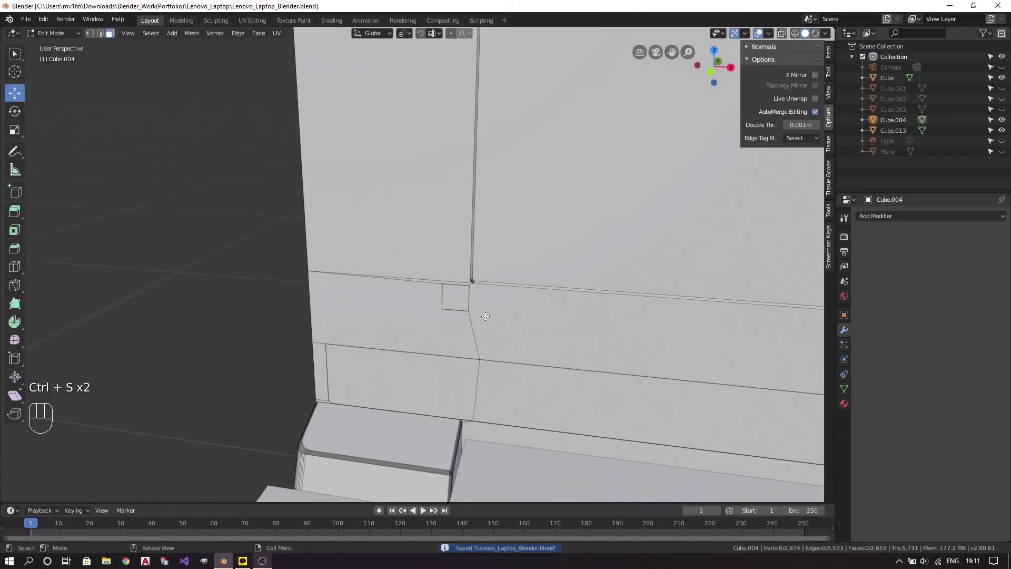
pyautogui.press('KP_1')
pyautogui.moveTo(534, 249); pyautogui.dragTo(458, 300)
pyautogui.press('z')
pyautogui.press('1')
pyautogui.press('b')
pyautogui.press('z')
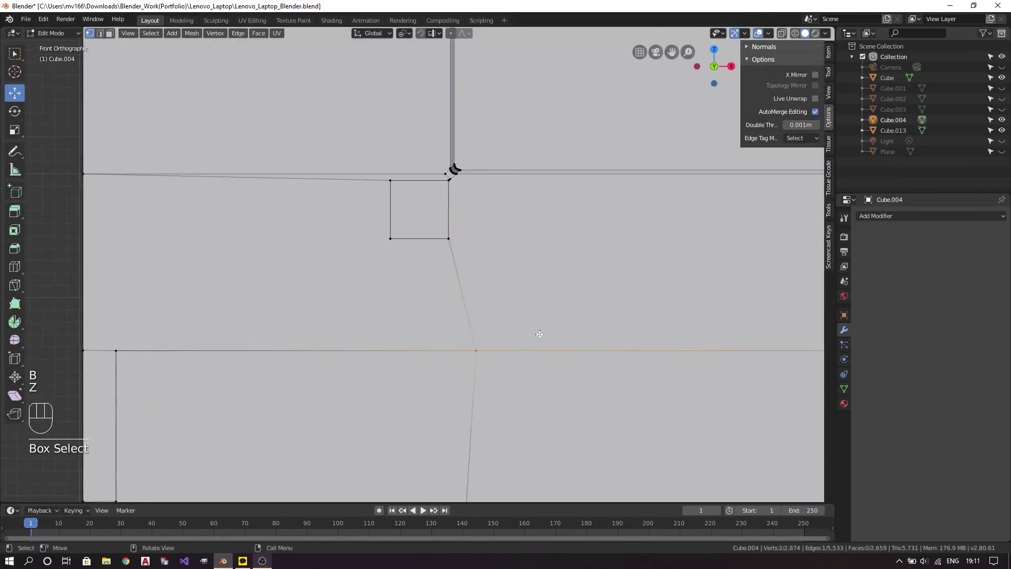
# Slide the edge below the square hole into line (GG) and check the lid edge from the side.
pyautogui.press('g')
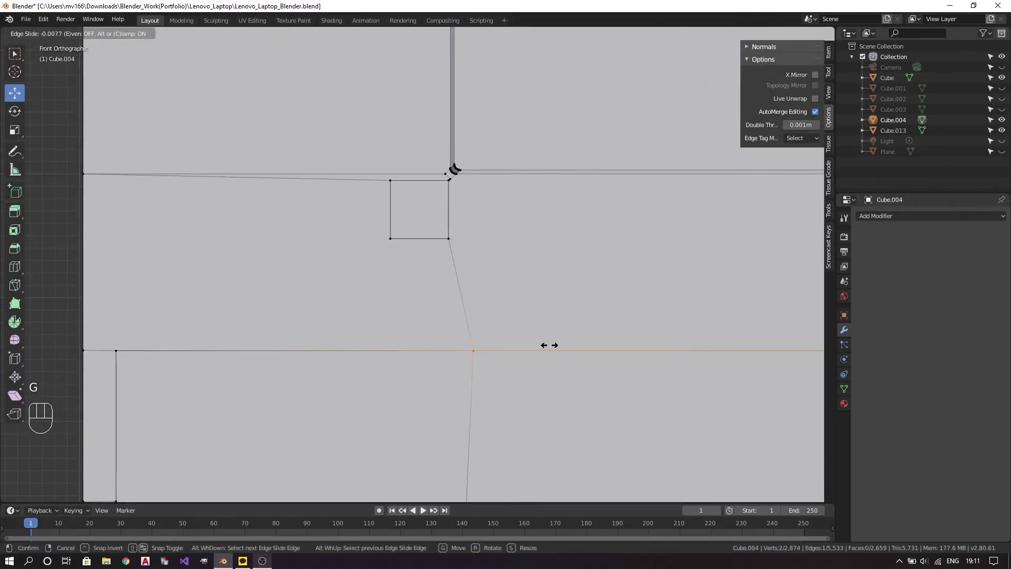
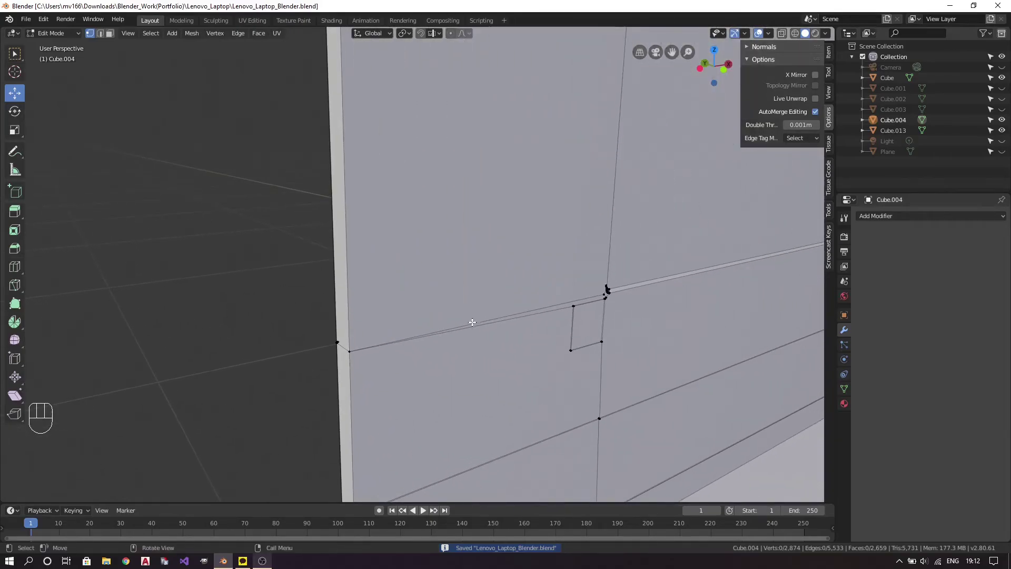
pyautogui.middleClick(411, 339)
pyautogui.moveTo(644, 277); pyautogui.dragTo(387, 348)
pyautogui.moveTo(616, 307); pyautogui.dragTo(568, 292)
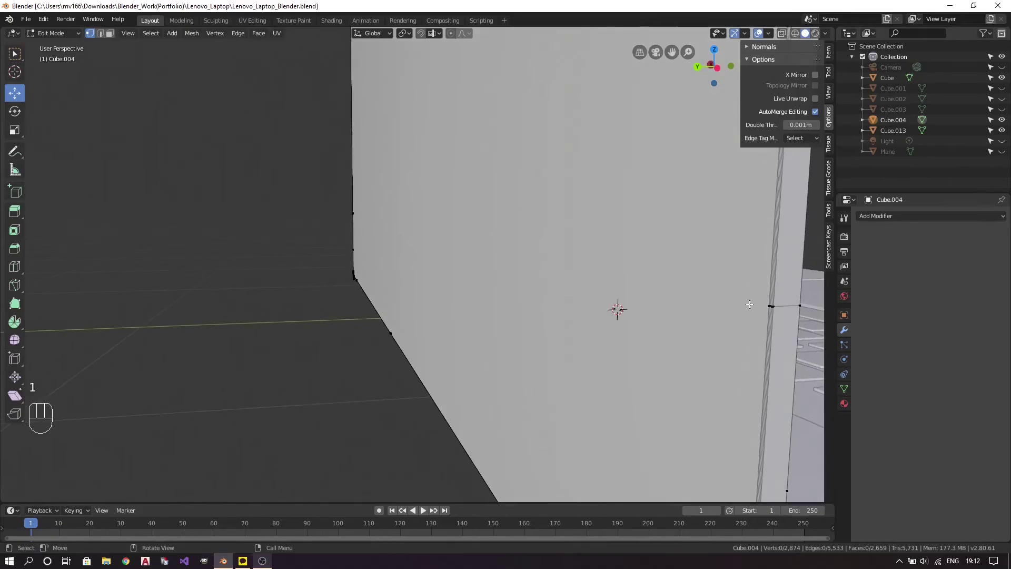
pyautogui.press('1')
pyautogui.press('a')
pyautogui.press('a')
pyautogui.moveTo(651, 320); pyautogui.dragTo(477, 304)
pyautogui.press('1')
# Circle-select the stray vertices on the lid's side edge and delete their faces.
pyautogui.press('x')
pyautogui.press('c')
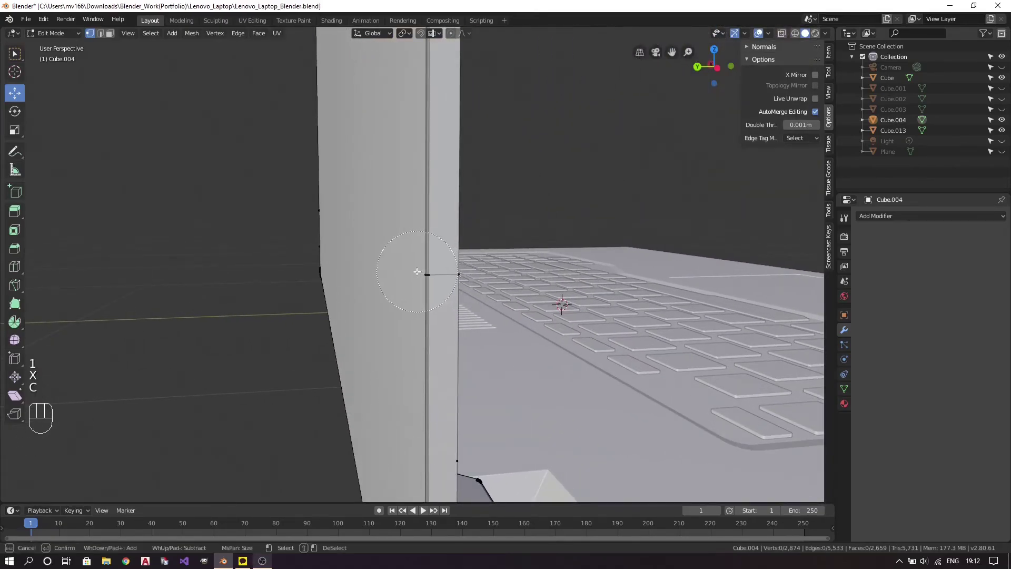
pyautogui.click(420, 277)
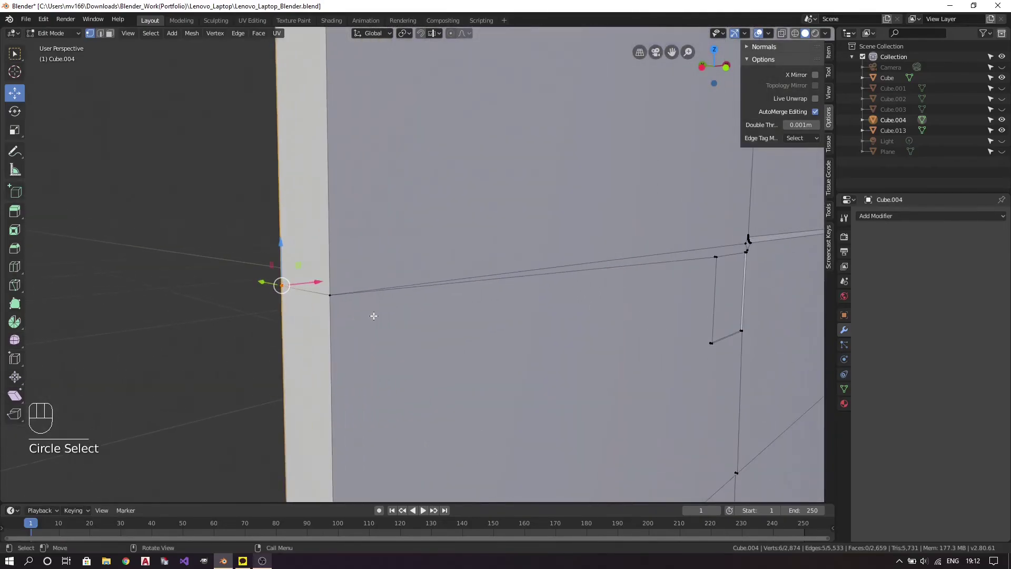
pyautogui.press('Delete')
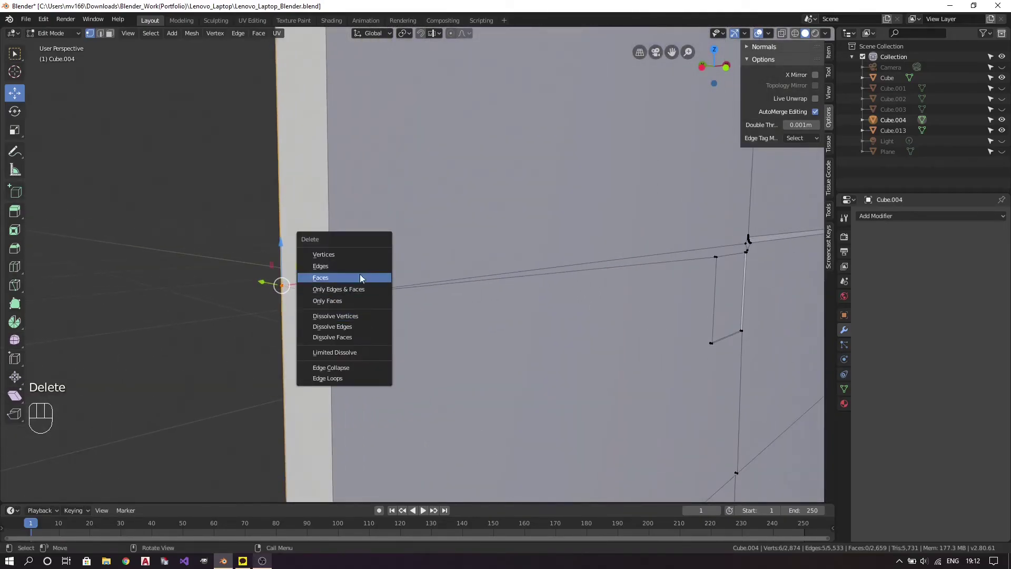
pyautogui.press('a')
pyautogui.press('a')
pyautogui.press('1')
pyautogui.press('Delete')
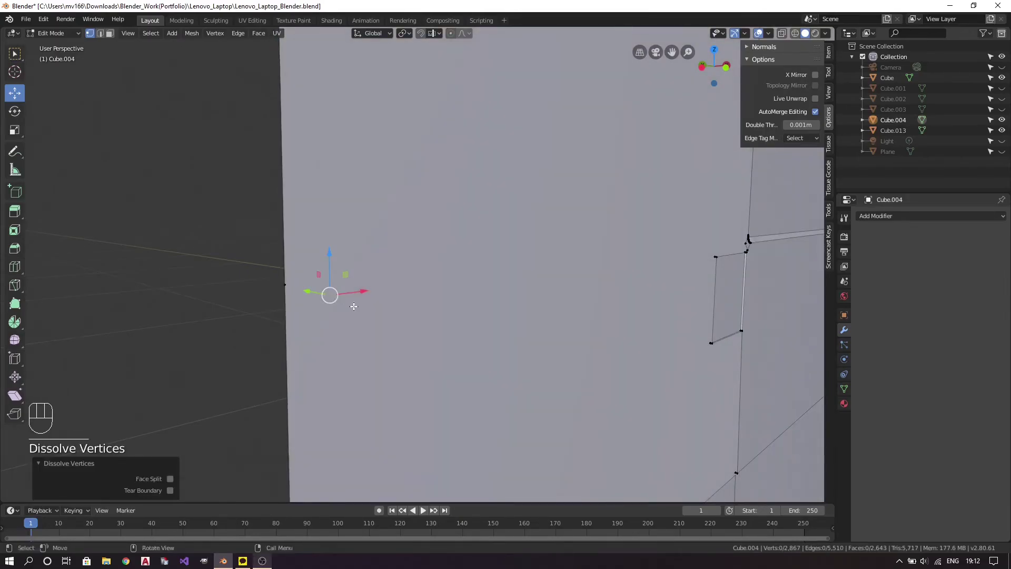
# Undo the last deletion, reselect in edge mode and start deleting the stray edge instead.
pyautogui.press('ctrl+z')
pyautogui.press('a')
pyautogui.press('a')
pyautogui.press('2')
pyautogui.press('Delete')
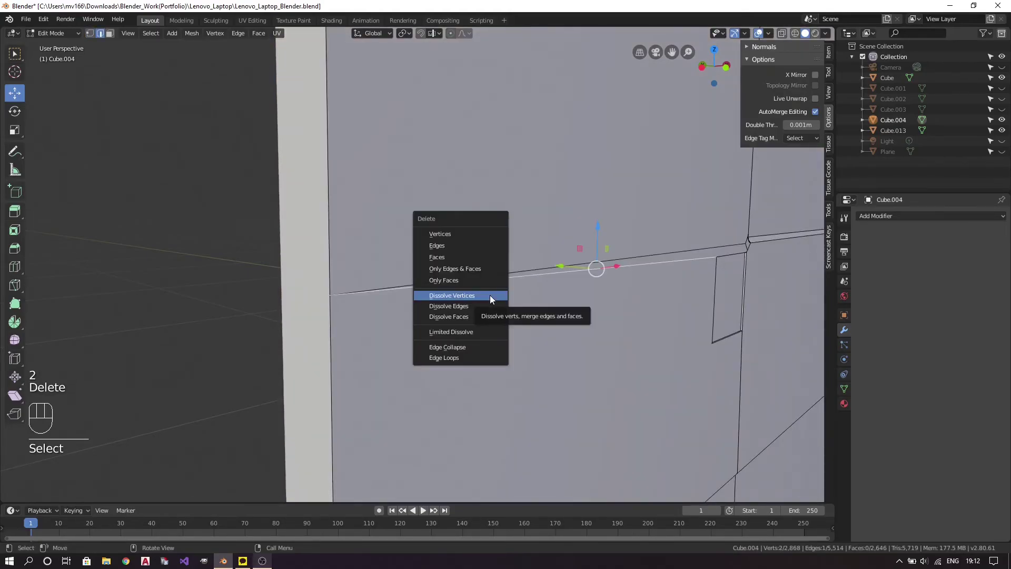
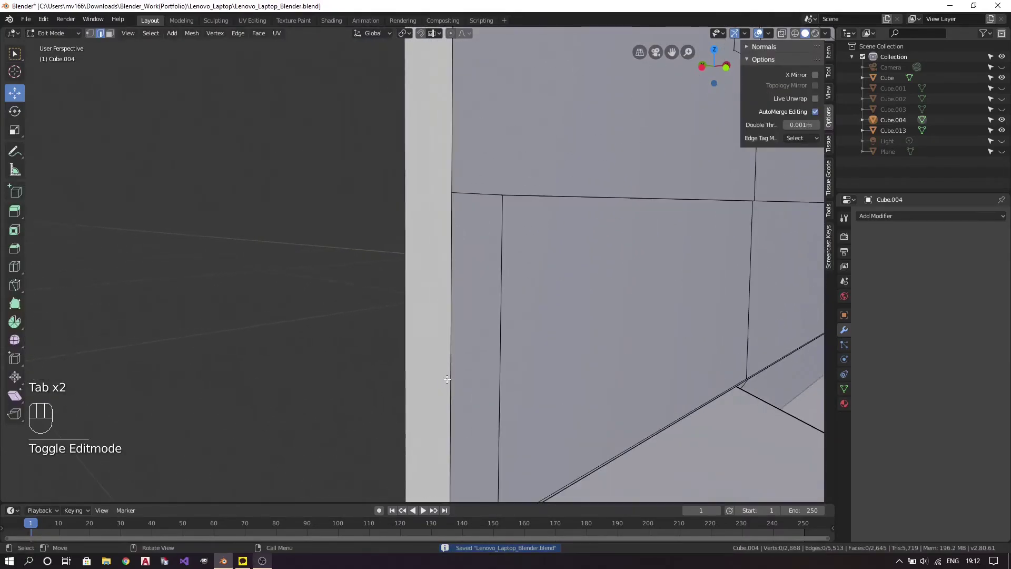
# Select the whole lid mesh, run Merge by Distance to check for duplicates, and disable Auto Merge.
pyautogui.moveTo(552, 404); pyautogui.dragTo(511, 265)
pyautogui.press('a')
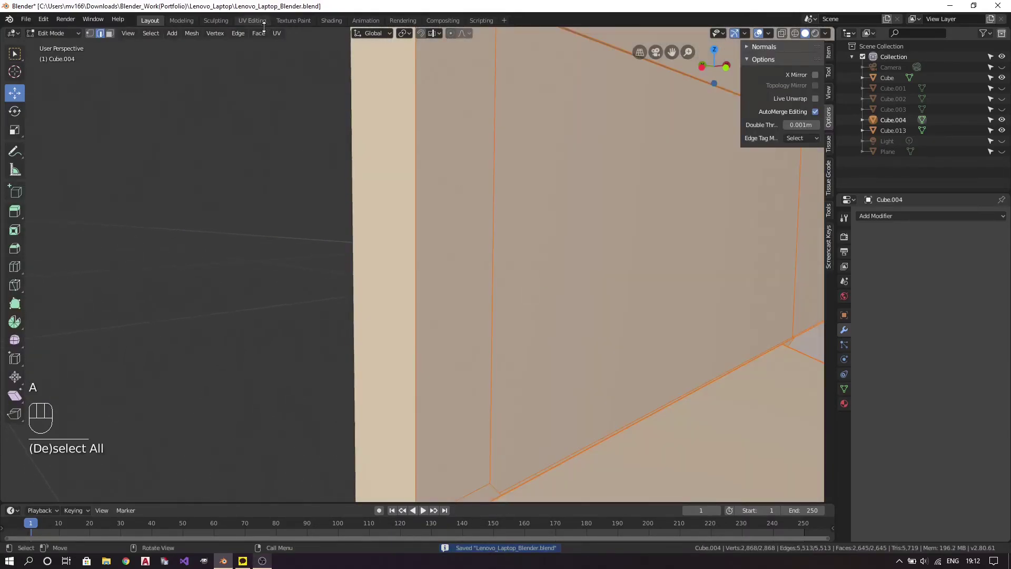
pyautogui.moveTo(819, 115); pyautogui.dragTo(328, 332)
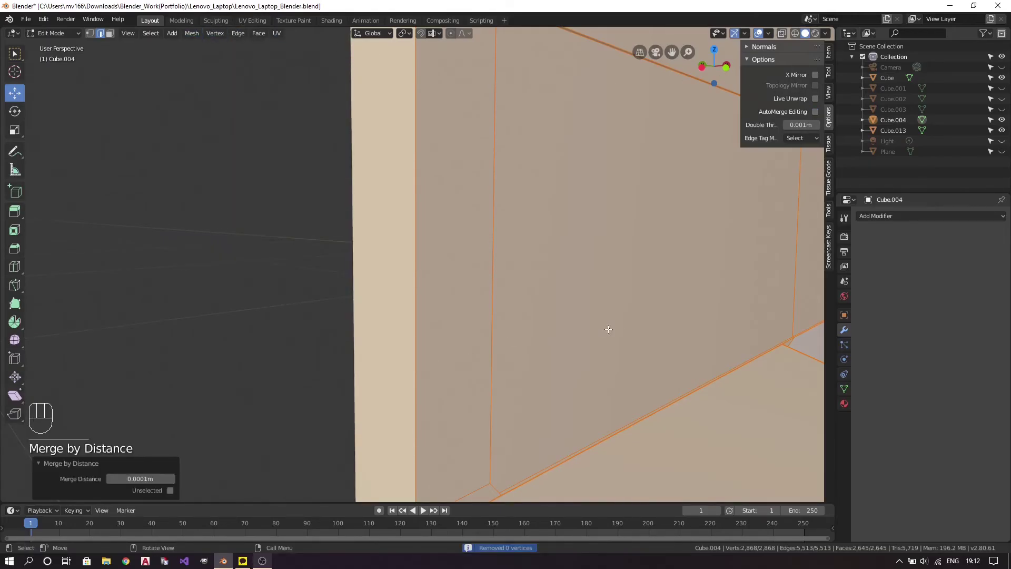
pyautogui.press('a')
pyautogui.press('a')
pyautogui.moveTo(679, 315); pyautogui.dragTo(526, 313)
pyautogui.moveTo(547, 381); pyautogui.dragTo(524, 334)
pyautogui.moveTo(529, 348); pyautogui.dragTo(637, 386)
pyautogui.click(645, 358)
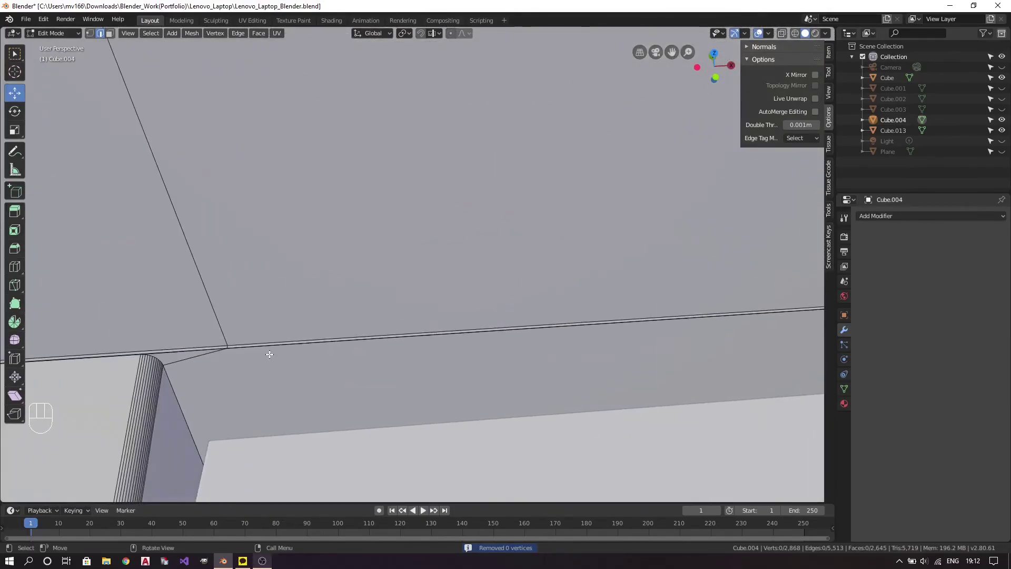
# Locate the leftover vertex on the lid's side edge and dissolve it.
pyautogui.press('3')
pyautogui.click(604, 300)
pyautogui.moveTo(512, 322); pyautogui.dragTo(510, 285)
pyautogui.moveTo(290, 304); pyautogui.dragTo(608, 282)
pyautogui.moveTo(410, 304); pyautogui.dragTo(348, 304)
pyautogui.moveTo(268, 274); pyautogui.dragTo(528, 311)
pyautogui.moveTo(345, 253); pyautogui.dragTo(329, 249)
pyautogui.moveTo(293, 248); pyautogui.dragTo(337, 262)
pyautogui.moveTo(337, 261); pyautogui.dragTo(352, 286)
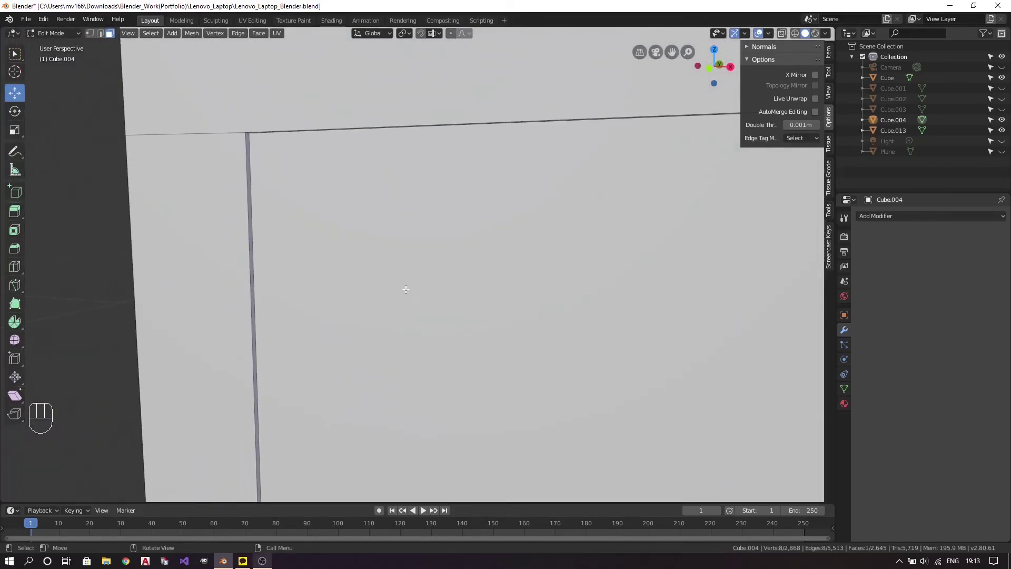
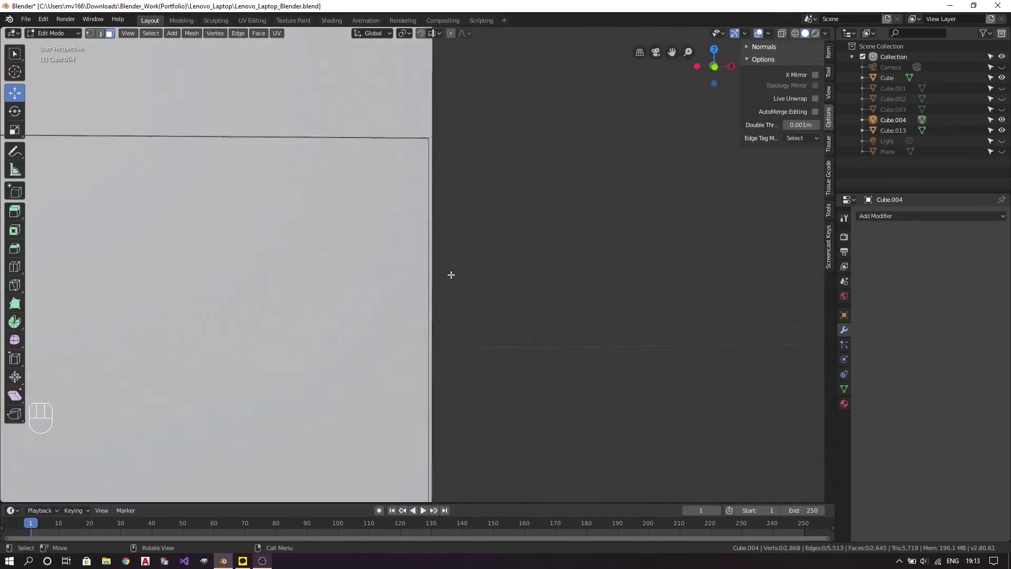
pyautogui.press('3')
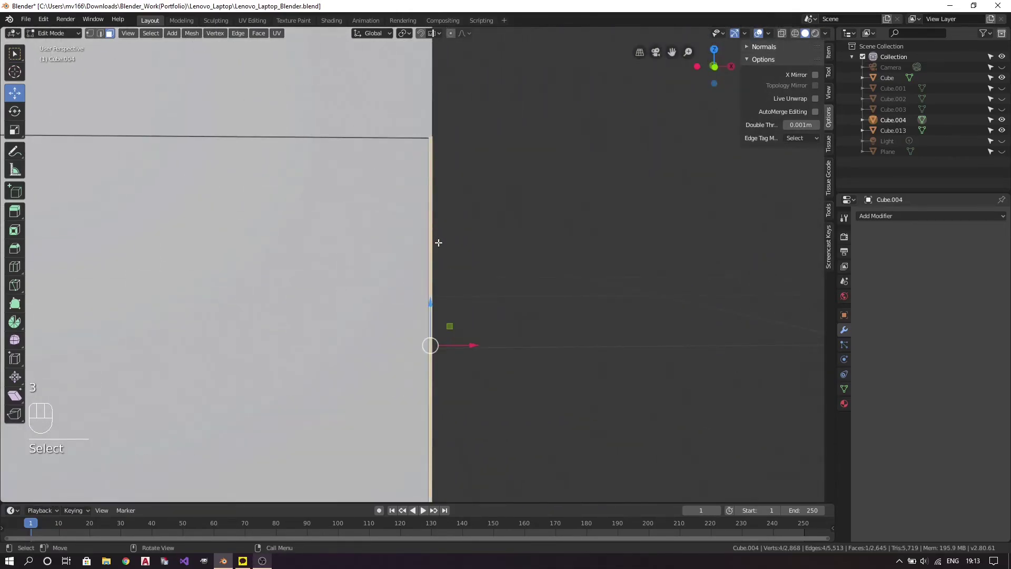
pyautogui.press('Delete')
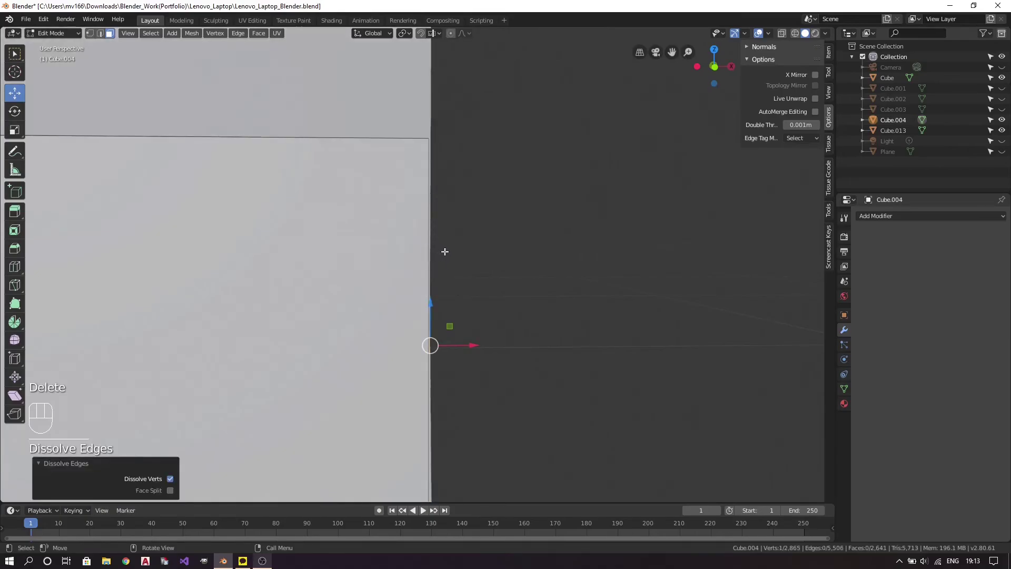
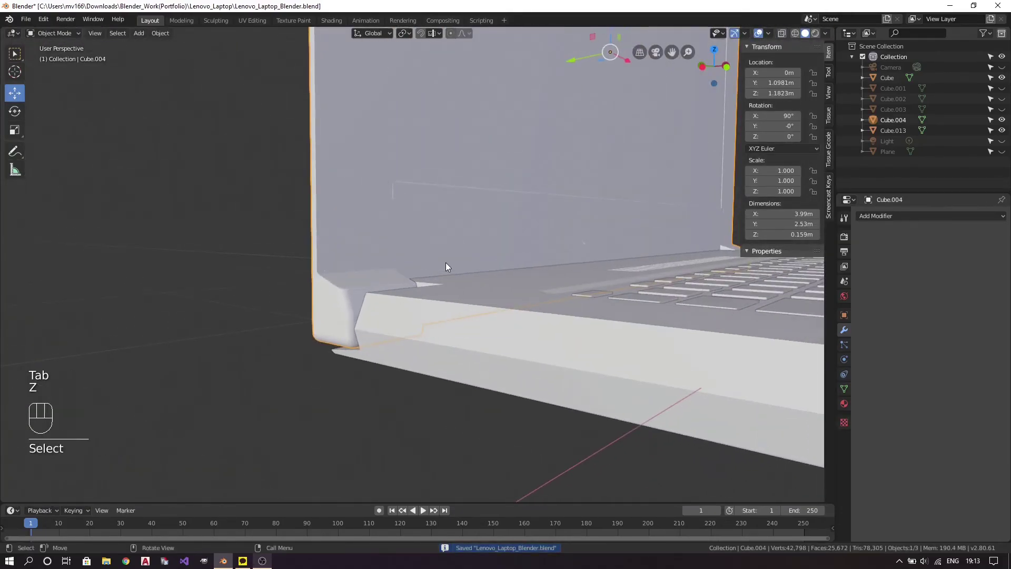
# Save the blend file and close the view in on the lid's hinge area.
pyautogui.press('z')
pyautogui.moveTo(526, 248); pyautogui.dragTo(405, 316)
pyautogui.press('ctrl+s')
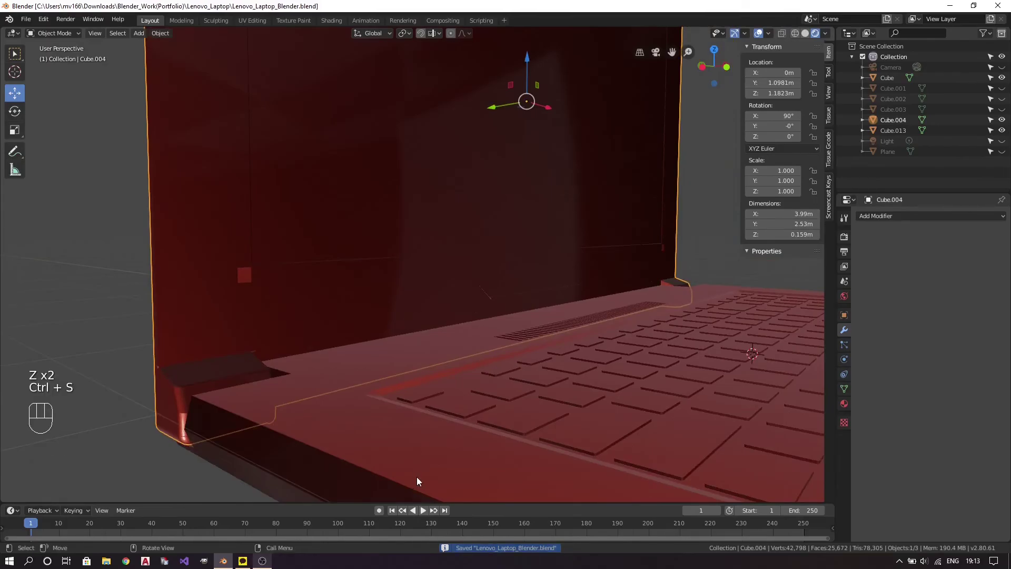
pyautogui.moveTo(622, 342); pyautogui.dragTo(603, 345)
pyautogui.moveTo(193, 335); pyautogui.dragTo(460, 314)
pyautogui.moveTo(417, 309); pyautogui.dragTo(387, 289)
pyautogui.moveTo(394, 295); pyautogui.dragTo(407, 327)
# Bring Cube.004 back into Edit Mode with face select and material shading.
pyautogui.press('z')
pyautogui.press('Tab')
pyautogui.press('3')
pyautogui.press('z')
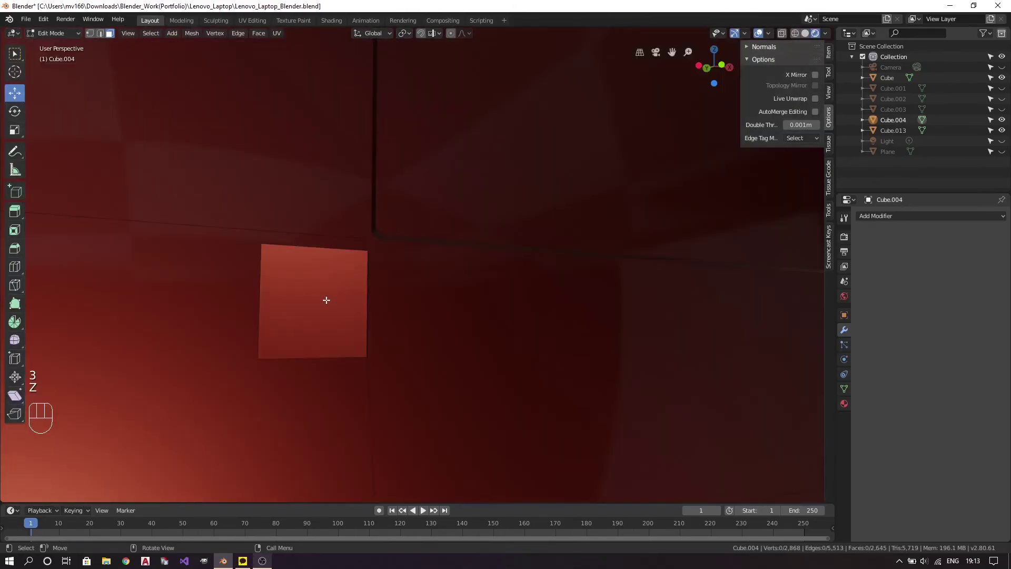
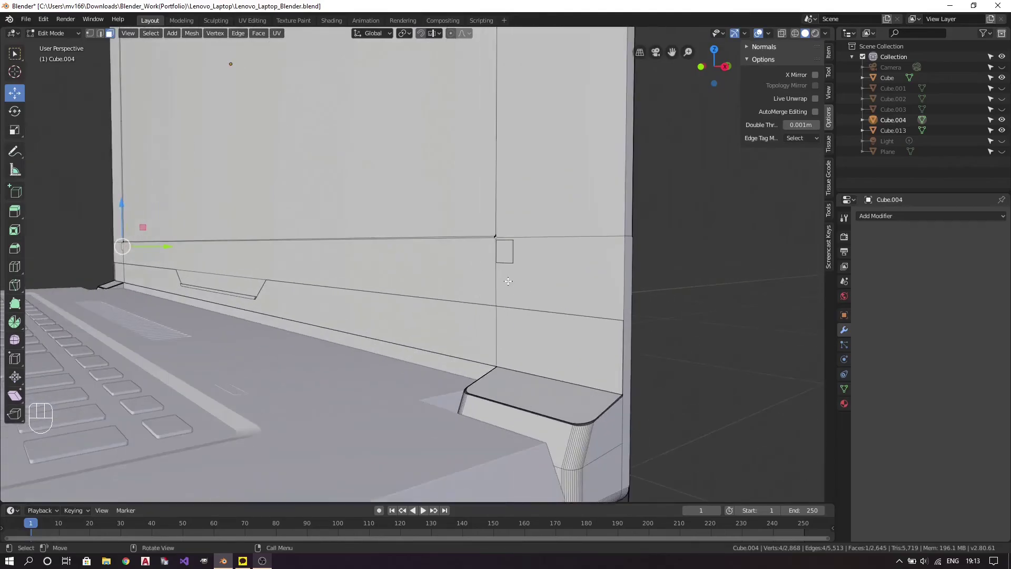
# Circle-select the stray vertex line hanging beneath the hinge corner and delete those vertices.
pyautogui.moveTo(576, 252); pyautogui.dragTo(380, 294)
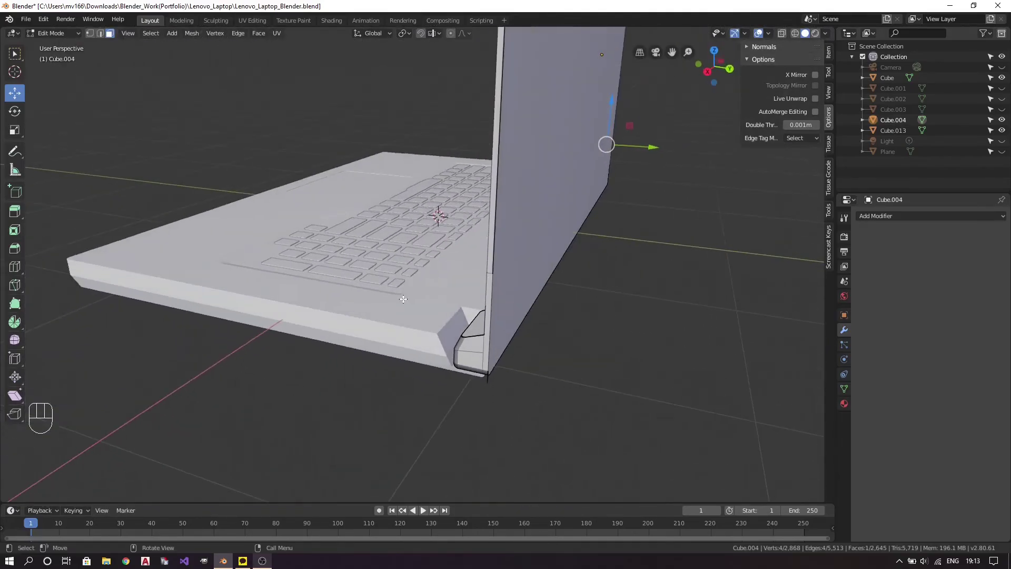
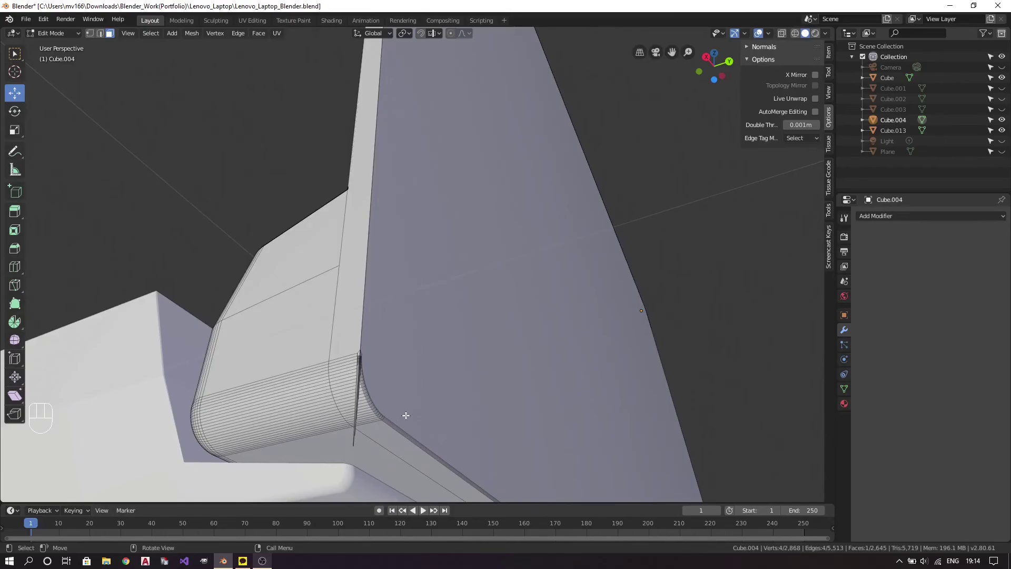
pyautogui.press('1')
pyautogui.moveTo(440, 369); pyautogui.dragTo(418, 426)
pyautogui.moveTo(415, 447); pyautogui.dragTo(483, 214)
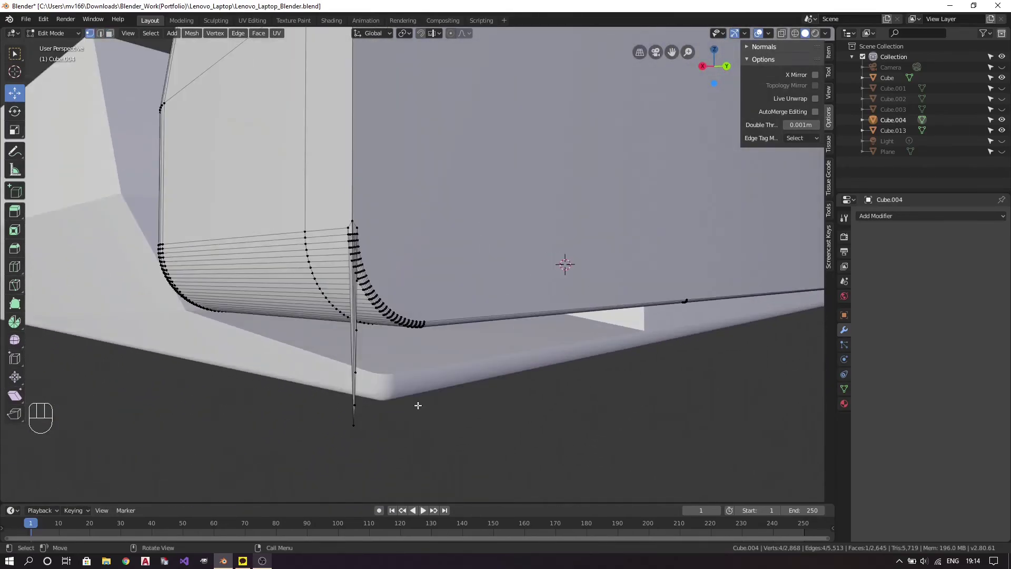
pyautogui.press('1')
pyautogui.press('c')
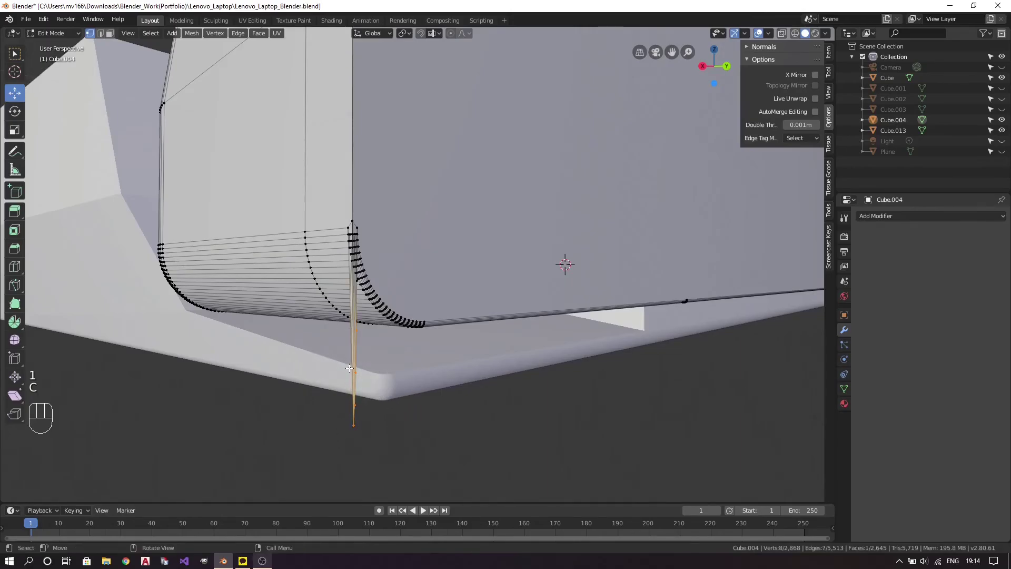
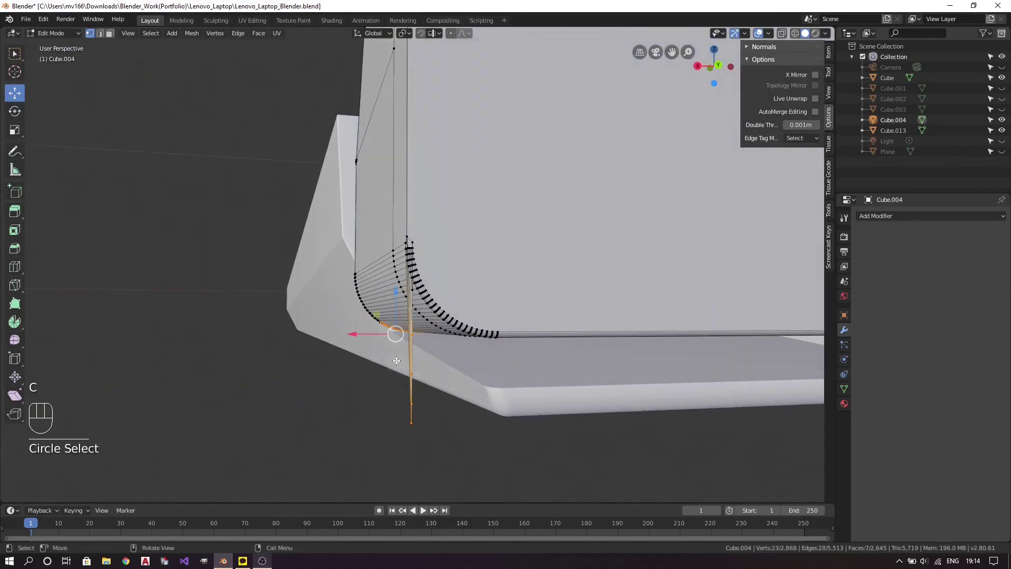
pyautogui.press('a')
pyautogui.press('a')
pyautogui.press('c')
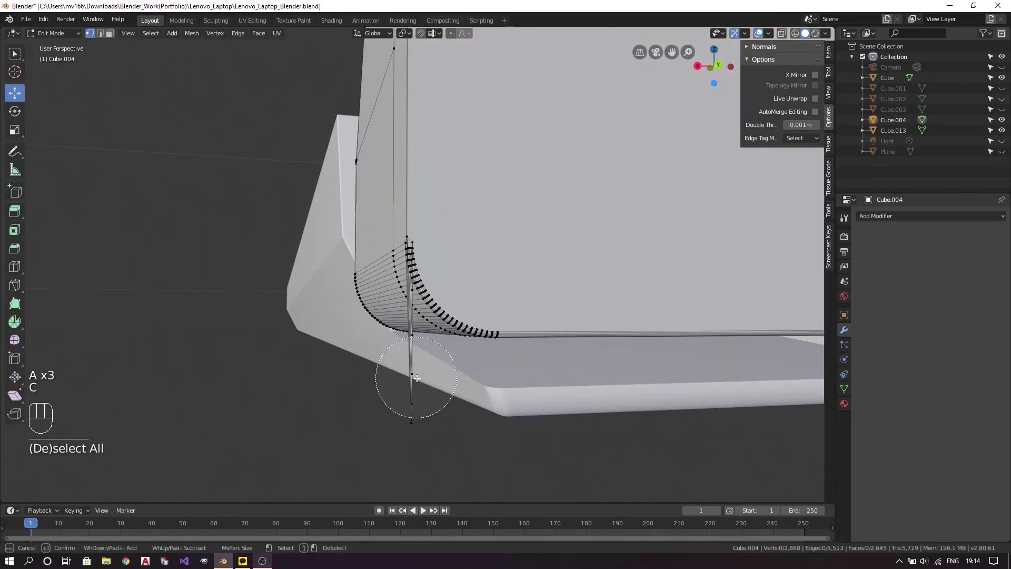
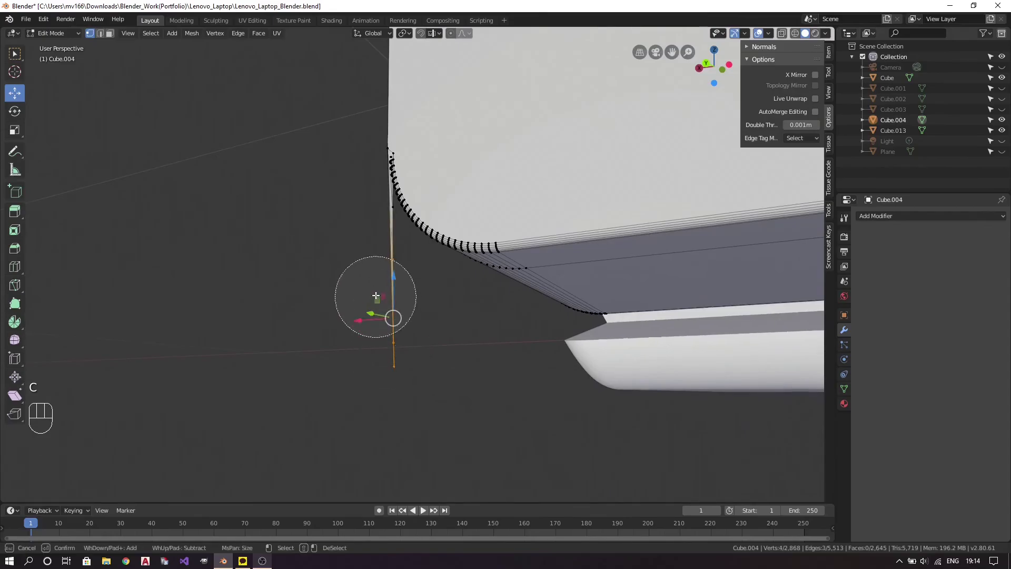
pyautogui.press('Delete')
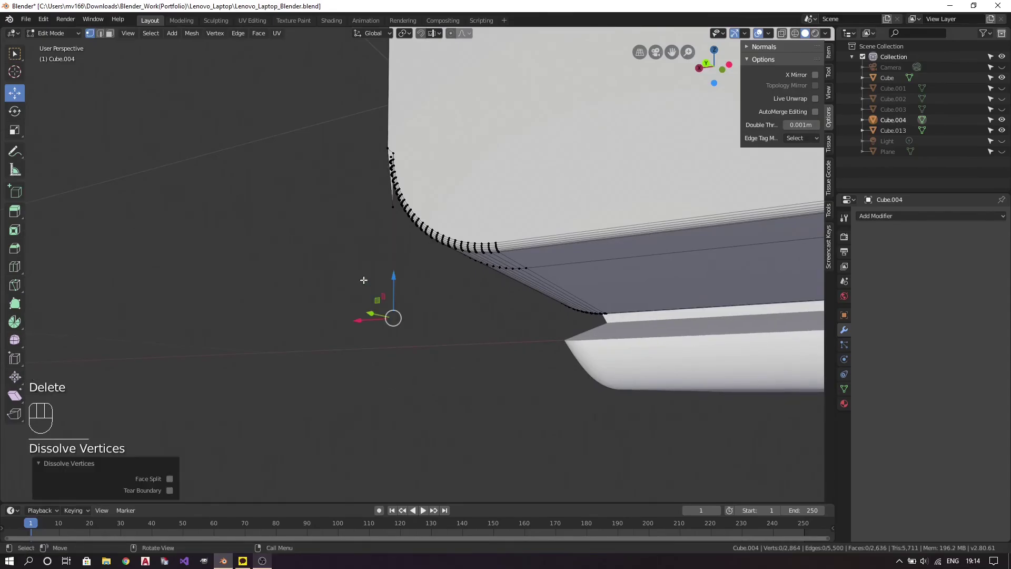
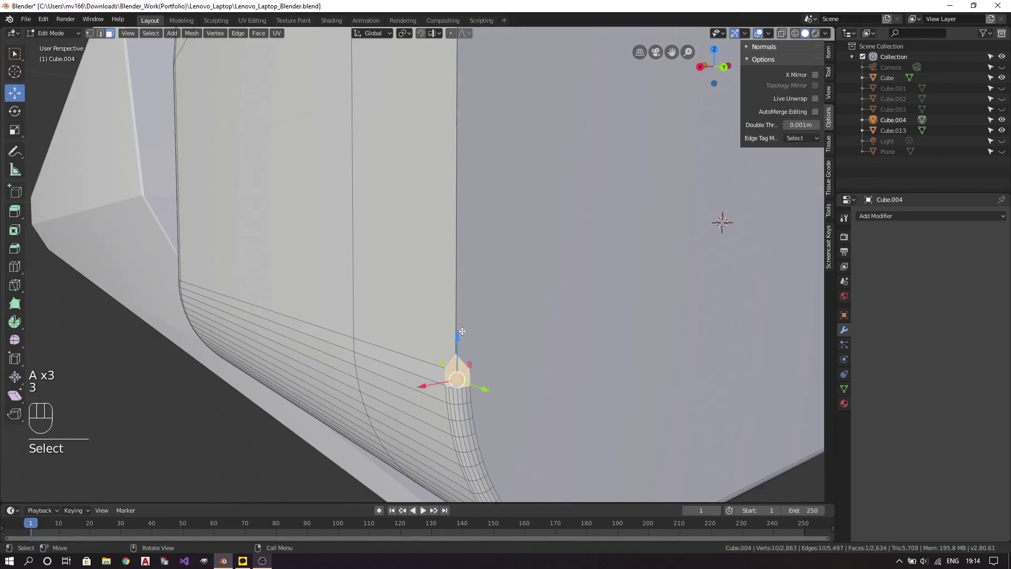
# Delete the broken faces inside the lid's hinge corner.
pyautogui.press('Delete')
pyautogui.press('a')
pyautogui.press('a')
pyautogui.press('3')
pyautogui.press('Delete')
pyautogui.moveTo(466, 296); pyautogui.dragTo(461, 312)
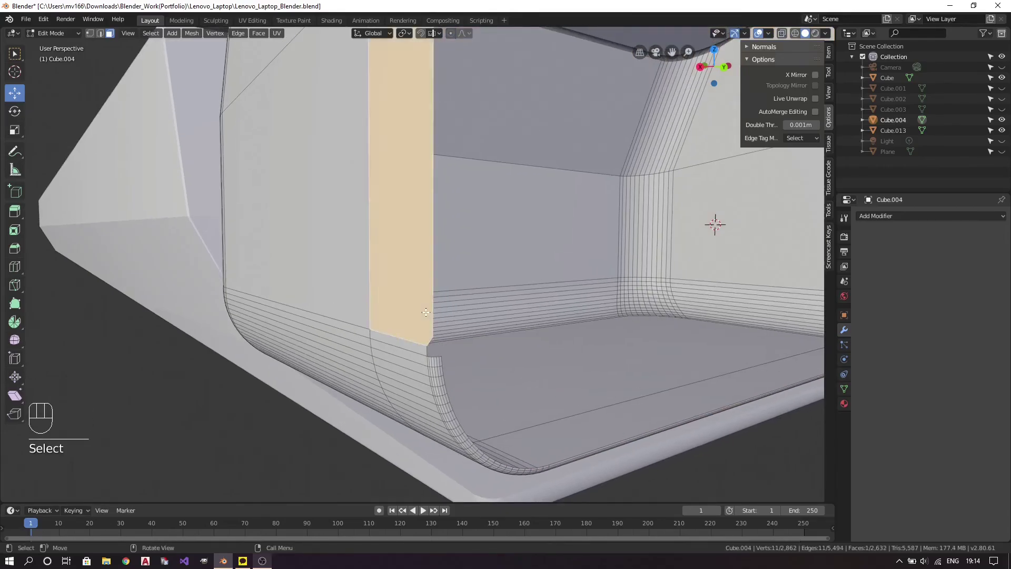
pyautogui.press('Delete')
pyautogui.press('a')
pyautogui.press('a')
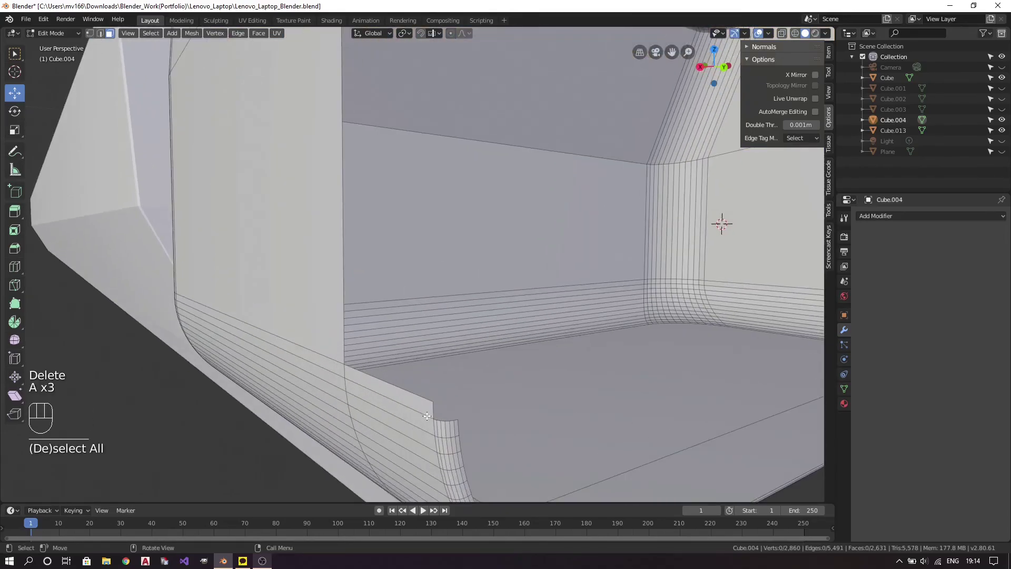
# Pick the damaged geometry at the corner vertex and delete its faces, clearing the selection.
pyautogui.press('2')
pyautogui.moveTo(434, 428); pyautogui.dragTo(427, 374)
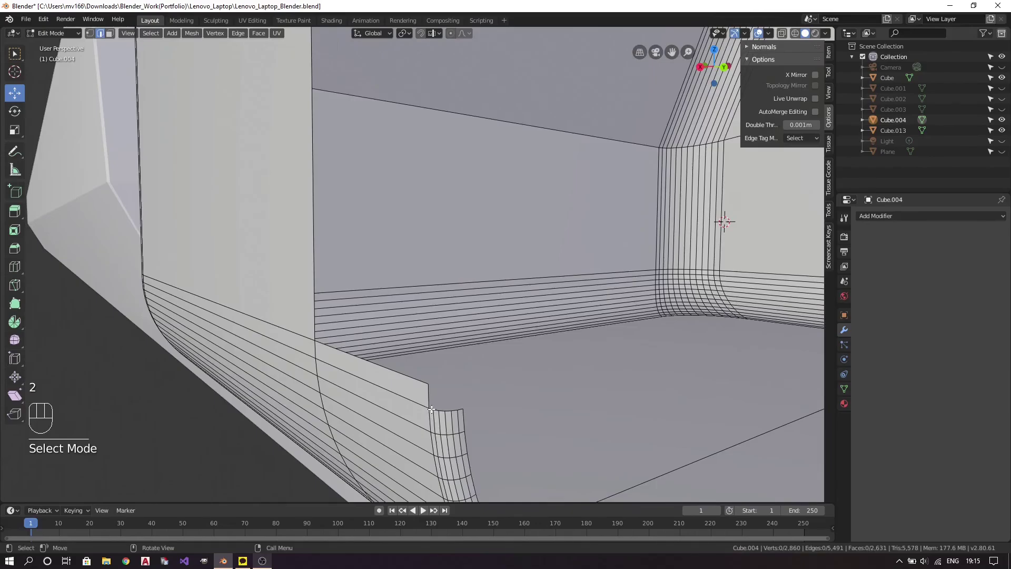
pyautogui.click(427, 383)
pyautogui.press('a')
pyautogui.press('a')
pyautogui.press('3')
pyautogui.press('Delete')
pyautogui.press('a')
pyautogui.press('a')
pyautogui.press('2')
pyautogui.press('a')
pyautogui.press('a')
pyautogui.press('2')
# Select the stray vertices at the rounded hinge tip and remove the faces around them.
pyautogui.moveTo(418, 175); pyautogui.dragTo(398, 358)
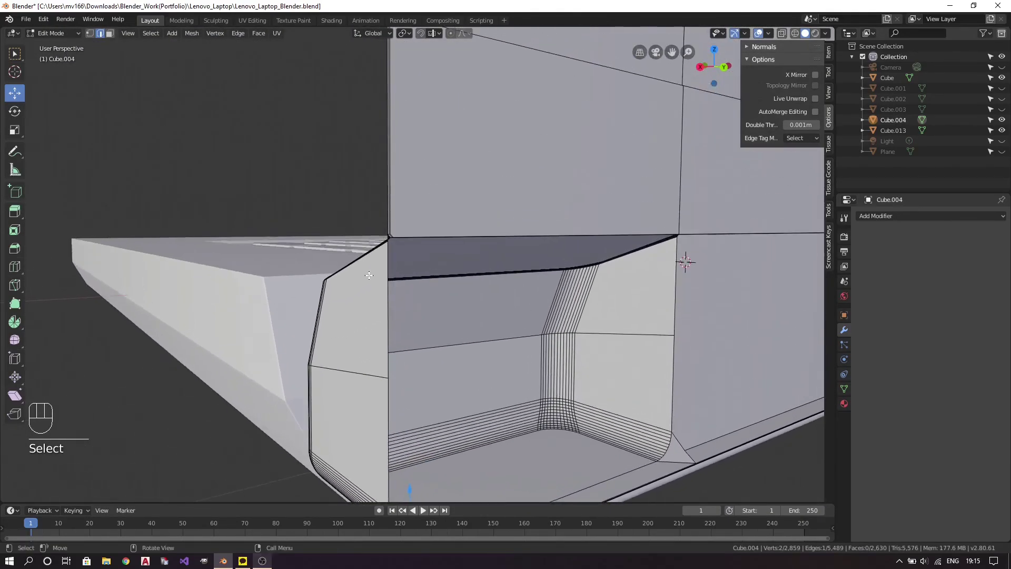
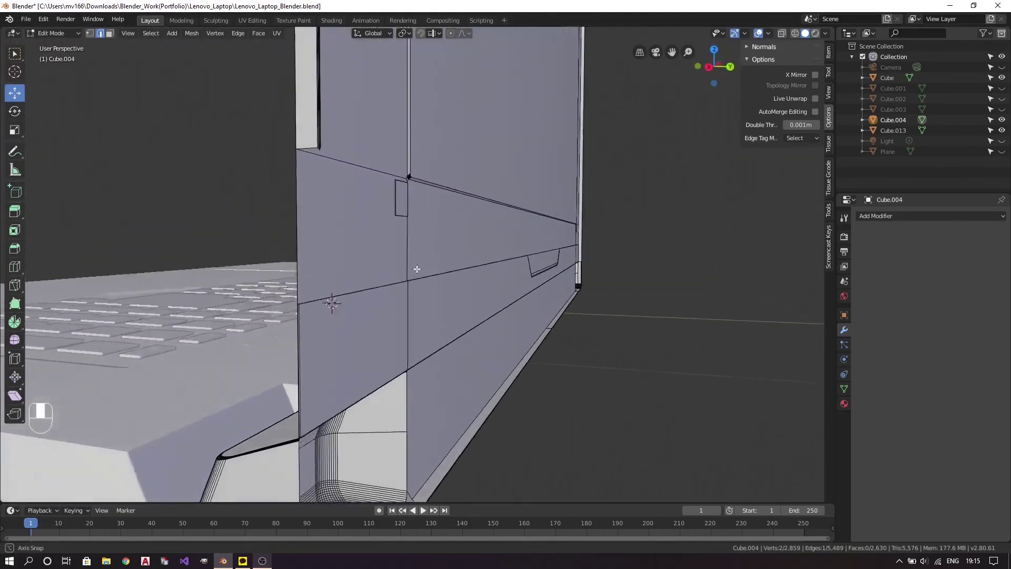
pyautogui.moveTo(373, 223); pyautogui.dragTo(478, 316)
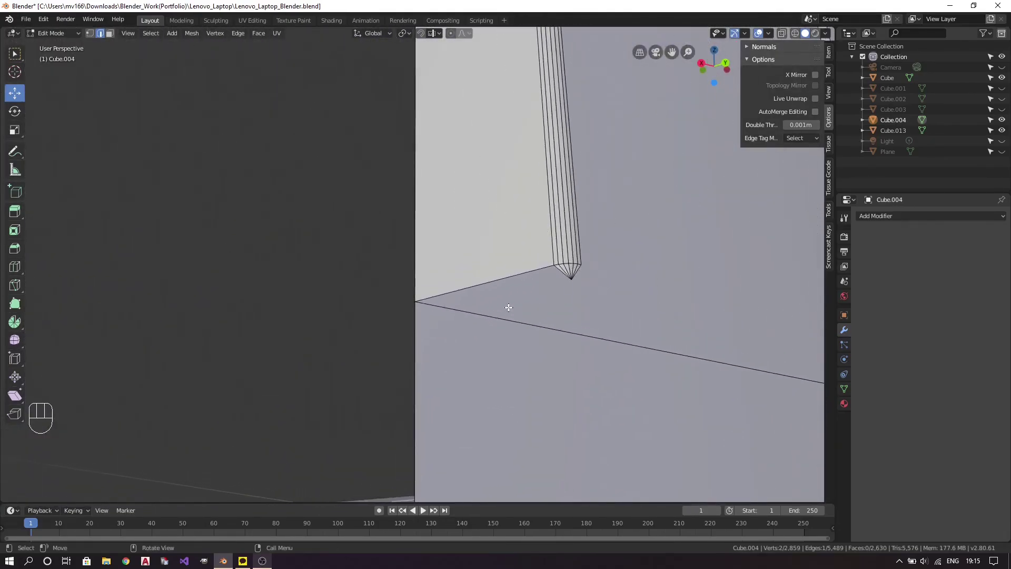
pyautogui.press('a')
pyautogui.press('a')
pyautogui.press('1')
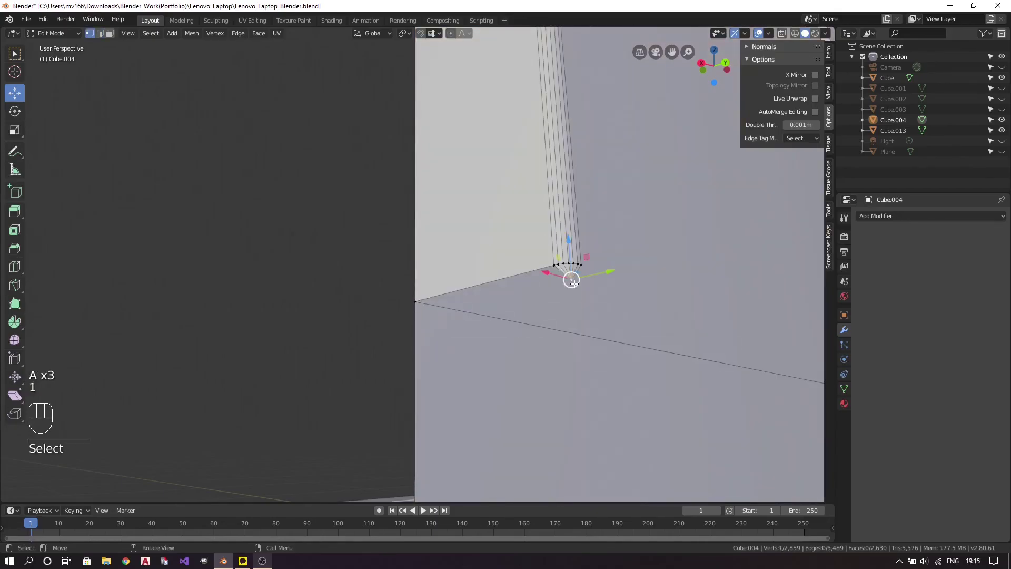
pyautogui.press('Delete')
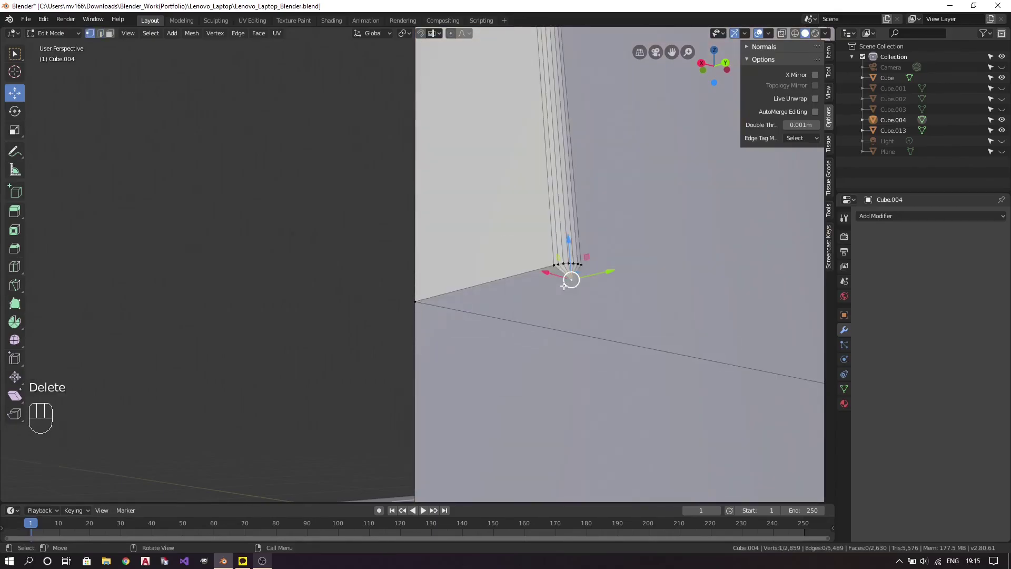
pyautogui.press('Delete')
pyautogui.press('a')
pyautogui.press('a')
pyautogui.press('1')
pyautogui.press('2')
# Fill the gap at the inner hinge corner and the remaining gaps along the hinge edge with new faces (F).
pyautogui.moveTo(488, 391); pyautogui.dragTo(459, 119)
pyautogui.moveTo(405, 223); pyautogui.dragTo(405, 256)
pyautogui.moveTo(405, 285); pyautogui.dragTo(420, 267)
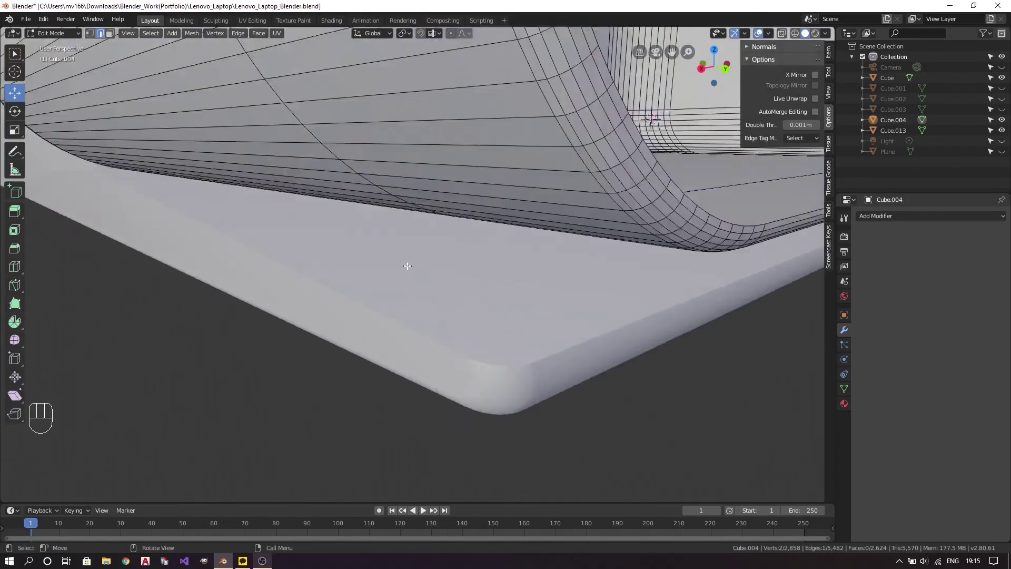
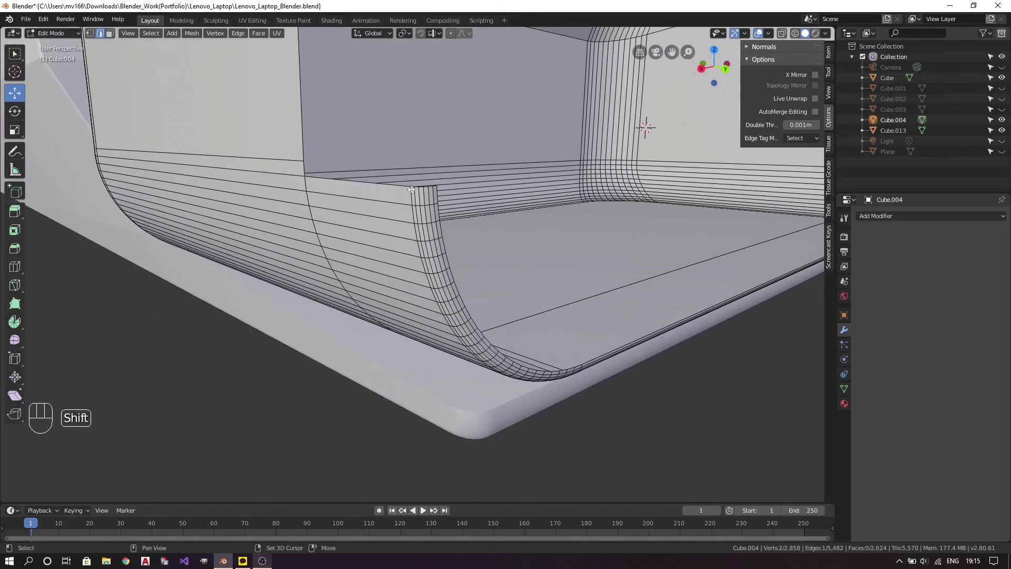
pyautogui.press('f')
pyautogui.press('a')
pyautogui.press('a')
pyautogui.press('2')
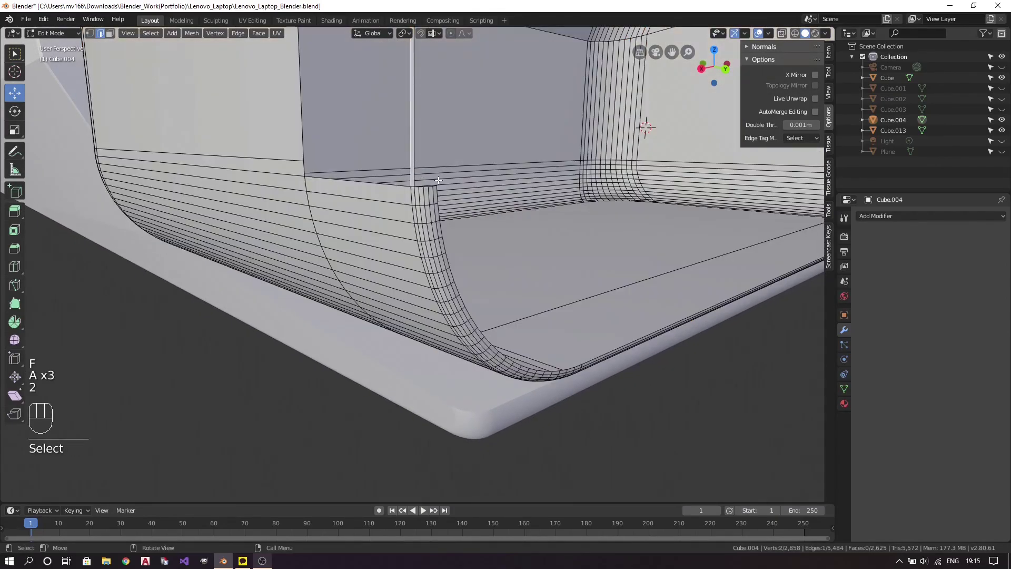
pyautogui.press('f')
pyautogui.press('f')
pyautogui.press('f')
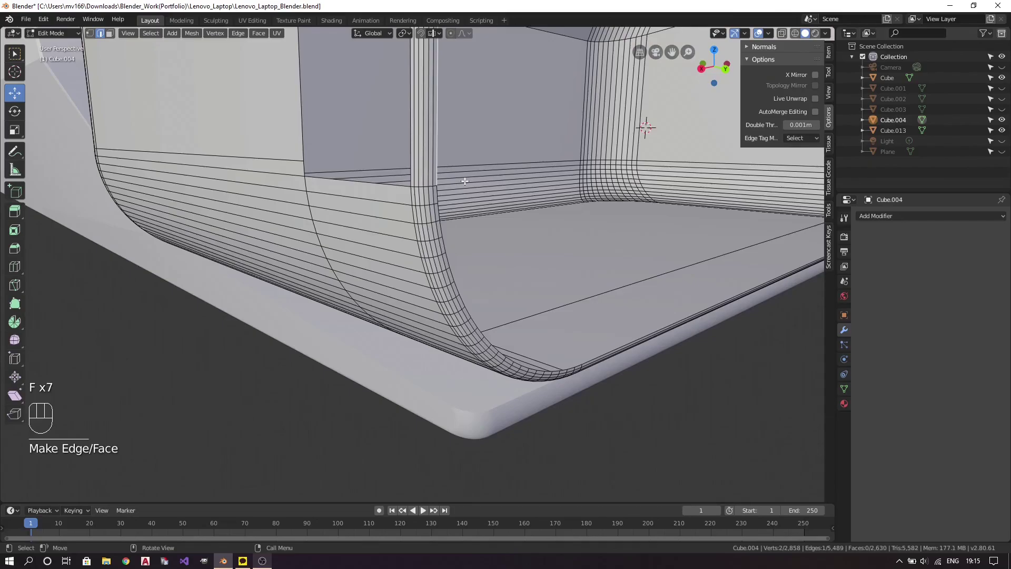
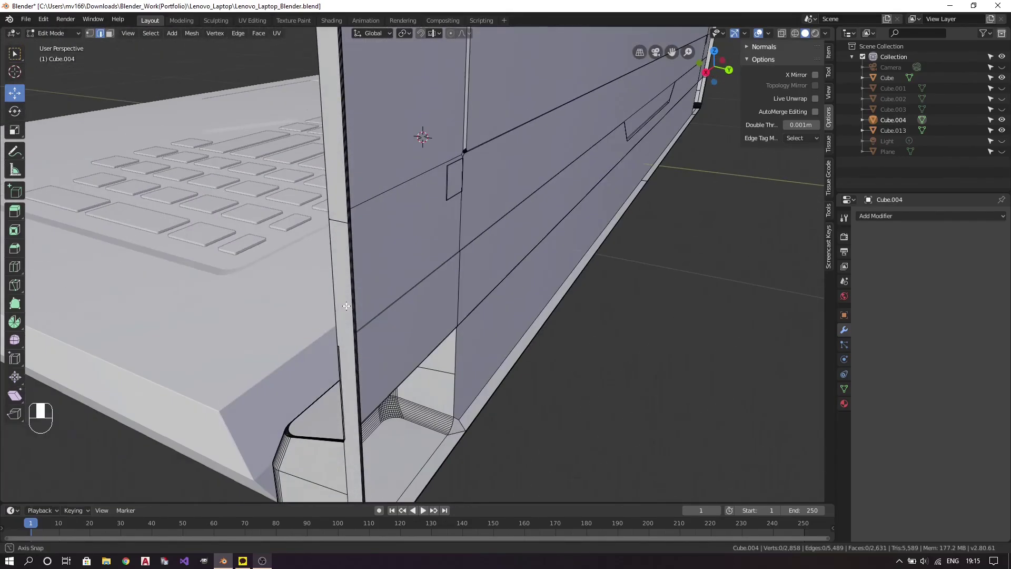
# Fill the remaining face on the lid and return Cube.004 to Object Mode.
pyautogui.press('a')
pyautogui.press('a')
pyautogui.press('2')
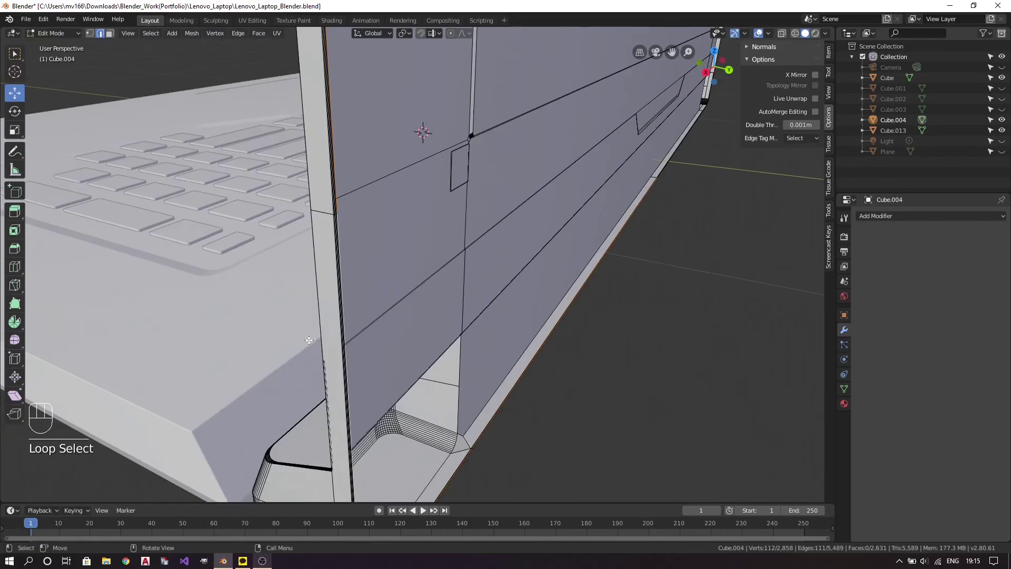
pyautogui.press('f')
pyautogui.press('Tab')
# Inspect the lid's outer edge from several angles and save Lenovo_Laptop_Blender.blend.
pyautogui.moveTo(603, 325); pyautogui.dragTo(485, 302)
pyautogui.moveTo(396, 315); pyautogui.dragTo(541, 255)
pyautogui.moveTo(438, 359); pyautogui.dragTo(447, 292)
pyautogui.press('z')
pyautogui.press('z')
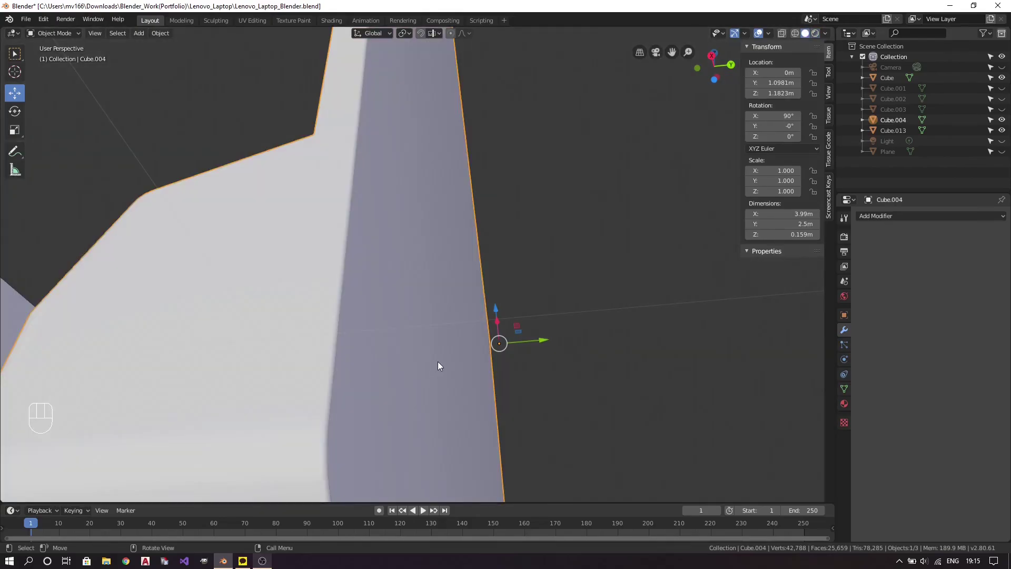
pyautogui.press('ctrl+s')
pyautogui.moveTo(367, 256); pyautogui.dragTo(487, 327)
pyautogui.press('ctrl+s')
pyautogui.moveTo(491, 262); pyautogui.dragTo(431, 276)
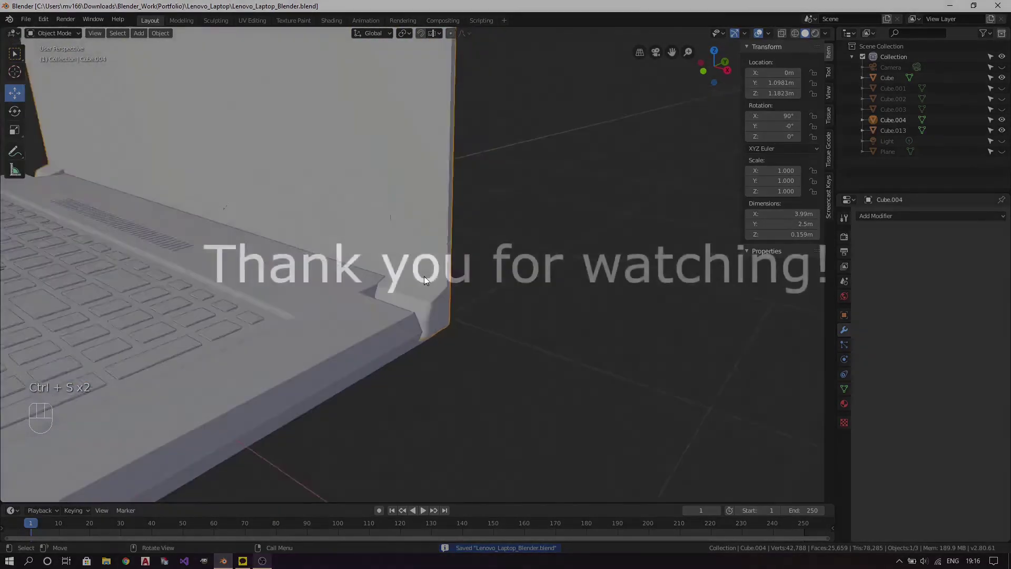